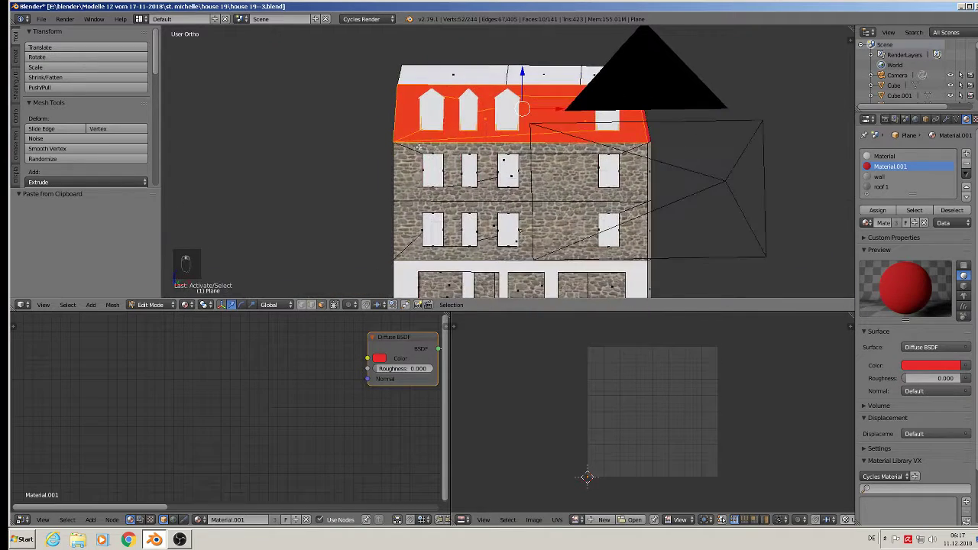
Unwrap the front roof faces with Project From View and enlarge their UV layout
key("u")
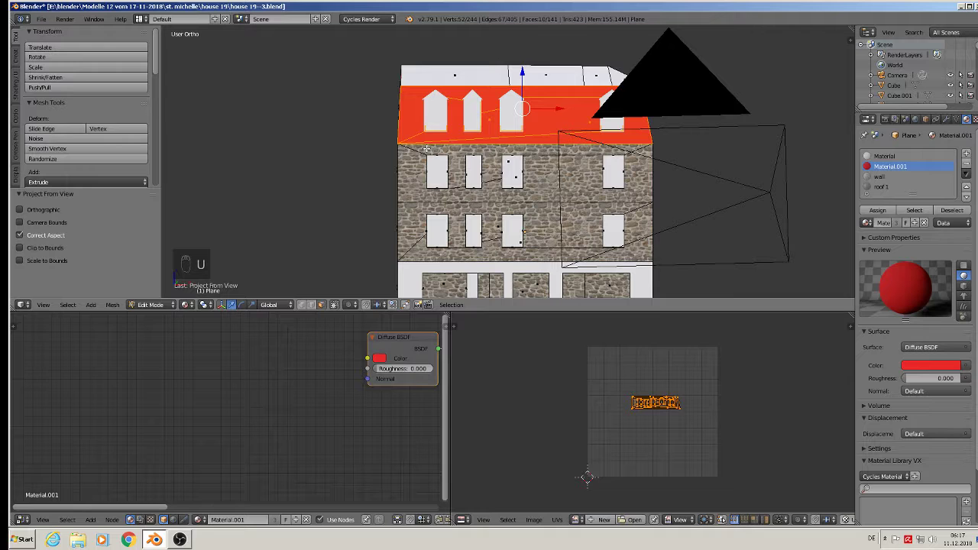
left_click_drag(886, 190, 702, 434)
key("s")
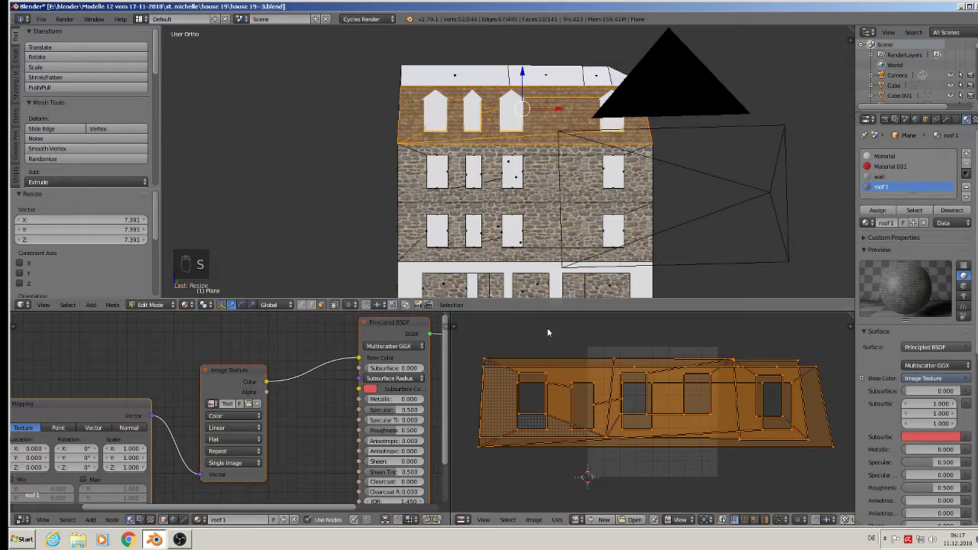
key("Tab")
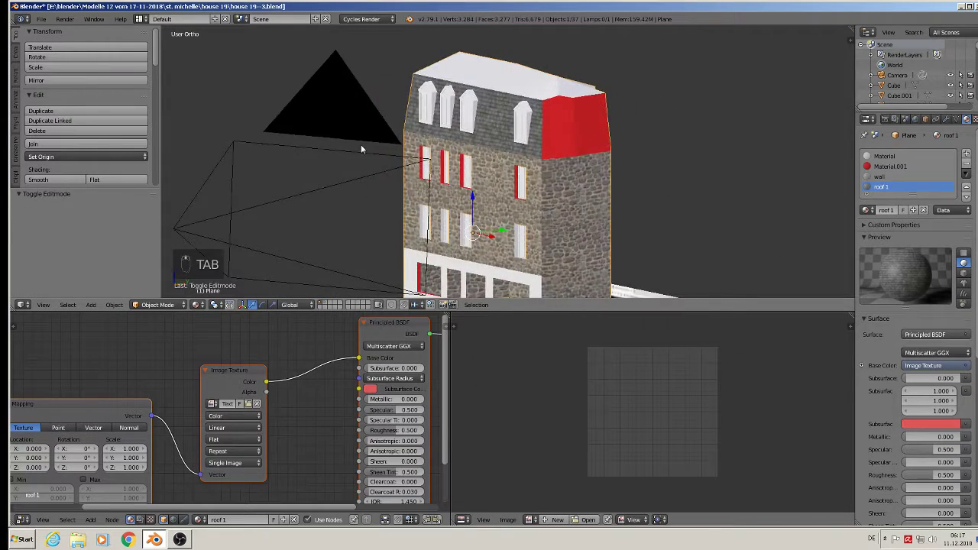
Unwrap the side roof faces with Project From View and leave mesh editing
key("Tab")
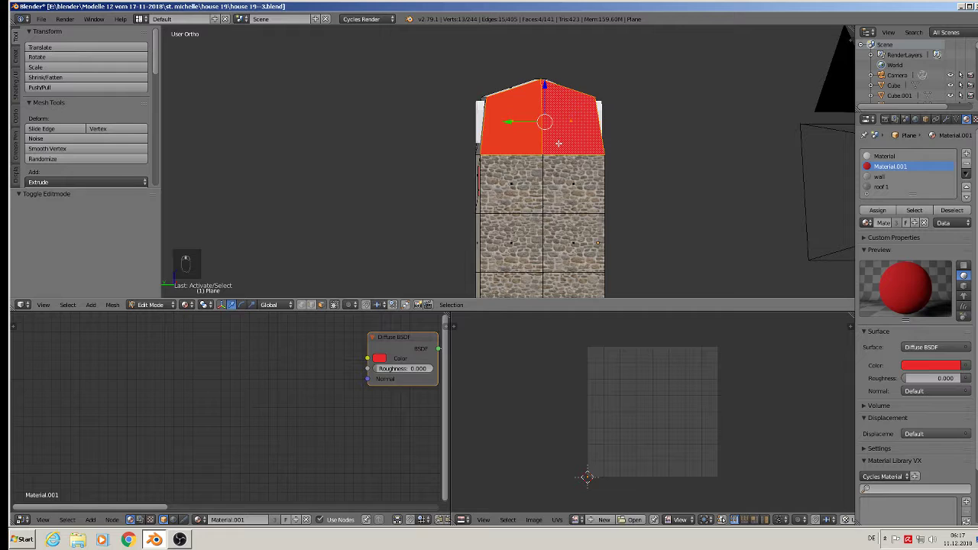
key("u")
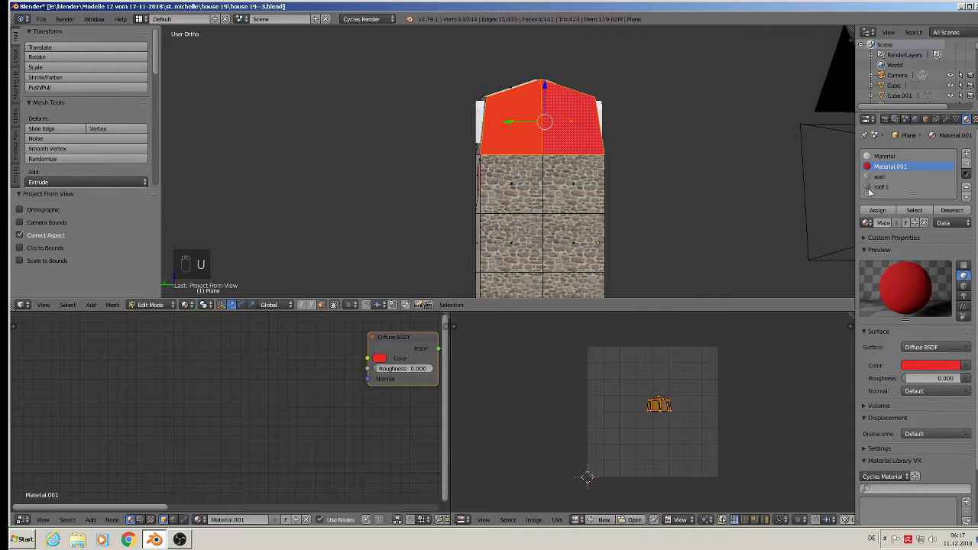
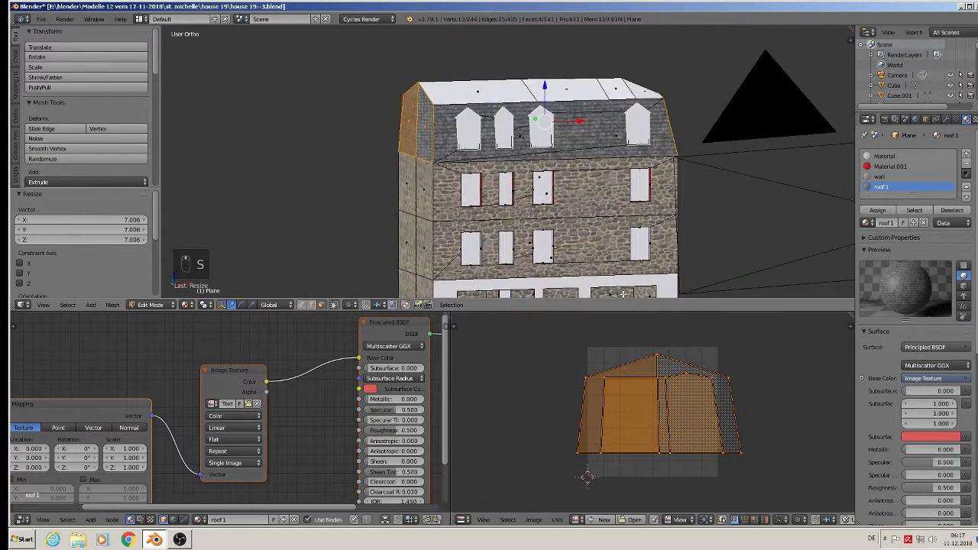
key("Tab")
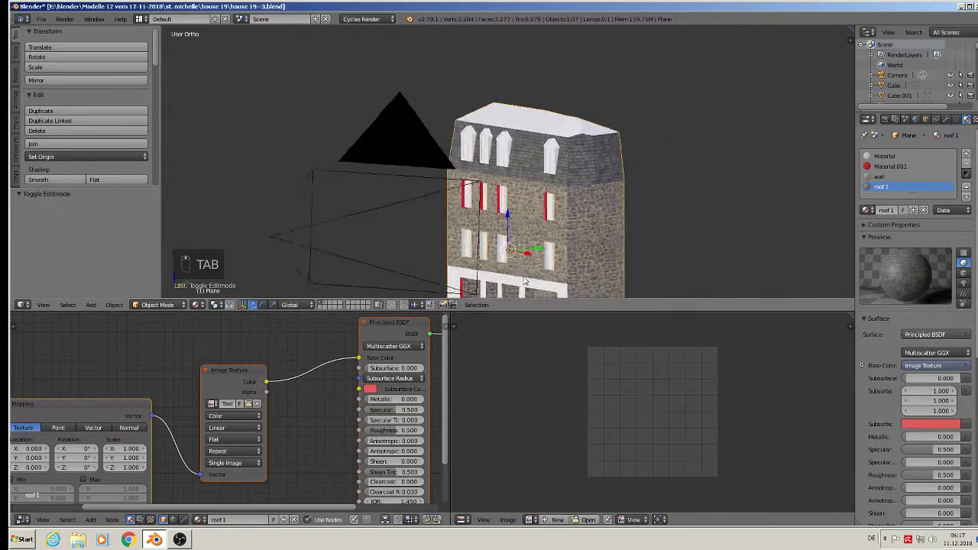
Create the roof2 material and paste the slate image texture node setup into it
key("KP_1")
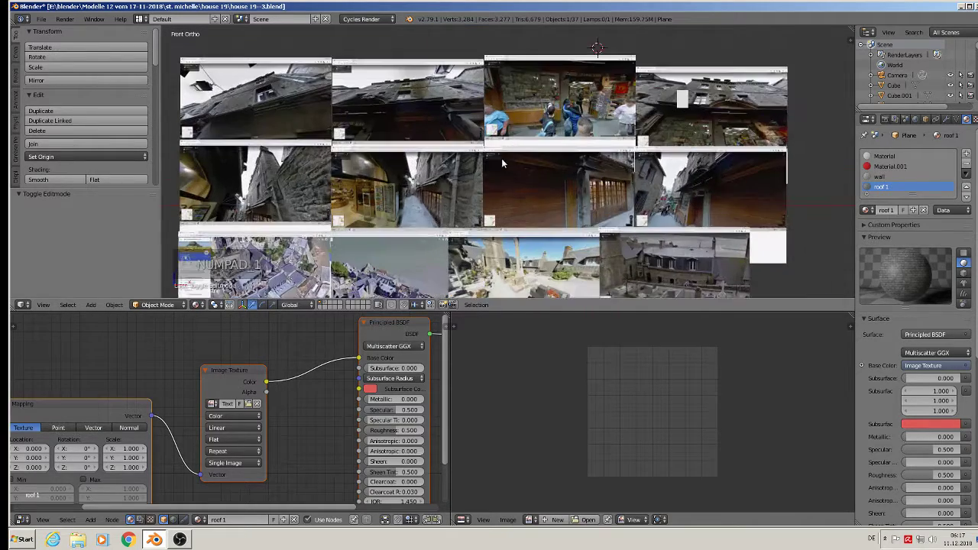
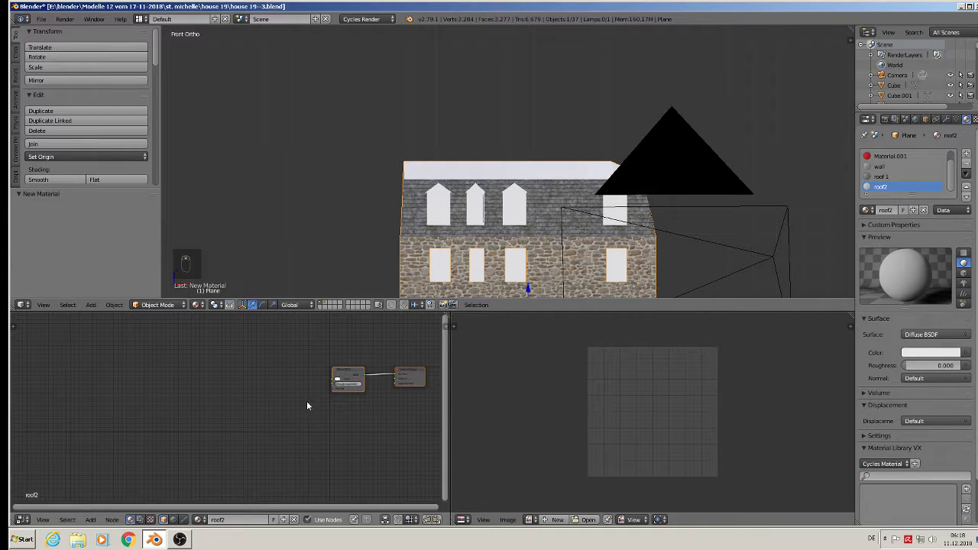
left_click_drag(307, 421, 301, 421)
key("x")
key("ctrl+v")
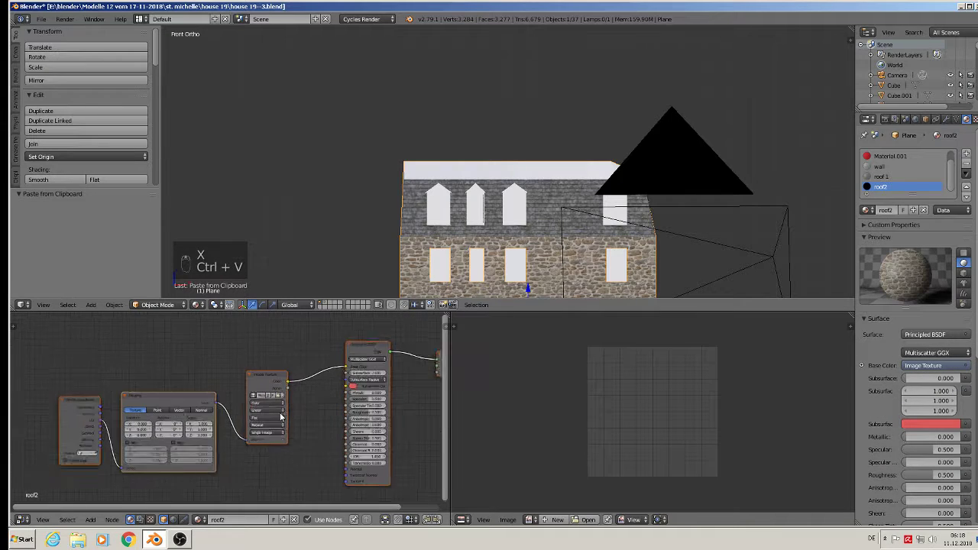
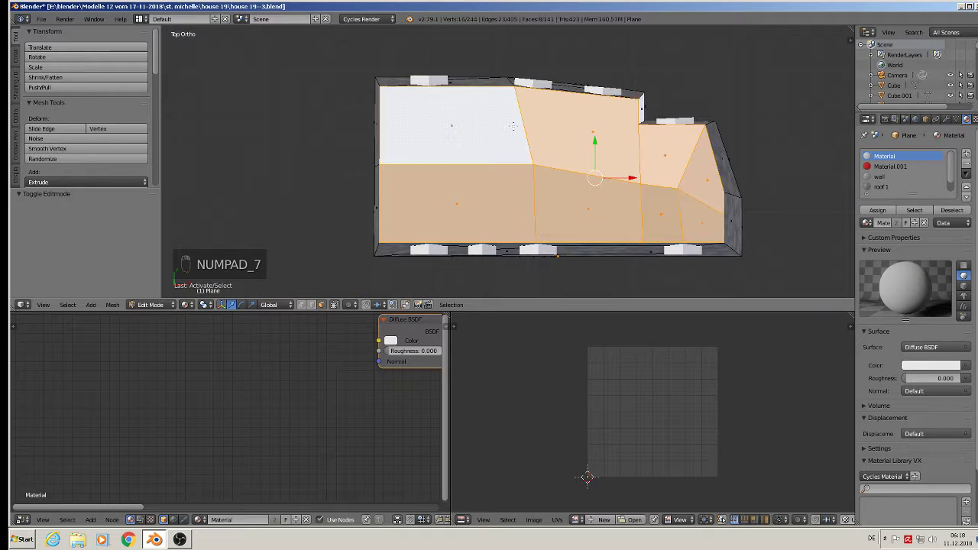
Unwrap the top roof faces from the view for roof2 and deselect everything
key("u")
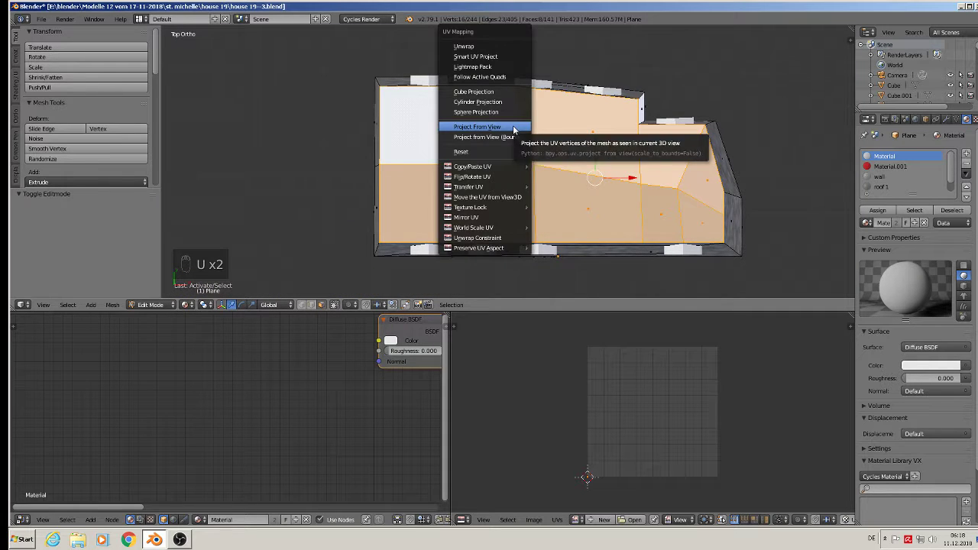
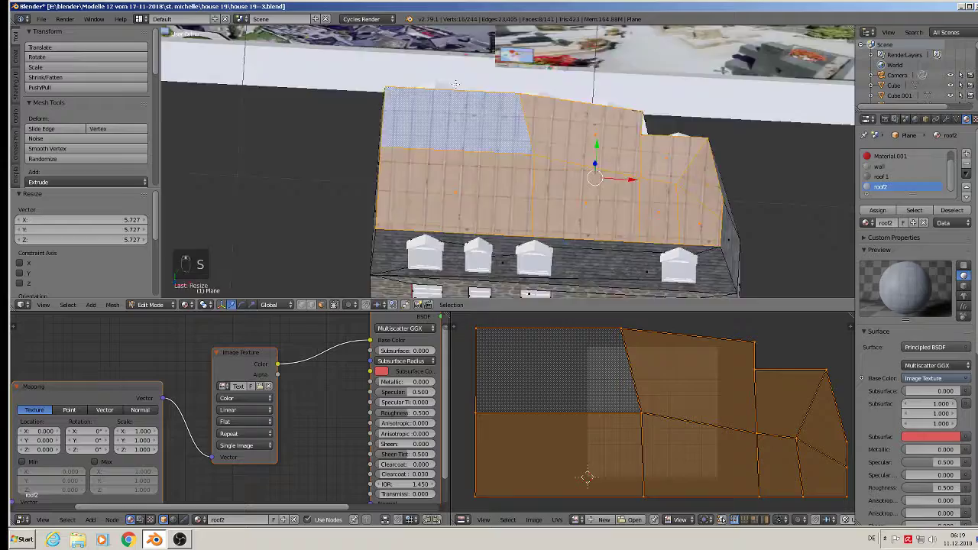
key("Tab")
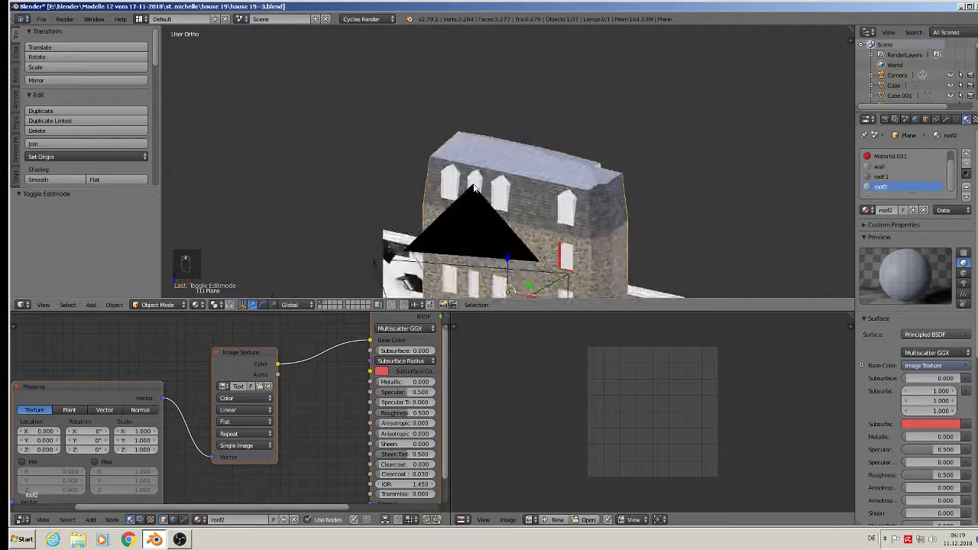
key("a")
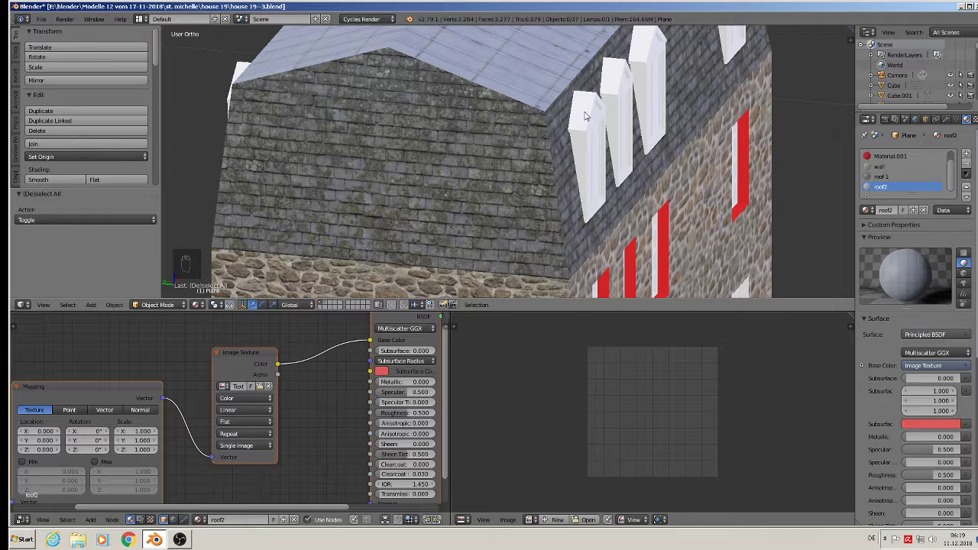
Unwrap the dormer mesh faces with Project From View for the roof 1 slate material
key("Tab")
key("Tab")
key("Tab")
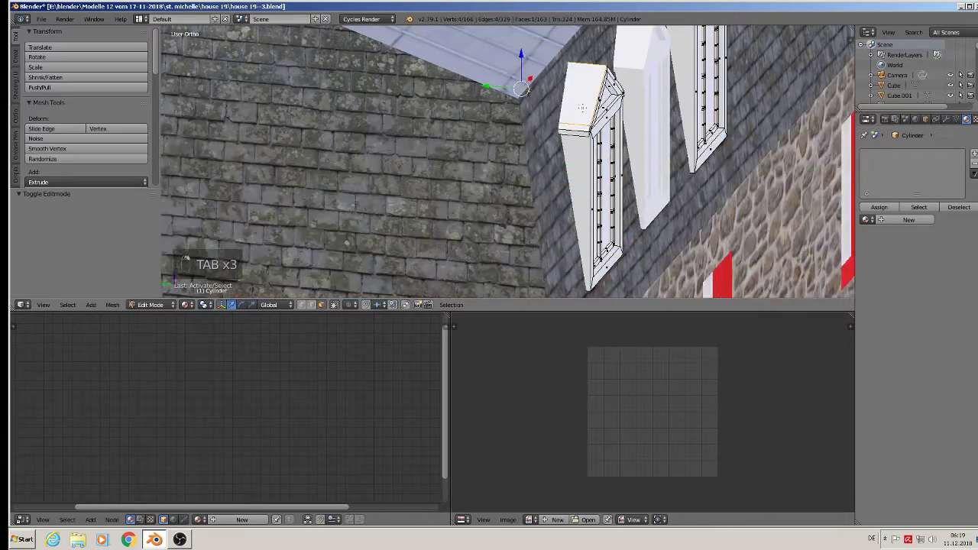
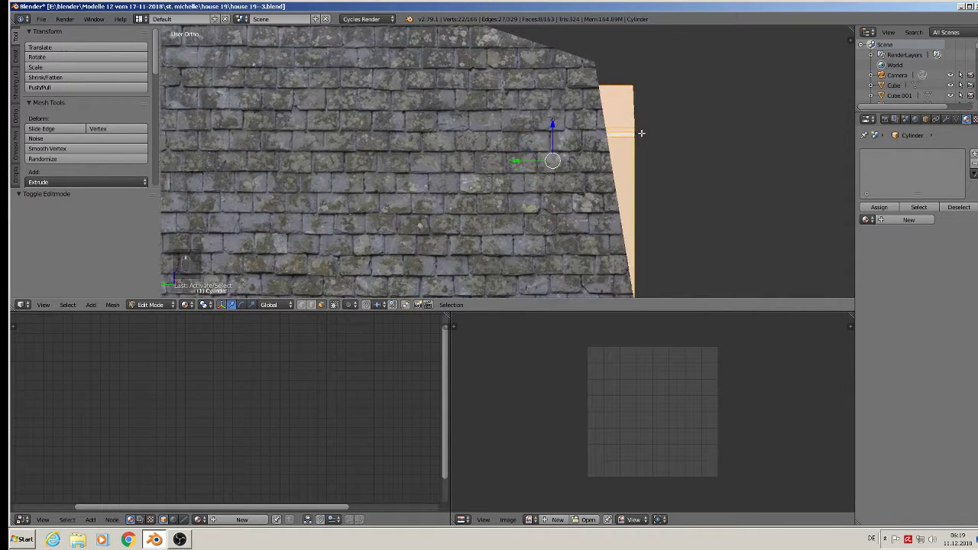
key("u")
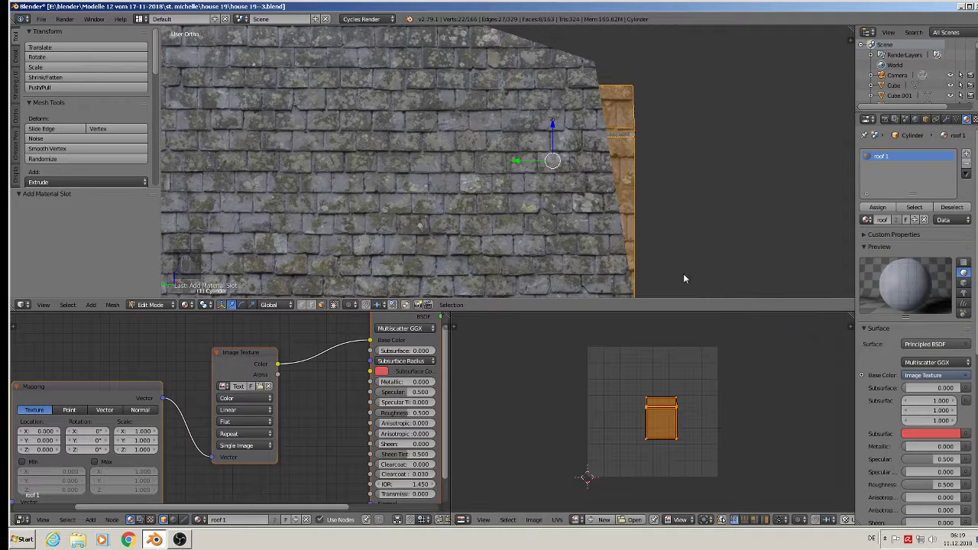
key("Tab")
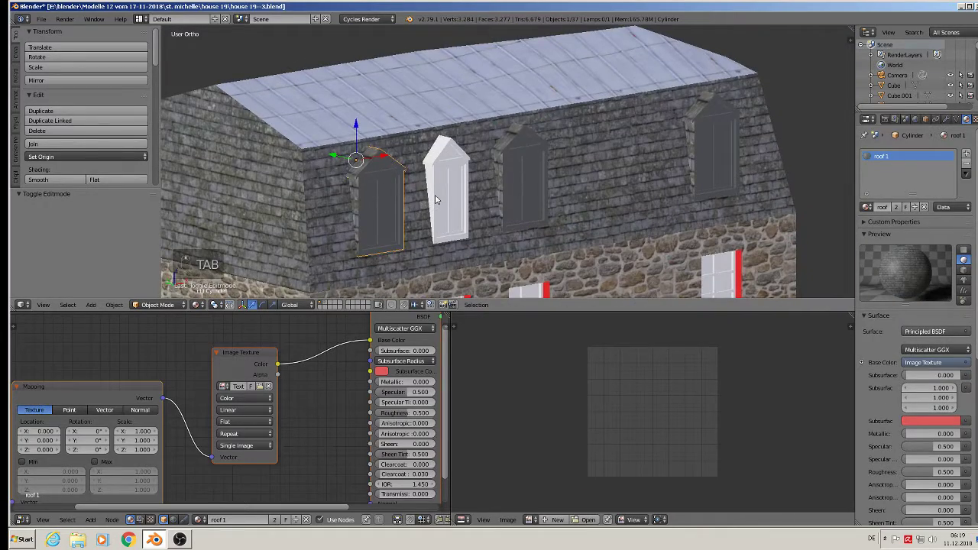
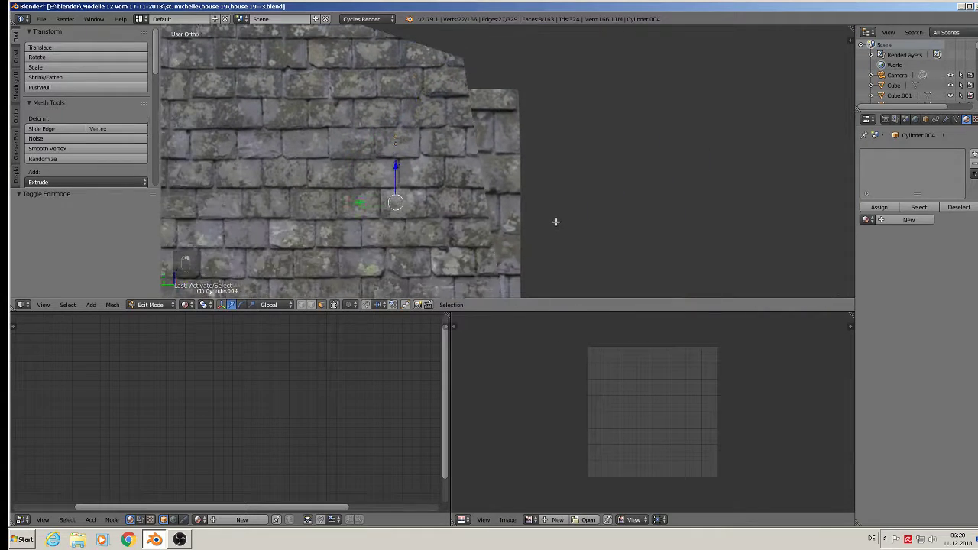
key("u")
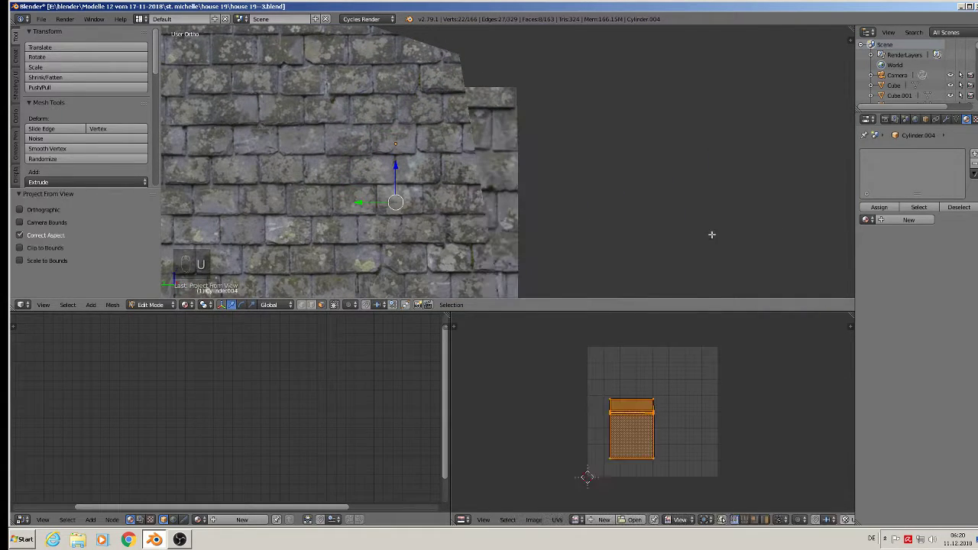
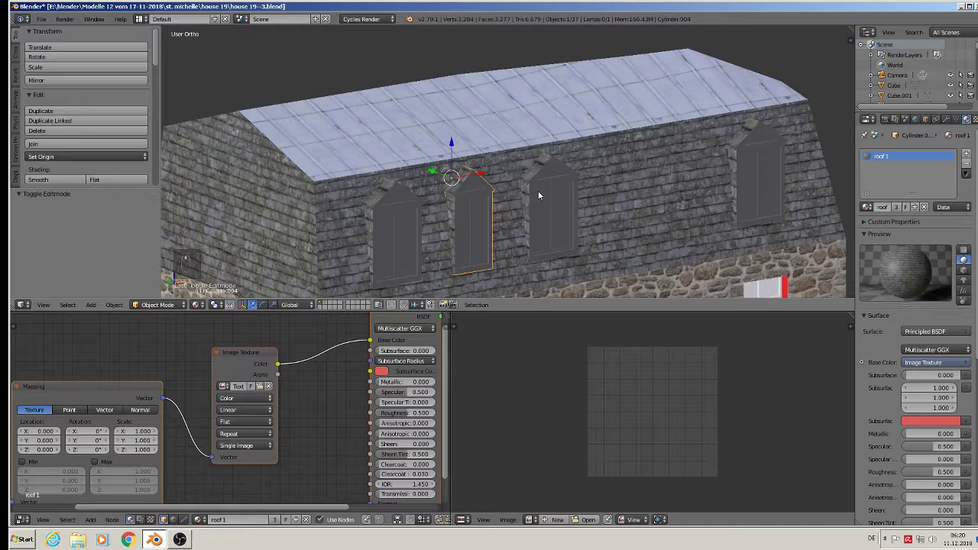
Turn toward the dormer fronts and enter the dormer mesh for editing
left_click_drag(492, 144, 399, 166)
left_click_drag(399, 166, 362, 159)
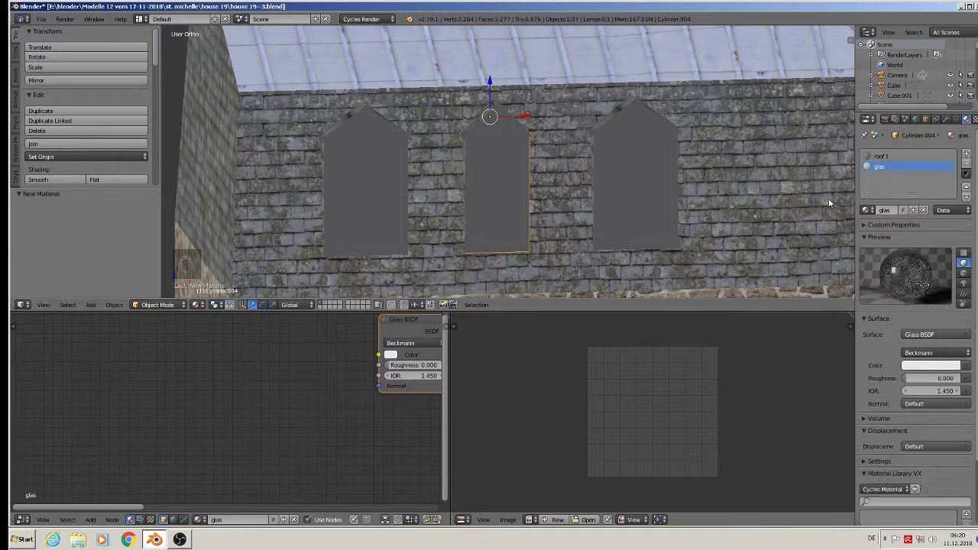
key("Tab")
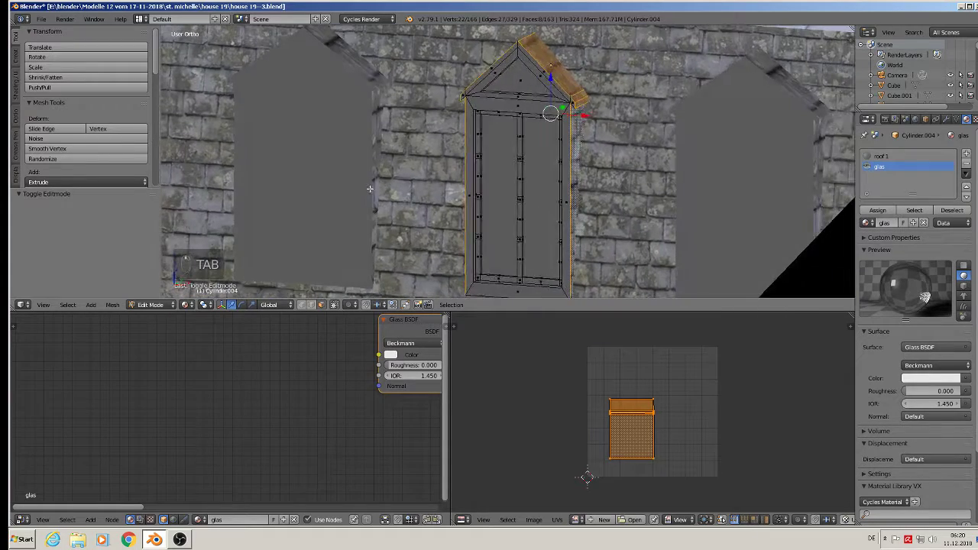
key("Tab")
key("Tab")
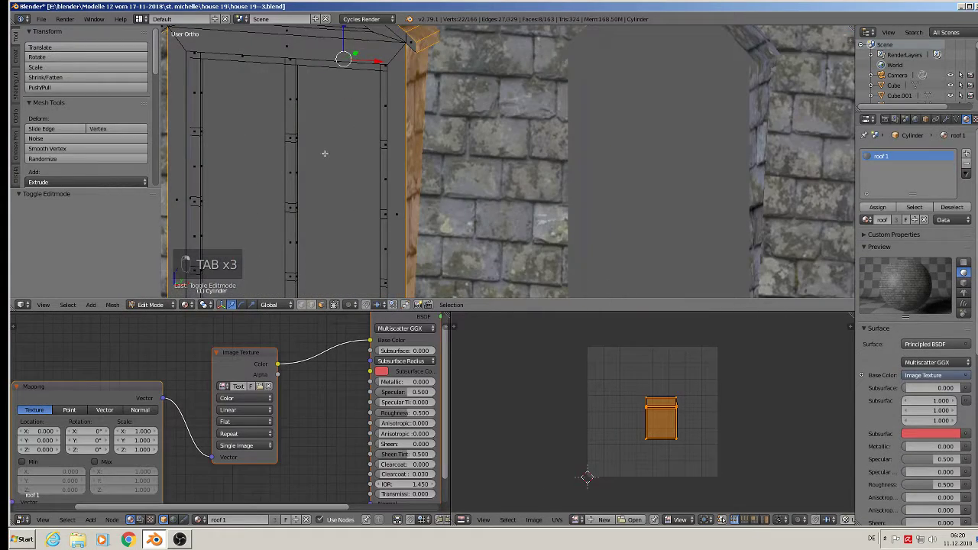
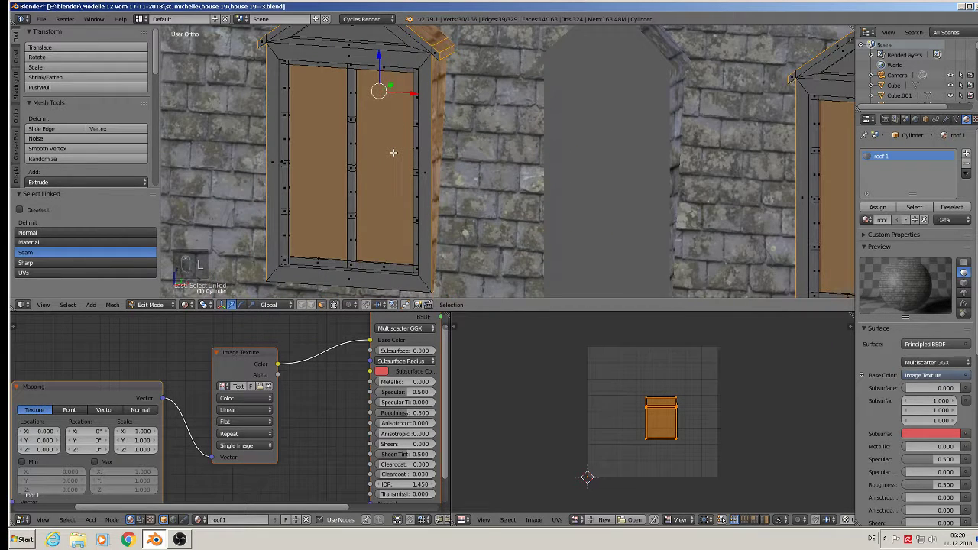
Select the connected window pane faces for the glas Glass BSDF material
key("a")
key("l")
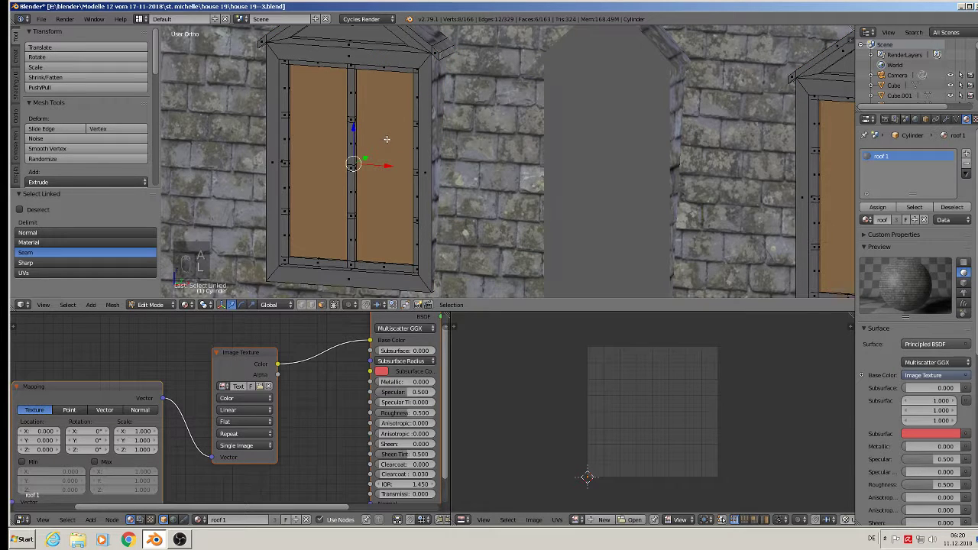
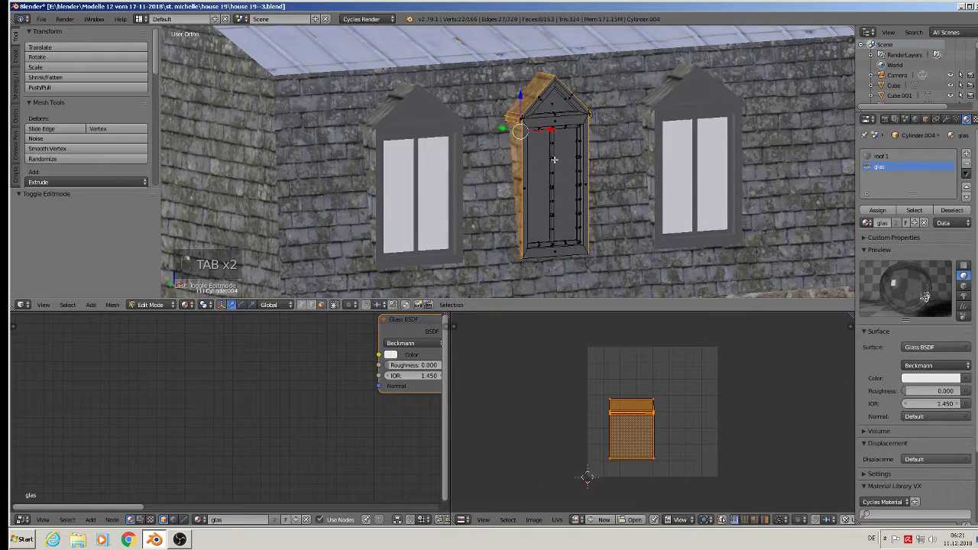
key("l")
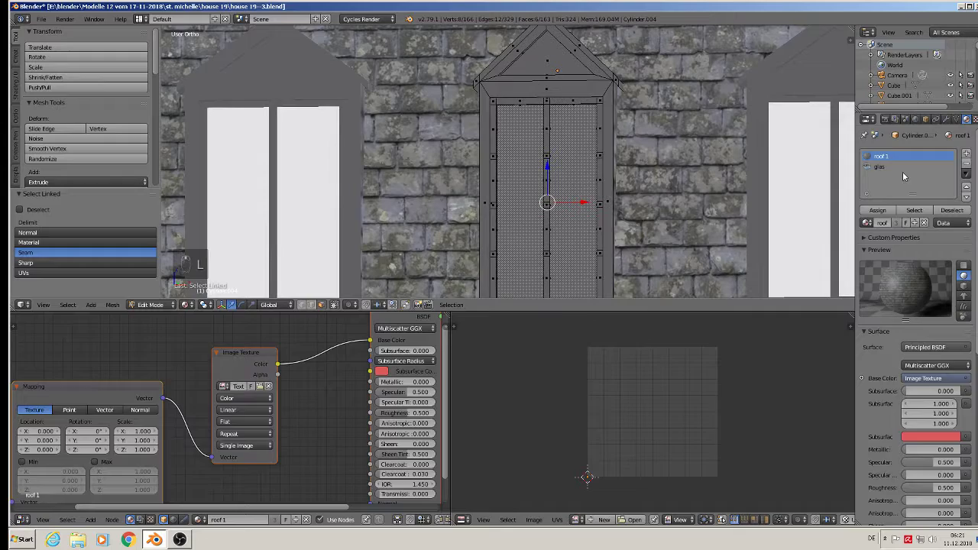
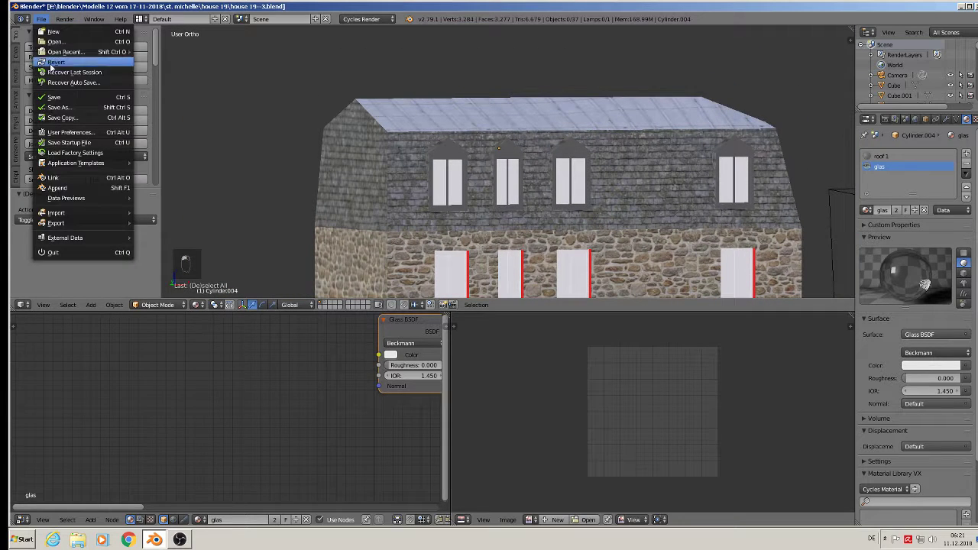
Name the new image-textured material wood
key("KP_1")
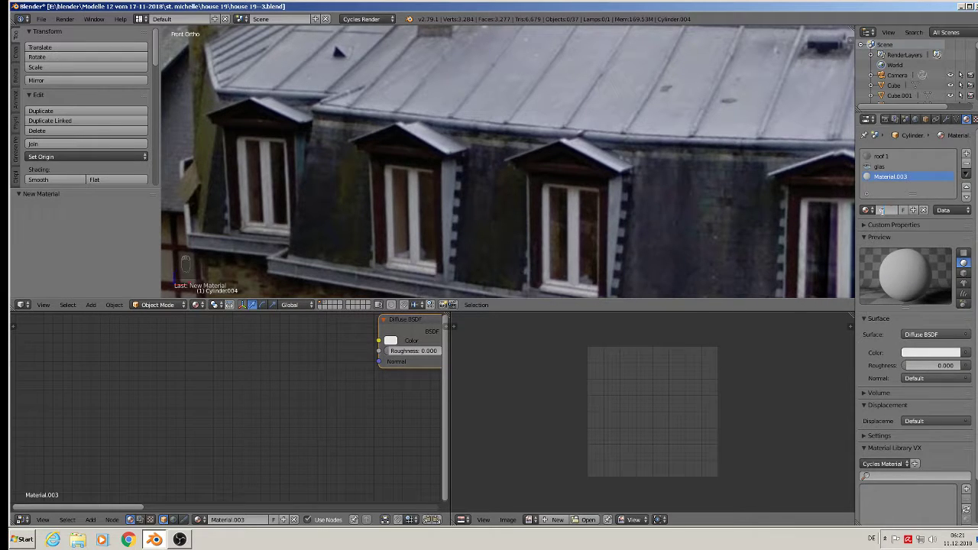
key("o")
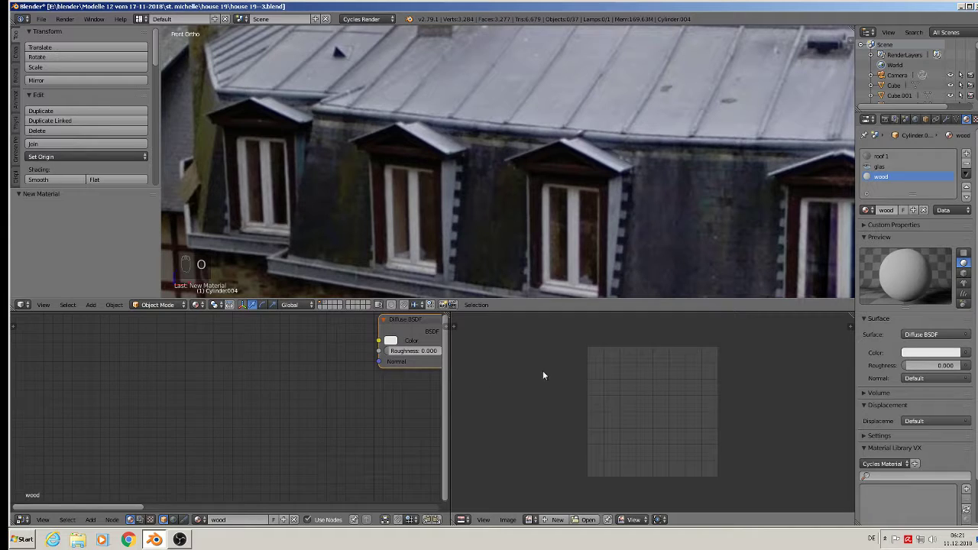
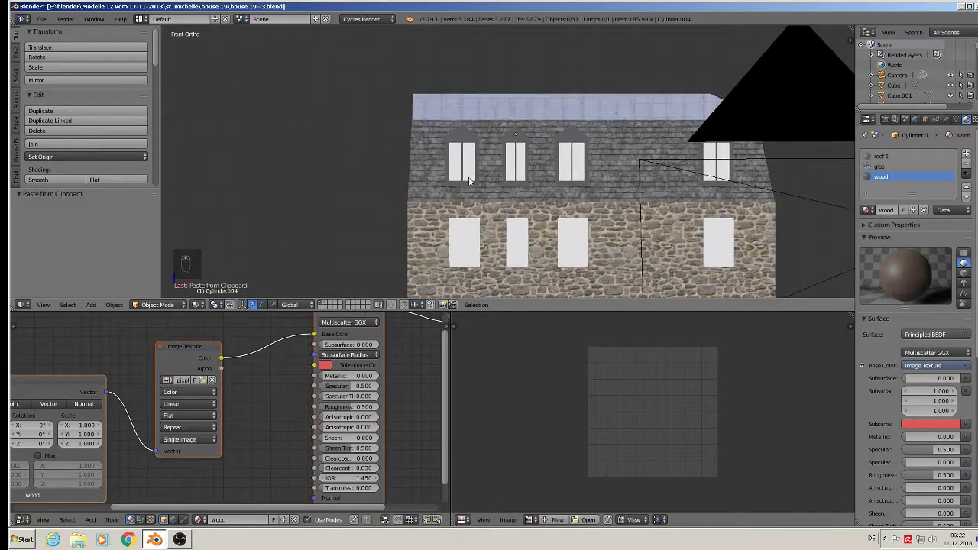
Enter the dormer mesh and select the frame faces for the wood material
key("Tab")
key("Tab")
key("Tab")
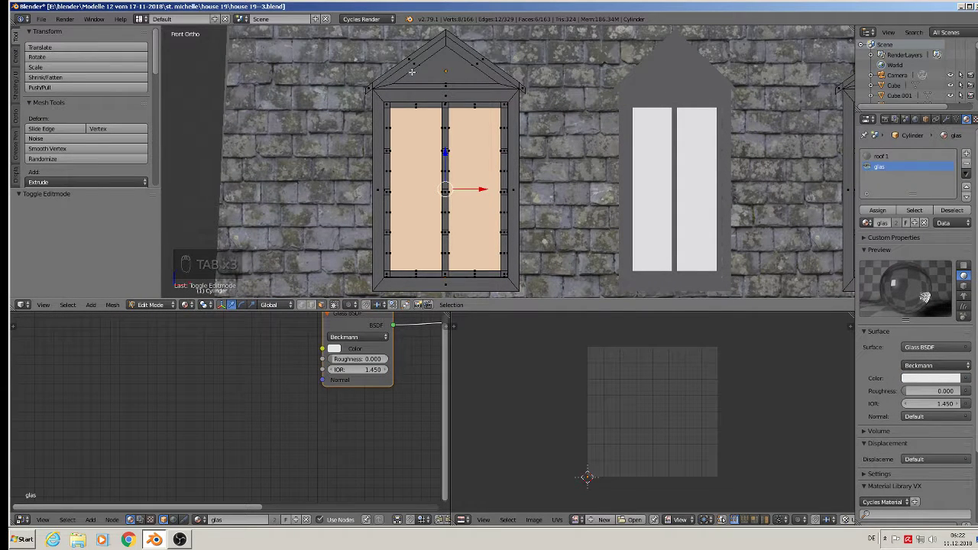
key("c")
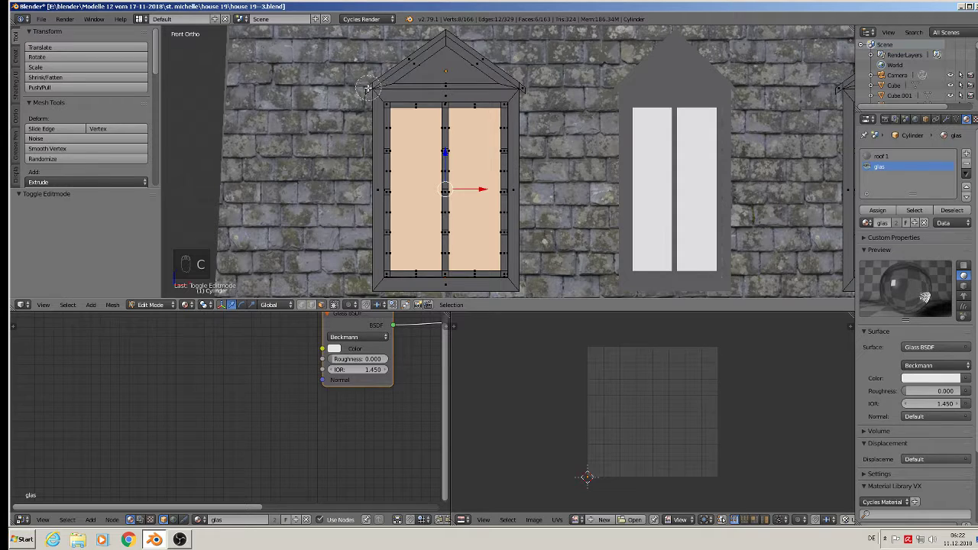
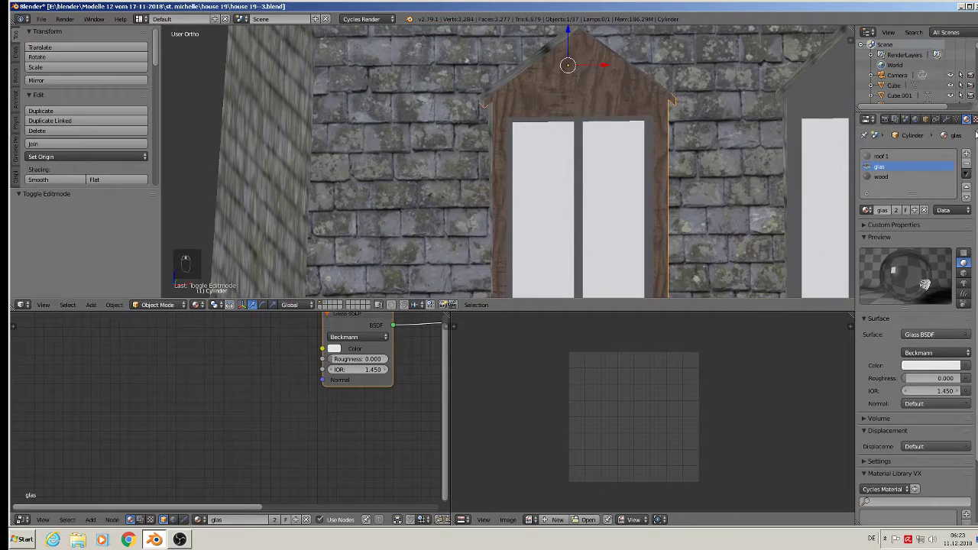
Link the Diffuse BSDF into the Mix Shader of the plastik white material
middle_click(676, 180)
middle_click(704, 178)
middle_click(666, 166)
middle_click(664, 166)
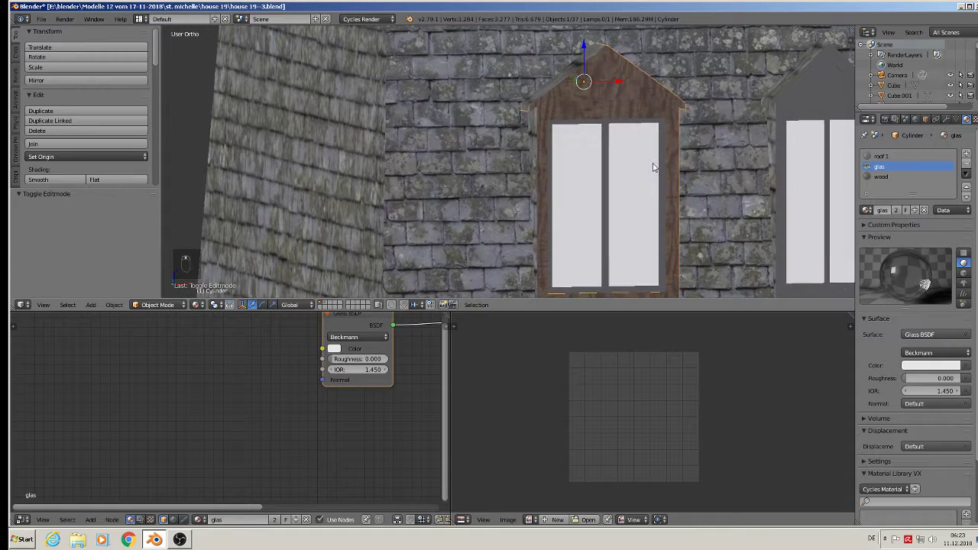
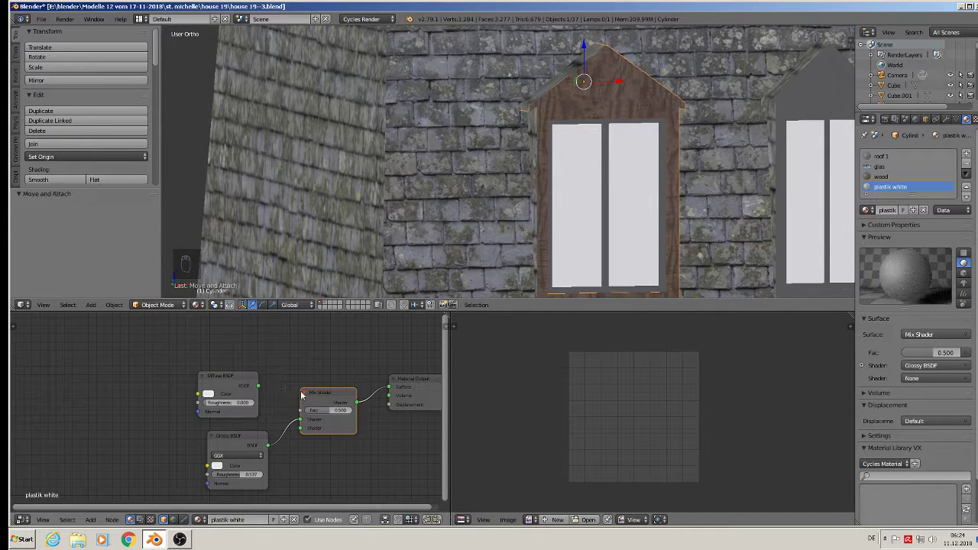
left_click_drag(265, 386, 814, 385)
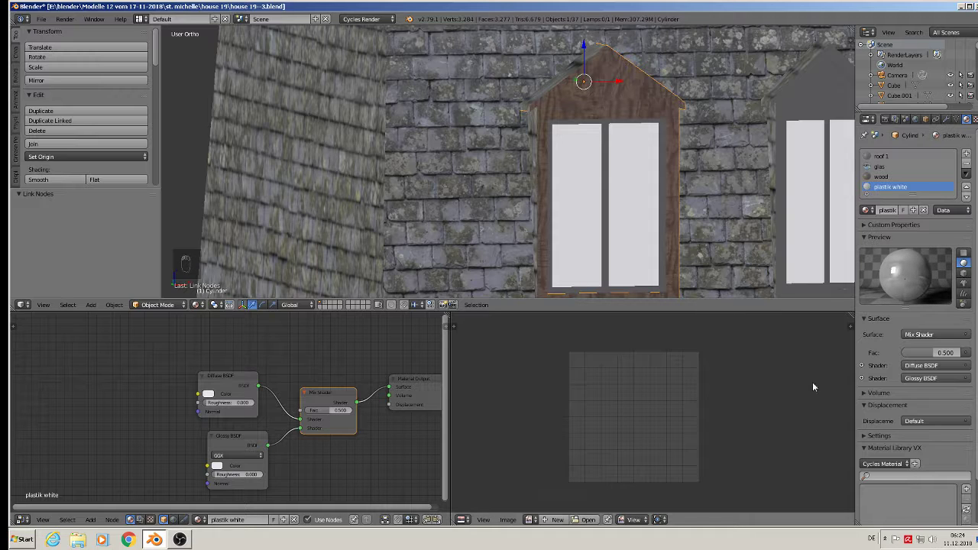
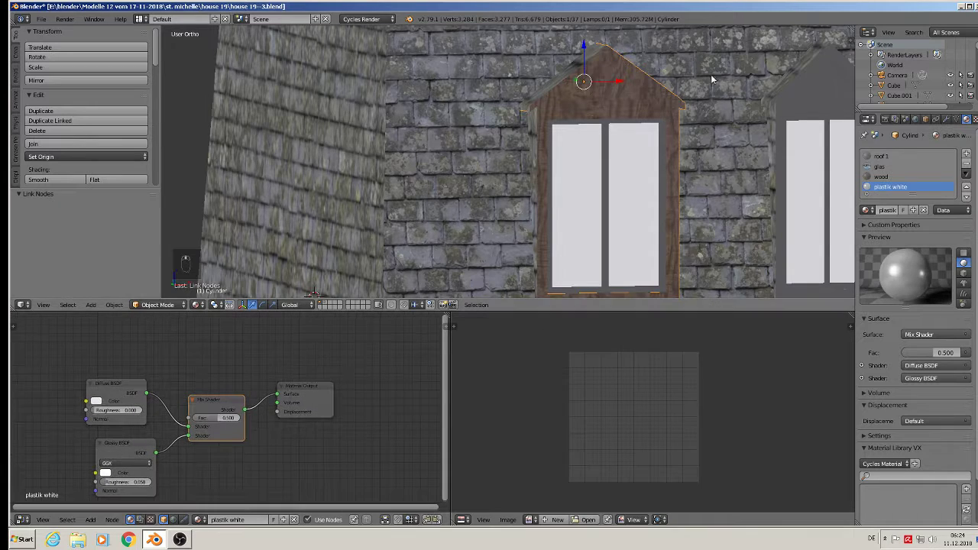
Select the connected window bars for the plastik white material
key("Tab")
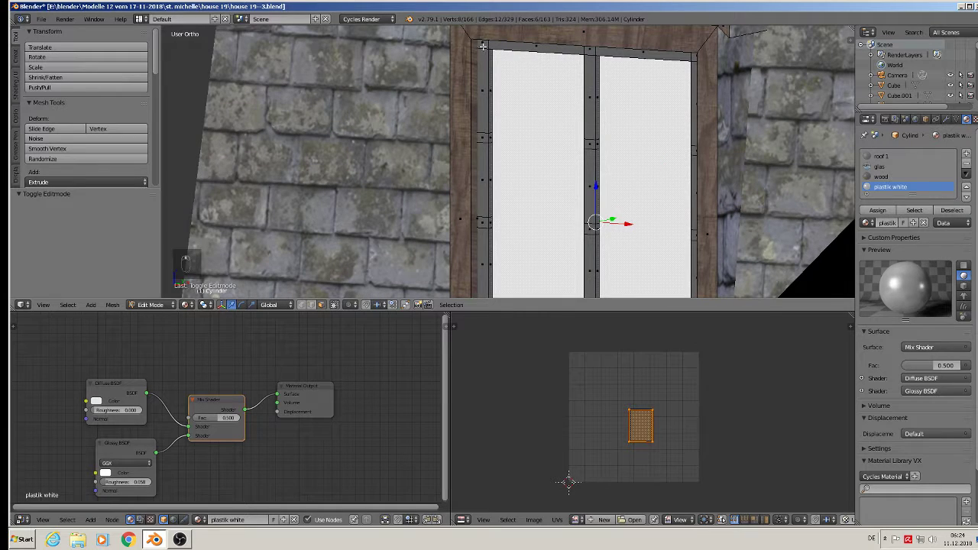
key("l")
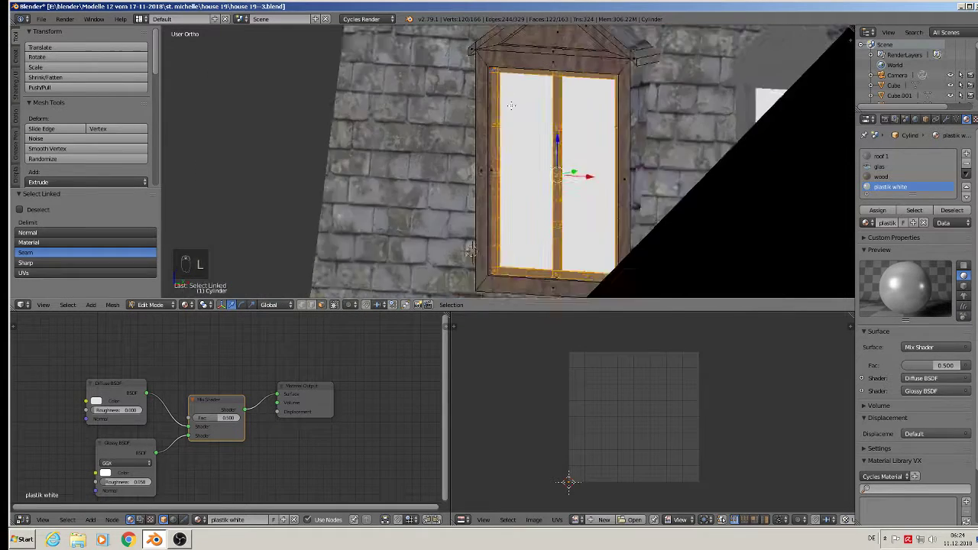
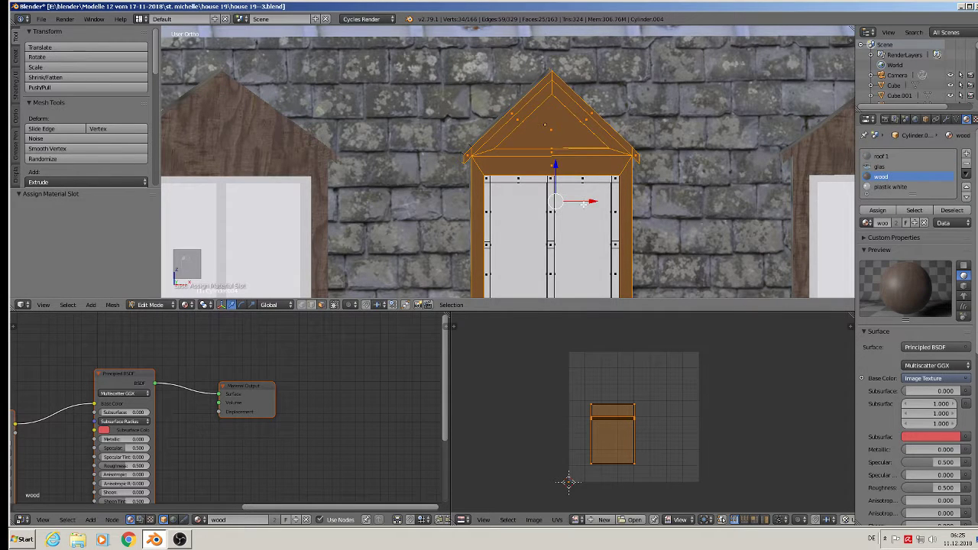
Project the wood frame UVs from view, enlarge them and return to Object Mode
key("u")
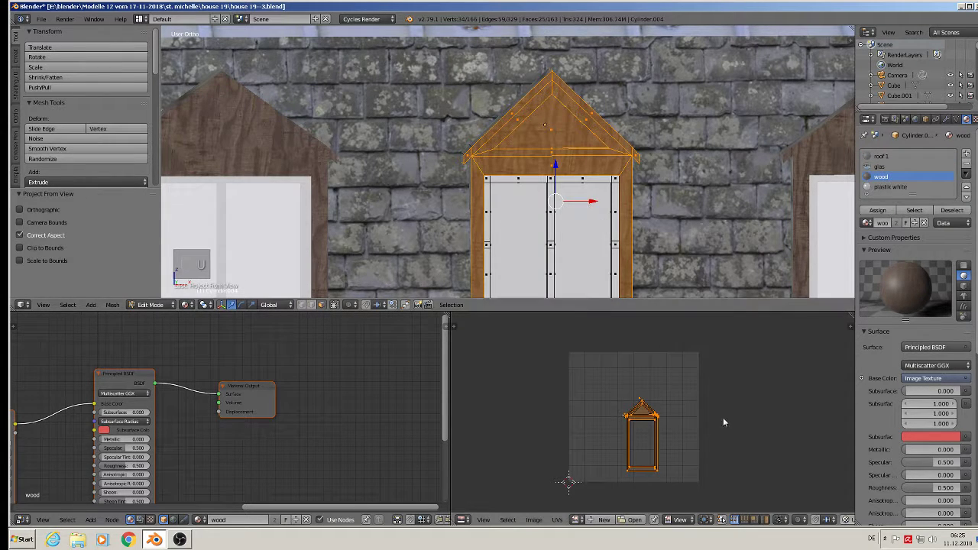
key("s")
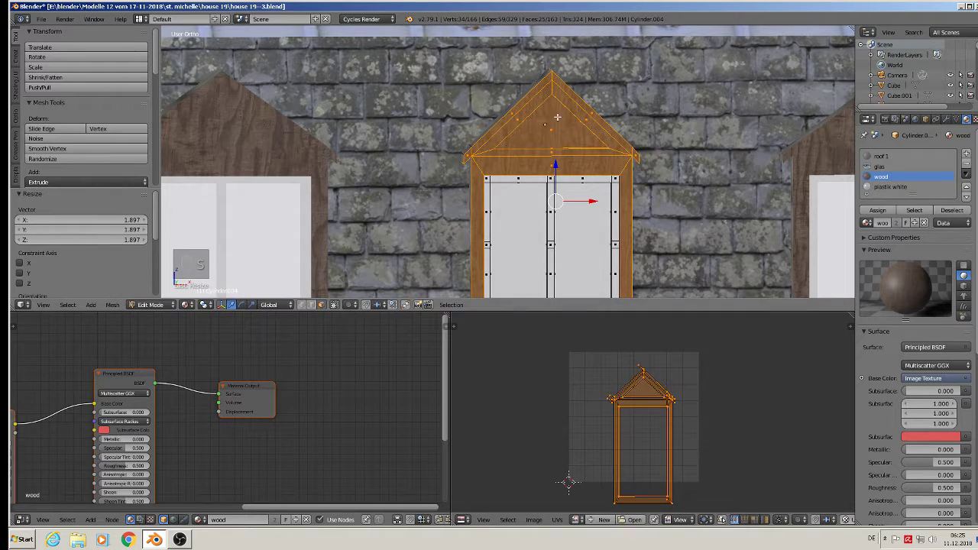
key("Tab")
key("a")
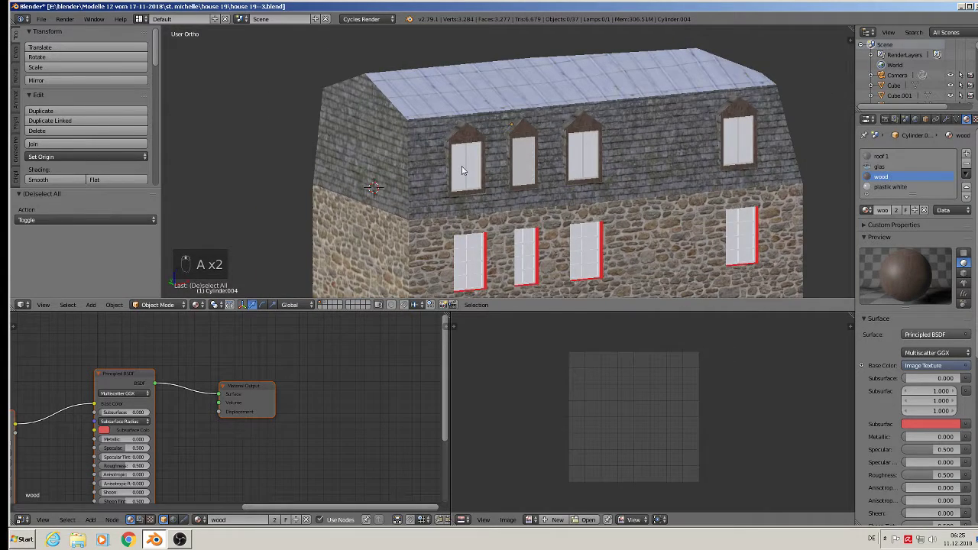
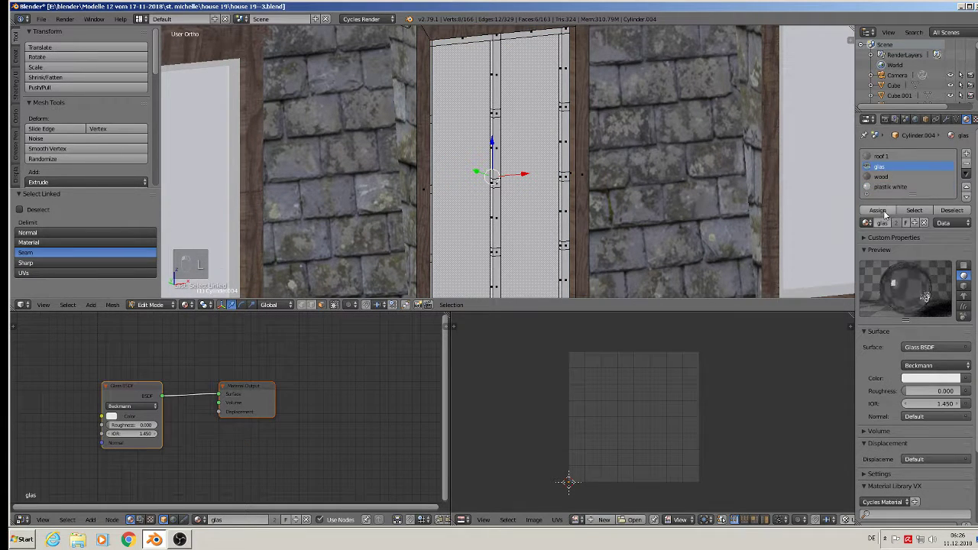
Leave mesh editing after assigning the glas material to the pane faces
key("Tab")
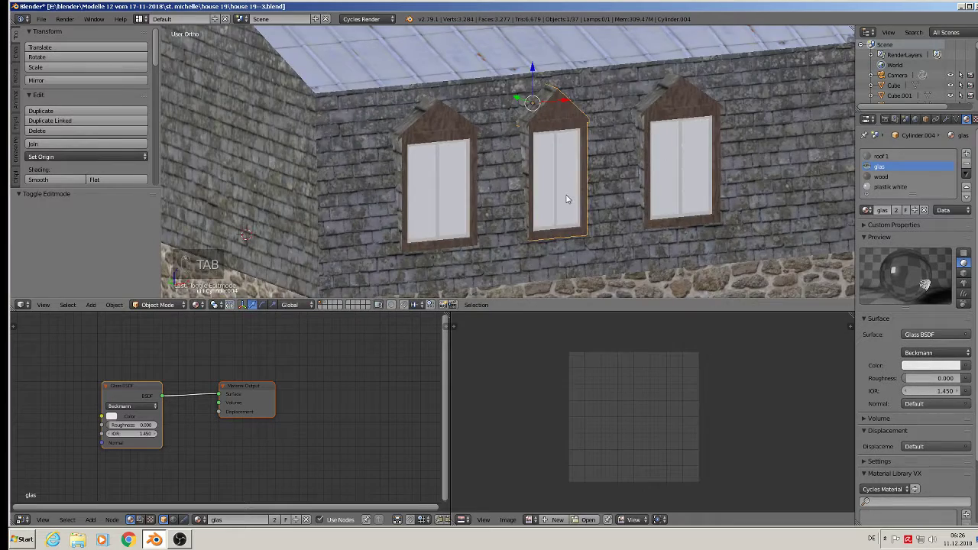
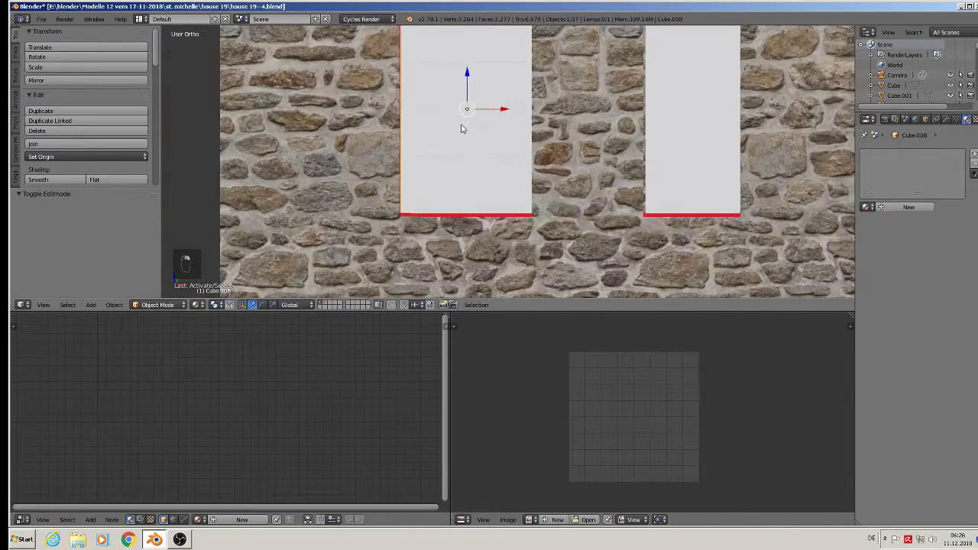
Model the ground-floor window glazing-bar frames and assign them the plastik white material
key("Tab")
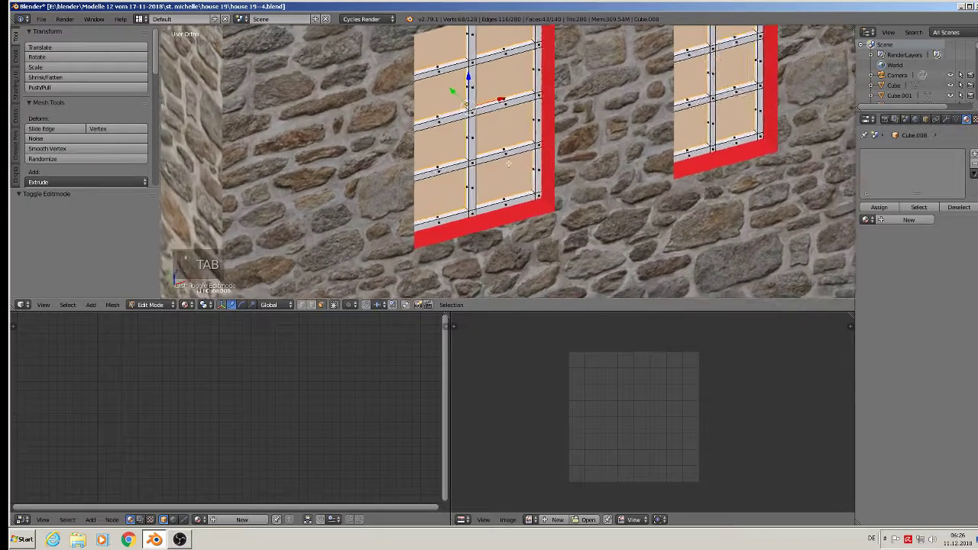
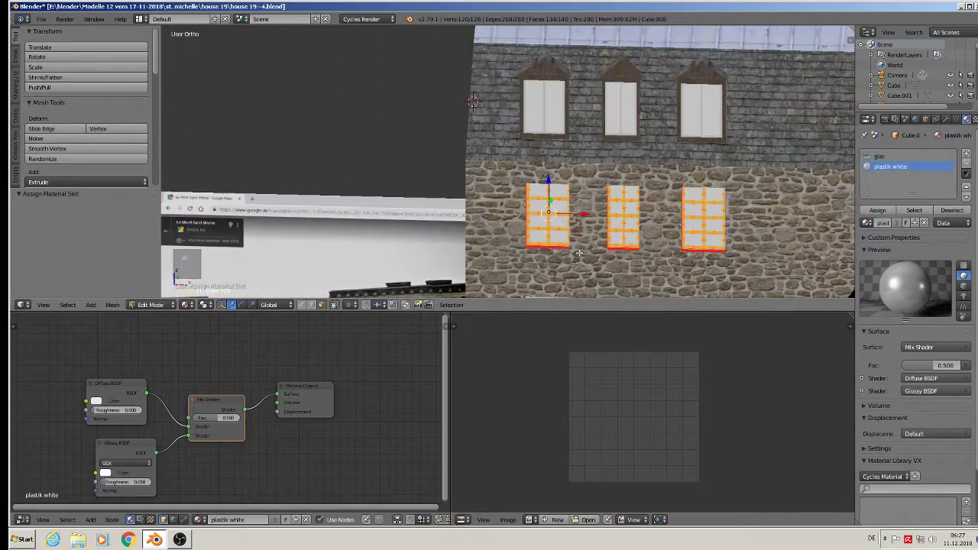
key("Tab")
key("Tab")
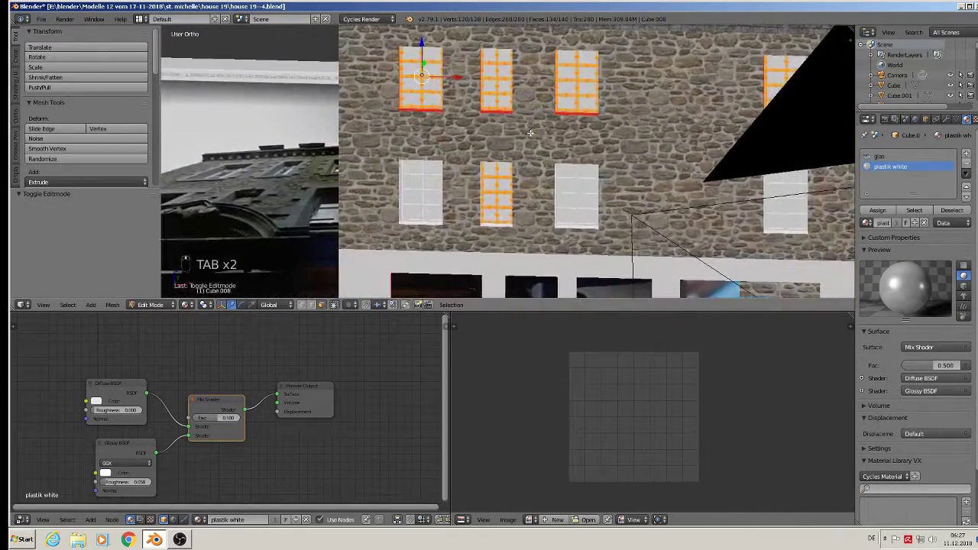
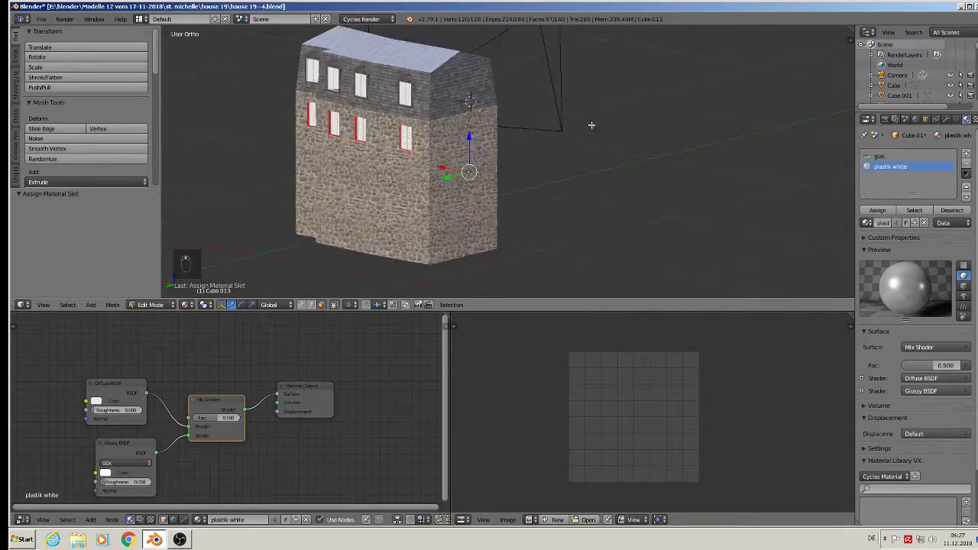
Assign plastik white to the new window grid Cube.018 so its bars turn white
key("Tab")
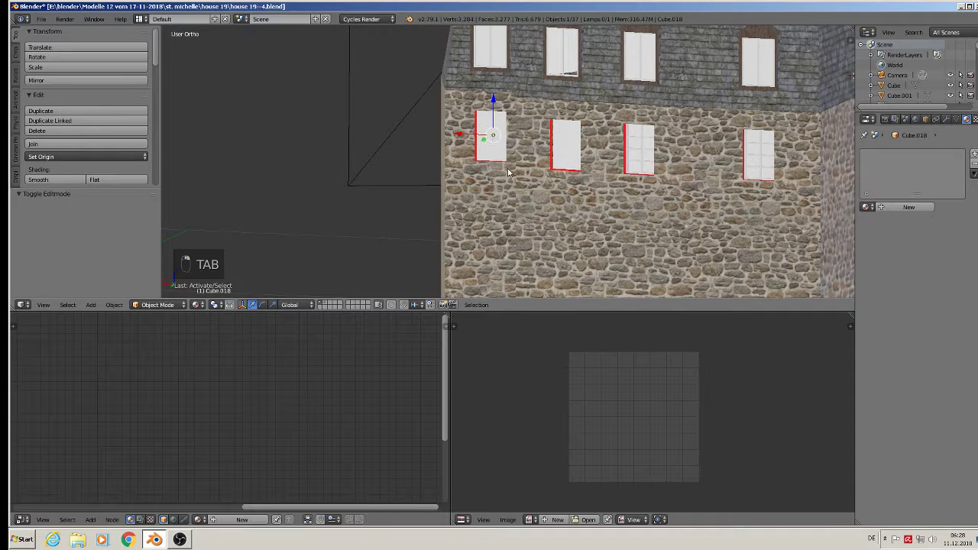
key("Tab")
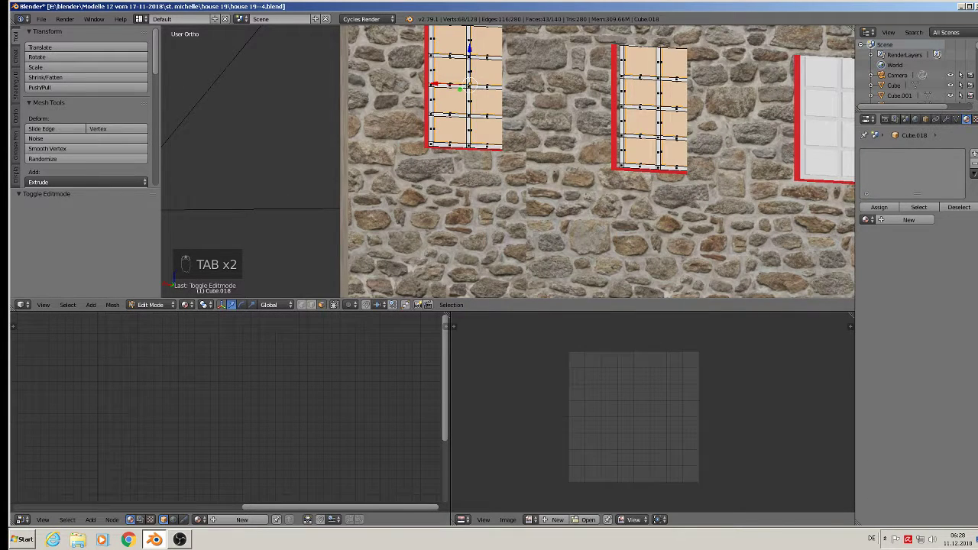
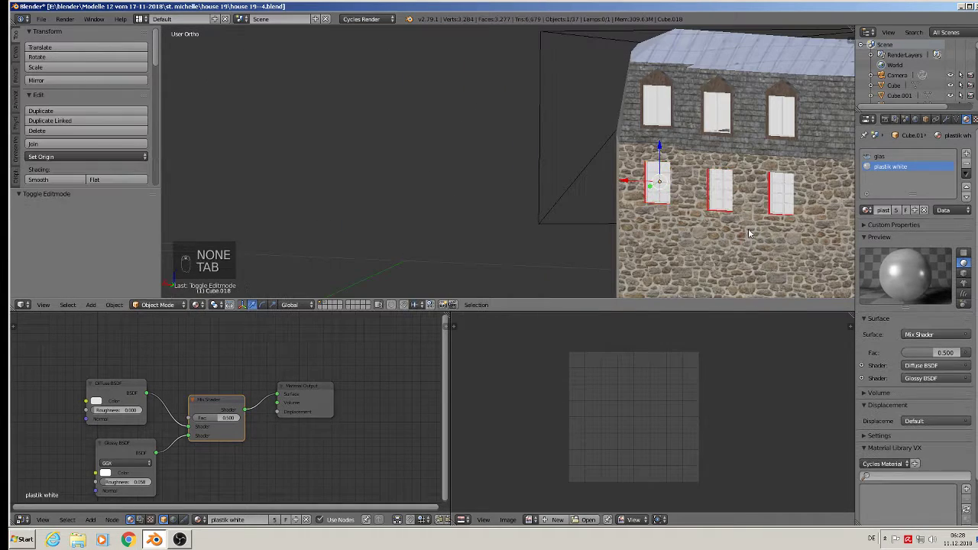
key("Tab")
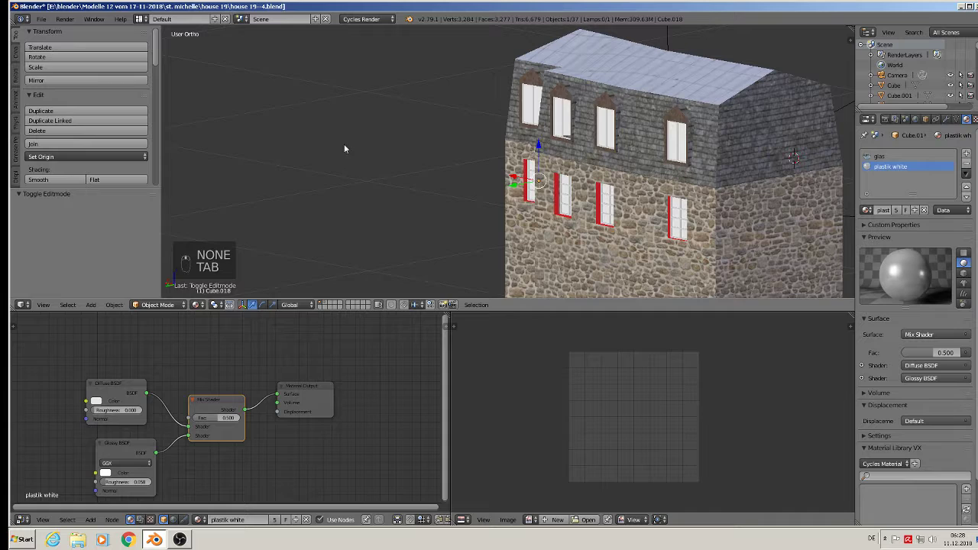
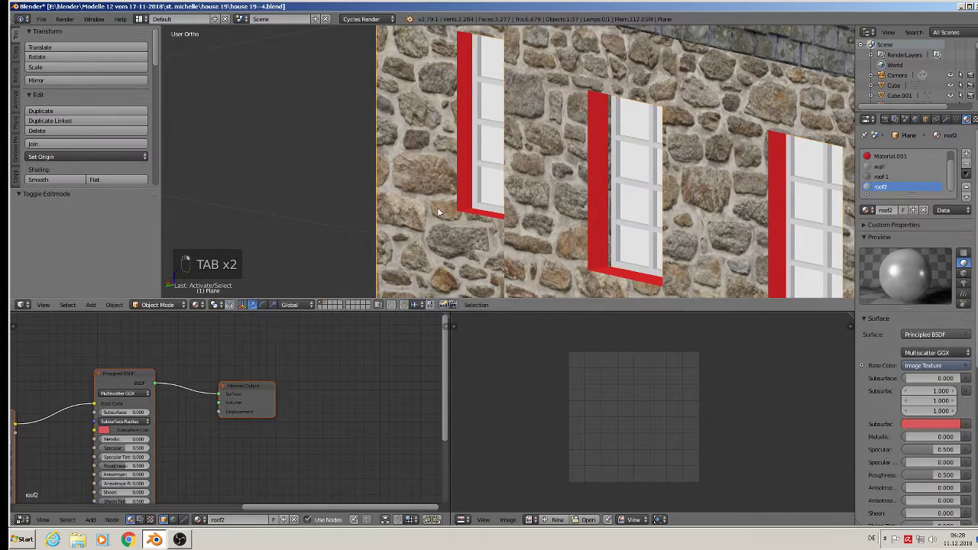
Select the window-frame faces around the wall opening with the red Material.001 slot active
key("Tab")
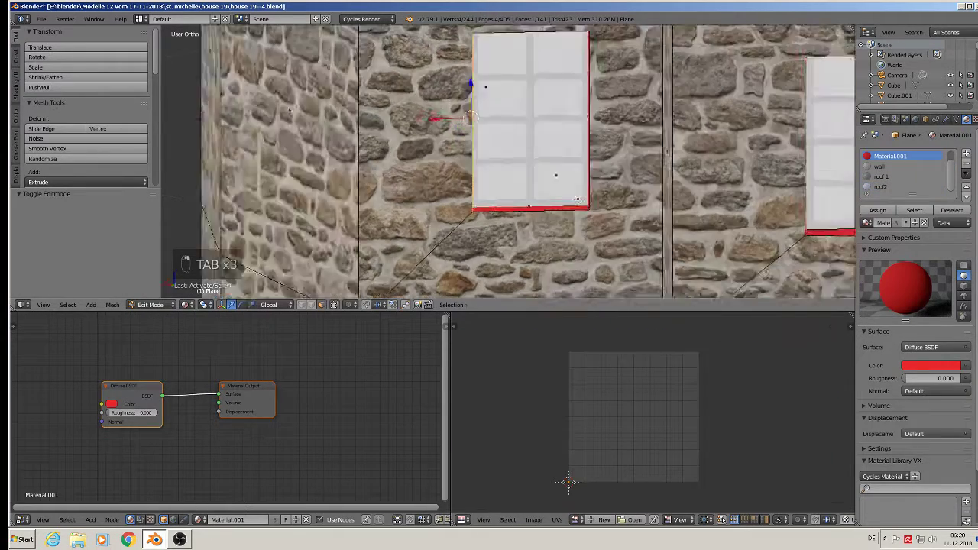
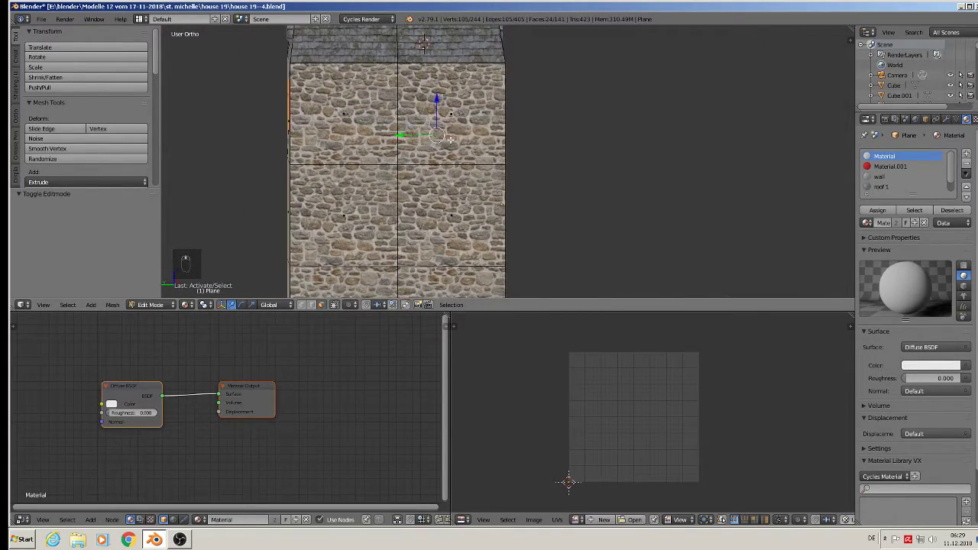
Project the window reveal UVs from view, assign the wall material and scale the UVs up
key("u")
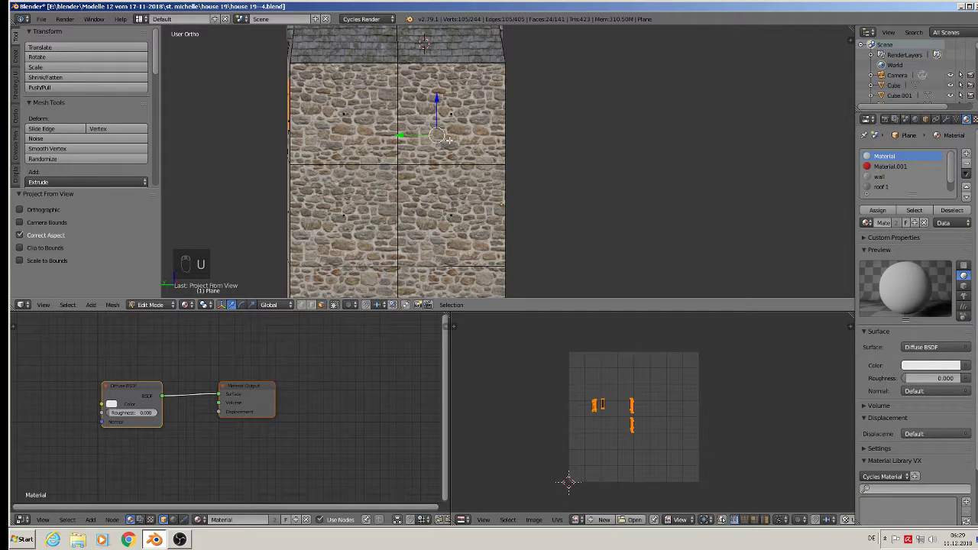
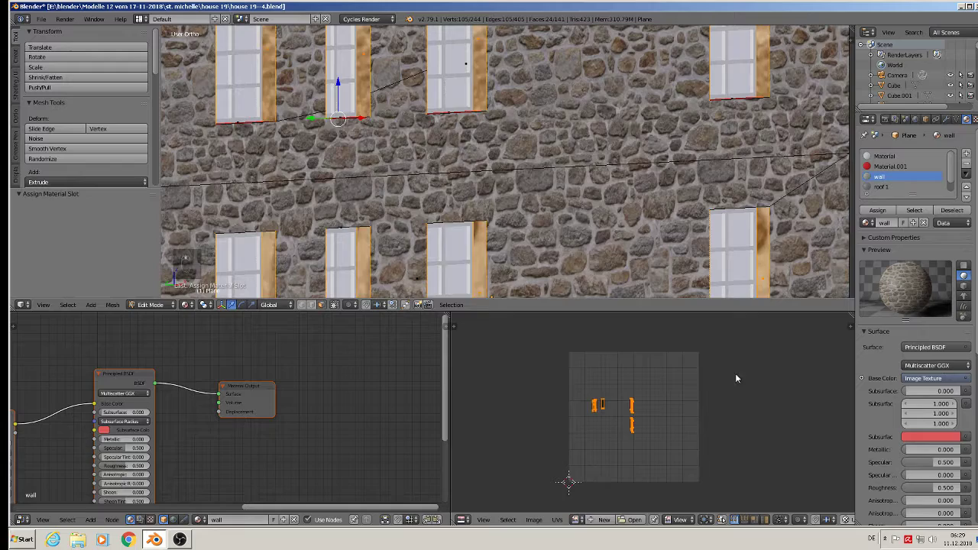
key("s")
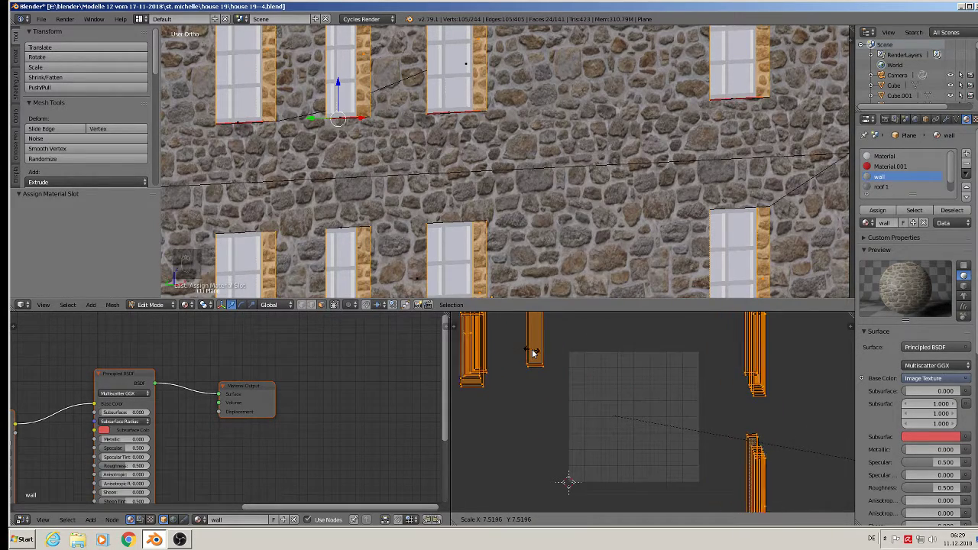
Assign roof 1 slate to the narrow strip between roof sections with projected UVs
key("Tab")
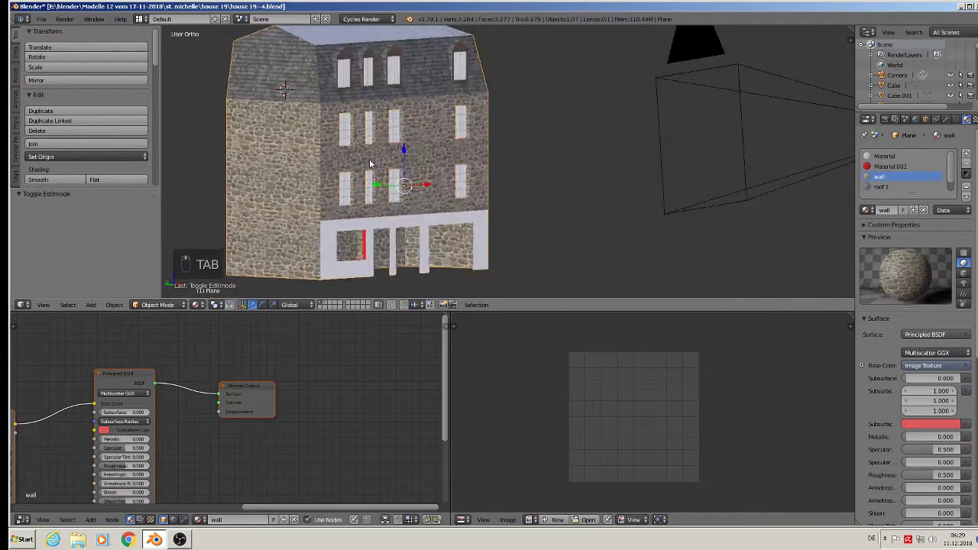
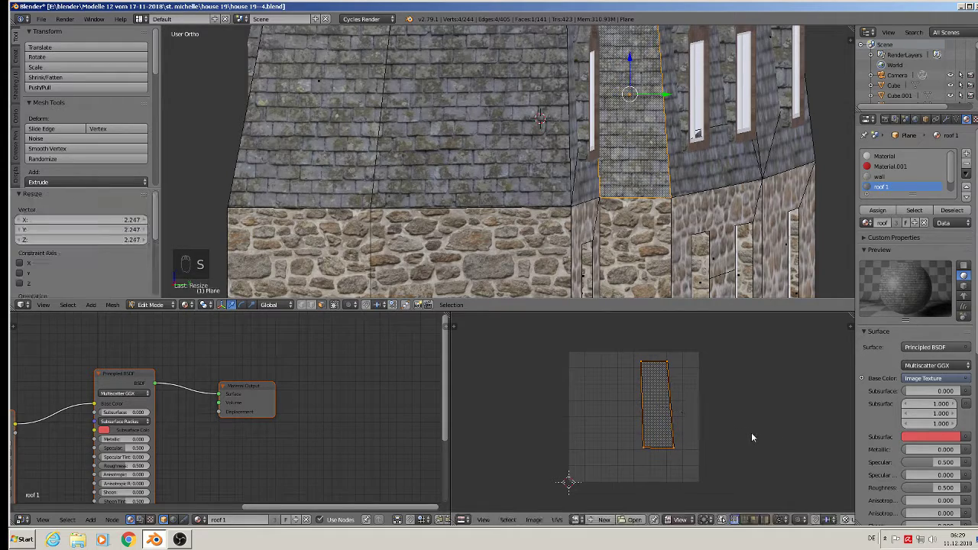
Orbit to the wall and select the bottom sill faces of the windows
key("Tab")
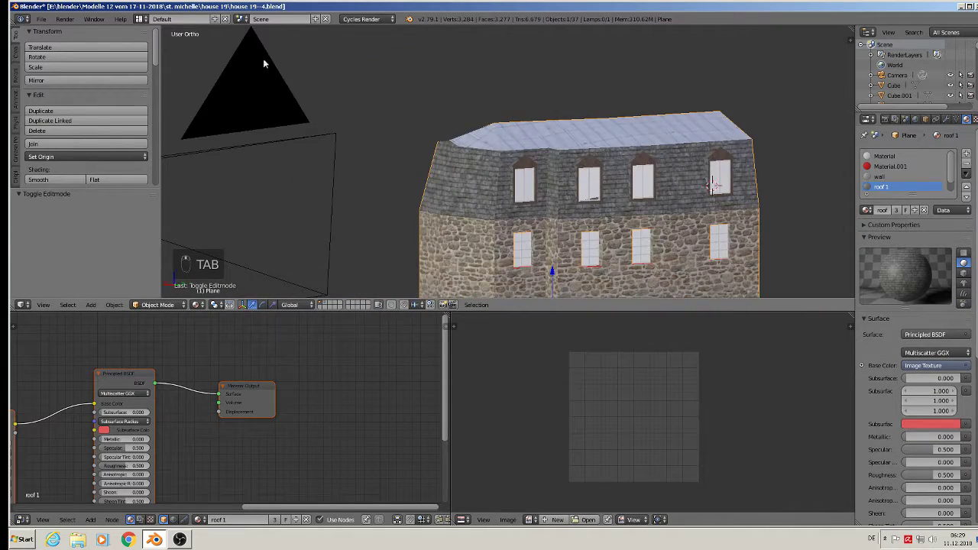
left_click_drag(64, 48, 590, 211)
middle_click(544, 117)
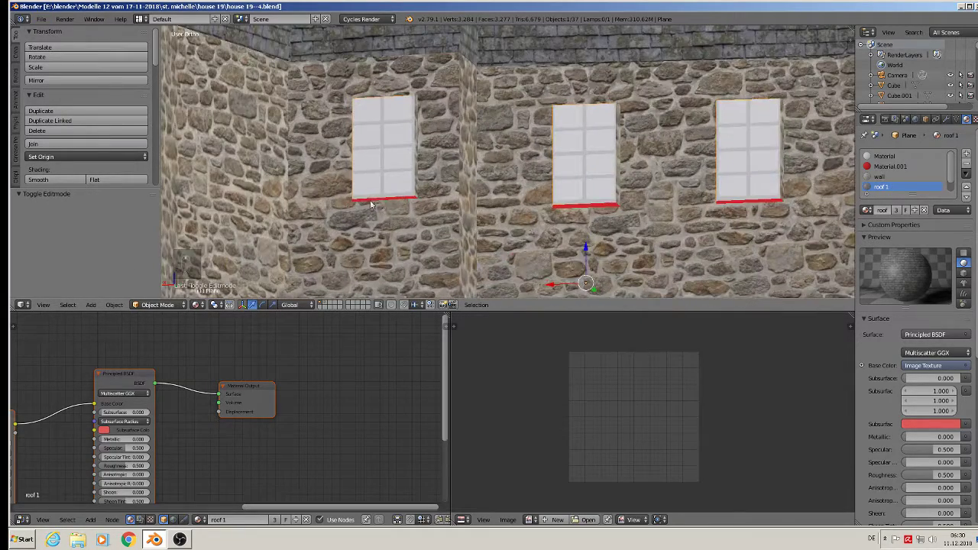
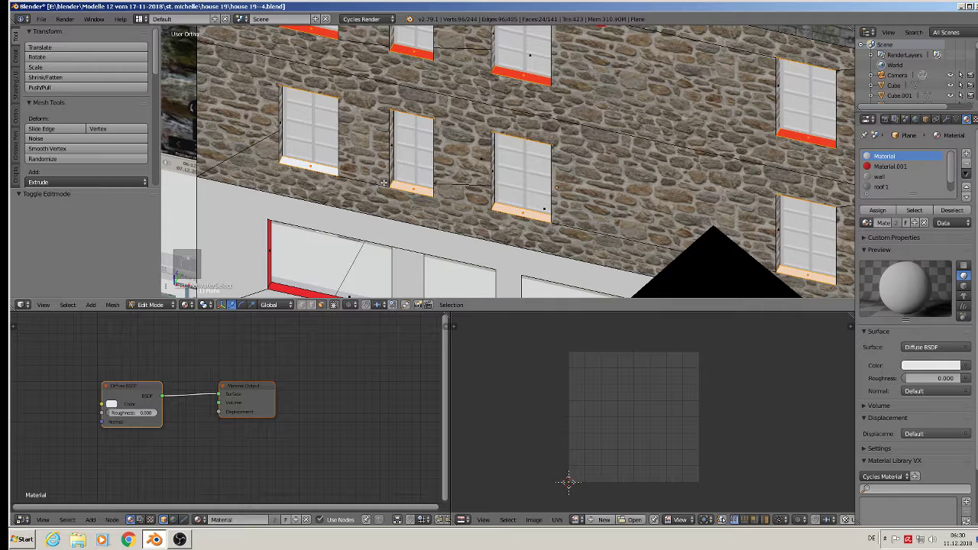
From Top view, project the sill UVs, assign the wall material and enlarge the UVs
key("KP_7")
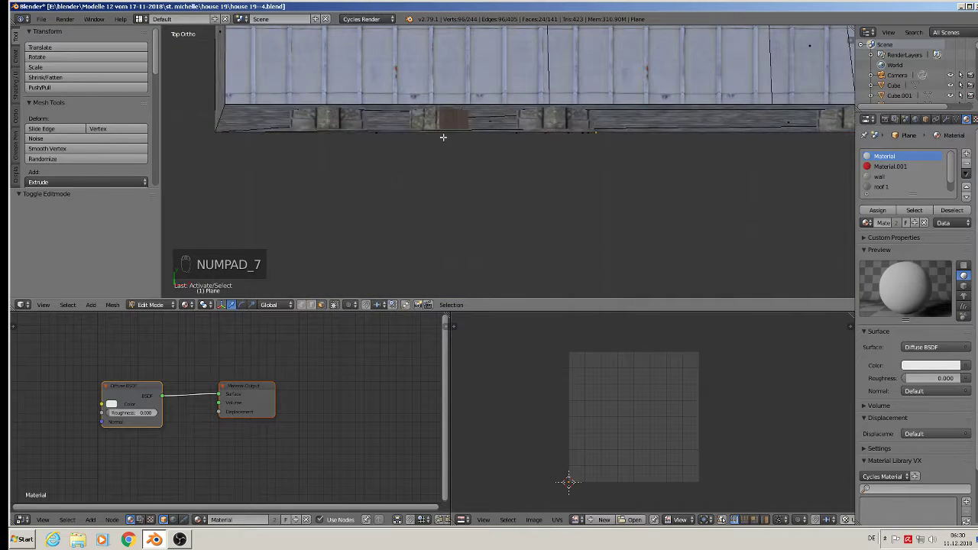
key("u")
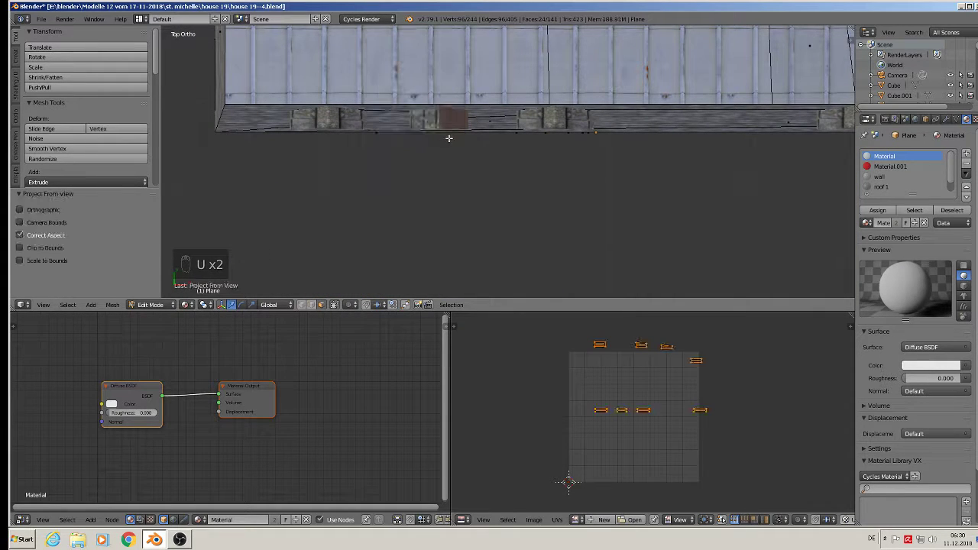
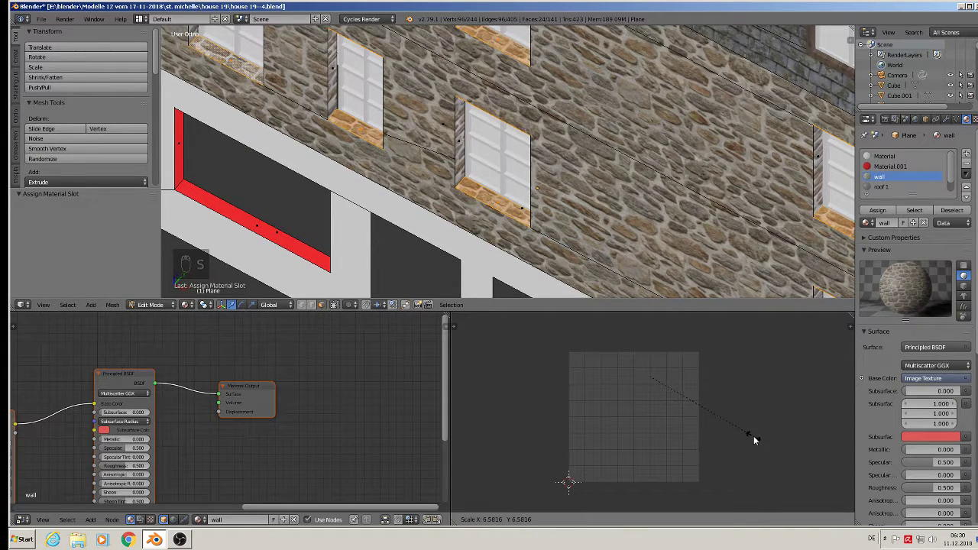
key("Tab")
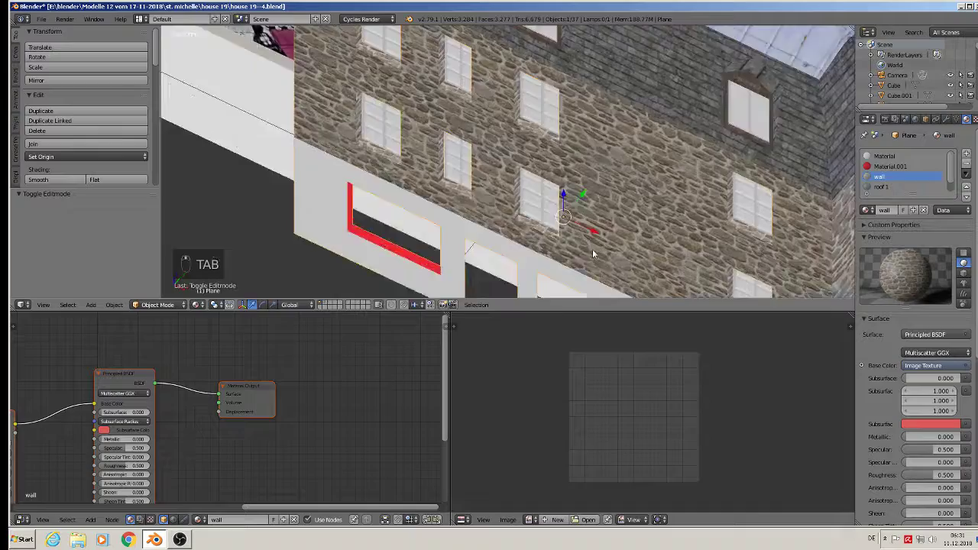
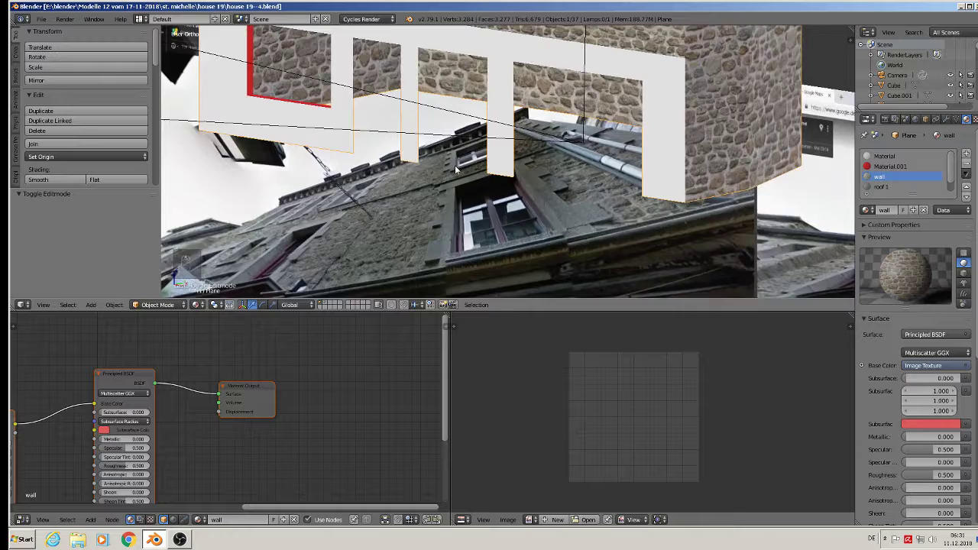
Move the shopfront pillar faces outward along Y, then deselect everything
key("Tab")
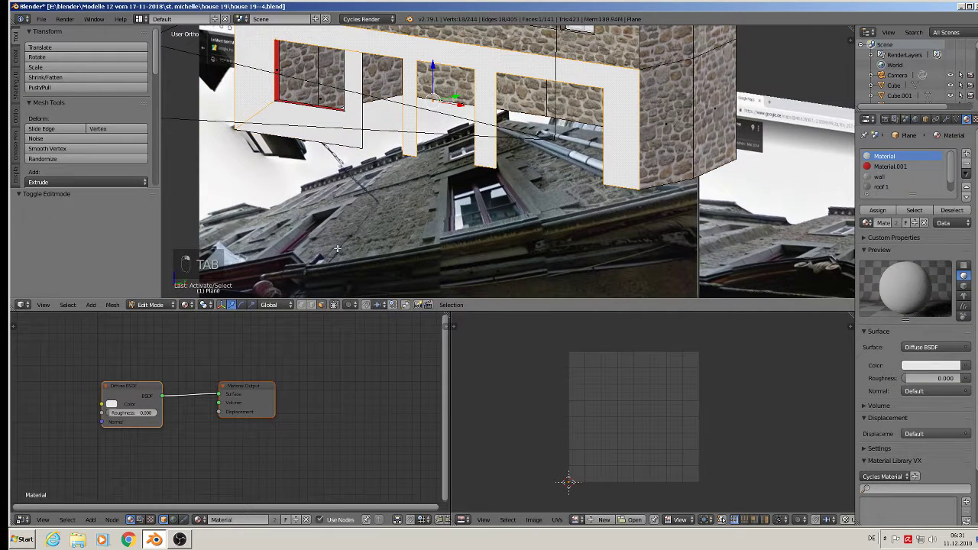
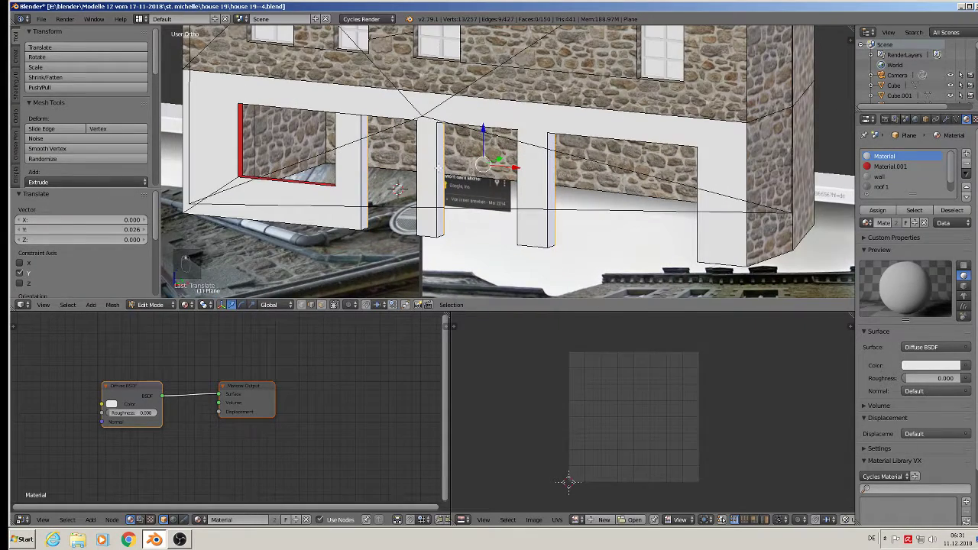
key("a")
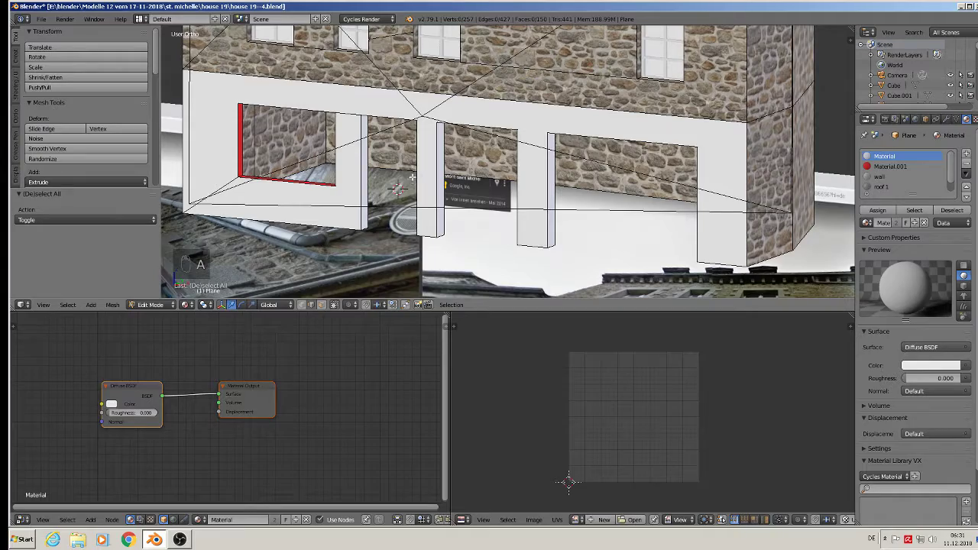
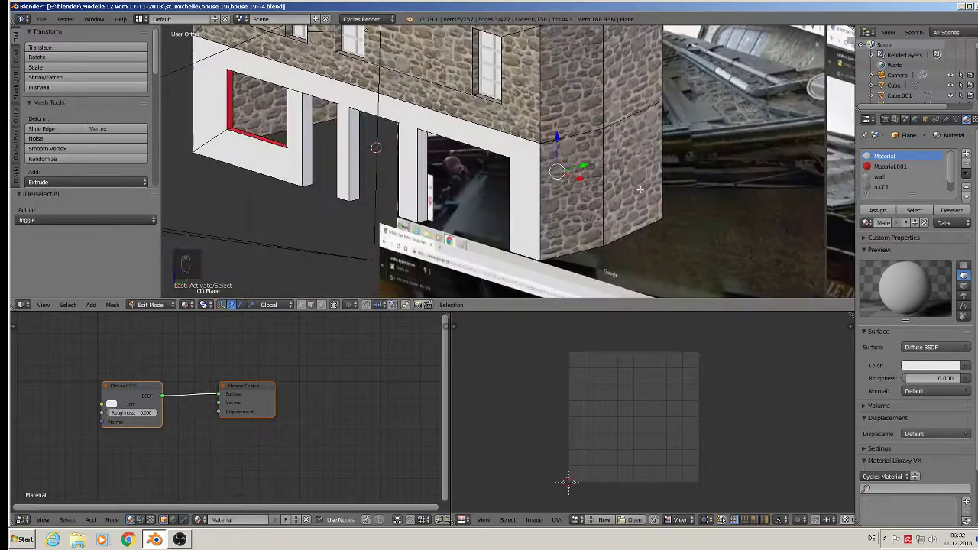
Extrude a new backing face for the shop openings, move it along Y and flatten it
key("e")
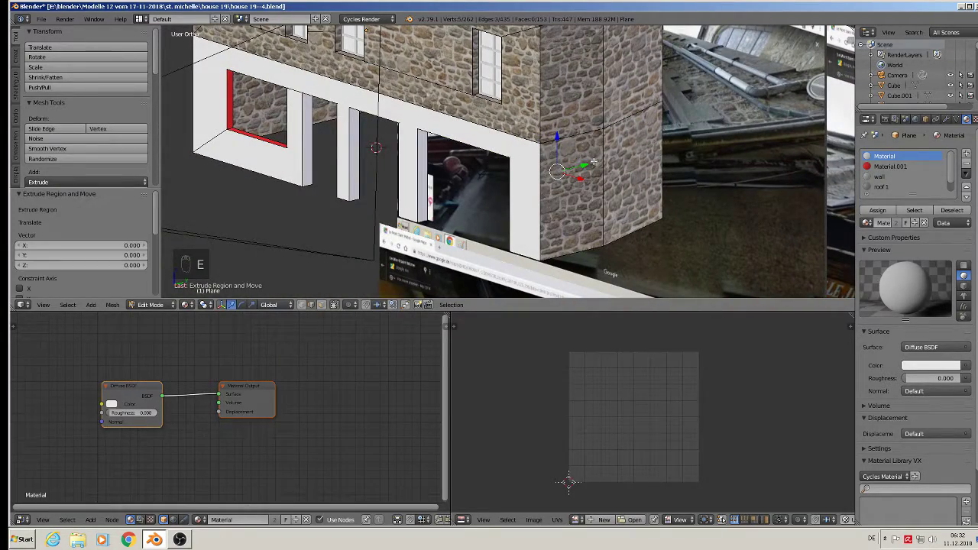
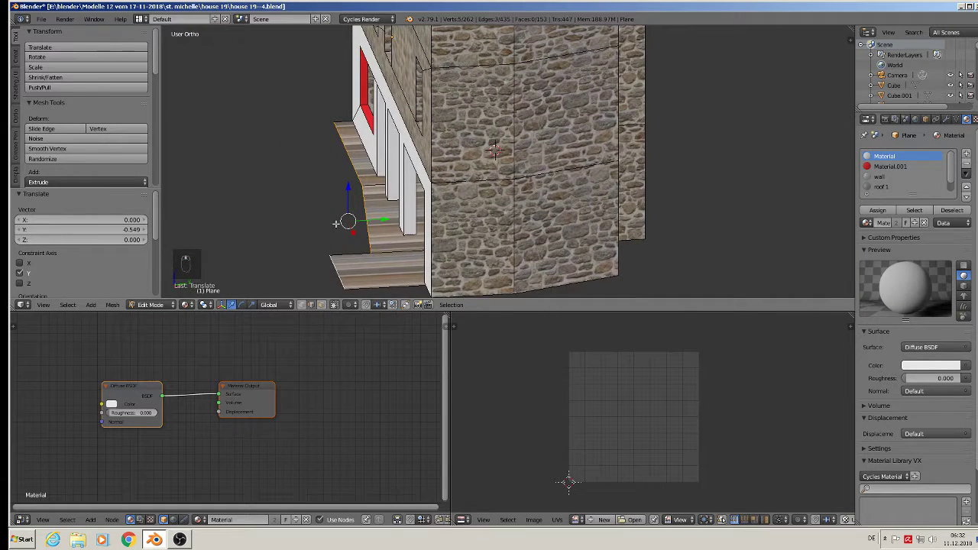
key("s")
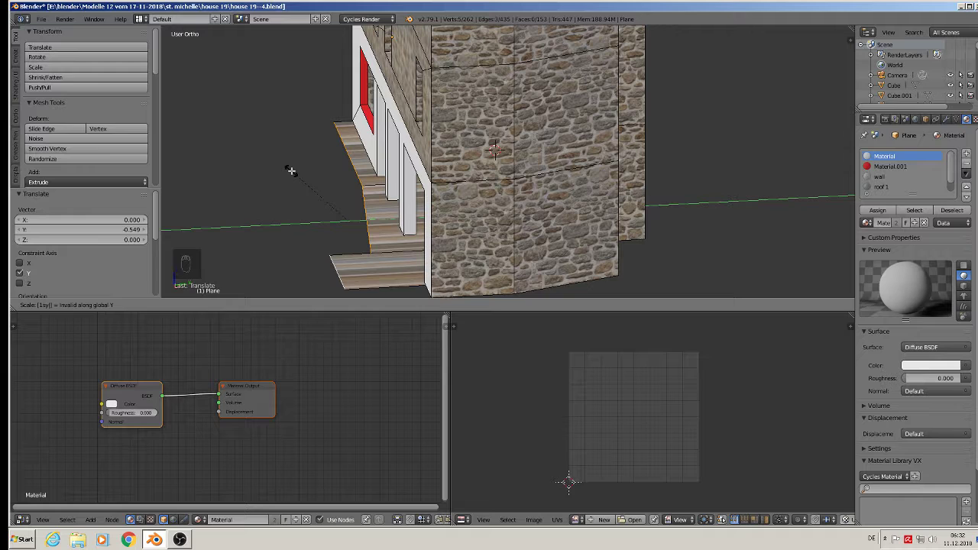
key("s")
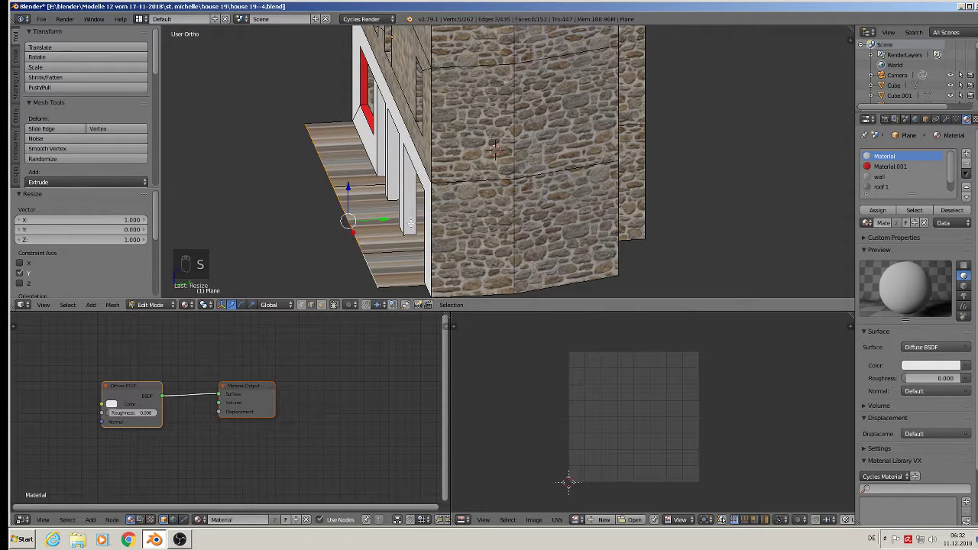
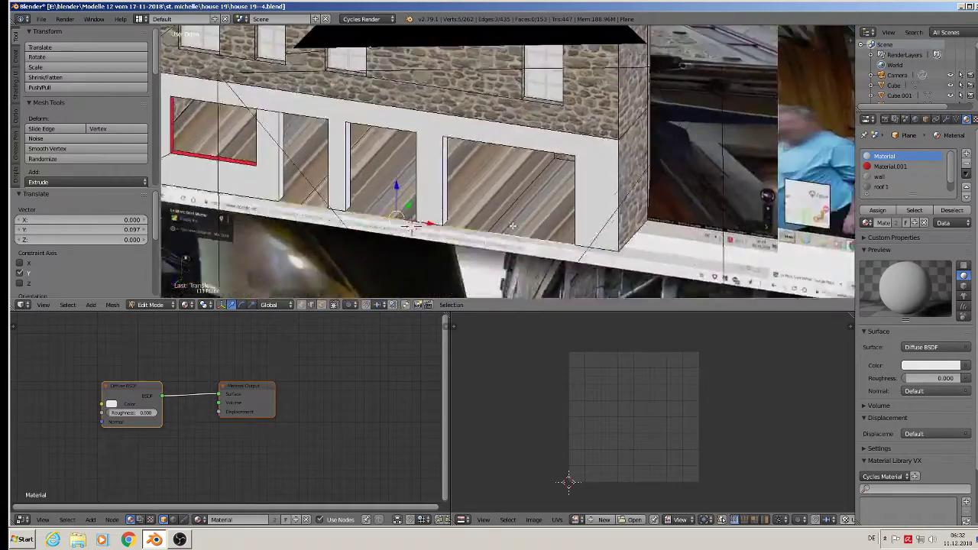
Create the parkett material and paste in the image-texture node setup copied from the wall
key("a")
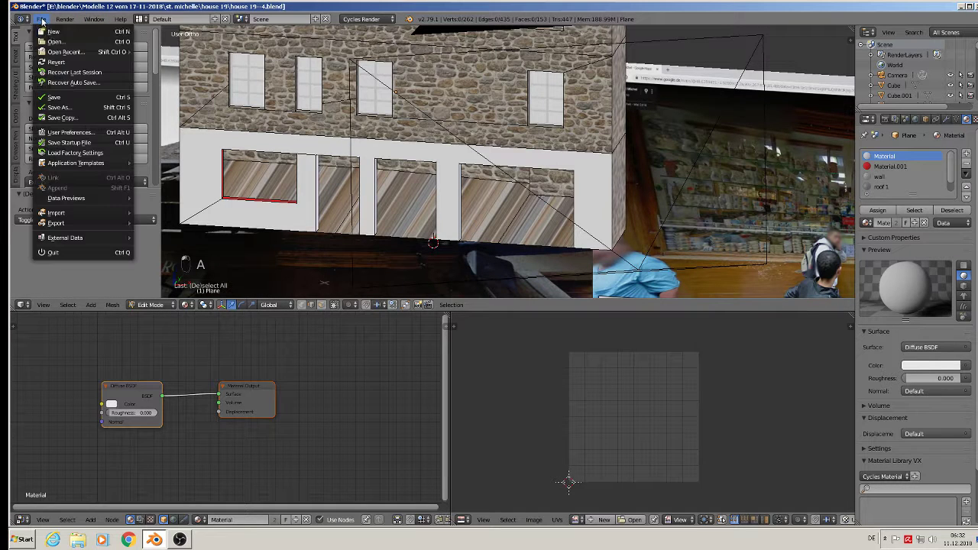
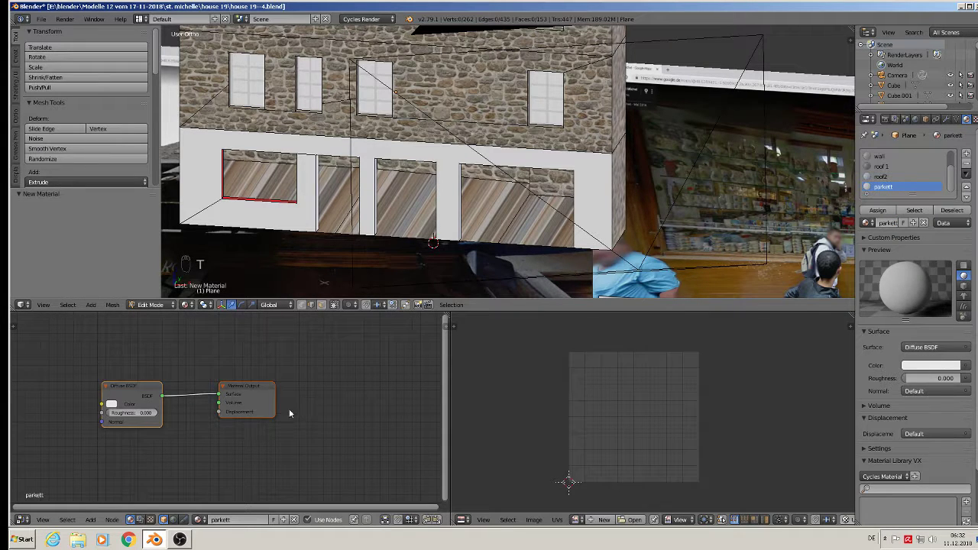
key("x")
key("ctrl+v")
scroll("down", 3)
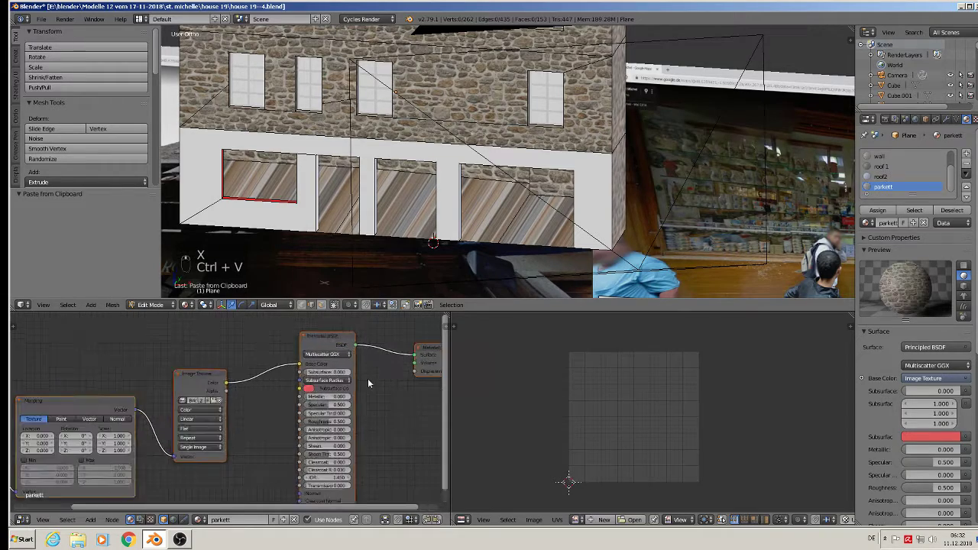
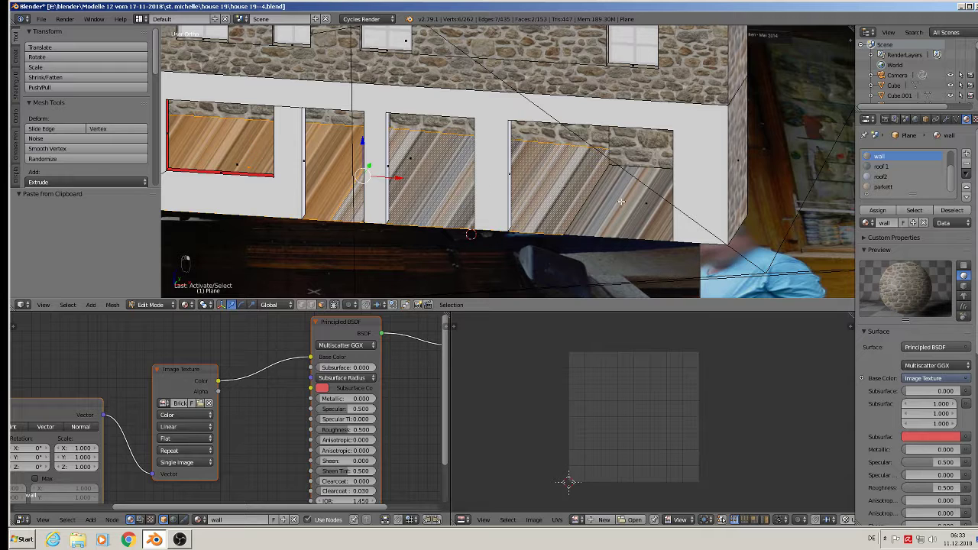
Project the shop panel UVs from top view, assign parkett wood and enlarge the UV layout
key("KP_7")
key("u")
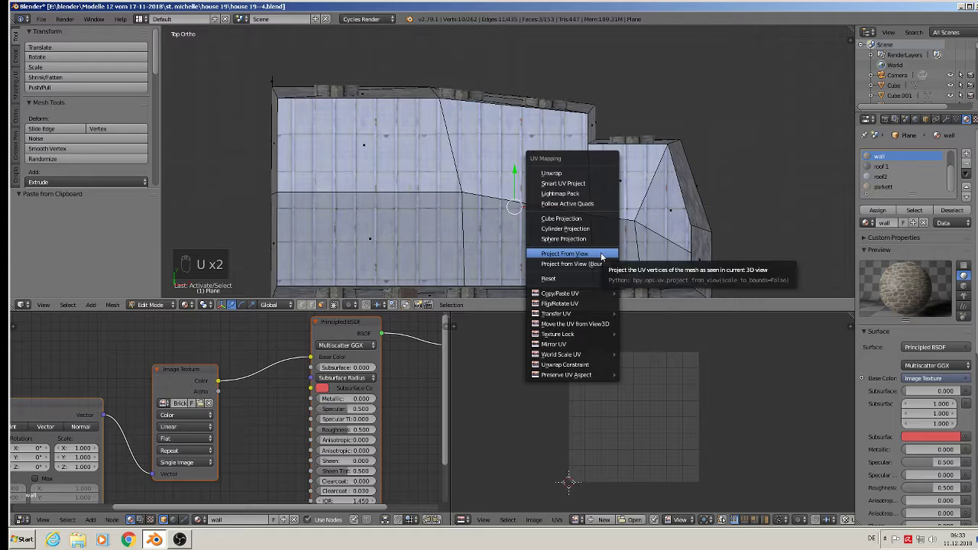
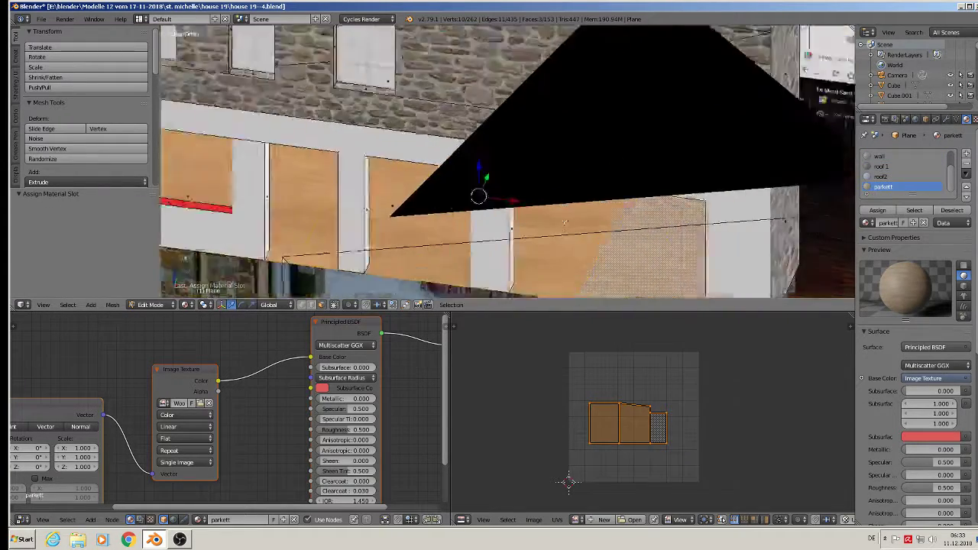
key("s")
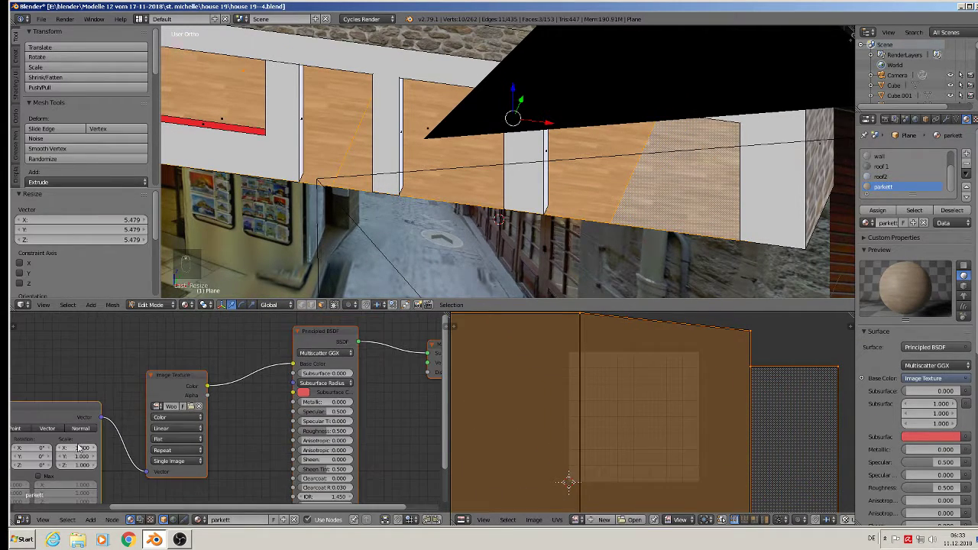
key("Tab")
key("a")
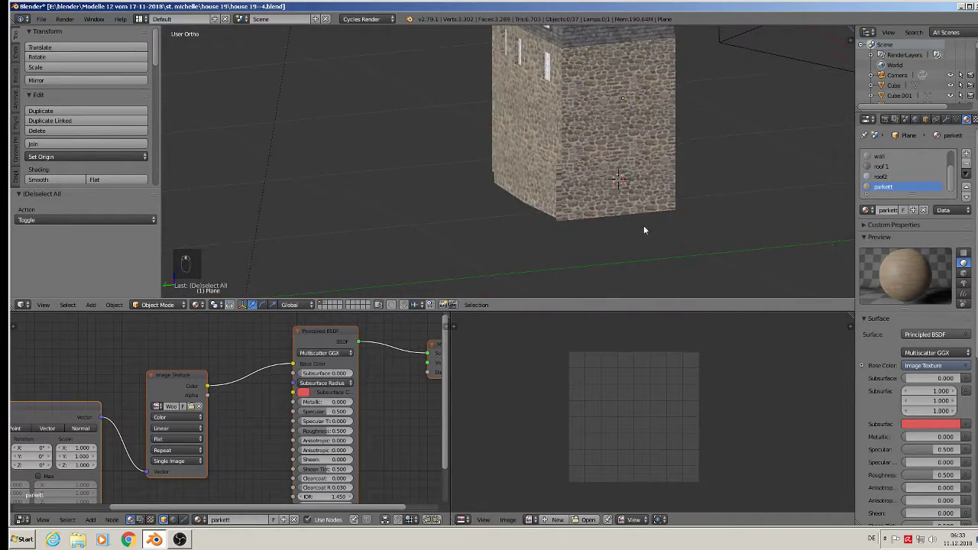
Delete the narrow leftover wall strip at the shopfront corner as edges
left_click_drag(510, 149, 556, 181)
key("Tab")
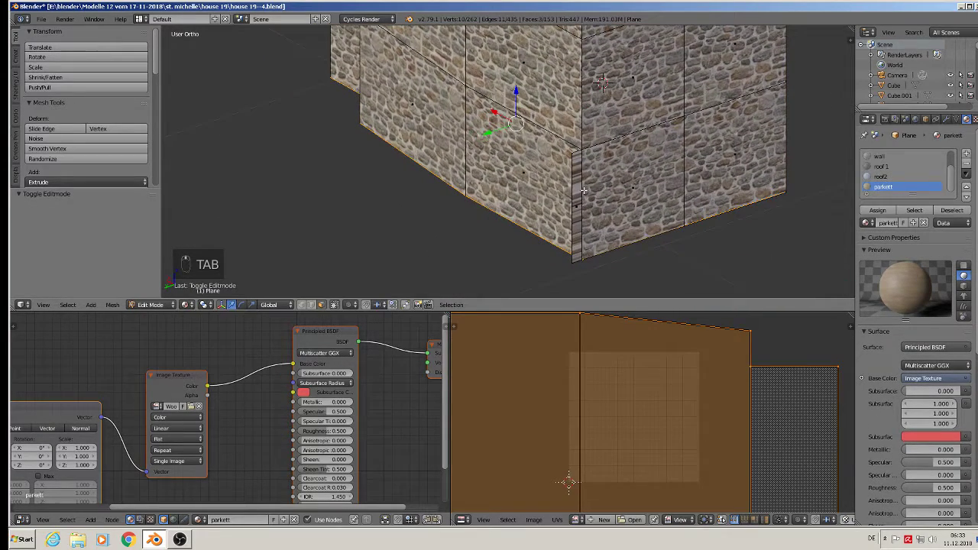
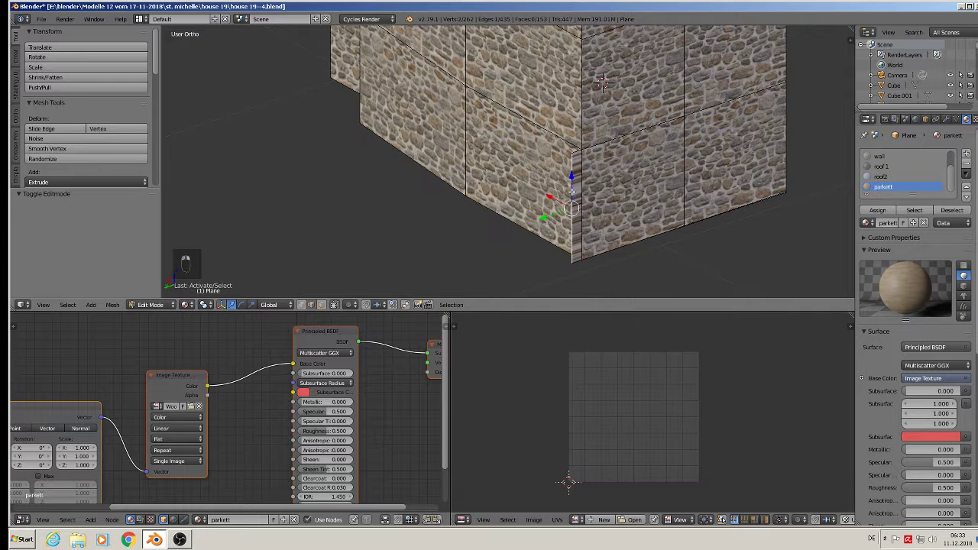
key("x")
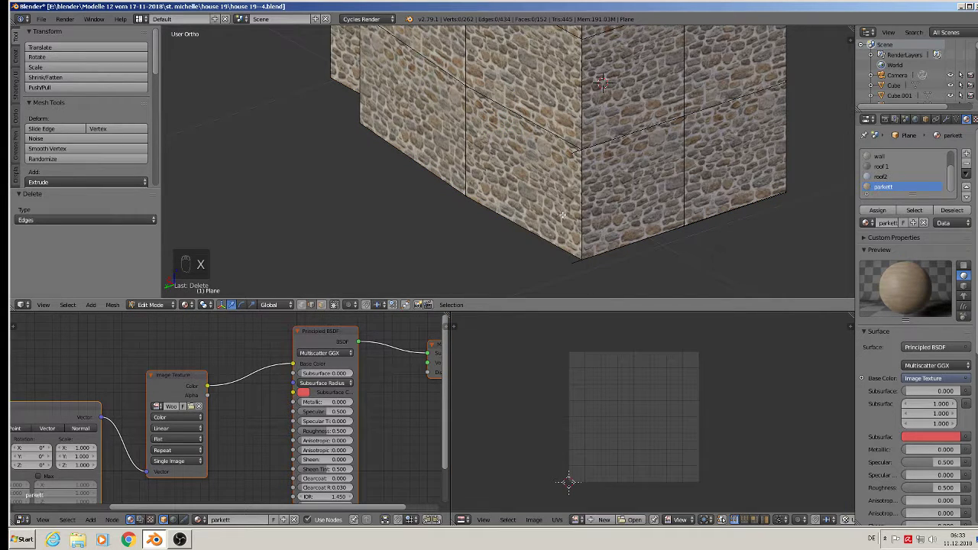
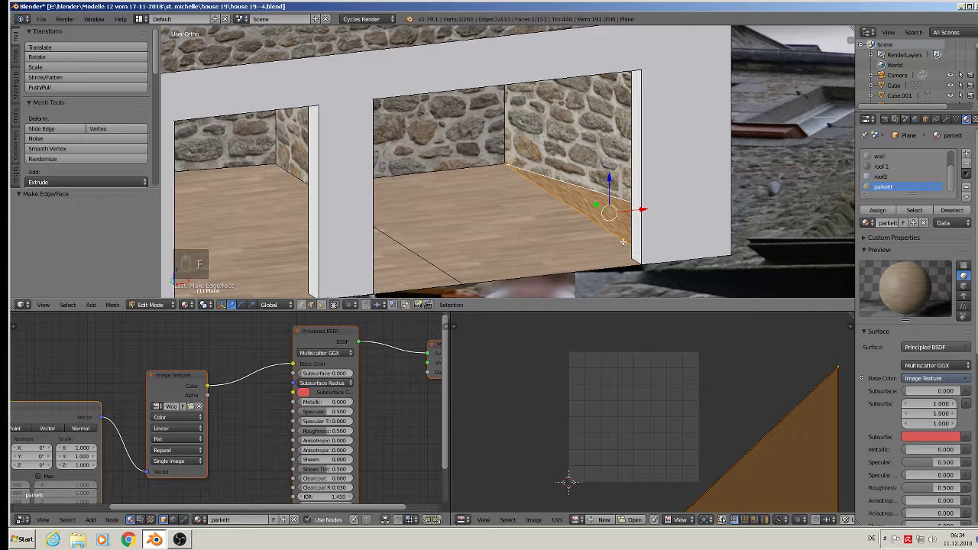
Project the new corner floor face from top view with parkett and enlarge its UVs
key("KP_7")
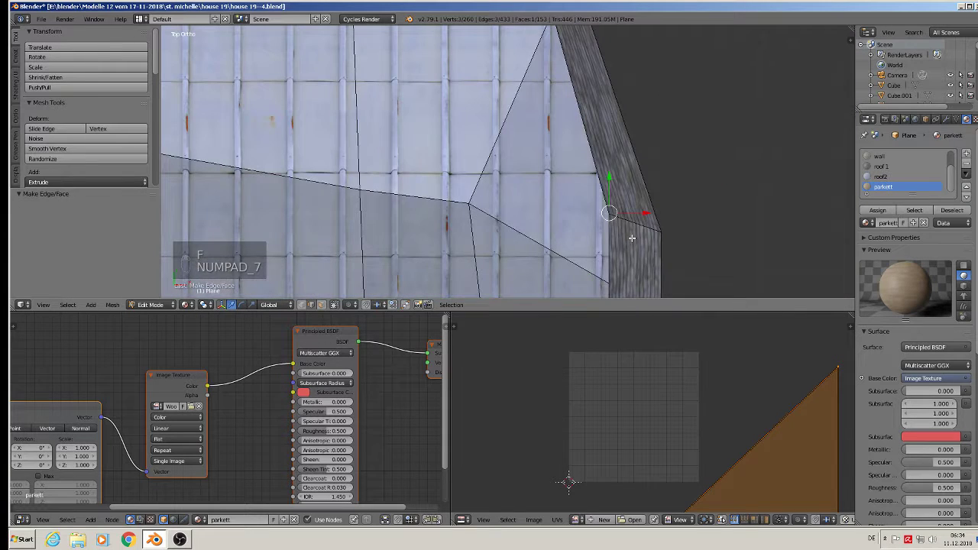
key("u")
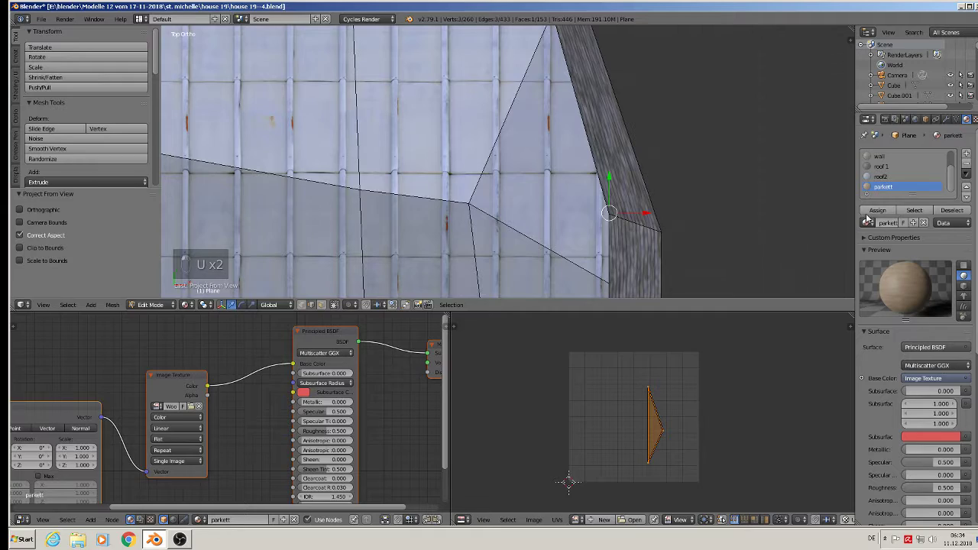
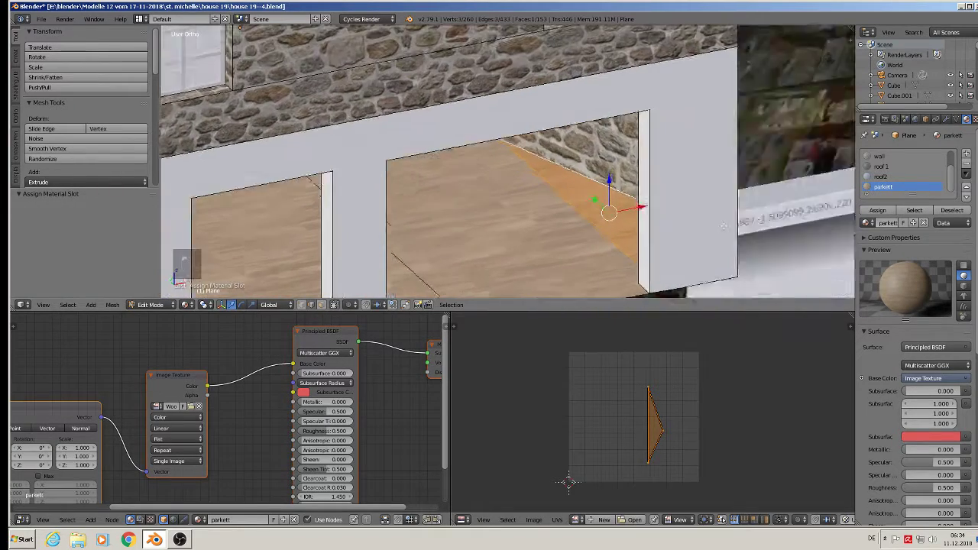
key("s")
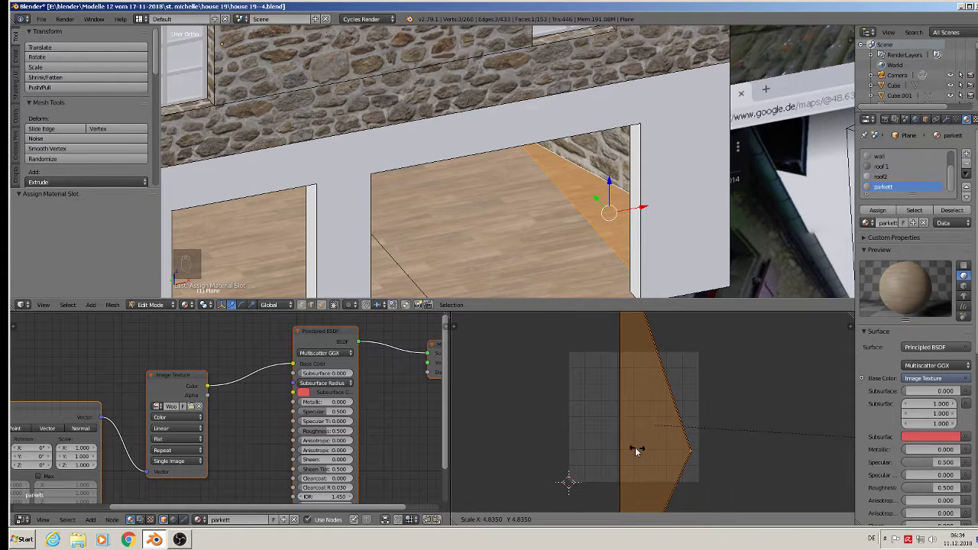
key("Tab")
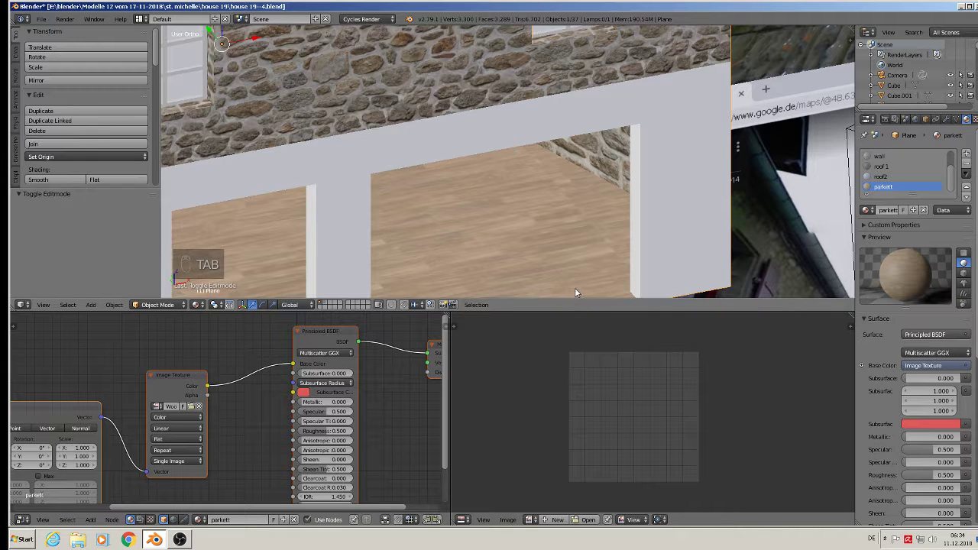
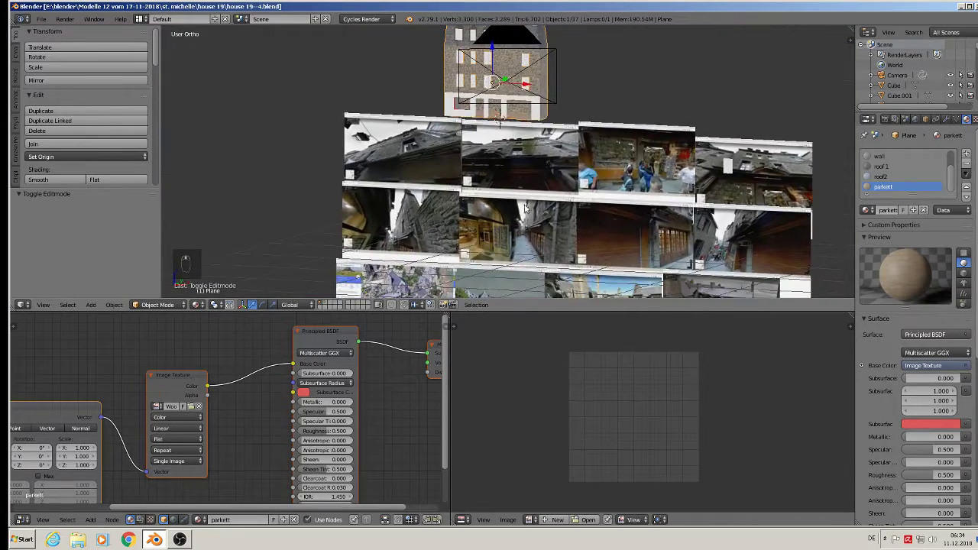
Switch to front orthographic view to face the shopfront frame
key("KP_1")
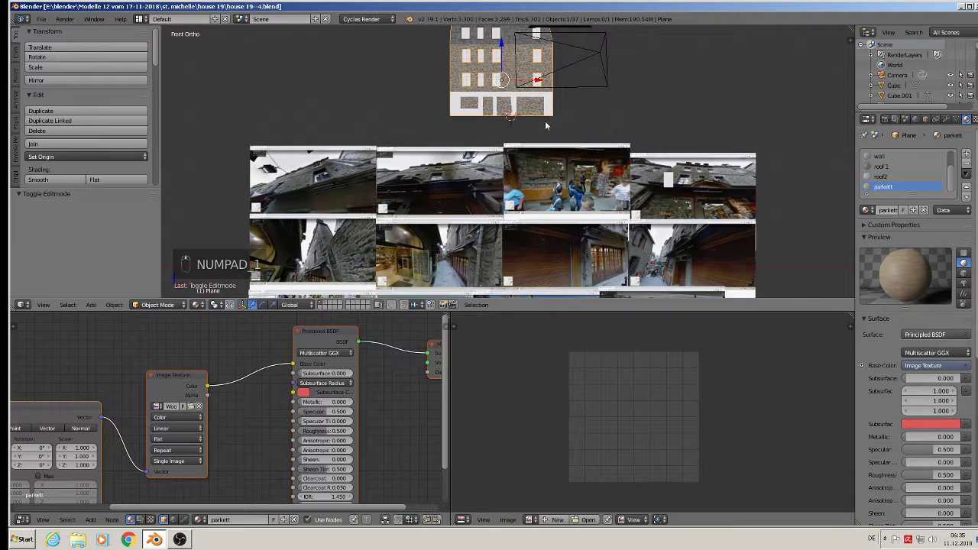
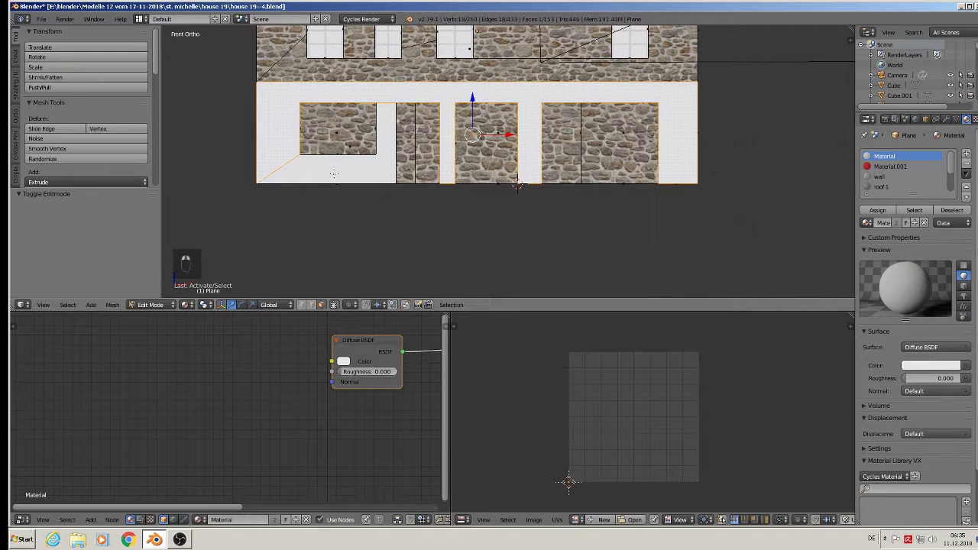
Project the frame faces from front view, assign bottom stone and enlarge the UVs
key("u")
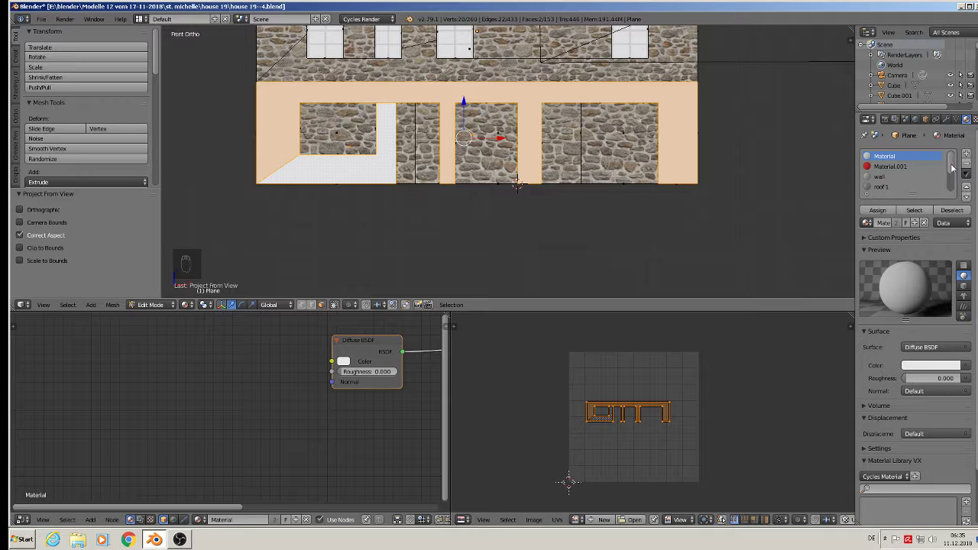
left_click_drag(951, 165, 883, 210)
key("s")
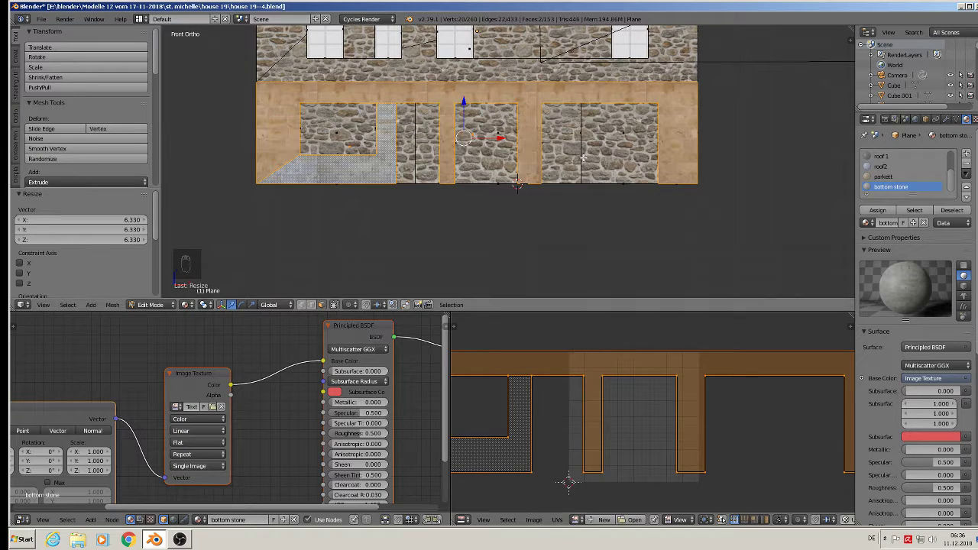
key("Tab")
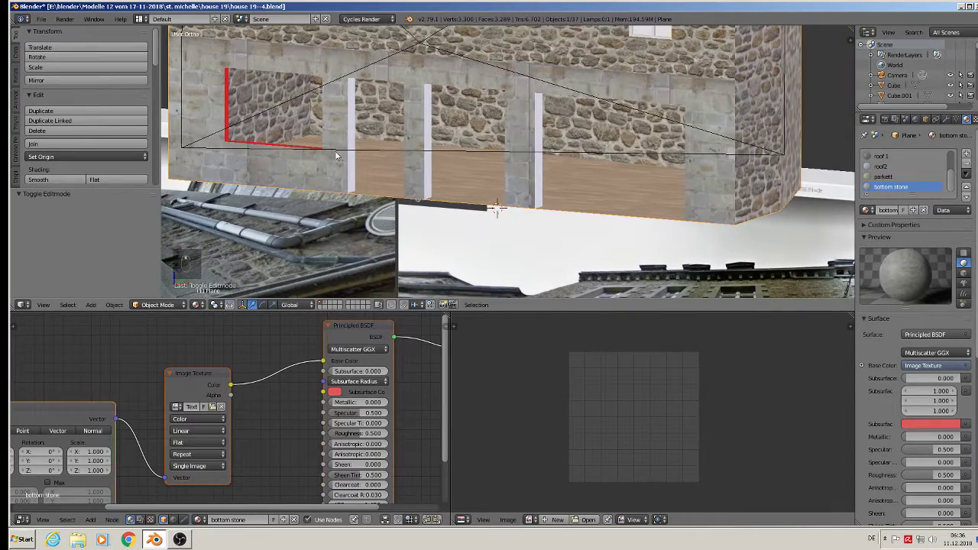
Assign bottom stone to the opening's inner side, top and strip faces with enlarged UVs
key("Tab")
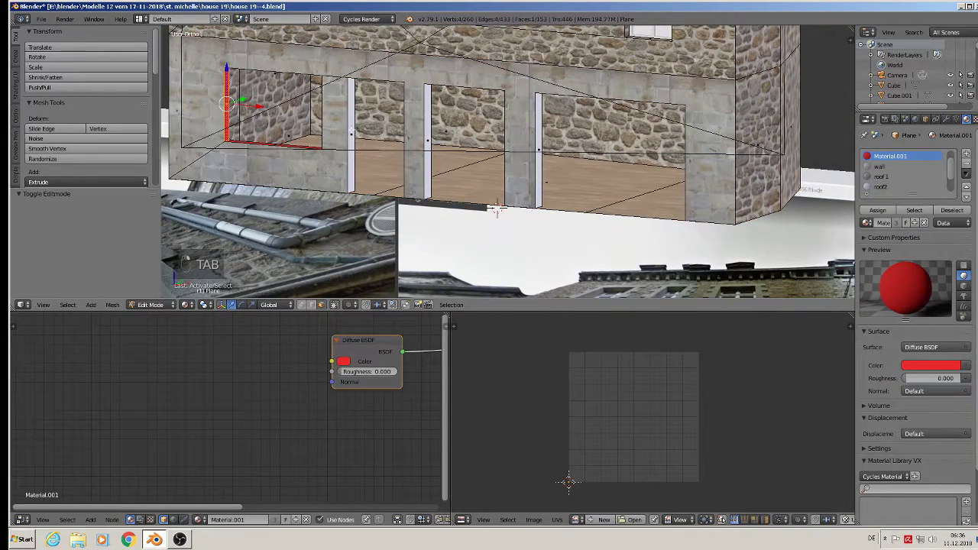
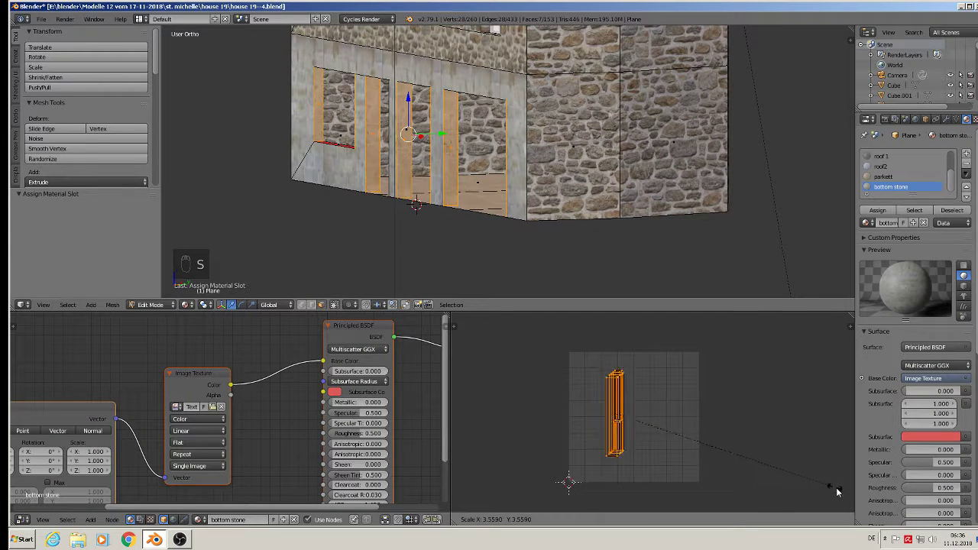
key("Tab")
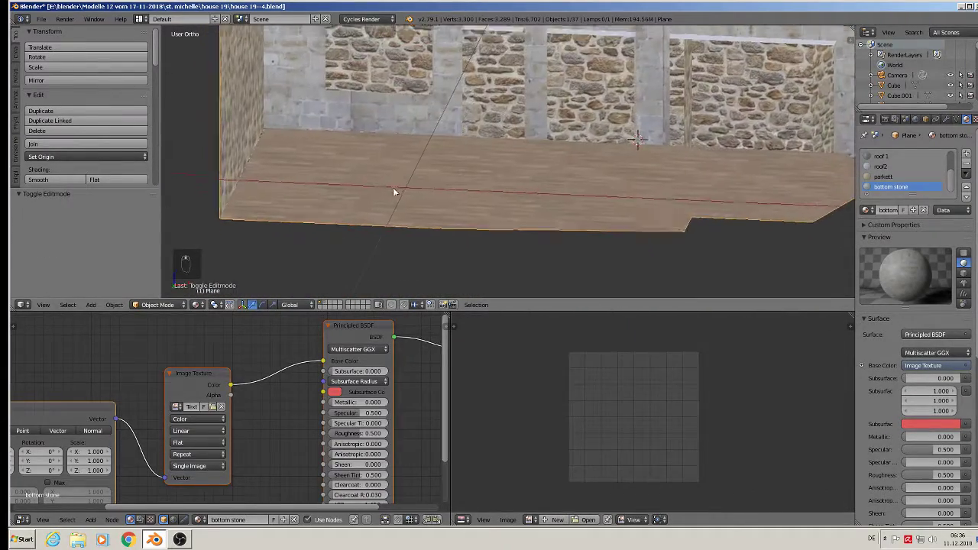
key("Tab")
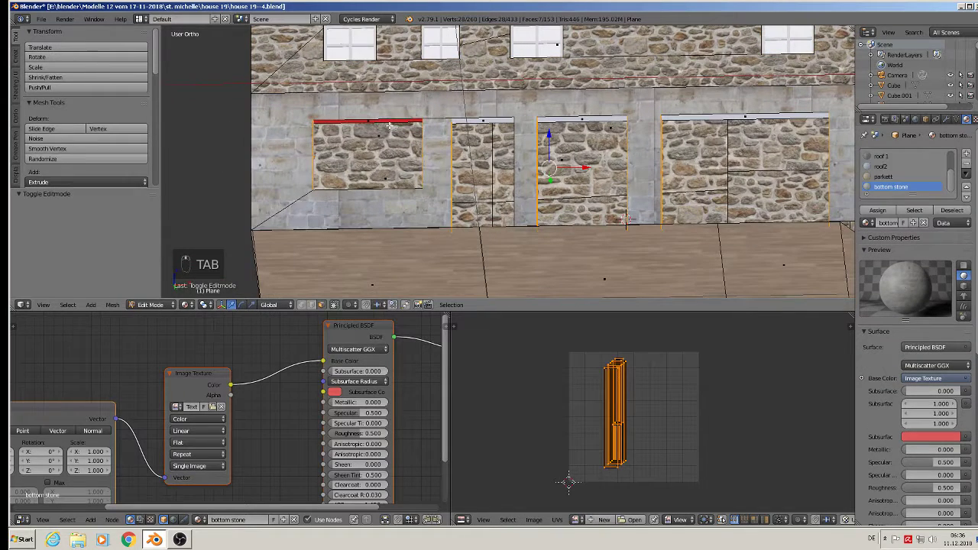
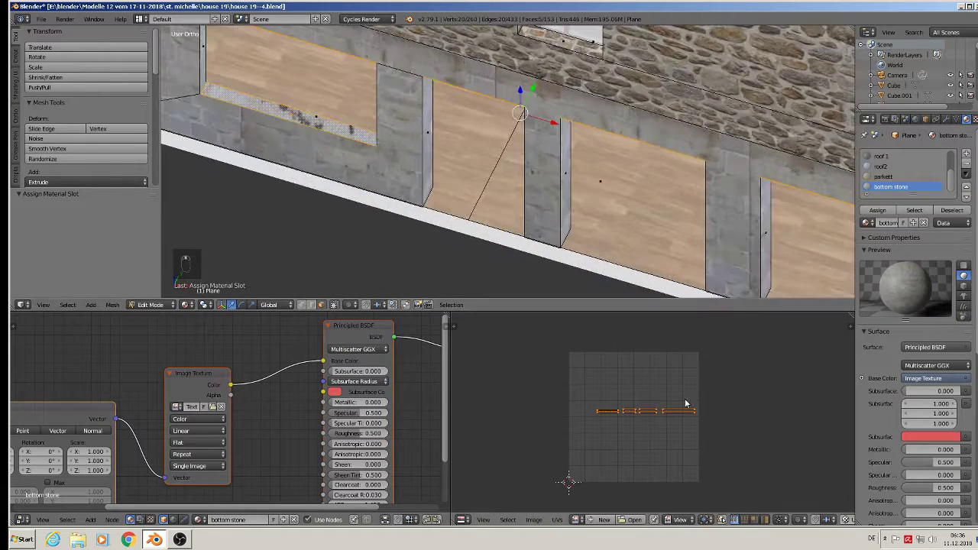
key("s")
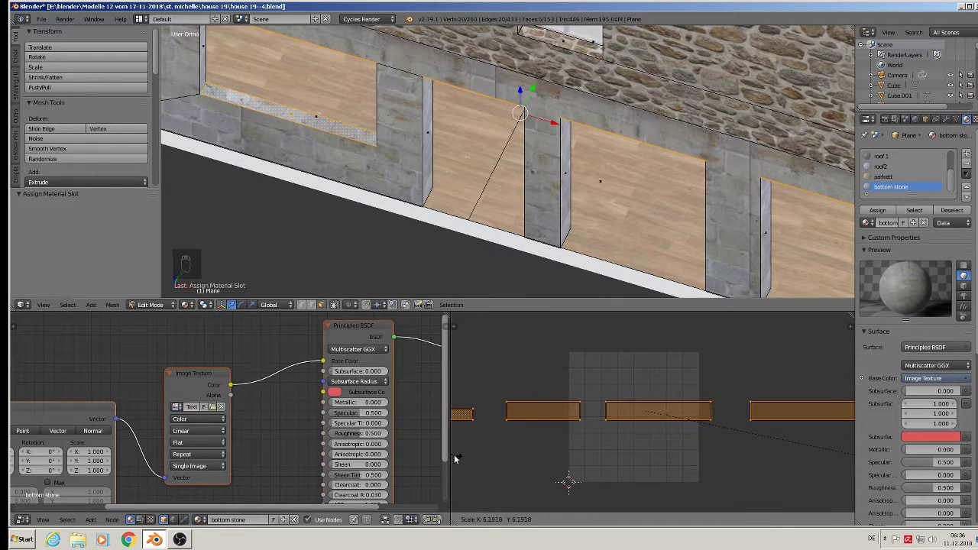
key("Tab")
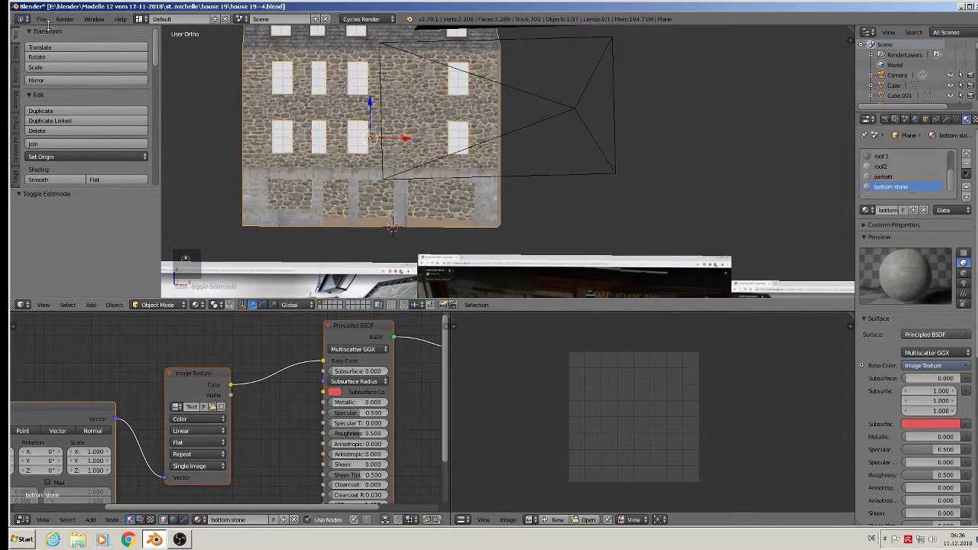
left_click_drag(49, 20, 311, 188)
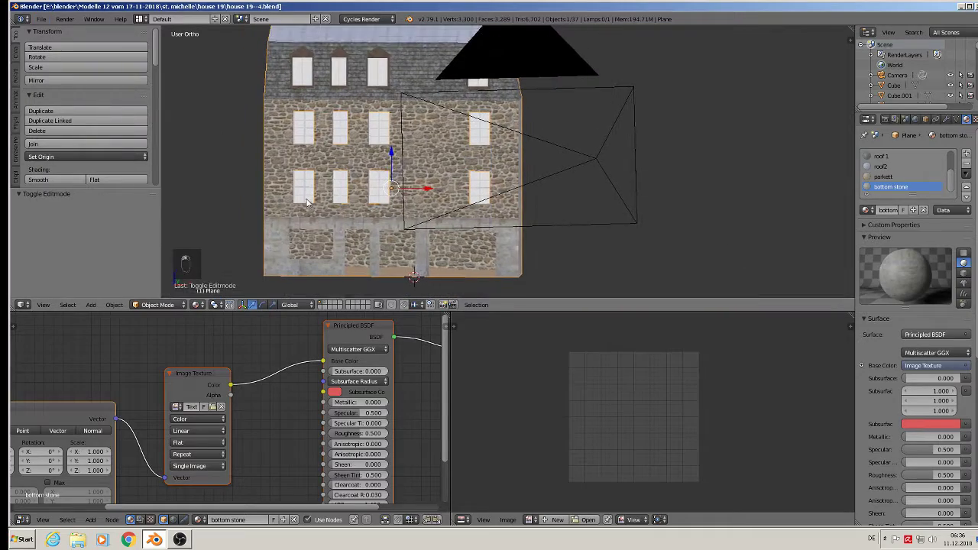
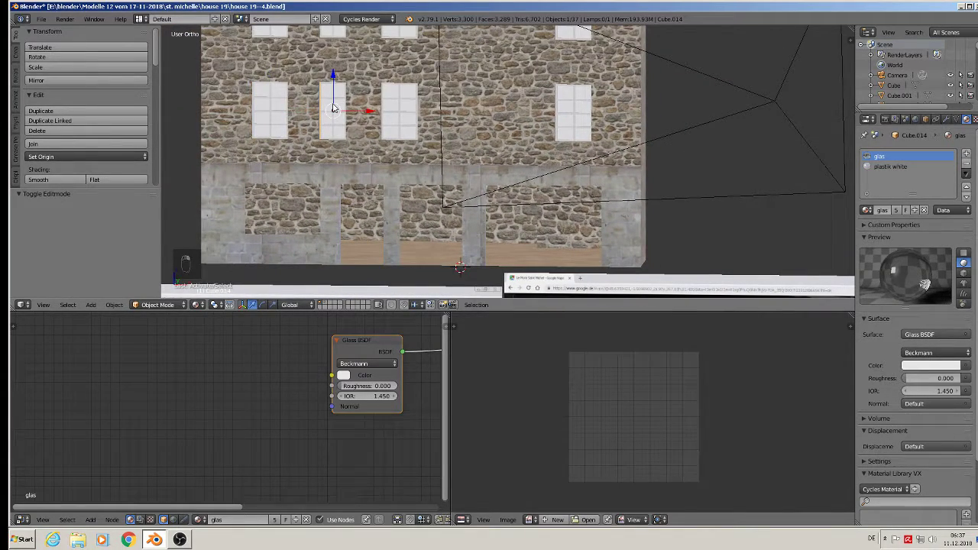
Duplicate the upper window and move the copy down and in depth into the shop opening
key("shift+d")
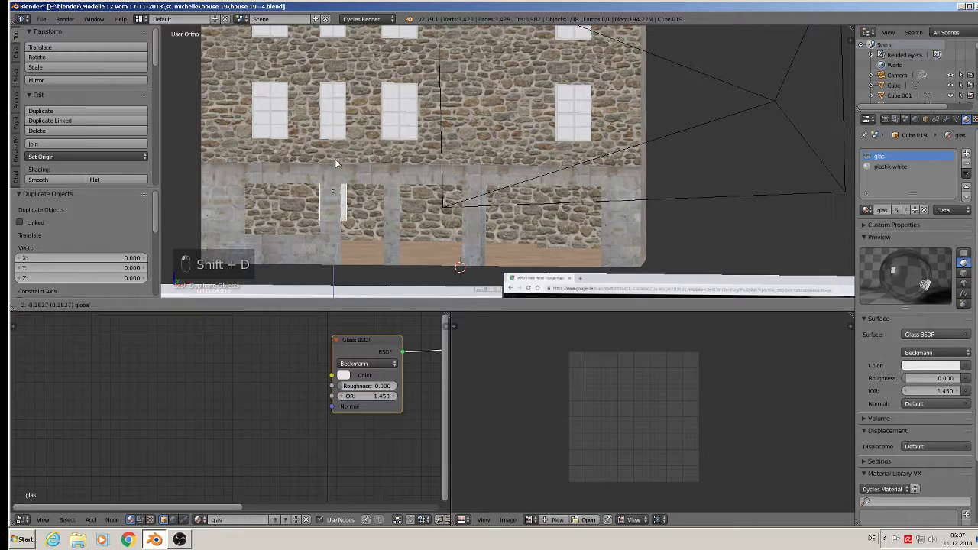
left_click_drag(338, 184, 496, 217)
left_click_drag(508, 198, 527, 159)
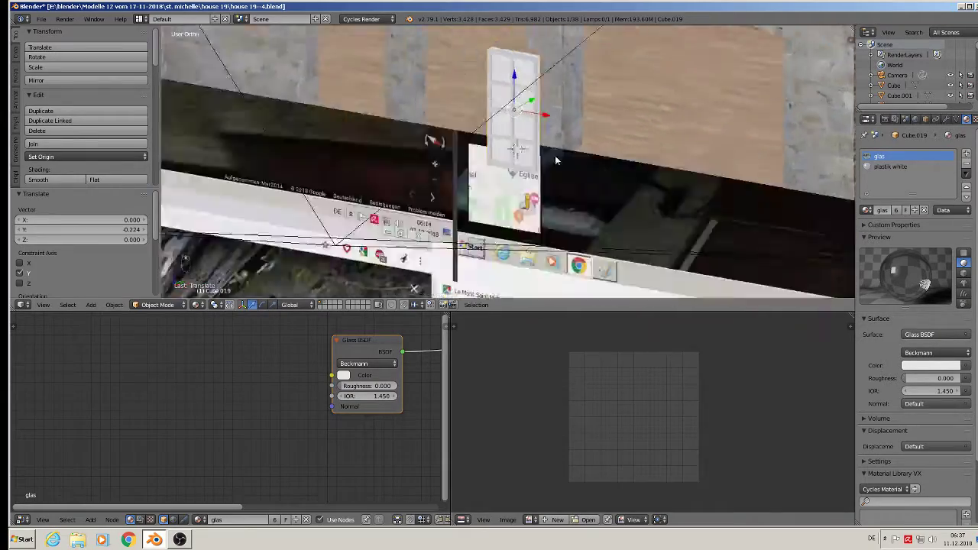
left_click(575, 147)
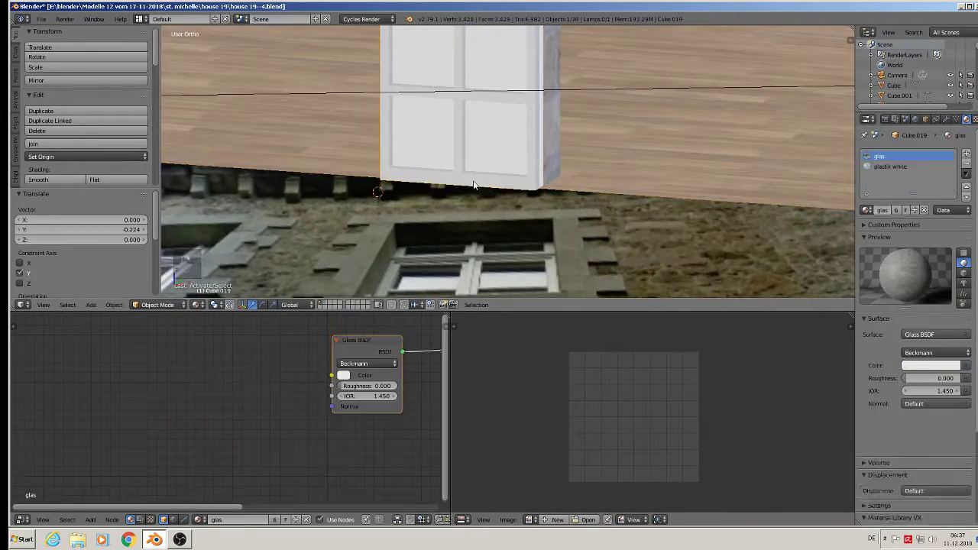
key("Tab")
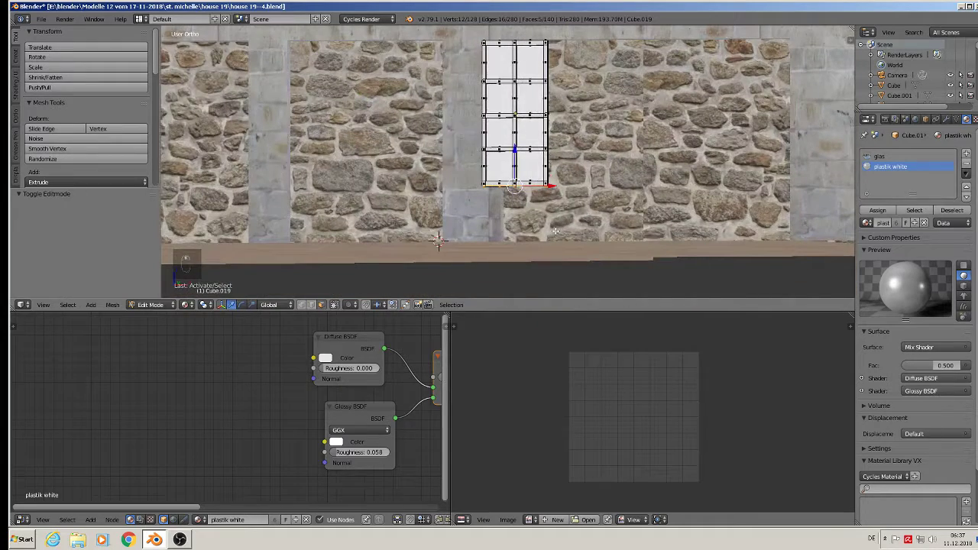
Extend the window copy to the floor and extrude its lower faces into recessed door panels
key("e")
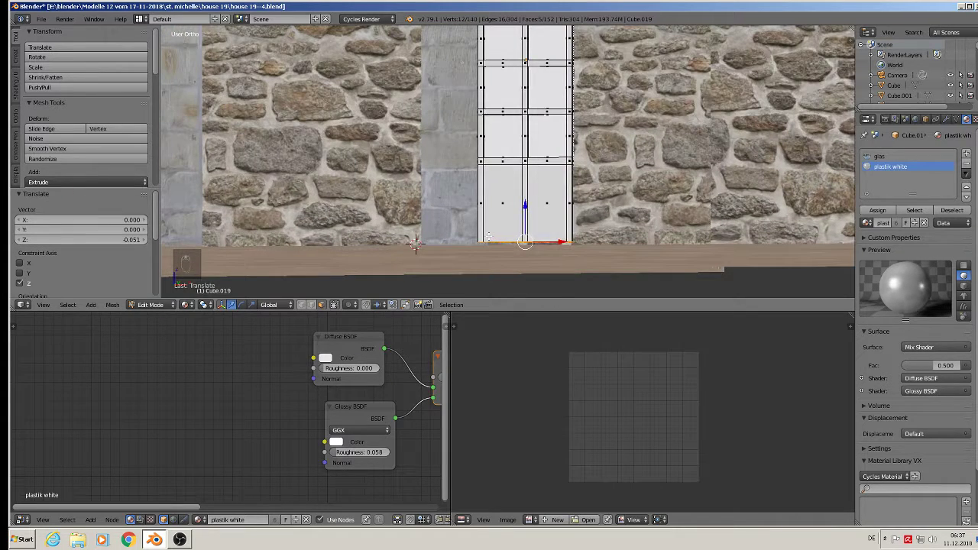
key("ctrl+r")
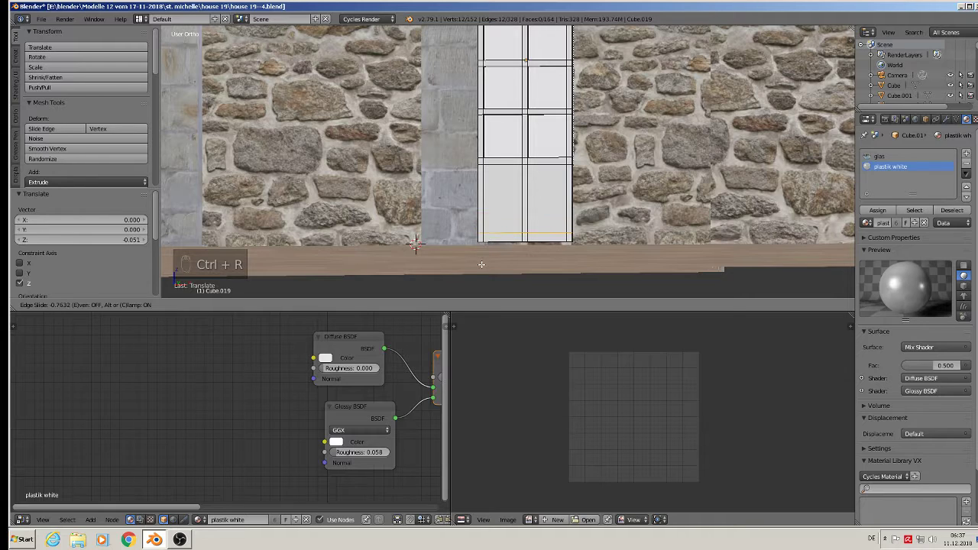
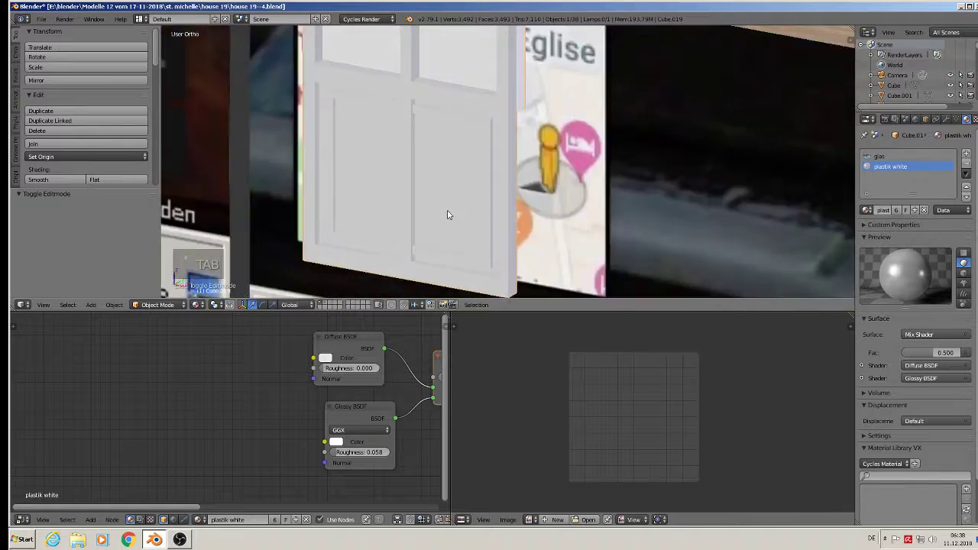
key("Tab")
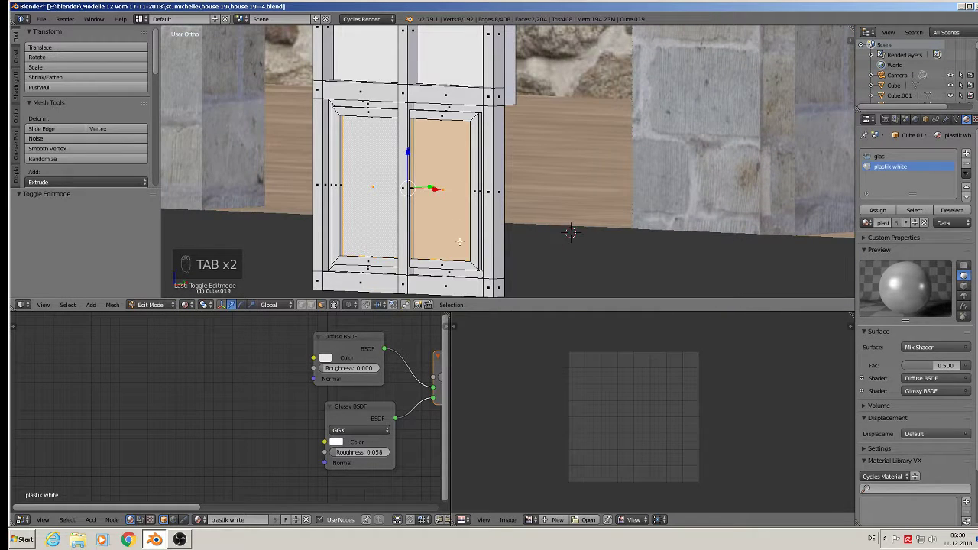
key("e")
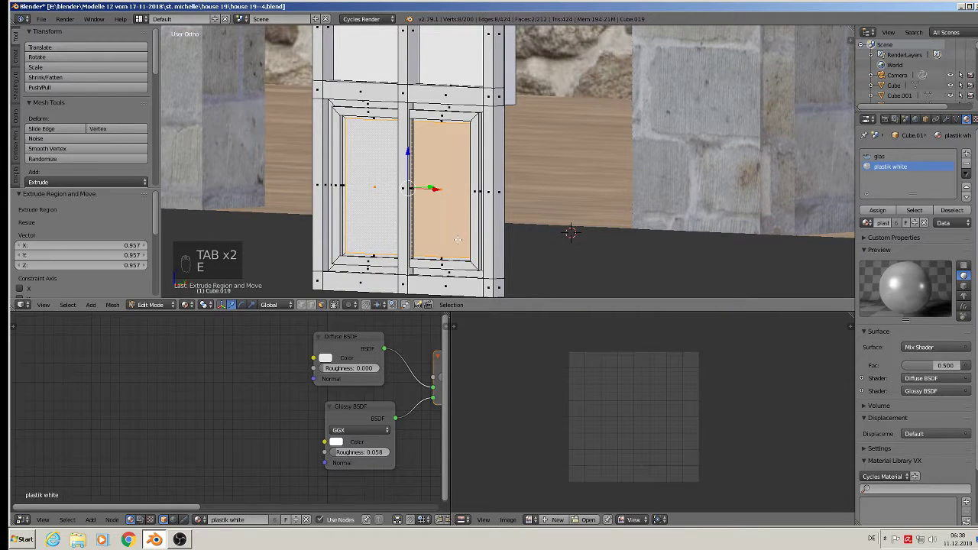
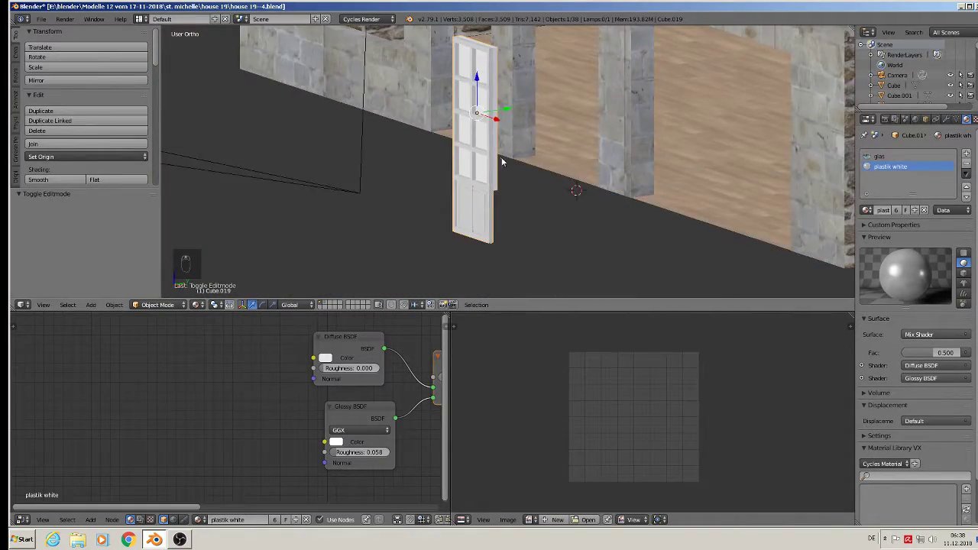
Repeat the frame six times with an Array modifier and scale the row to fit the opening
key("KP_1")
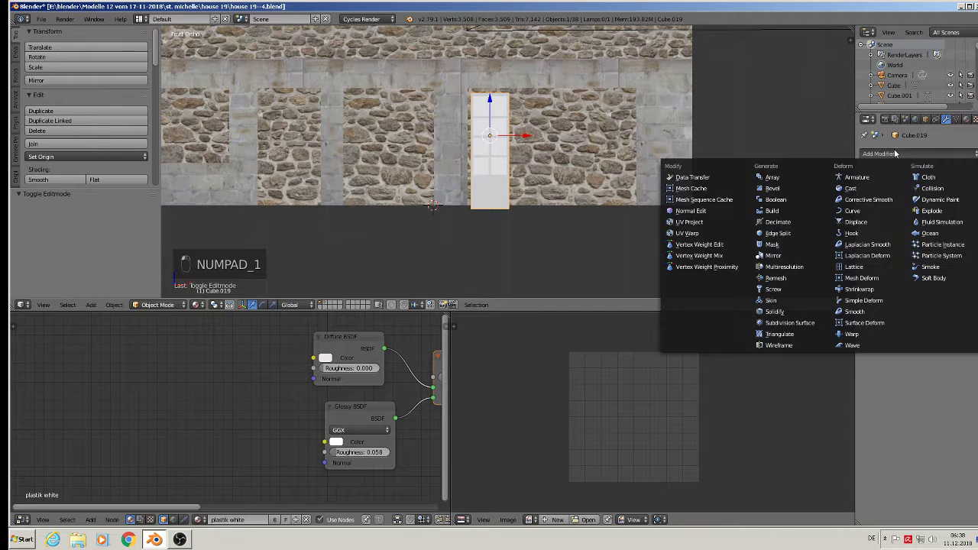
left_click_drag(806, 188, 965, 233)
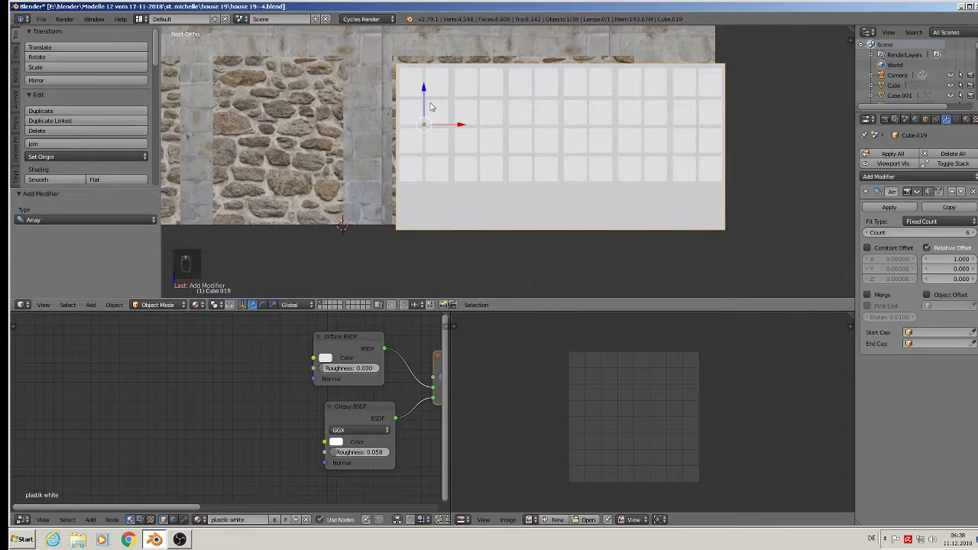
key("s")
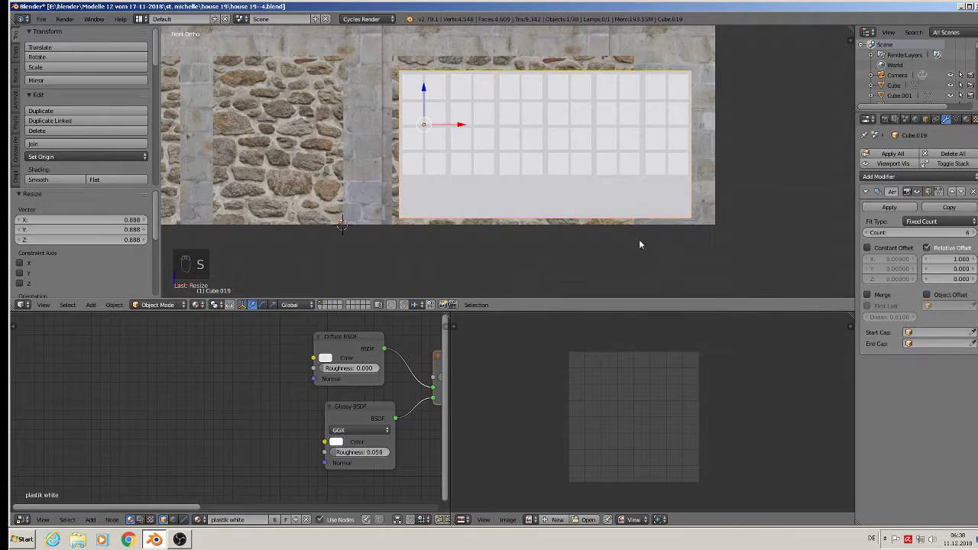
key("s")
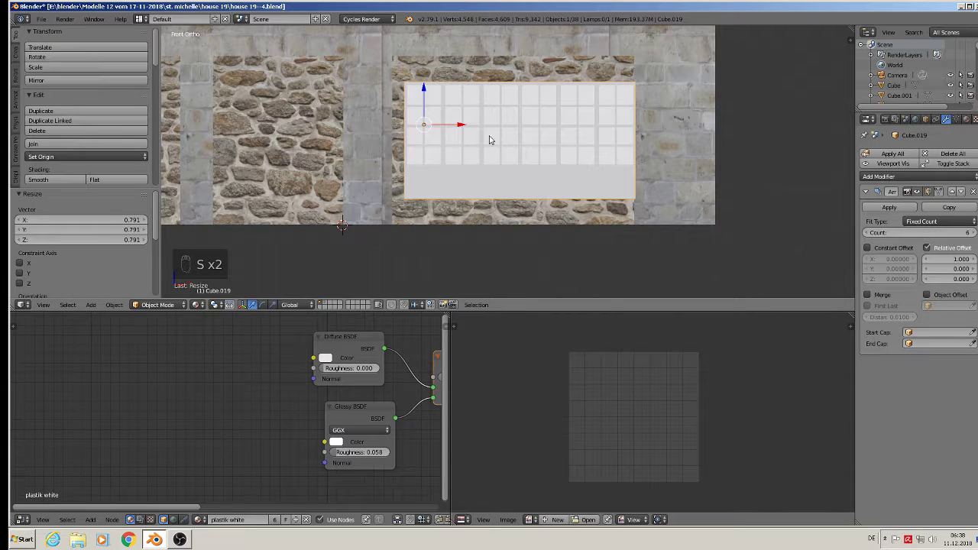
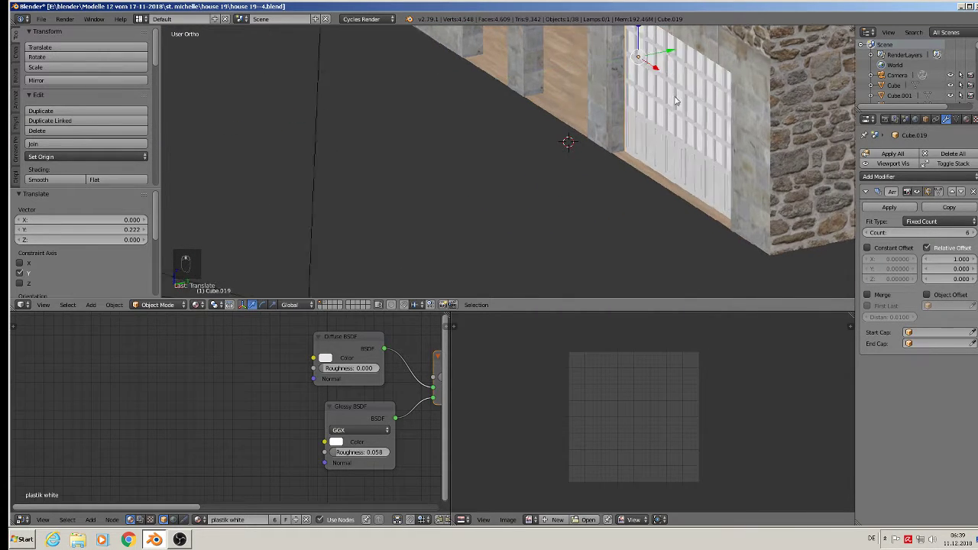
Assign the wood material to the window frame row and select all its geometry for unwrapping
key("Tab")
key("Tab")
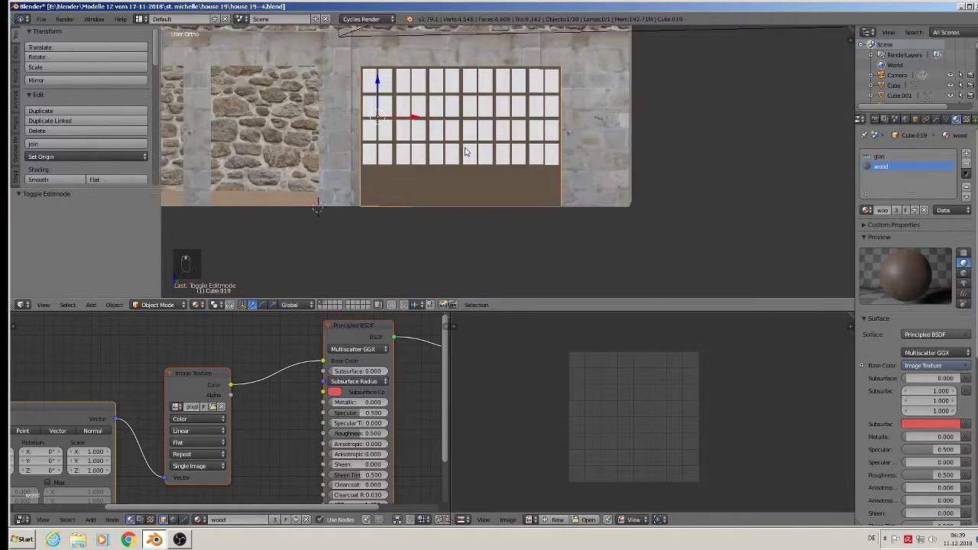
key("Tab")
key("a")
key("a")
key("a")
Project the frame UVs from view and enlarge them so the wood grain is properly sized
left_click(922, 214)
key("u")
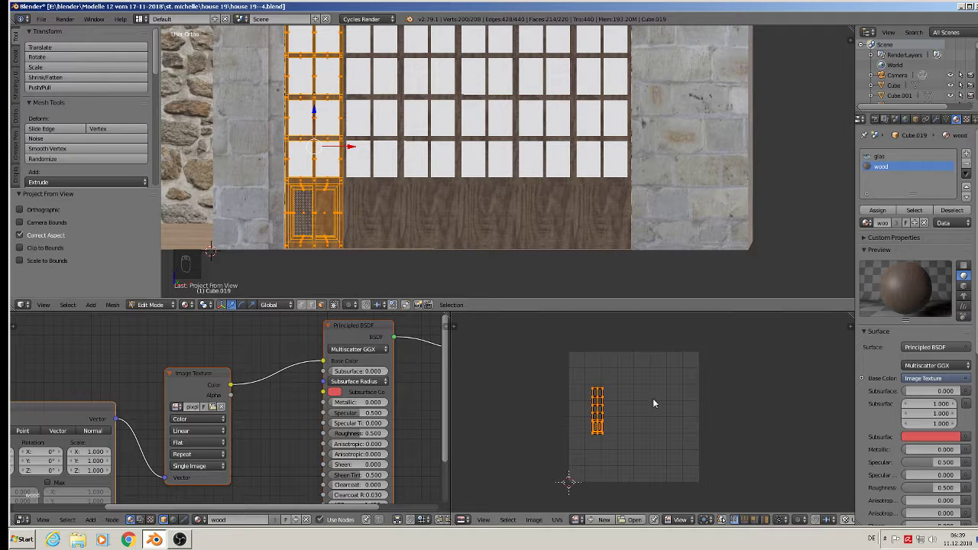
key("s")
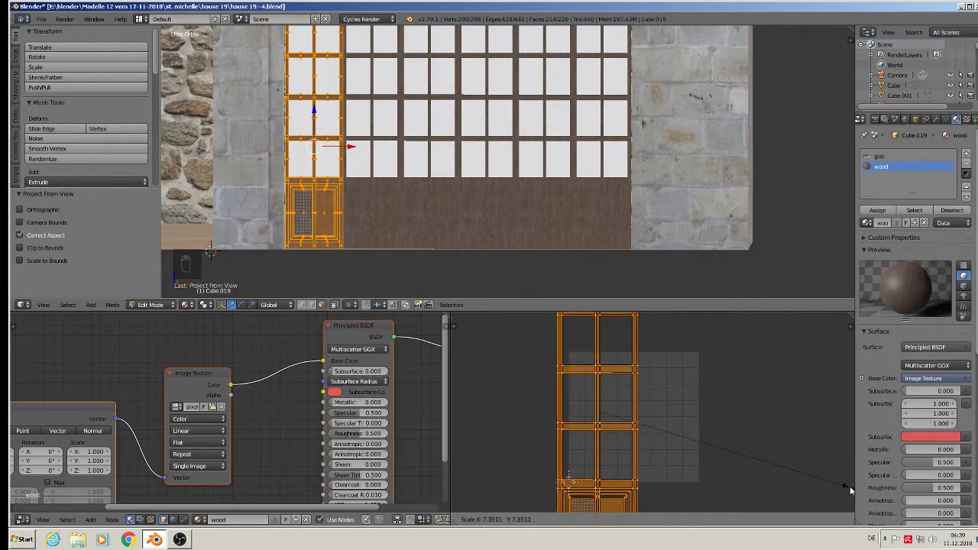
key("Tab")
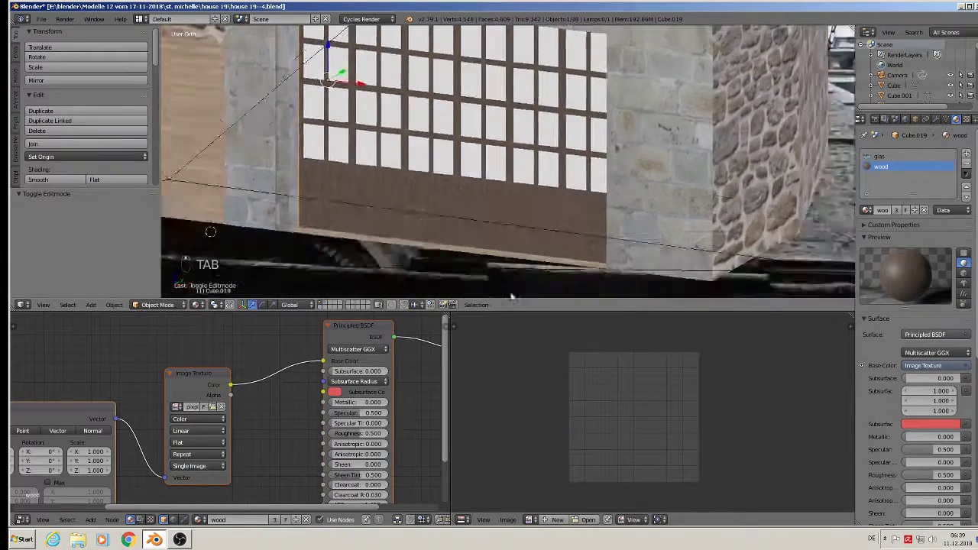
key("a")
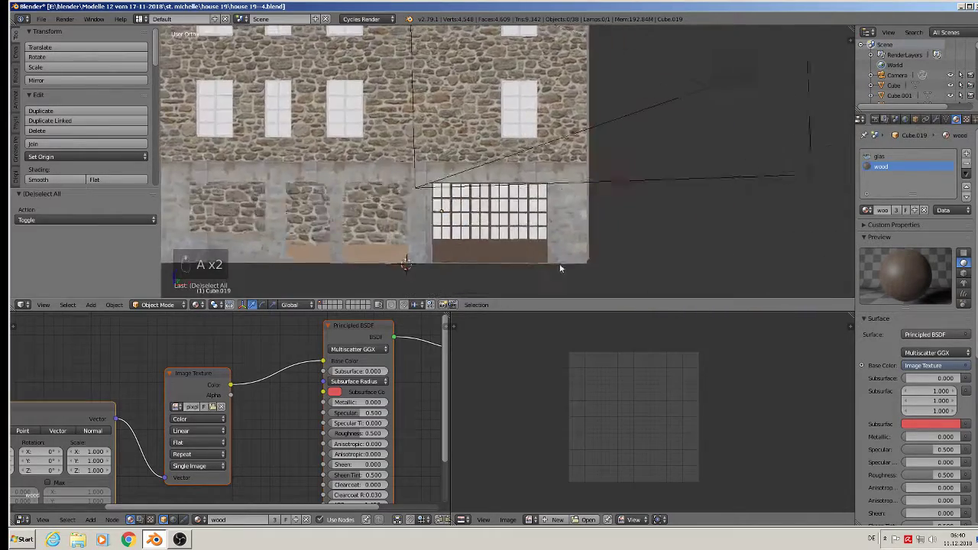
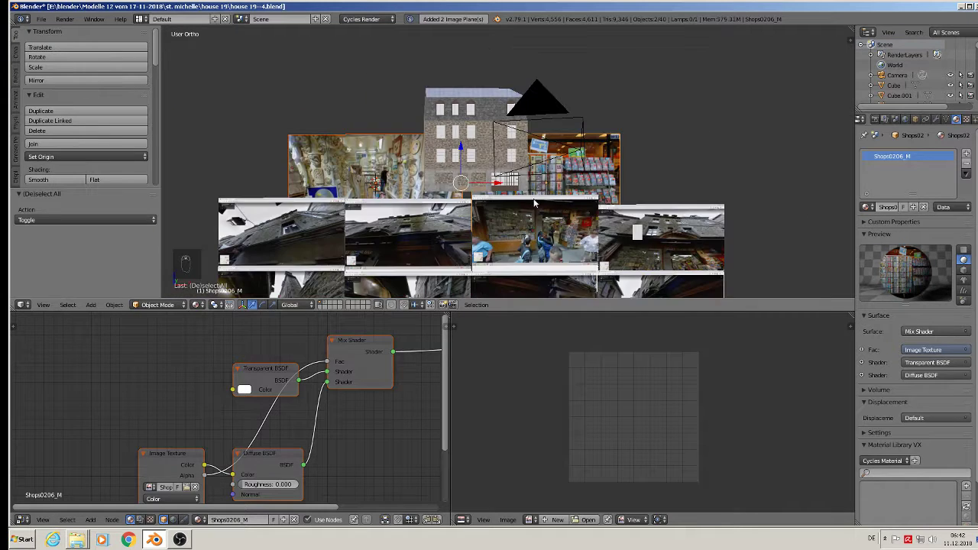
Shrink the first shop photo plane and slide it into its ground-floor shop opening
key("s")
left_click(475, 195)
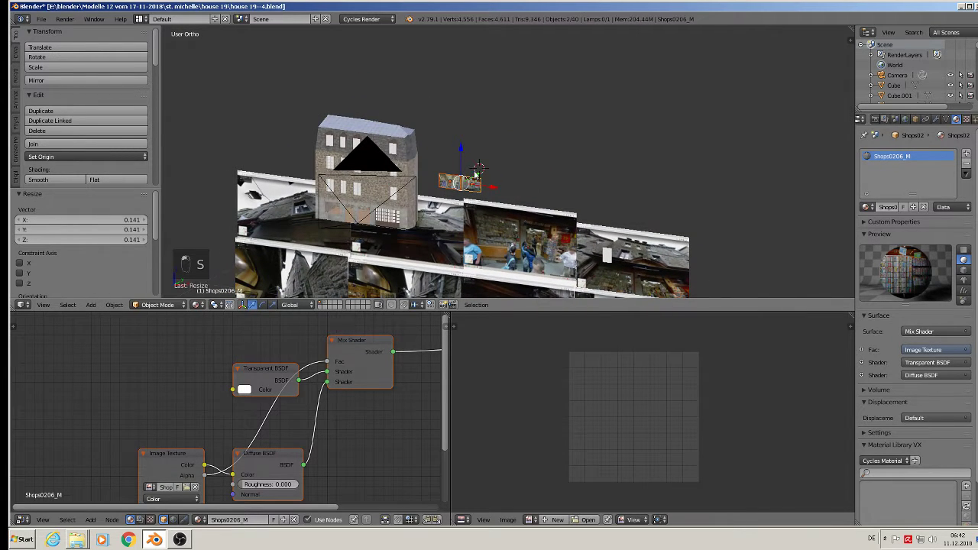
left_click(474, 173)
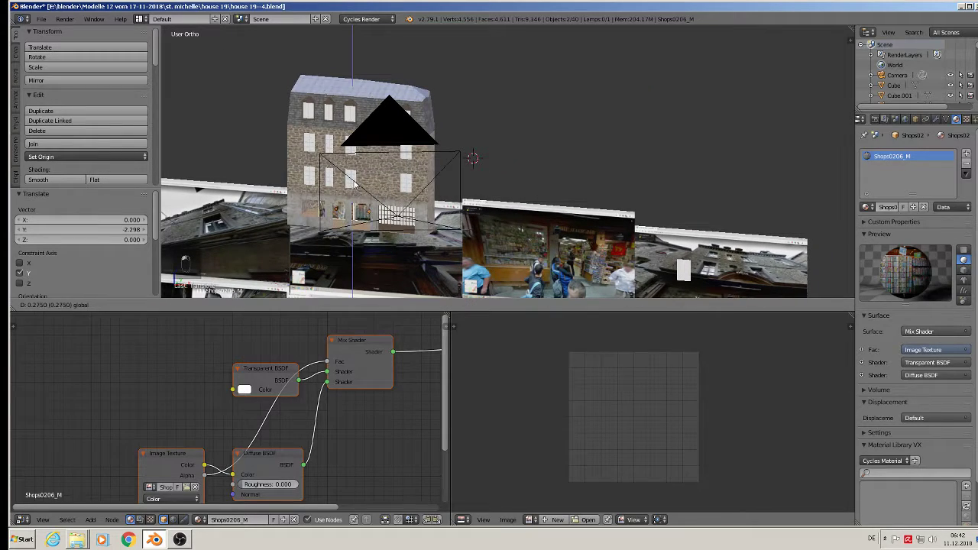
middle_click(368, 183)
middle_click(379, 185)
middle_click(377, 201)
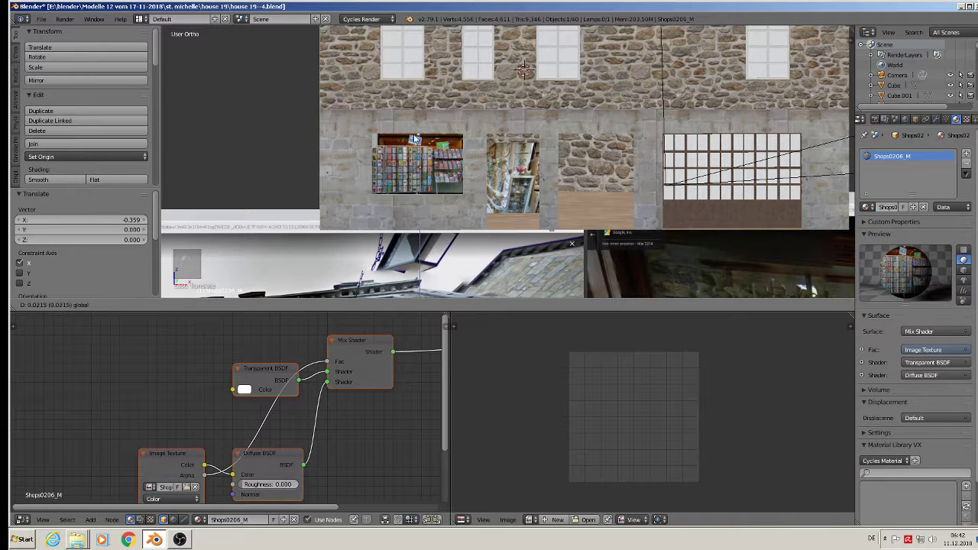
key("s")
Shrink the second shop photo and nudge it into the neighbouring opening beside the wooden window
key("s")
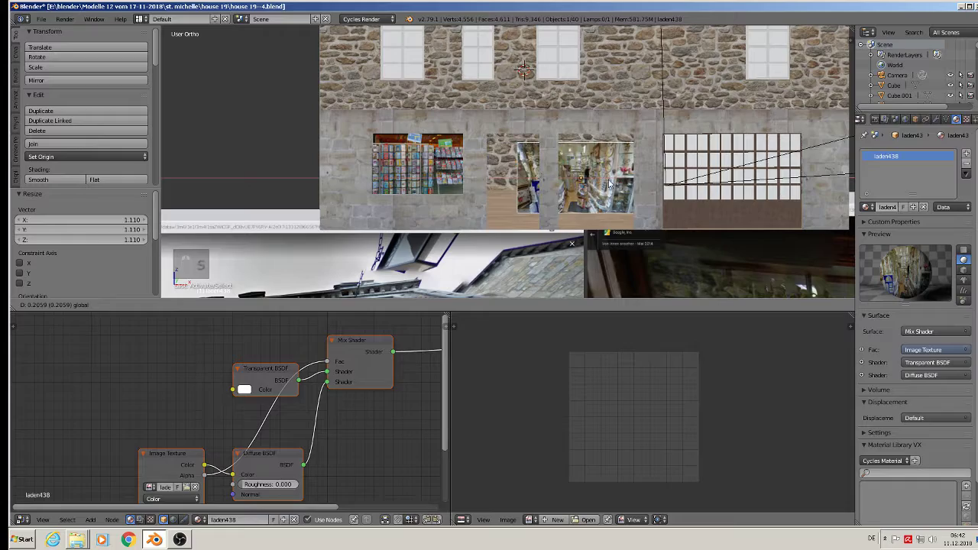
key("s")
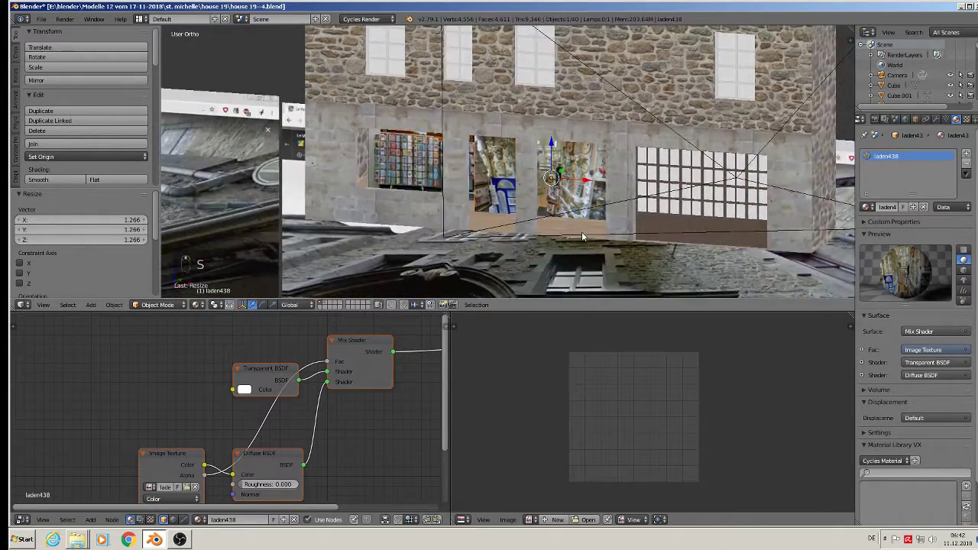
middle_click(584, 236)
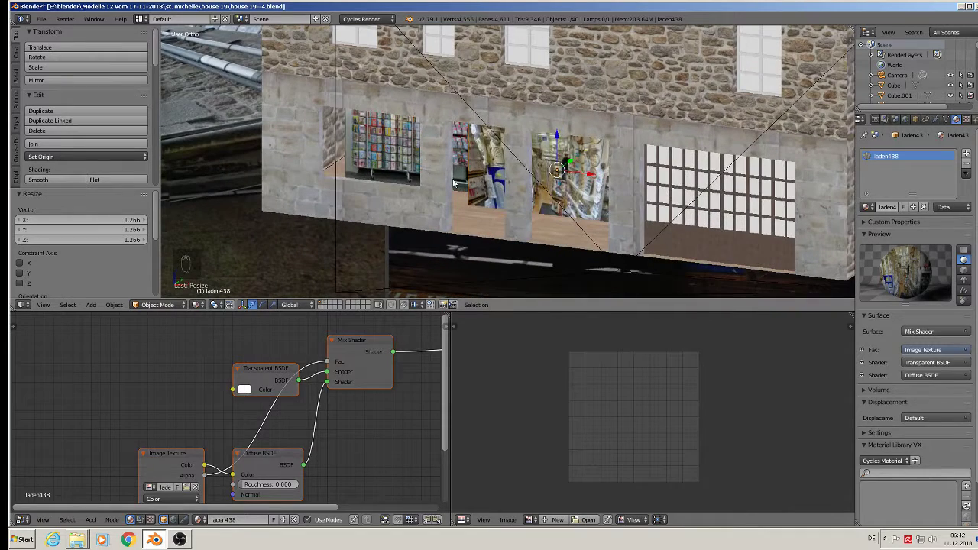
left_click_drag(427, 160, 426, 132)
left_click_drag(429, 134, 427, 132)
left_click_drag(440, 144, 449, 139)
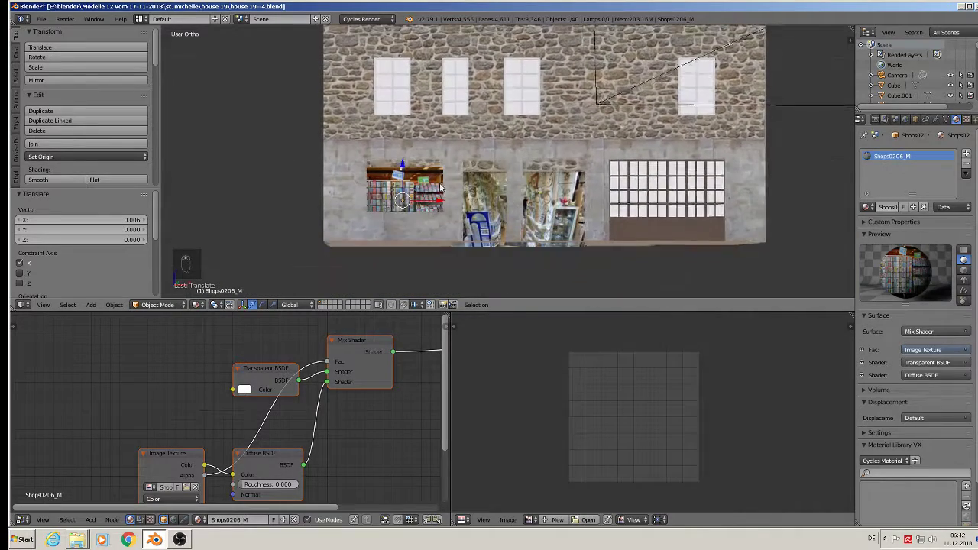
left_click_drag(407, 170, 460, 215)
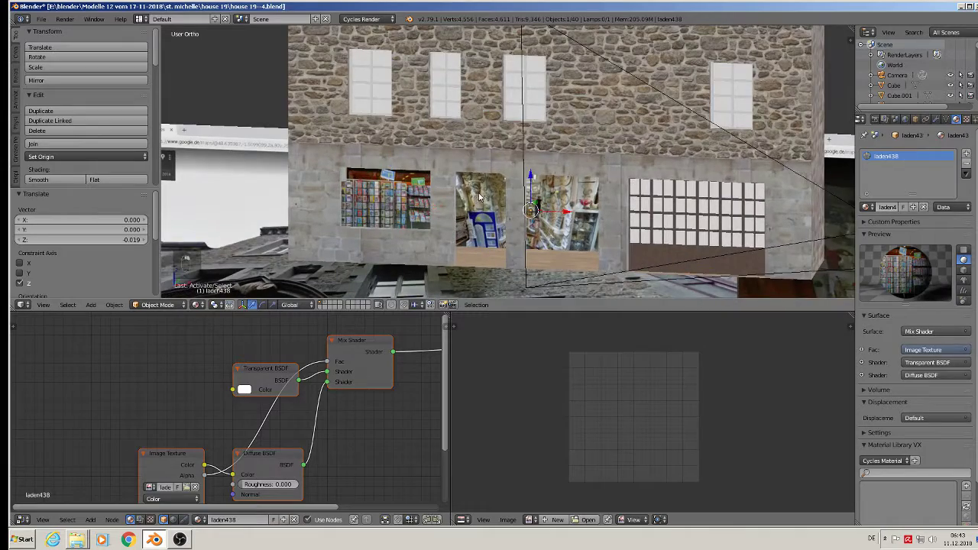
middle_click(509, 237)
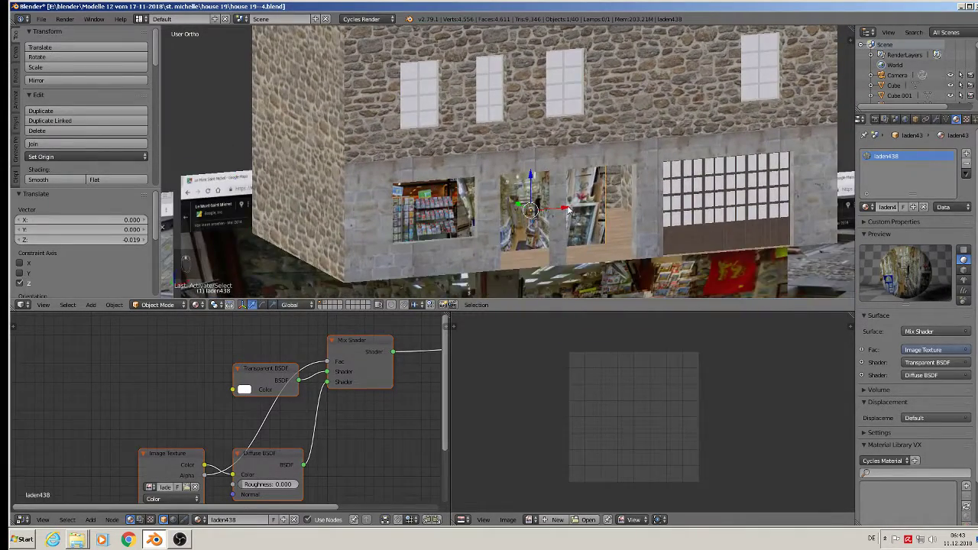
middle_click(572, 208)
left_click_drag(572, 208, 576, 207)
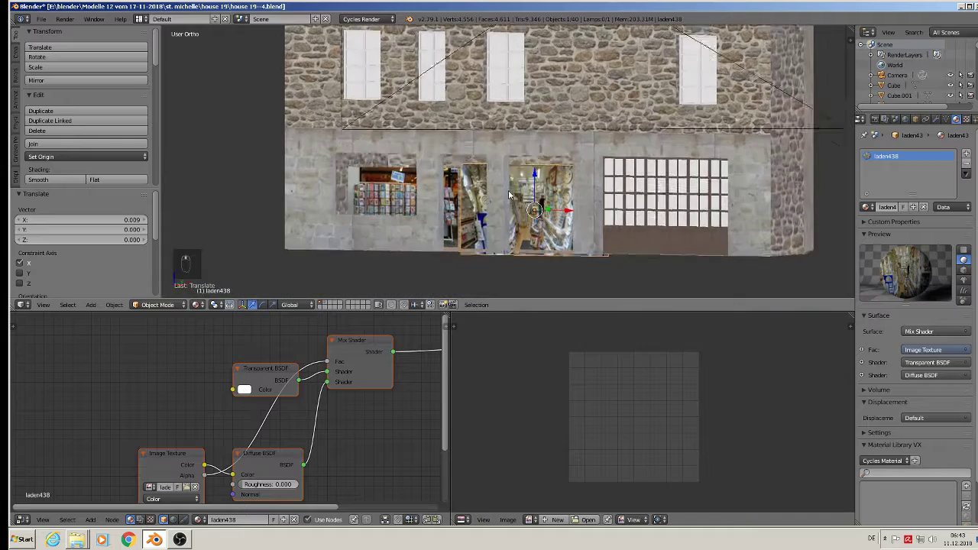
left_click_drag(537, 173, 537, 168)
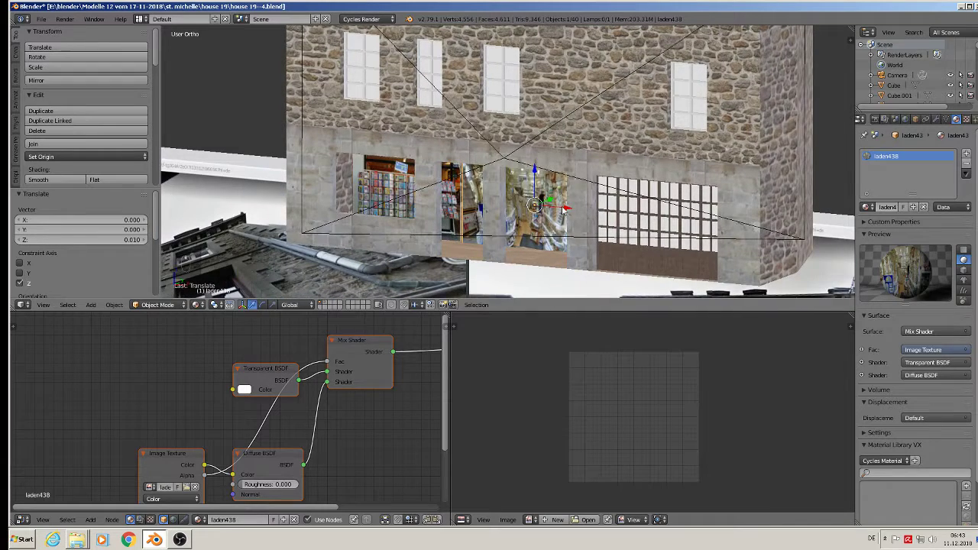
Add a 'plastik white' material slot to the shop photo plane and assign it to the selected faces
key("Tab")
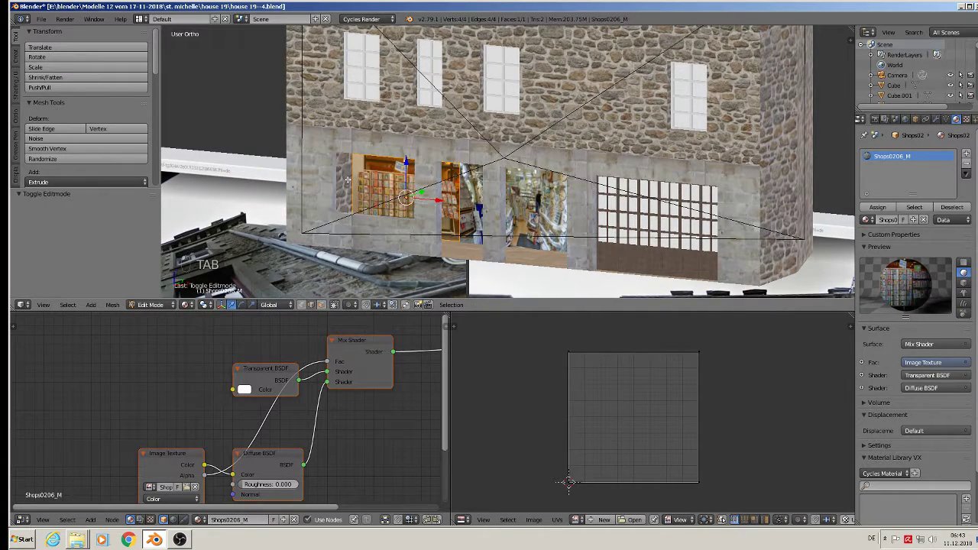
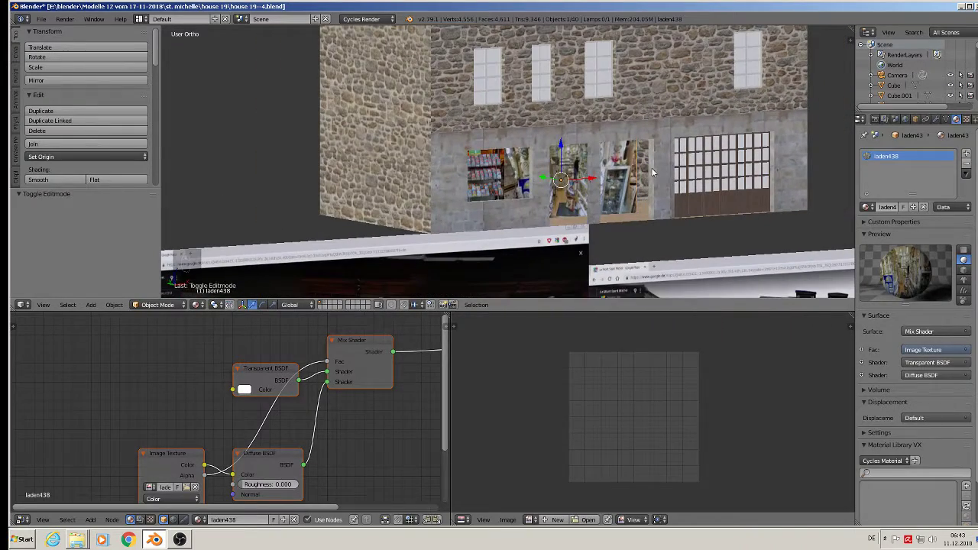
key("Tab")
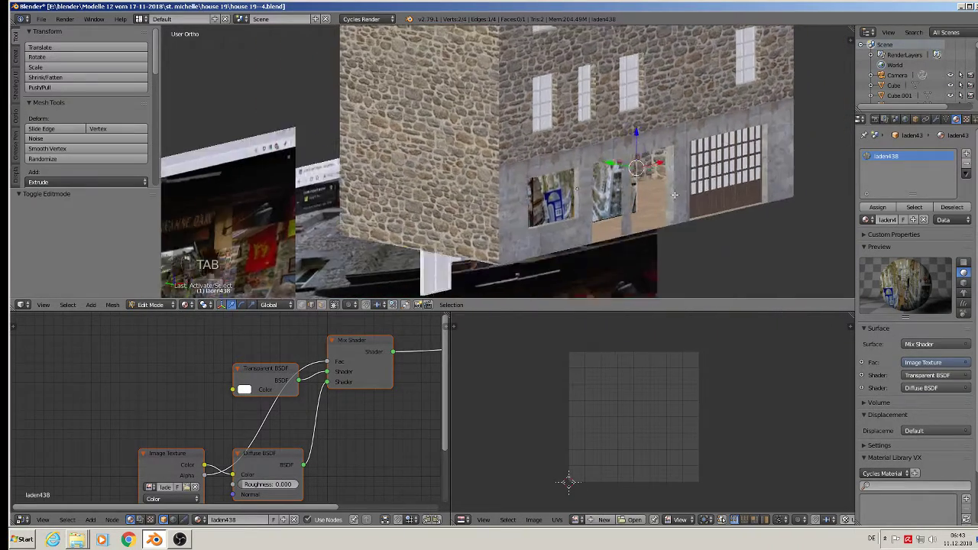
key("e")
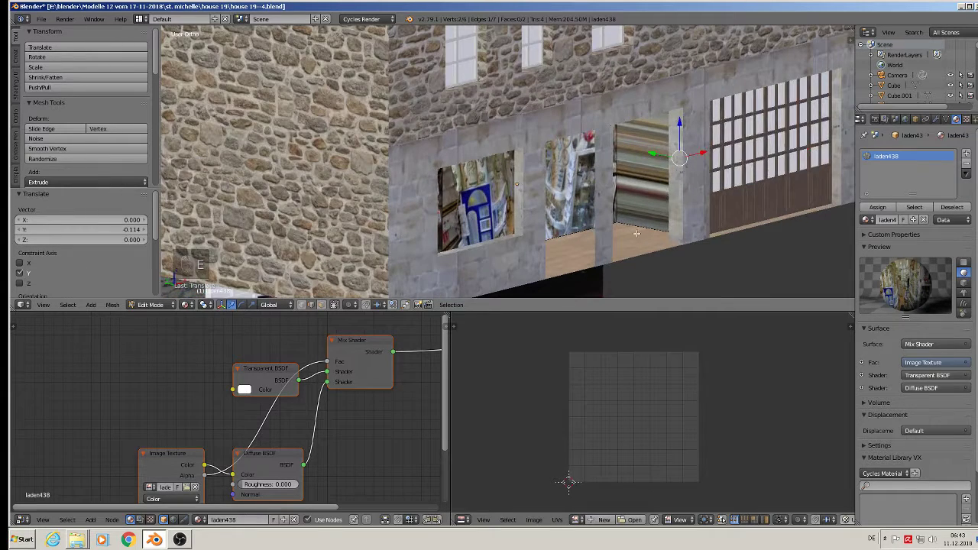
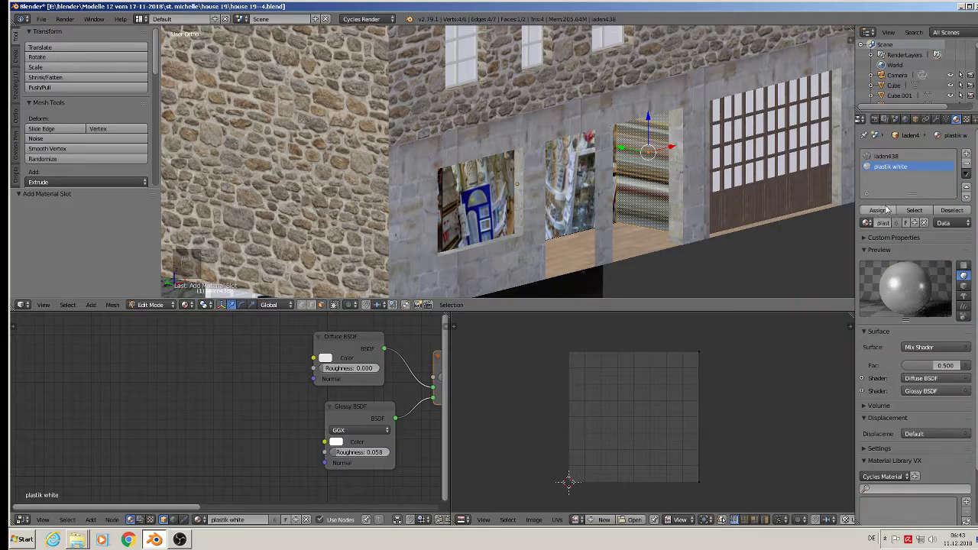
key("Tab")
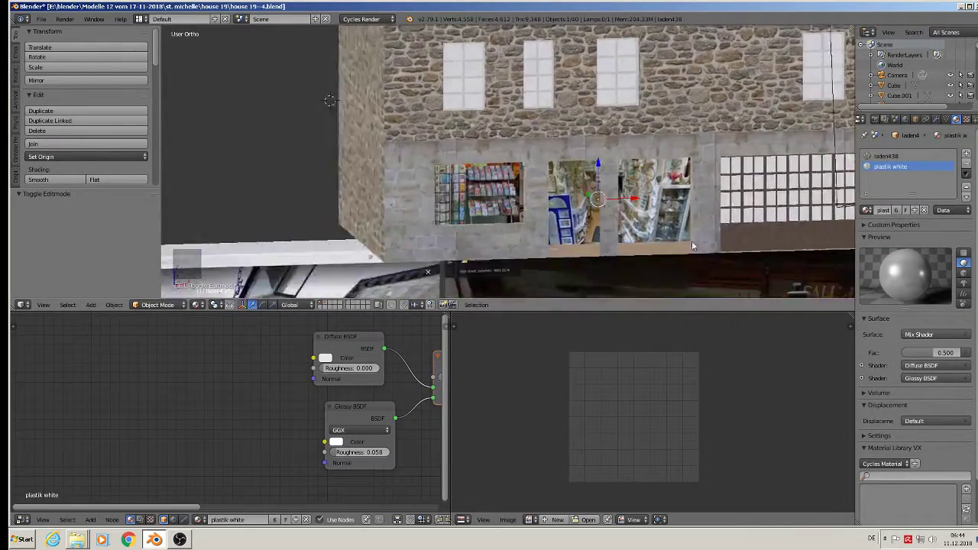
Deselect everything and select the Shops02 shop window object
key("a")
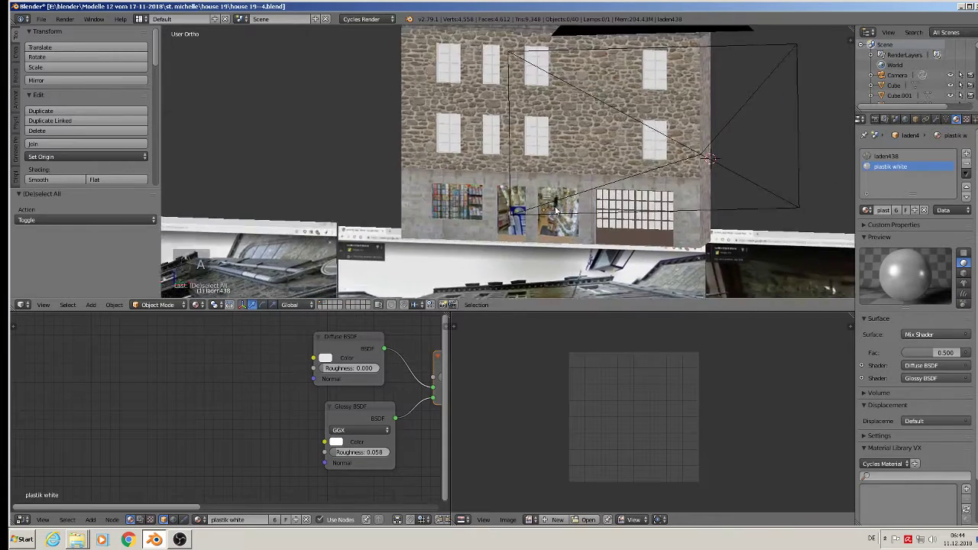
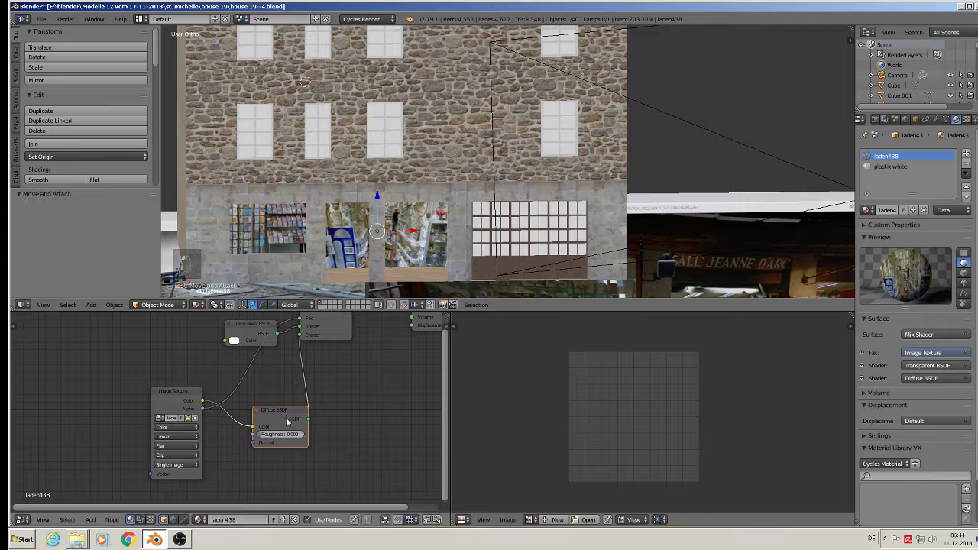
key("x")
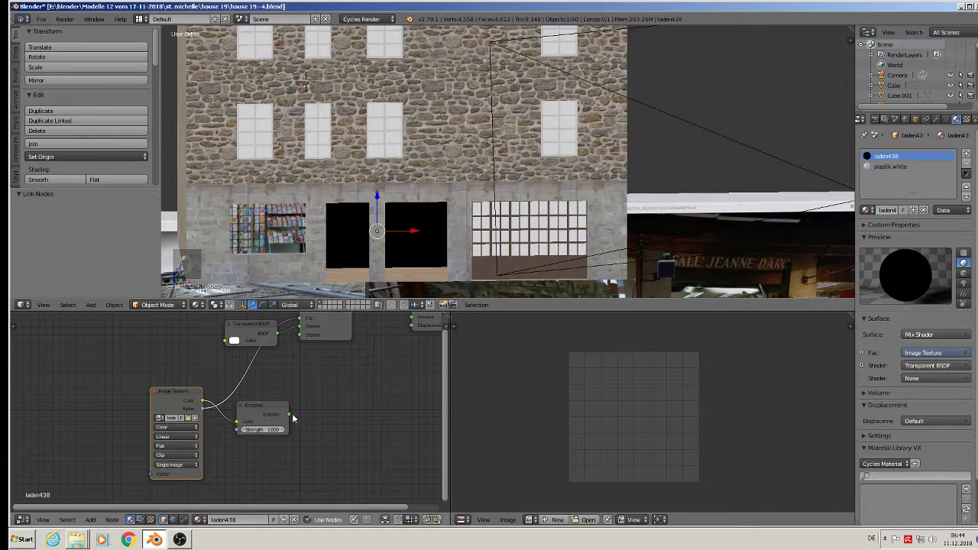
left_click(286, 341)
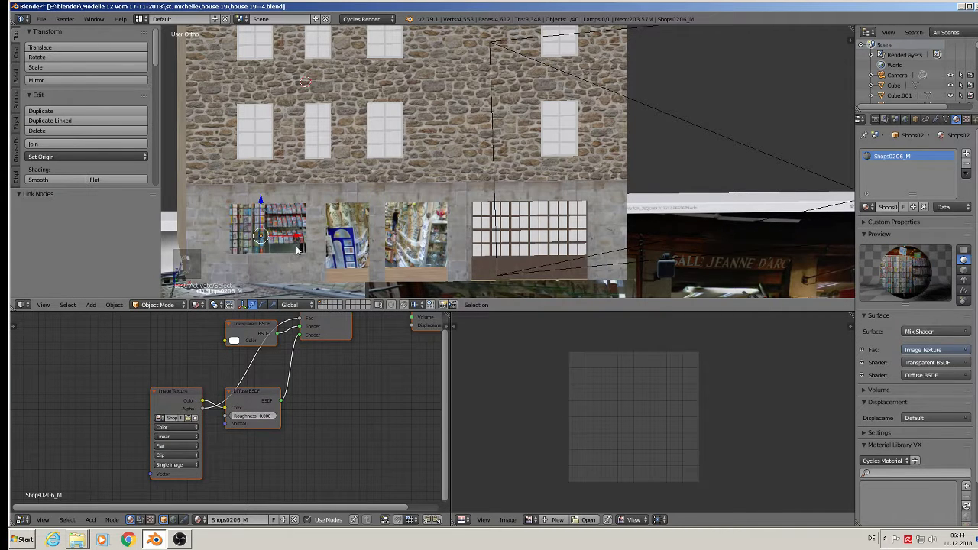
Replace the material's Diffuse BSDF with an Emission node feeding the Mix Shader, then enter its mesh
left_click_drag(256, 405, 256, 405)
key("ctrl+c")
left_click_drag(262, 397, 308, 417)
key("c")
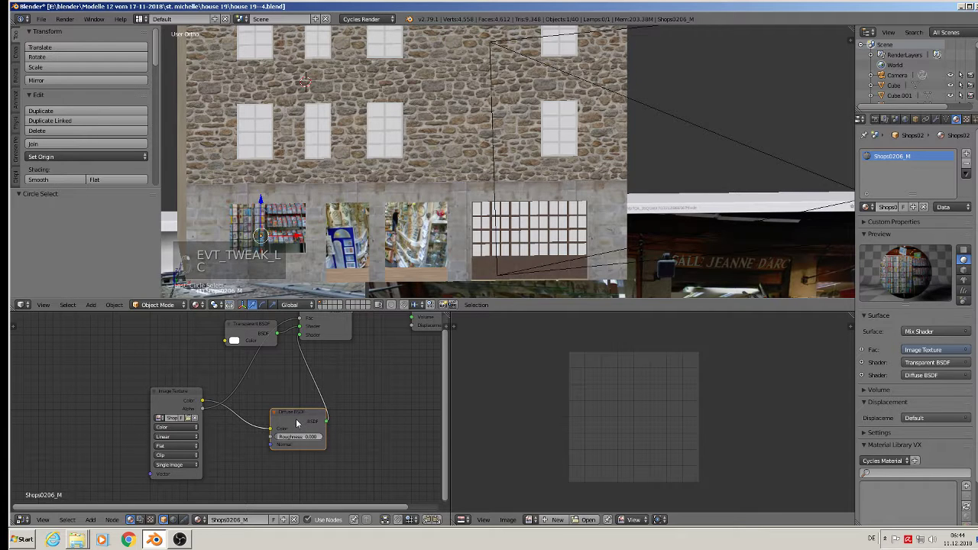
key("x")
key("ctrl+v")
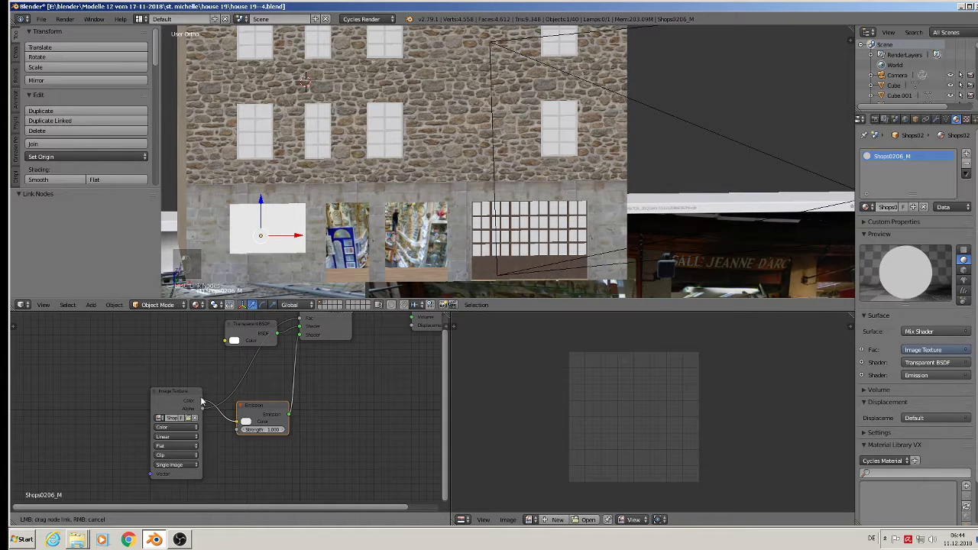
key("Tab")
key("a")
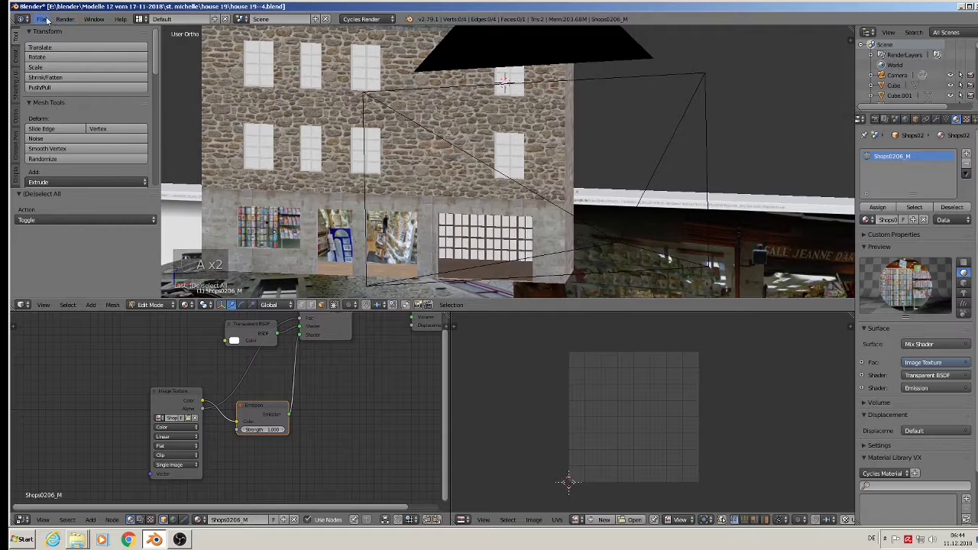
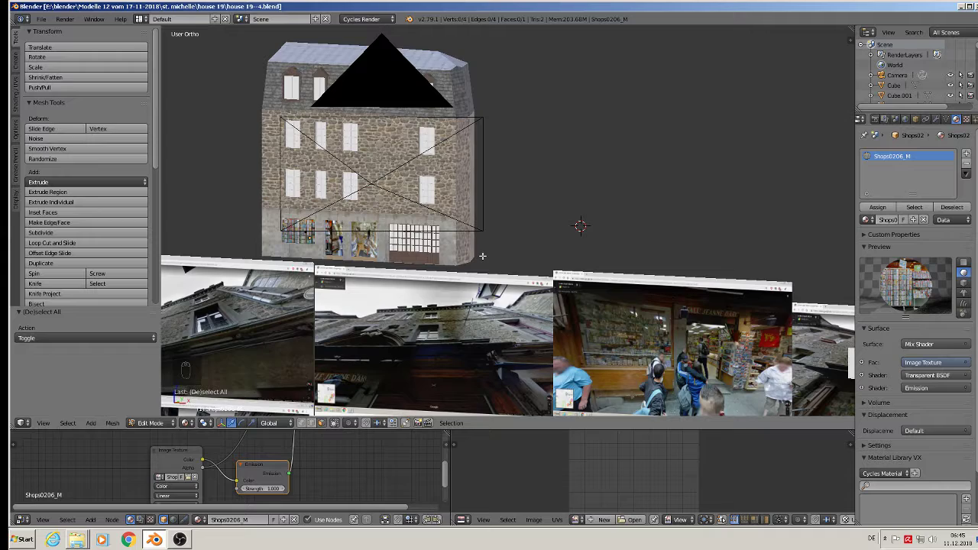
In front view, scale a cube to corner-stone size and duplicate it as a stepped quoin block
key("KP_1")
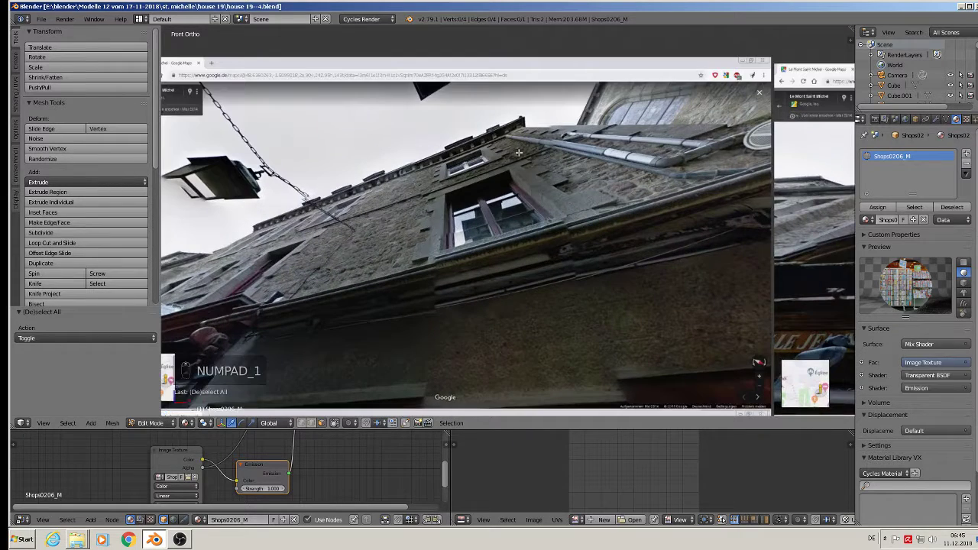
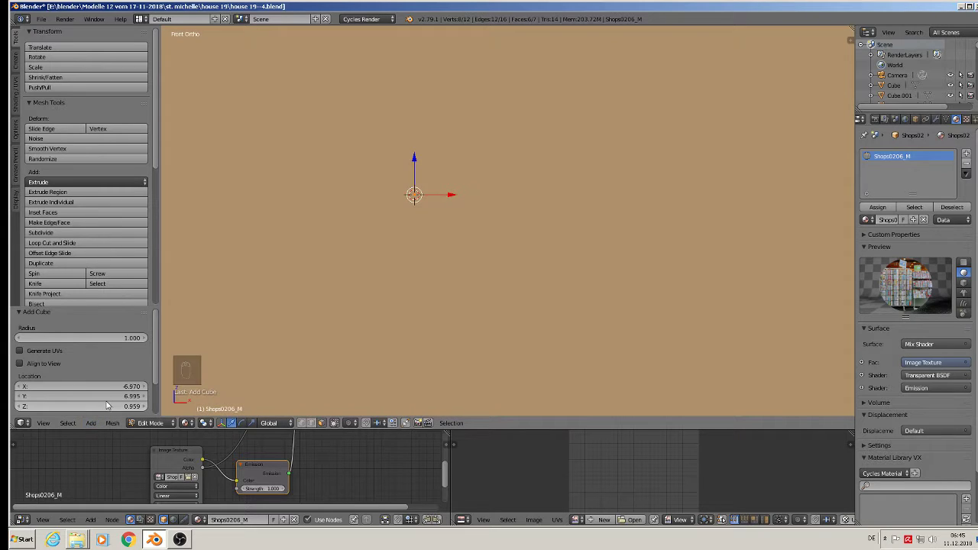
key("s")
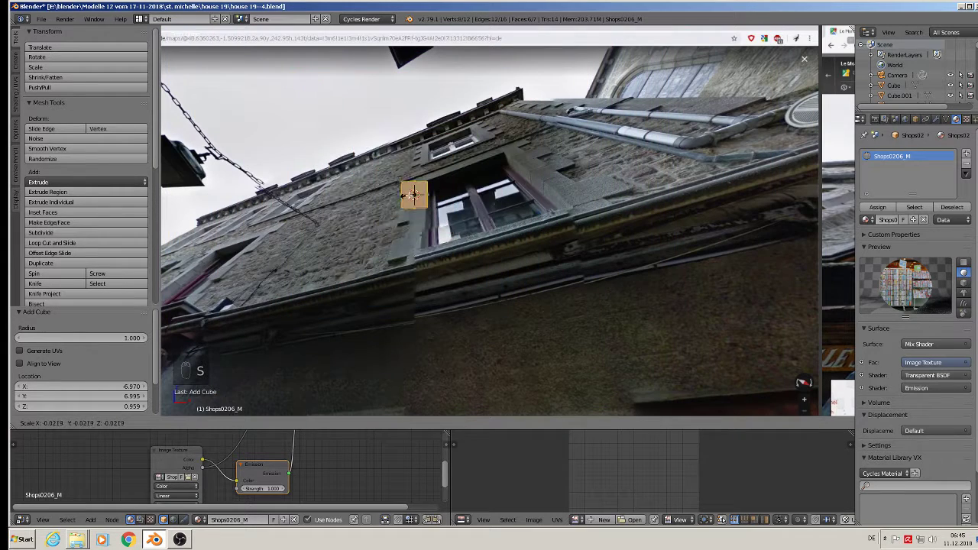
key("s")
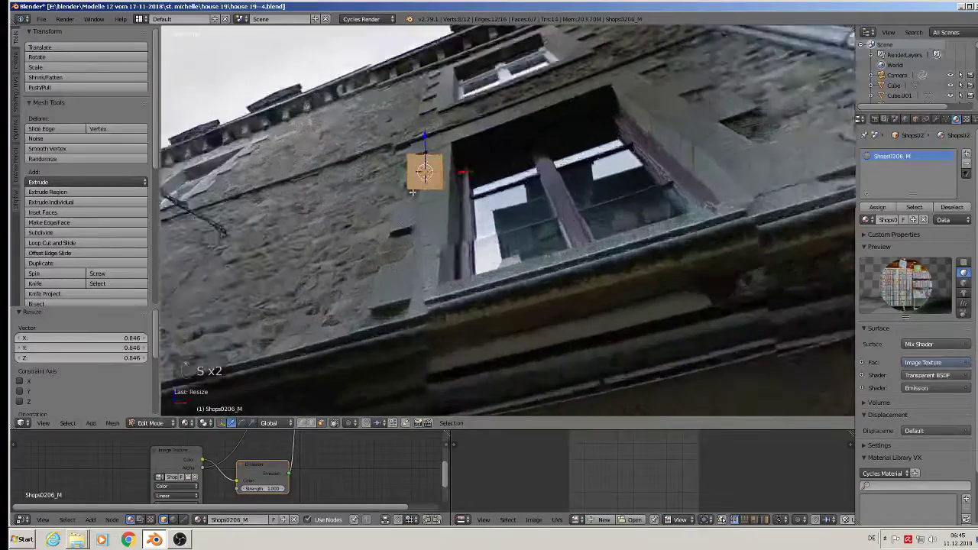
key("shift+d")
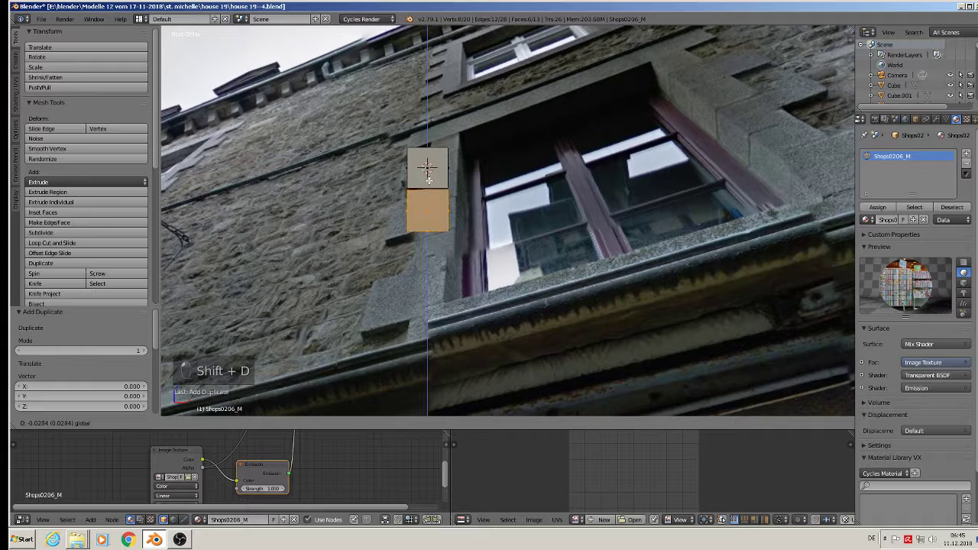
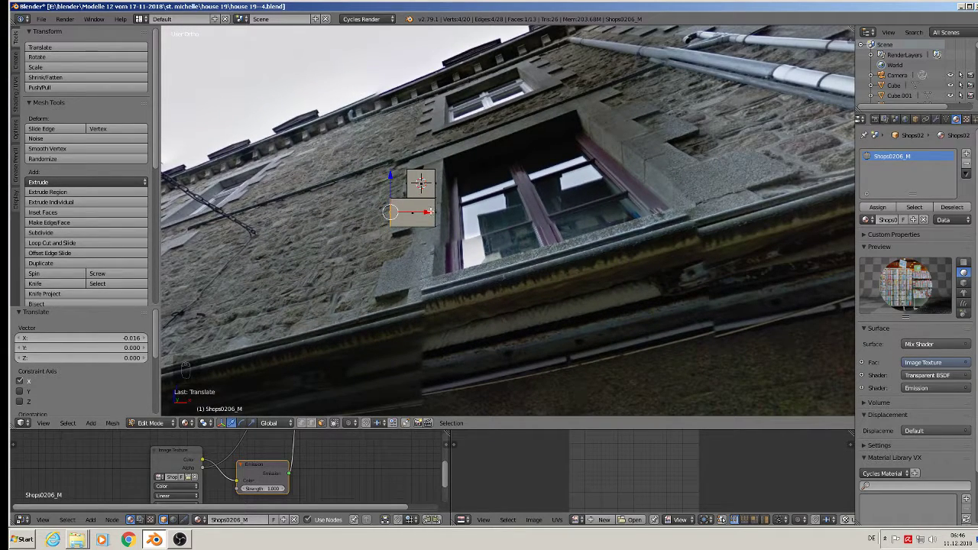
key("Tab")
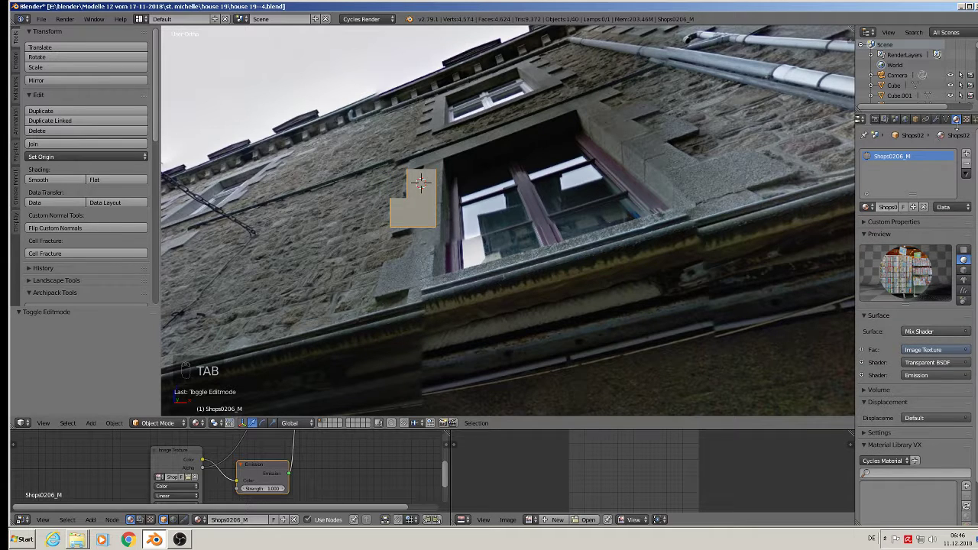
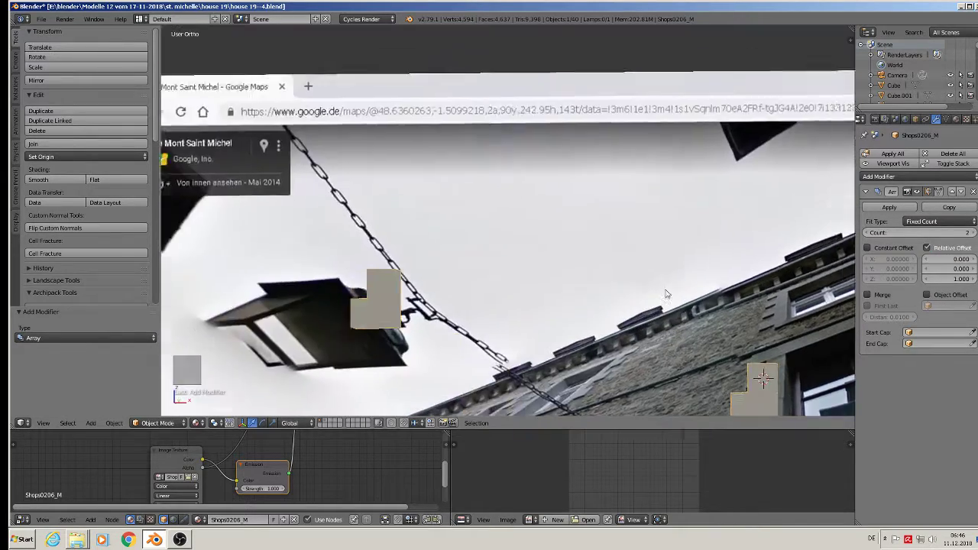
Set the array's Relative Offset X and Y to 1.000 and move the block in front view
key("KP_0")
key("KP_1")
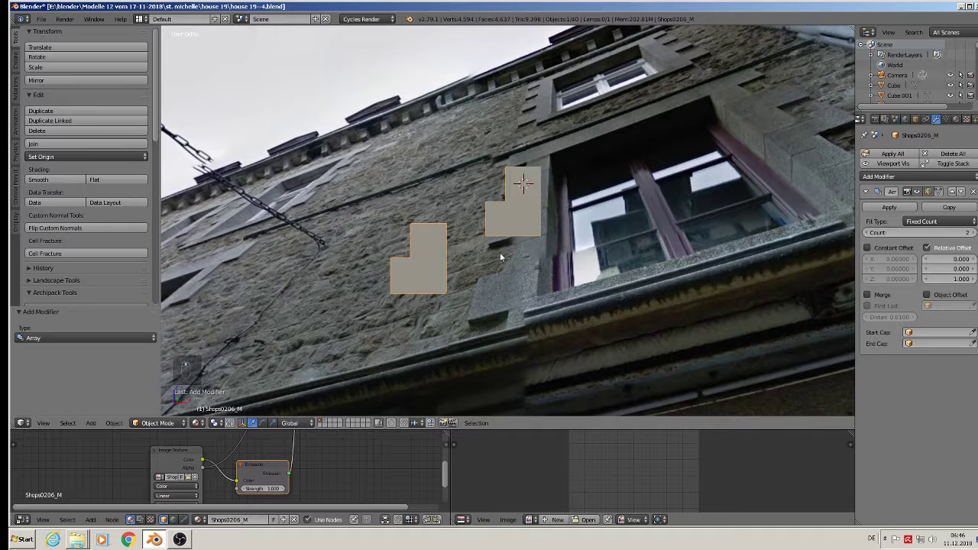
key("KP_1")
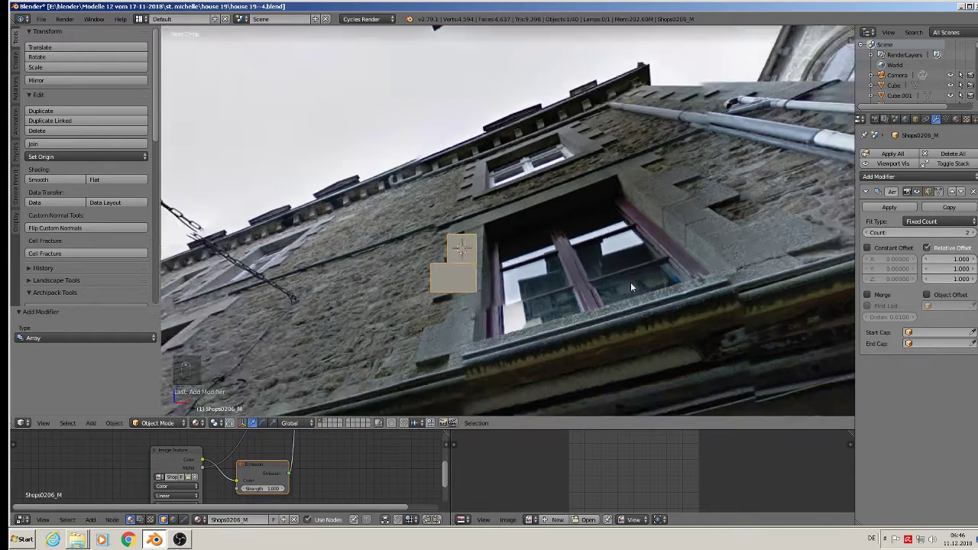
middle_click(627, 281)
left_click_drag(580, 291, 612, 305)
key("g")
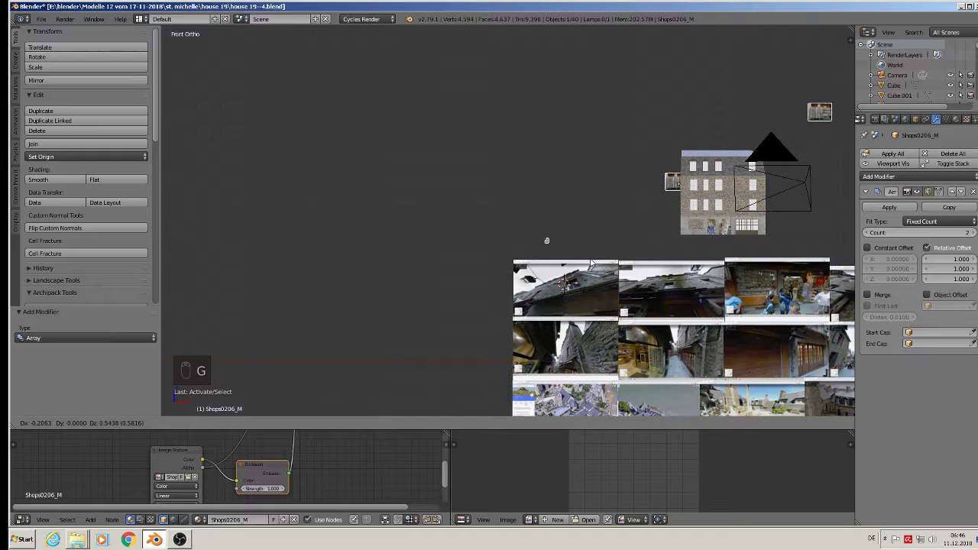
Zoom to the quoin blocks, enter the mesh and select their linked geometry with L
middle_click(583, 285)
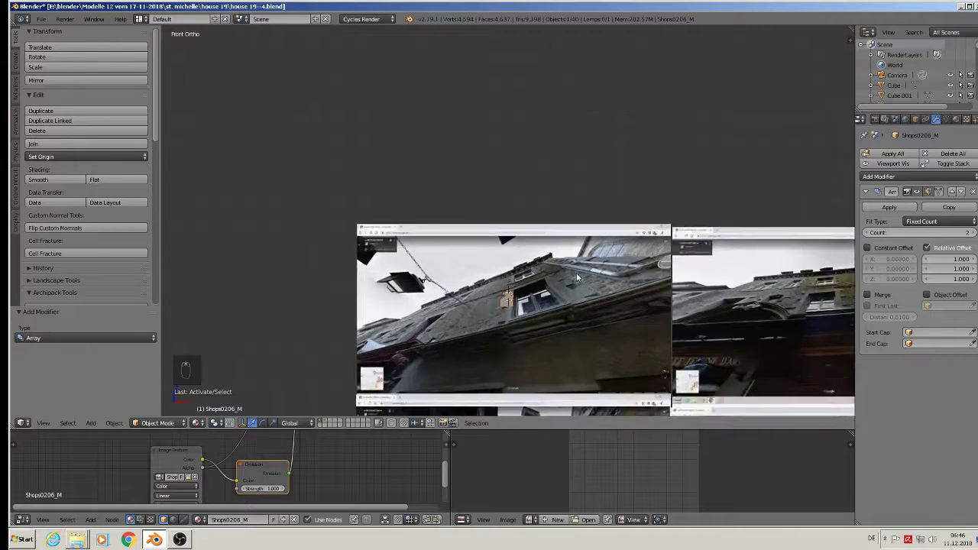
key("\\")
key("Tab")
key("a")
key("a")
key("a")
key("l")
key("l")
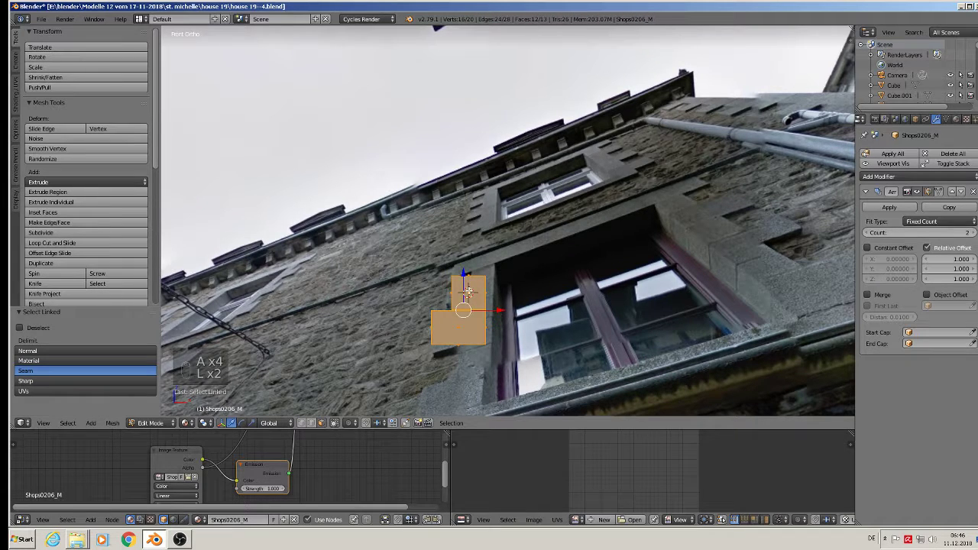
Separate the blocks into their own Shops0206_M.001 object with P > Selection
key("p")
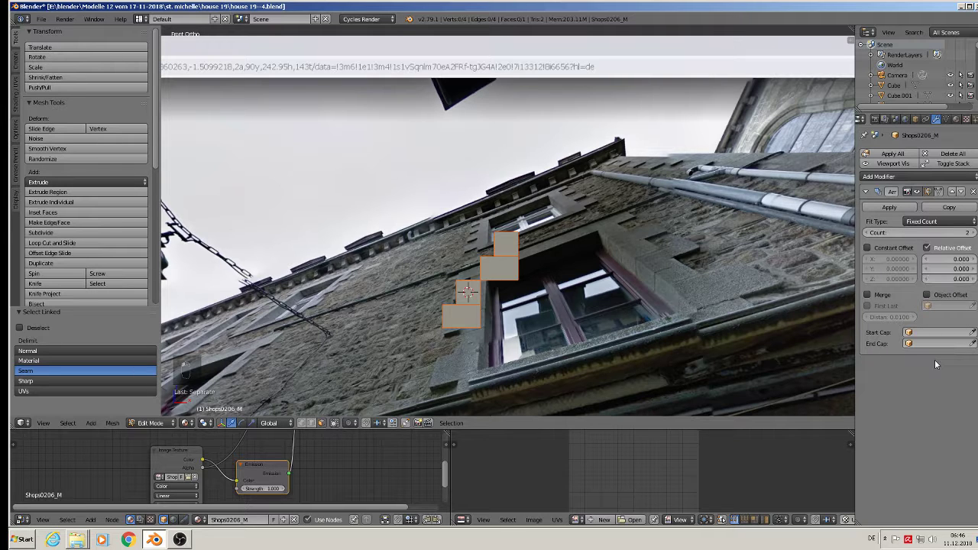
key("Tab")
key("Tab")
key("Tab")
key("Tab")
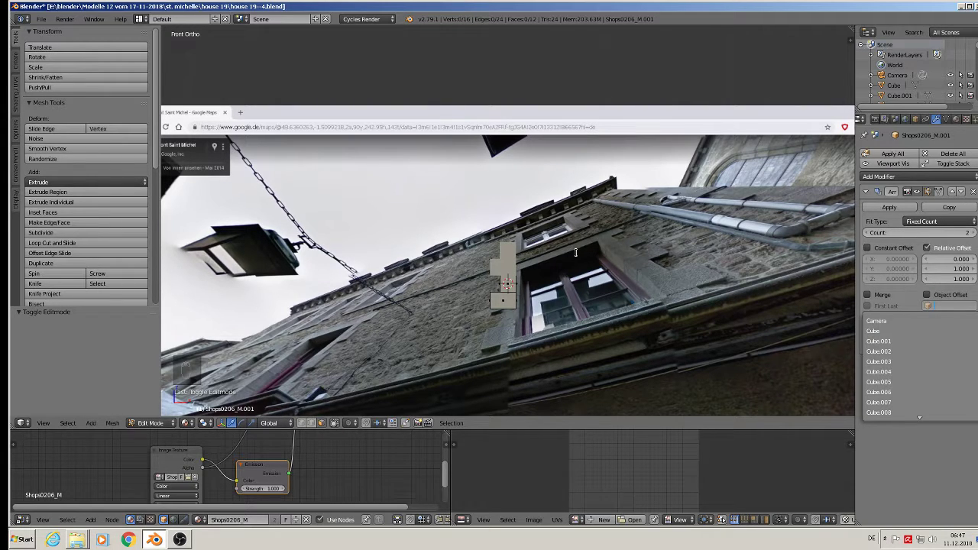
Set the Array Count to 3 and unwrap all quoin block faces with Cube Projection
key("Tab")
key("Tab")
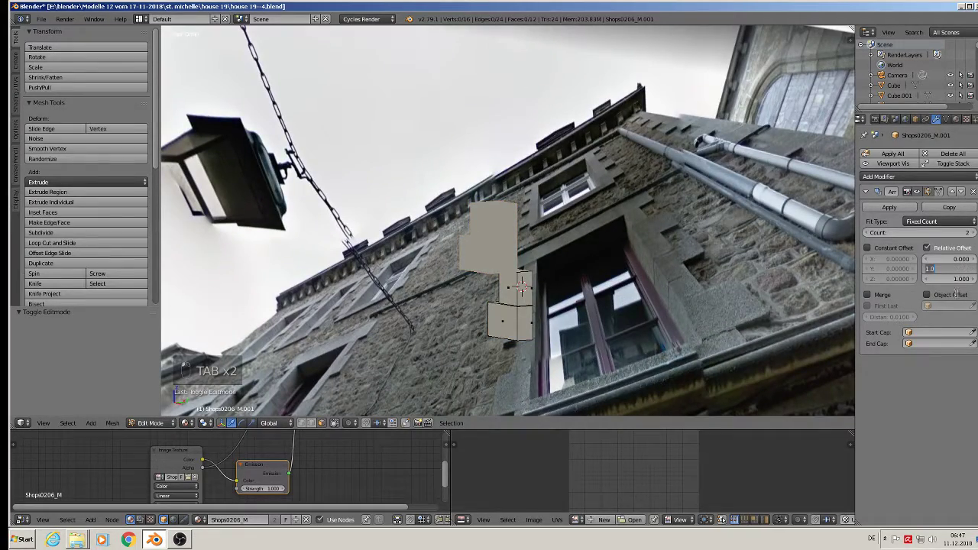
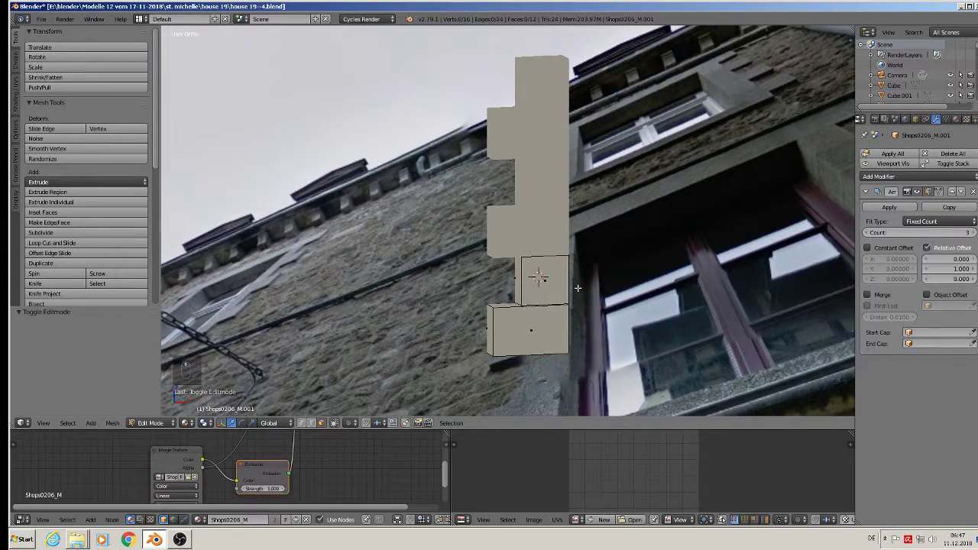
key("a")
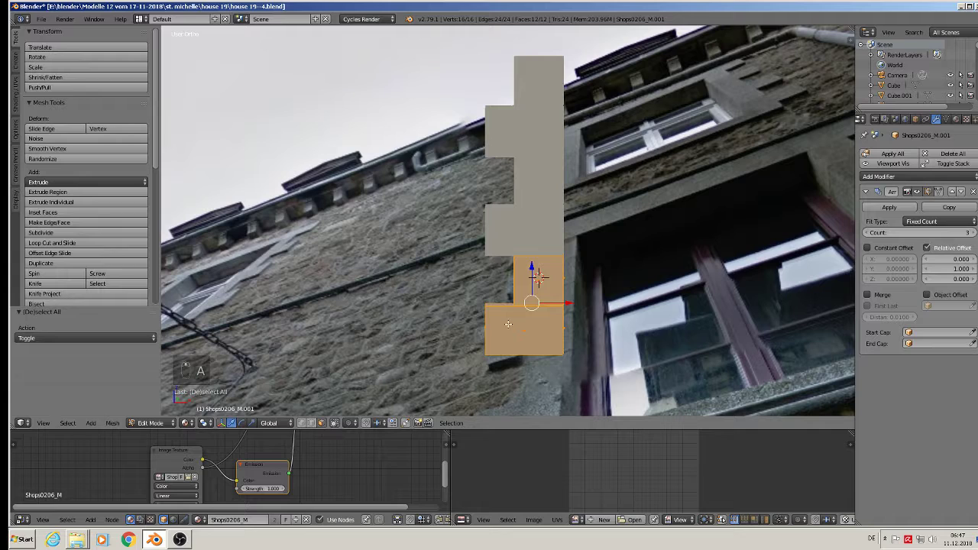
key("u")
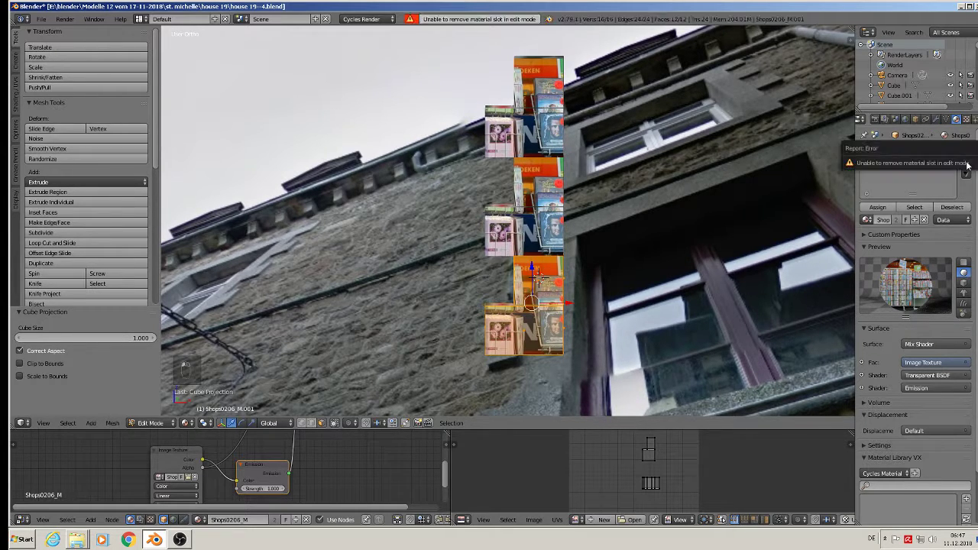
Copy the wall's stone image-texture node setup into Material.003 and remove the extra slot
key("Tab")
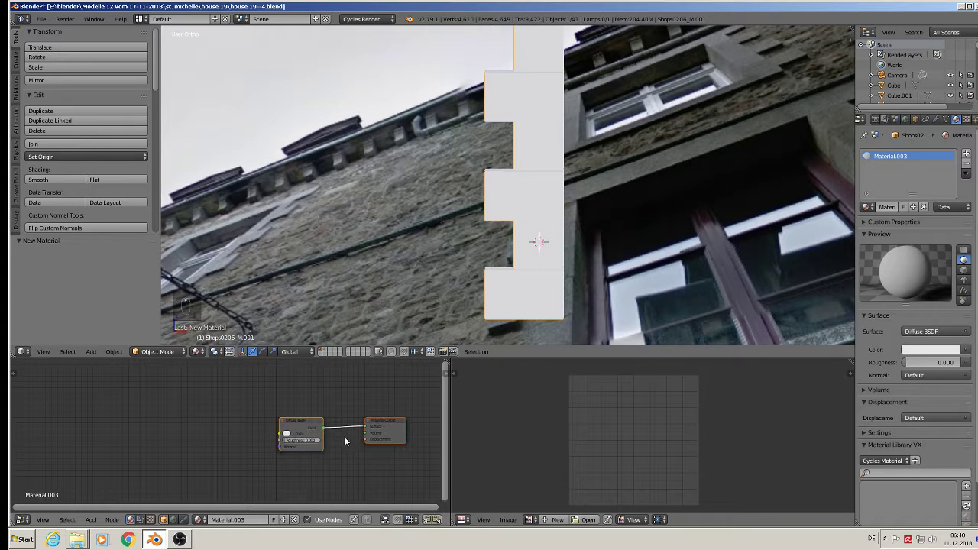
key("x")
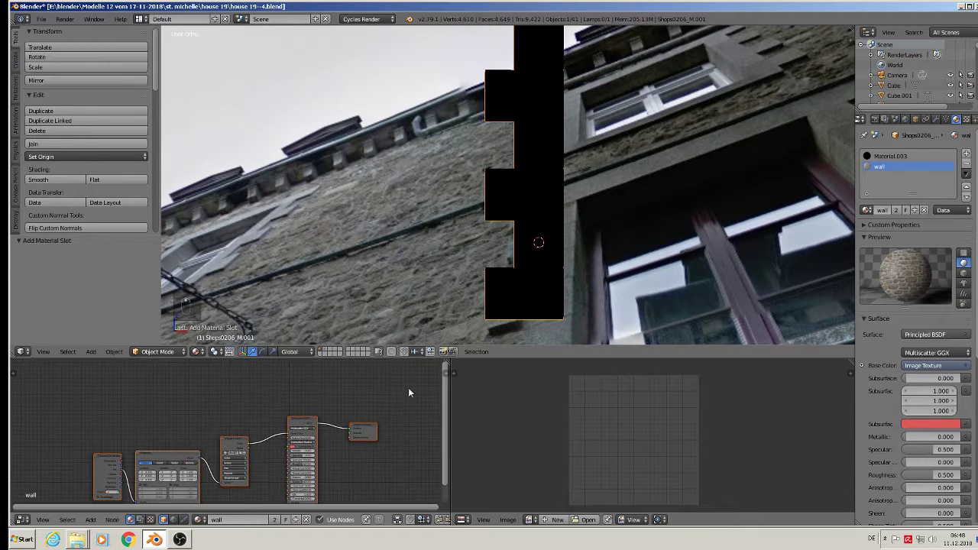
key("a")
key("a")
key("ctrl+c")
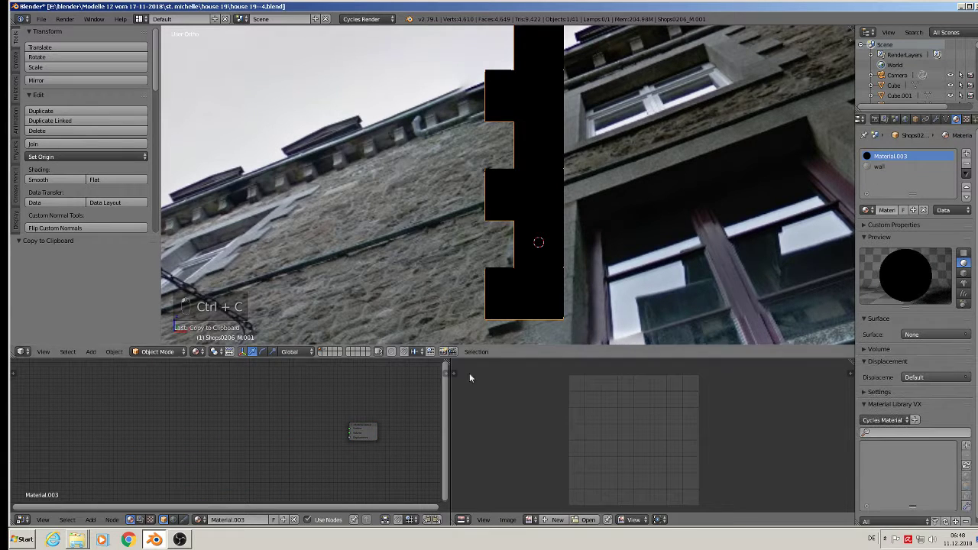
key("ctrl+v")
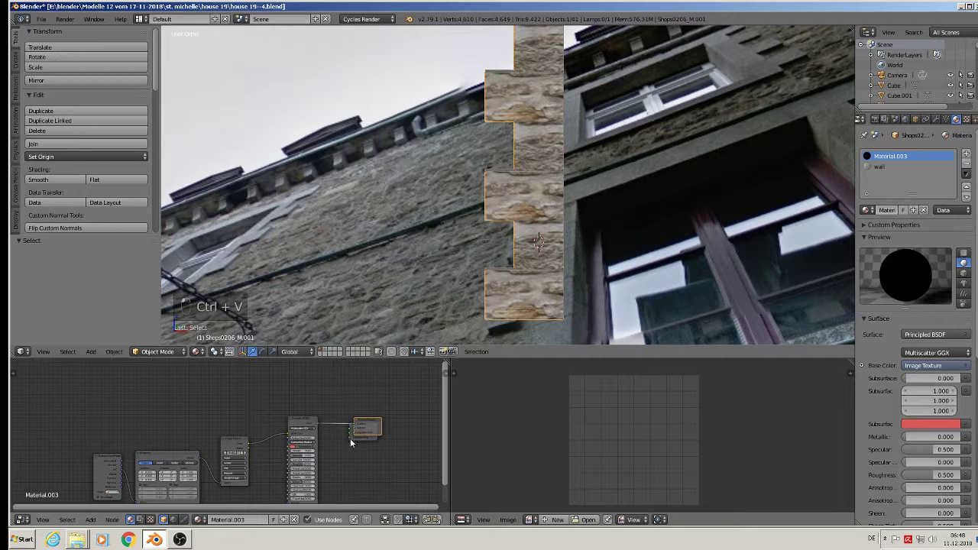
key("x")
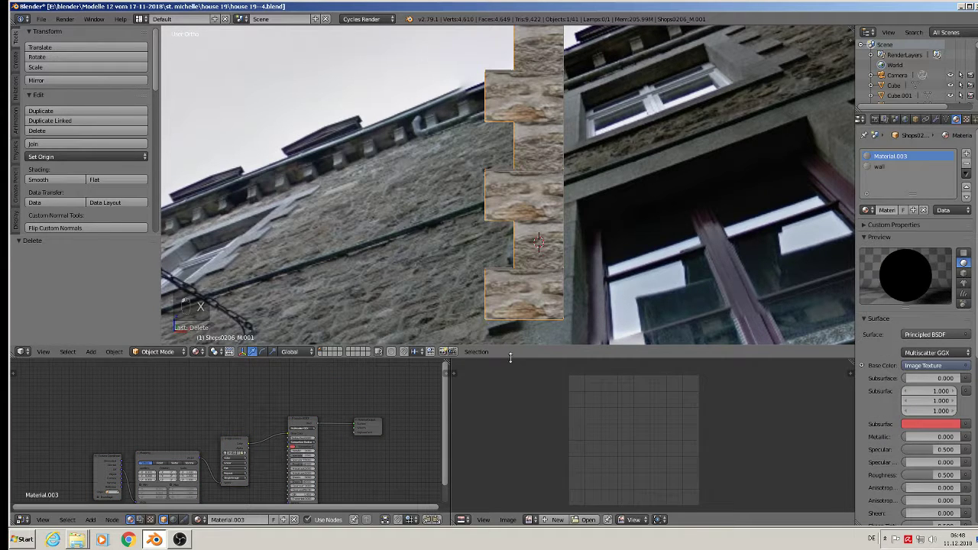
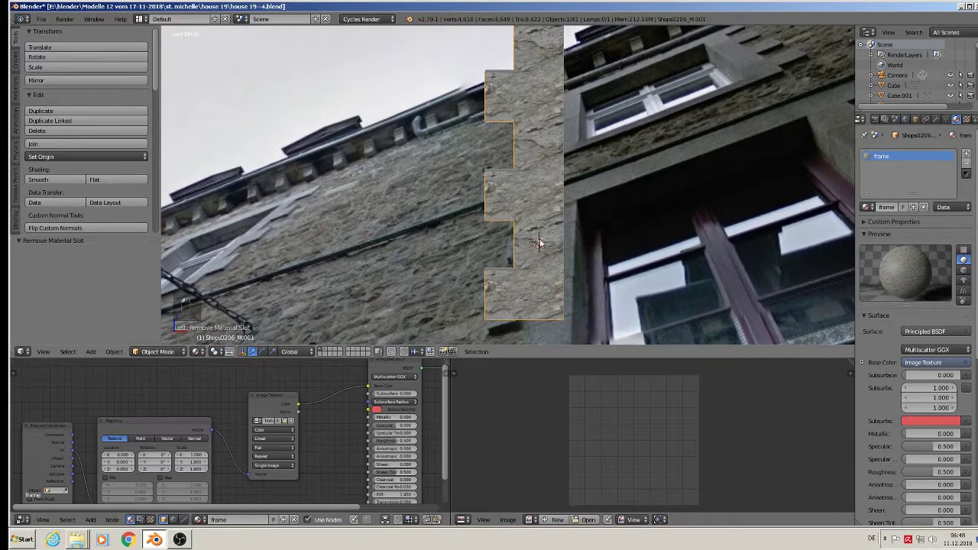
Scale up all the pillar's UVs so the frame stone texture appears finer
key("a")
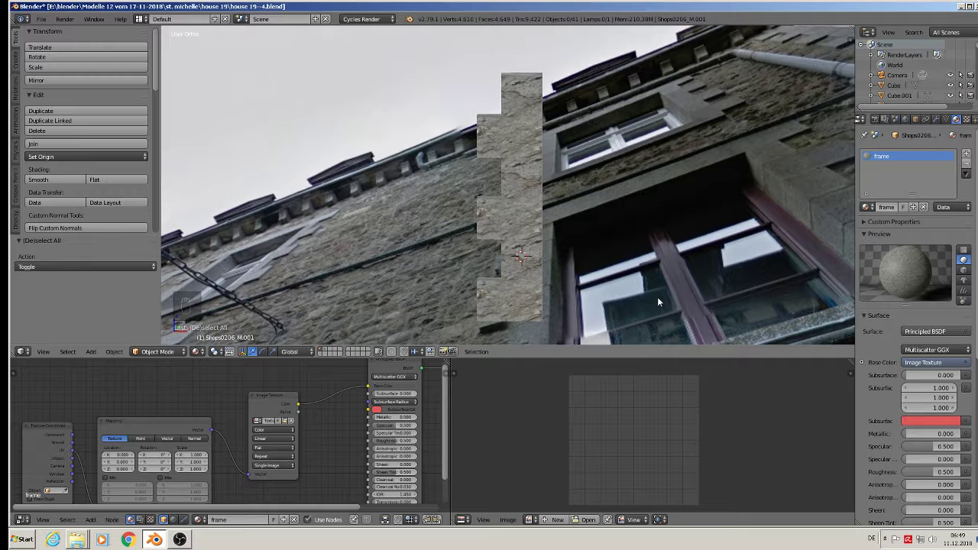
key("Tab")
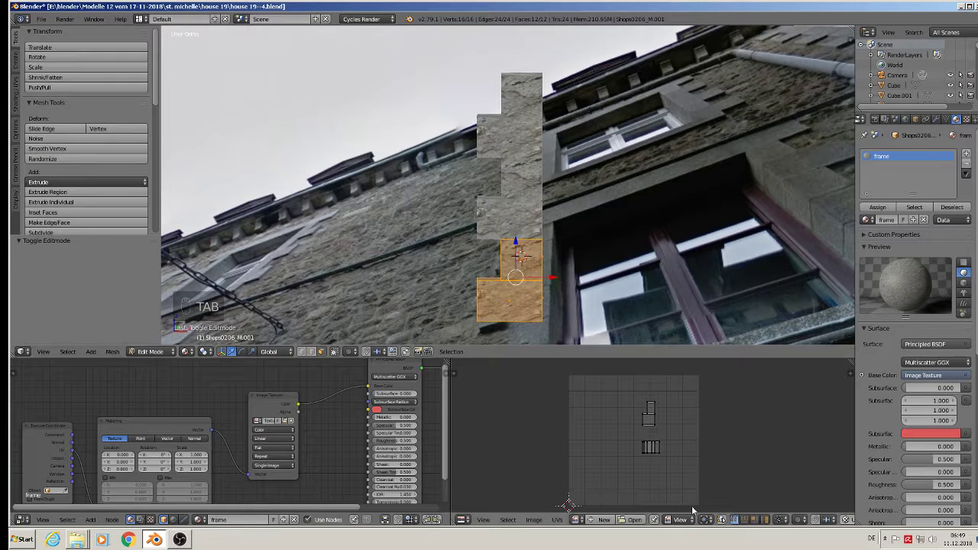
key("a")
key("s")
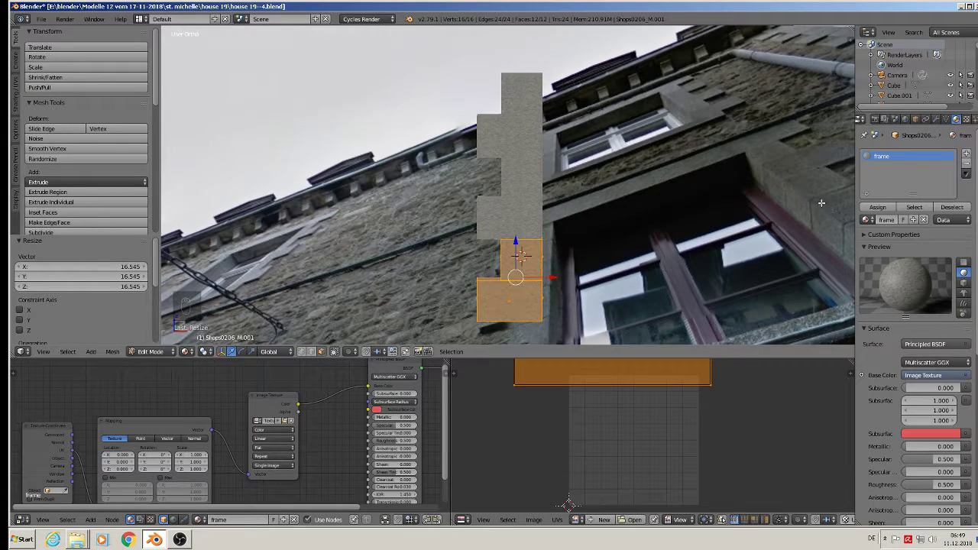
key("Tab")
middle_click(563, 205)
middle_click(584, 208)
middle_click(587, 194)
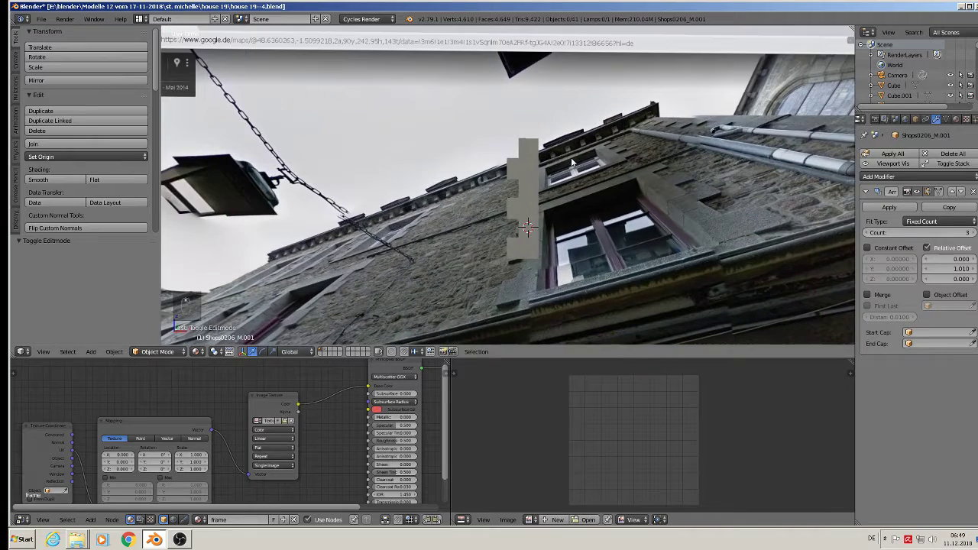
Select one whole pillar block with L and move it up along Z above the base block
key("Tab")
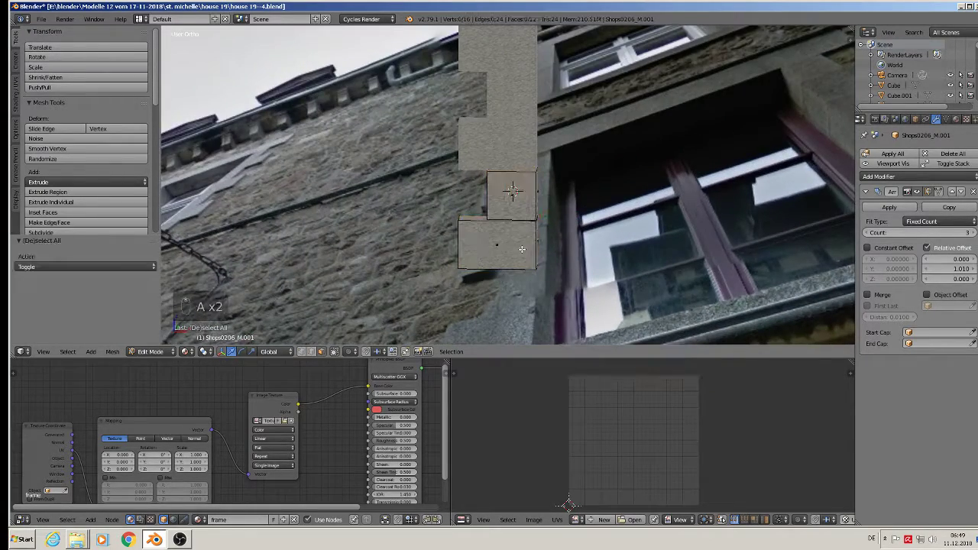
key("a")
key("l")
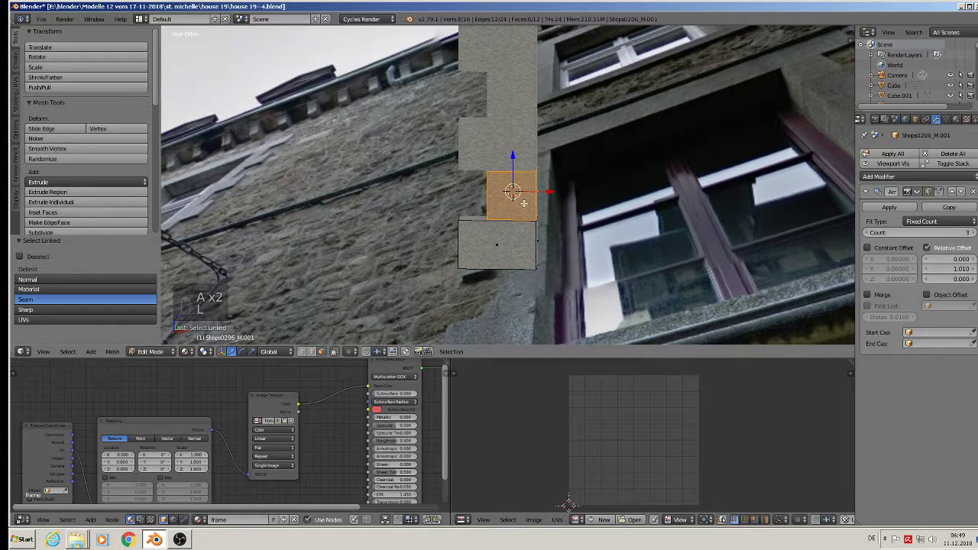
key("shift+d")
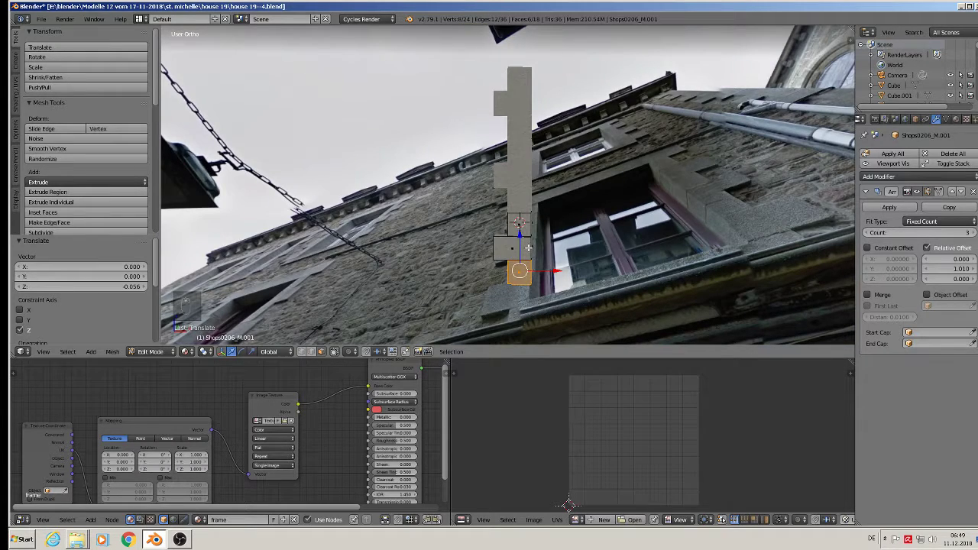
key("ctrl+z")
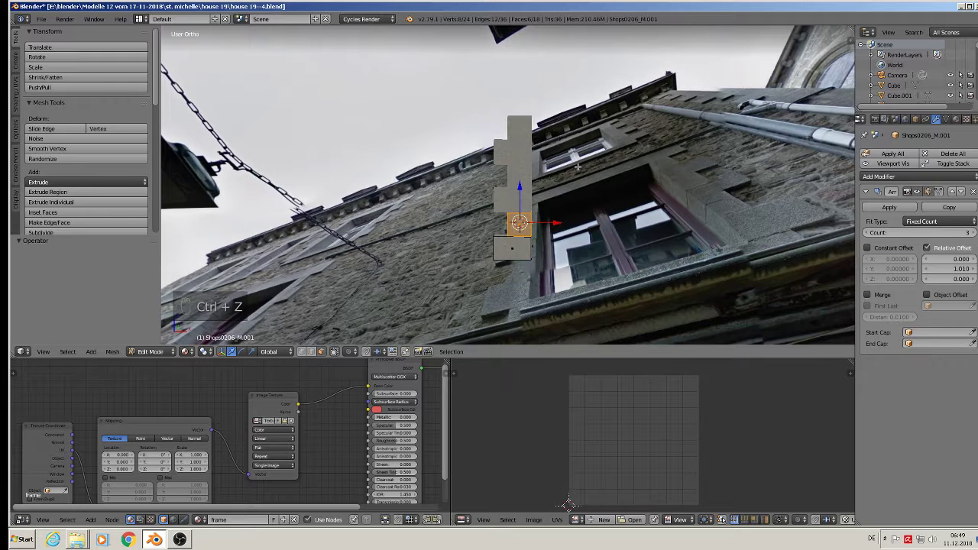
key("a")
key("Tab")
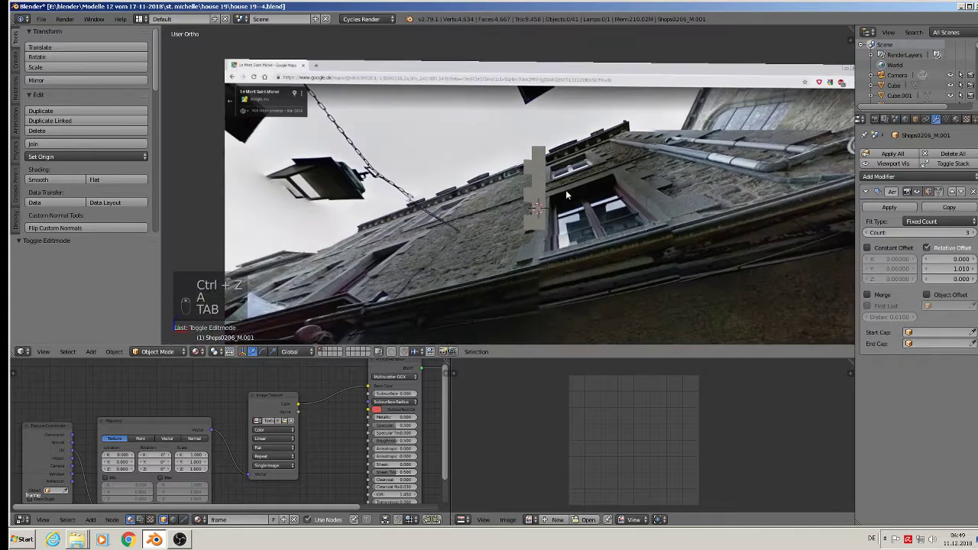
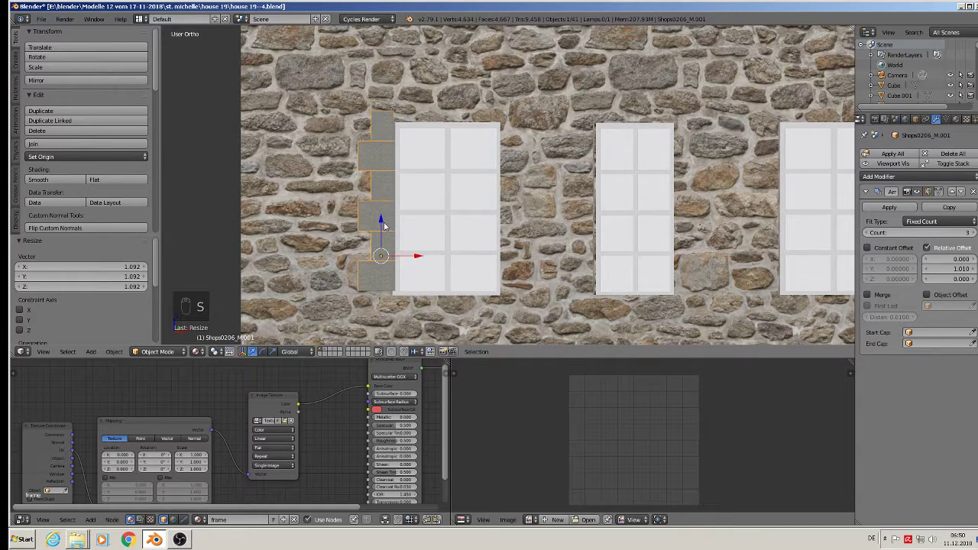
Scale the quoin pillar to the wall height and set linked copies beside the upper-floor windows
left_click_drag(385, 225, 456, 256)
key("s")
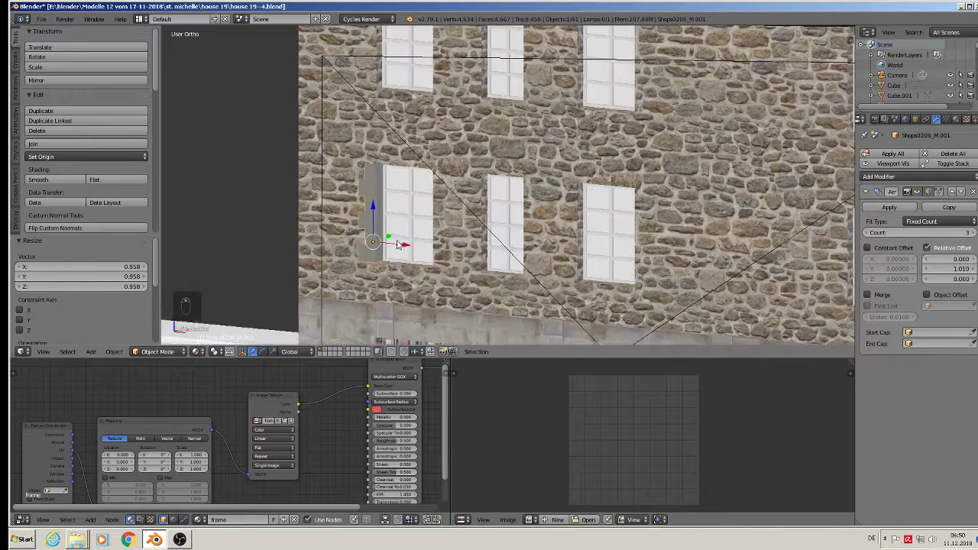
key("alt+d")
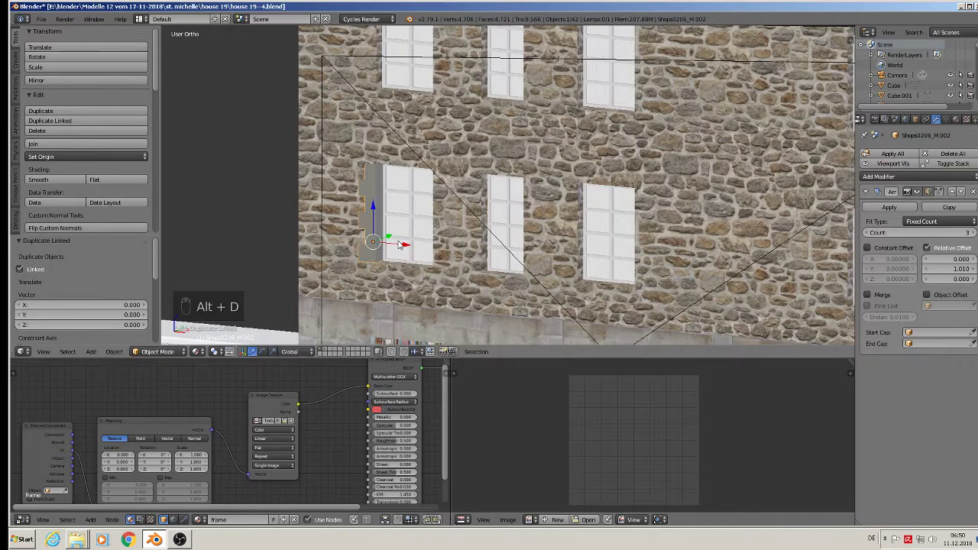
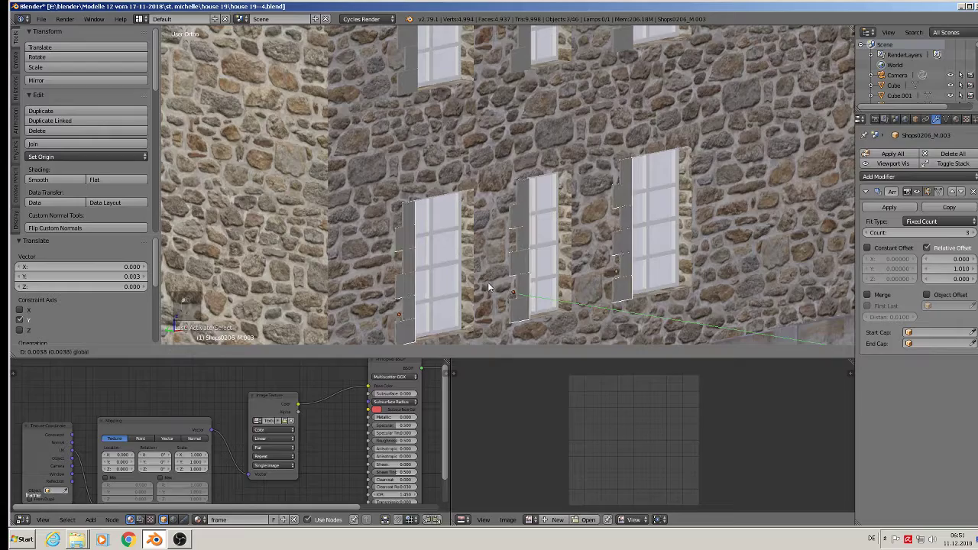
key("a")
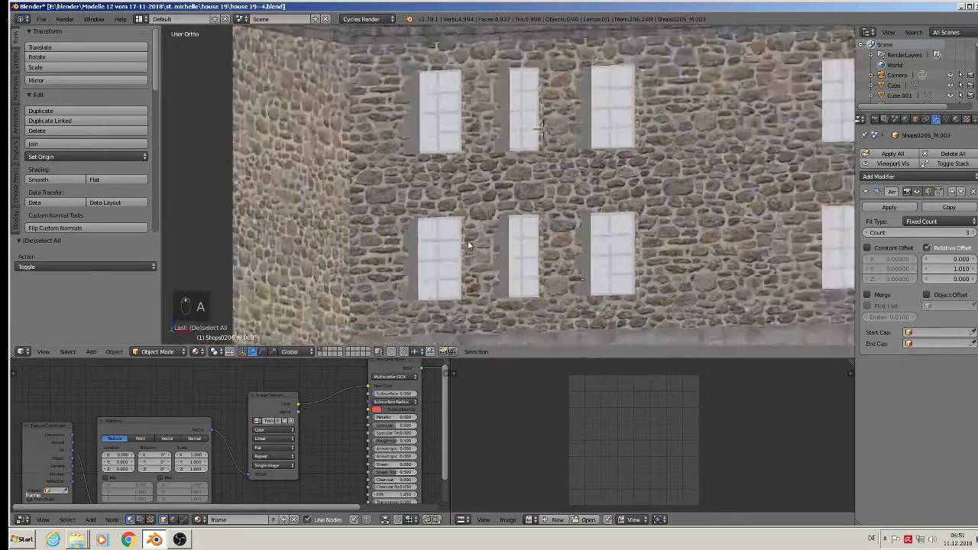
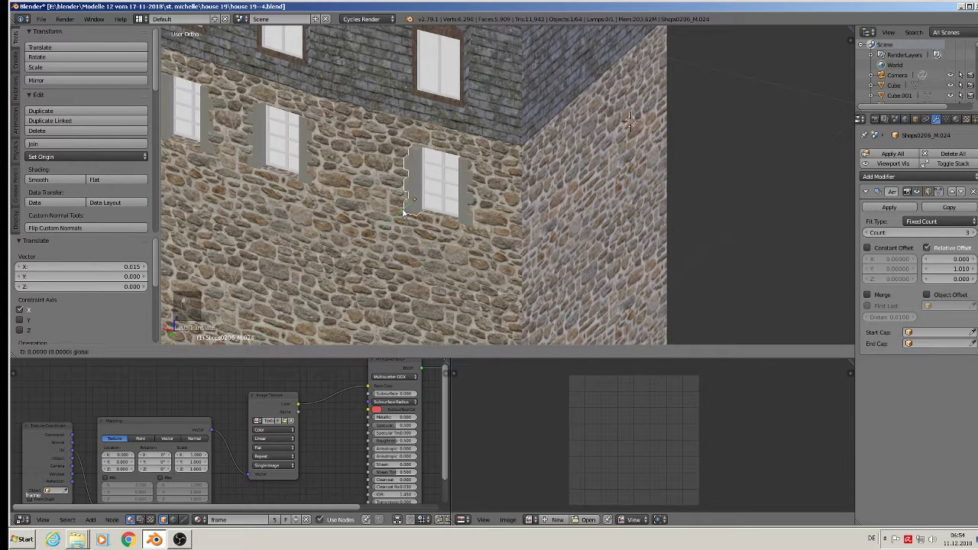
Deselect everything and bring the front windows' grey stone surrounds into close view
middle_click(407, 207)
key("a")
middle_click(311, 211)
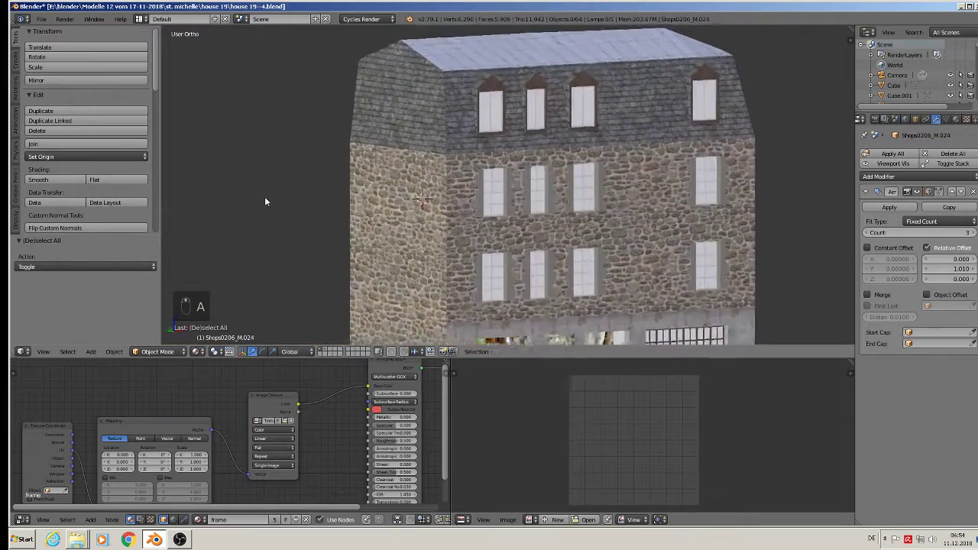
left_click_drag(40, 21, 479, 164)
left_click_drag(479, 163, 334, 212)
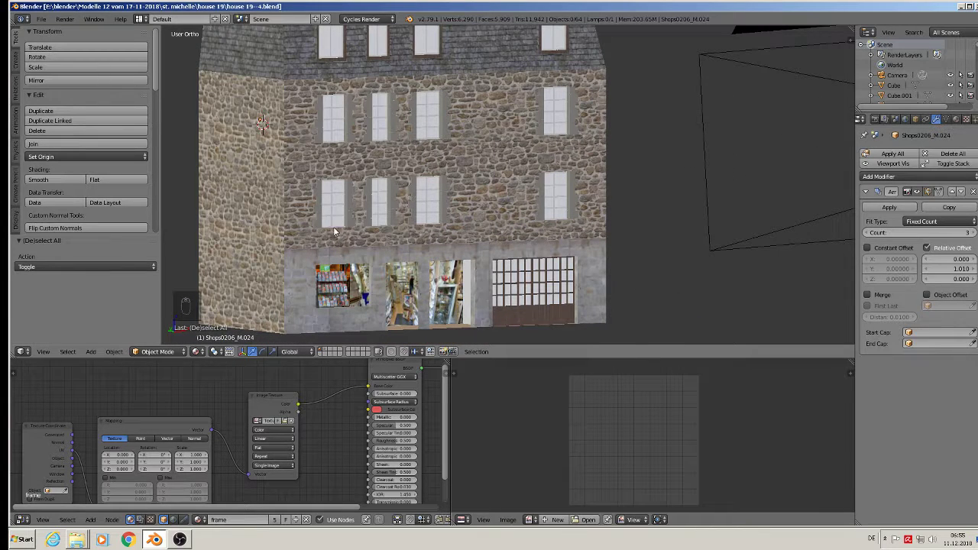
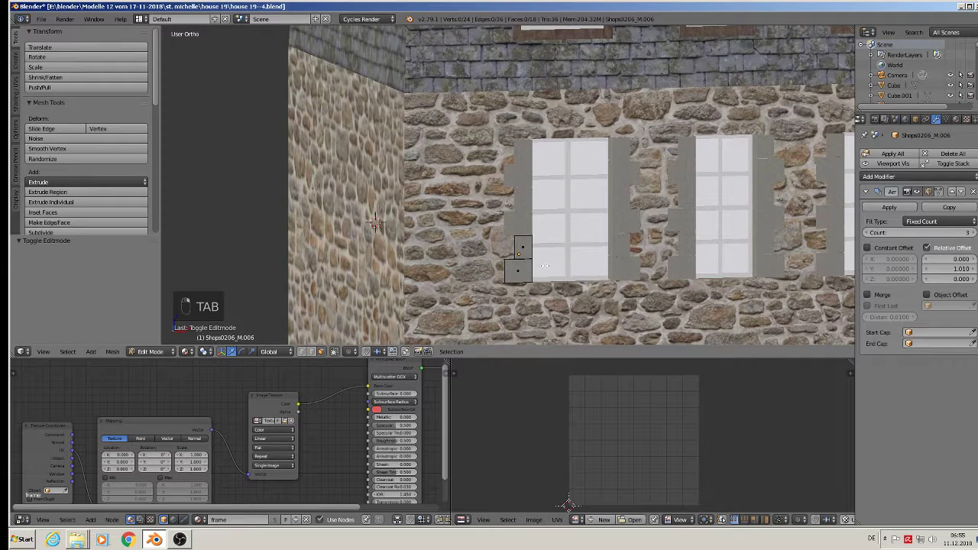
Duplicate one stone block of the window surround and separate it as the lintel piece
key("a")
key("a")
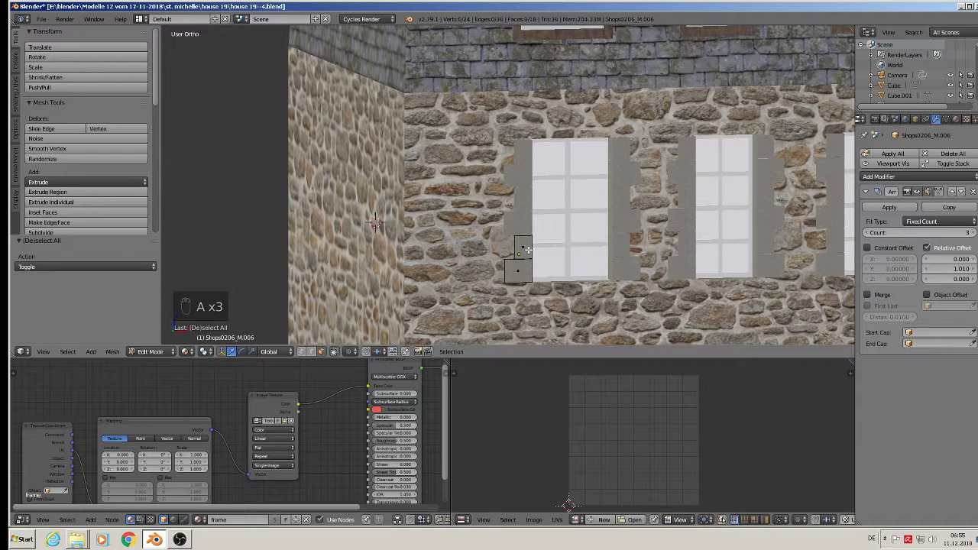
key("l")
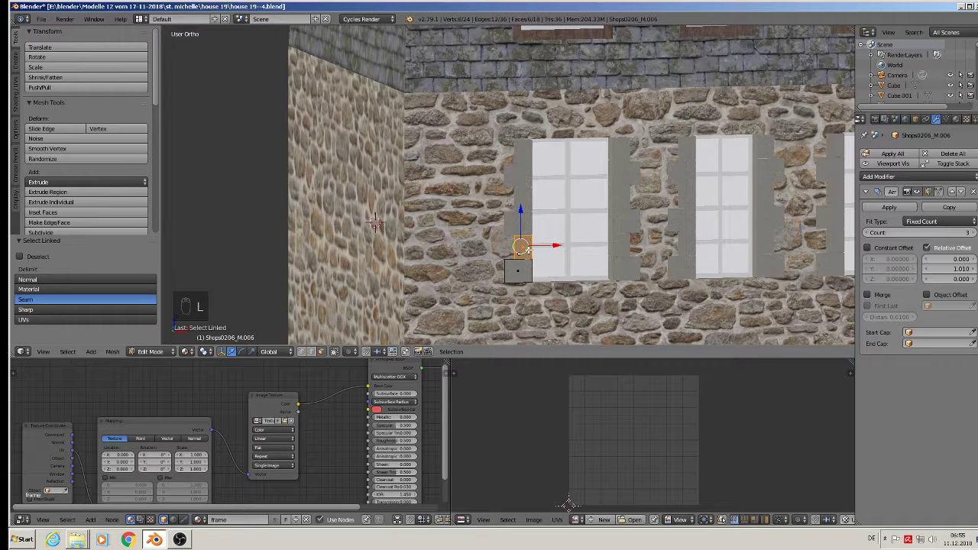
key("shift+d")
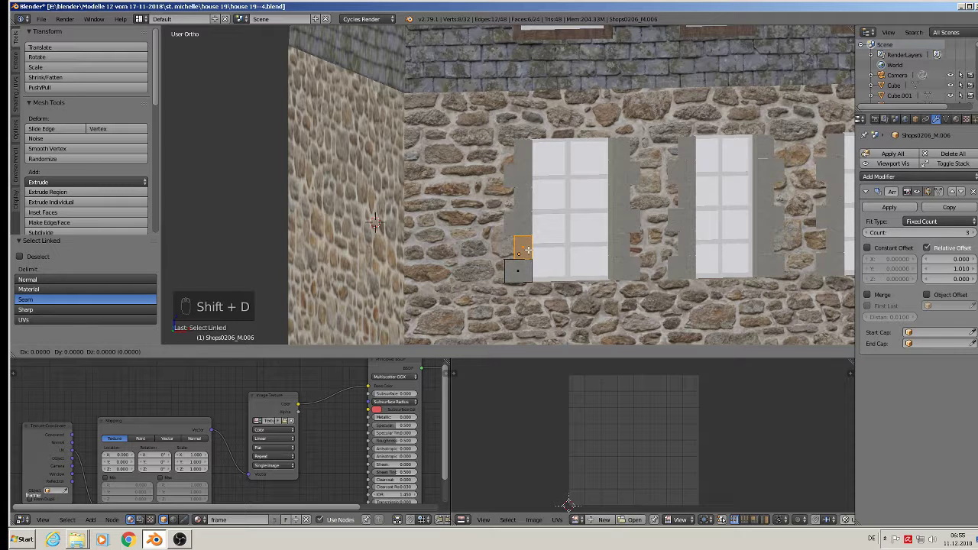
key("p")
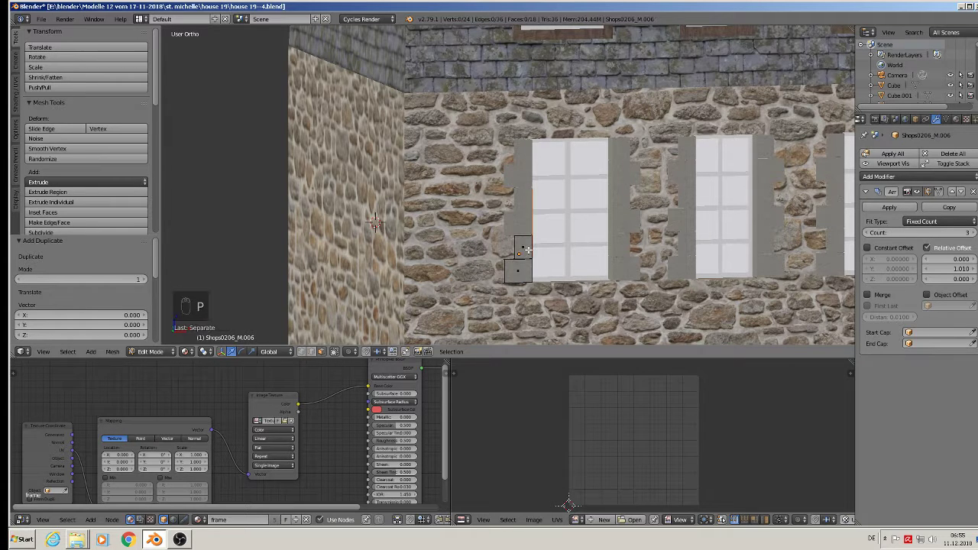
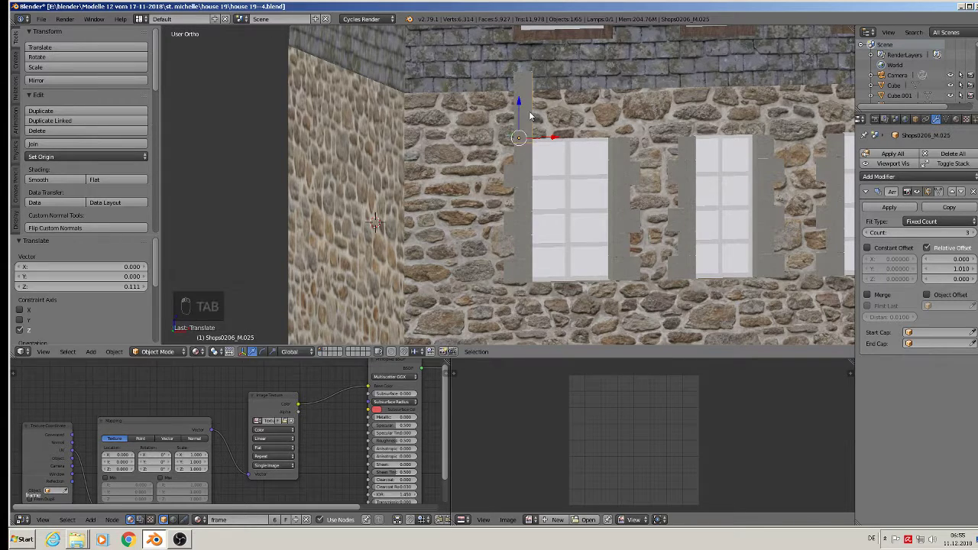
Extrude the lintel piece upward into a stone strip with some depth above the window
key("Tab")
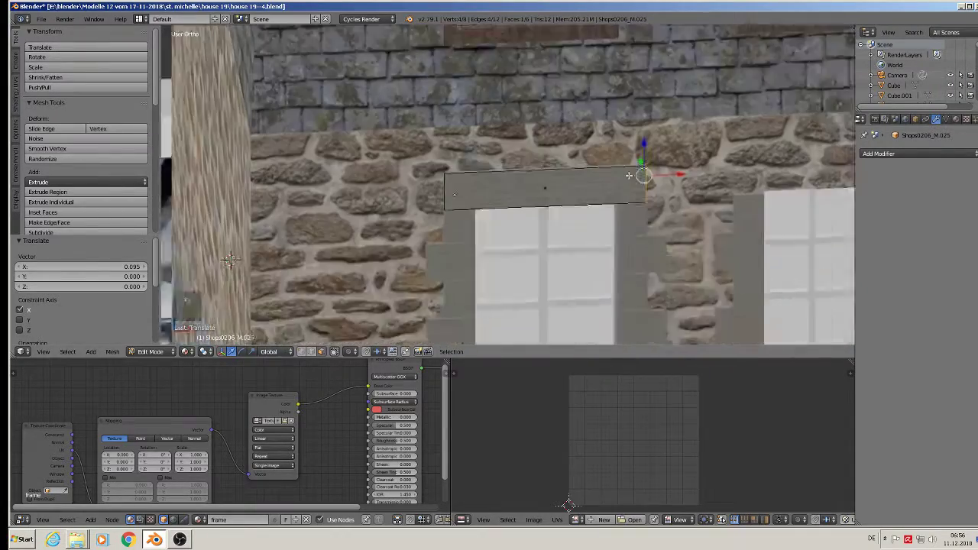
key("a")
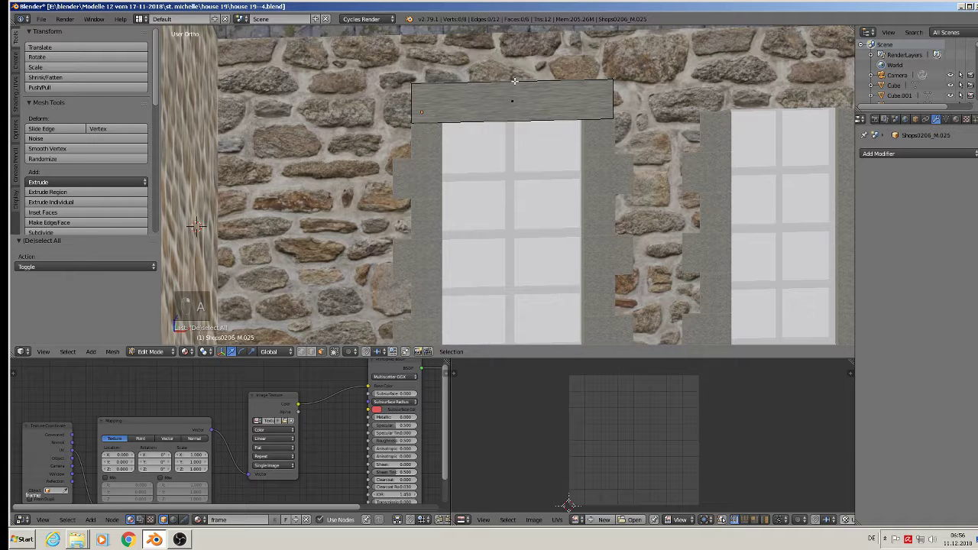
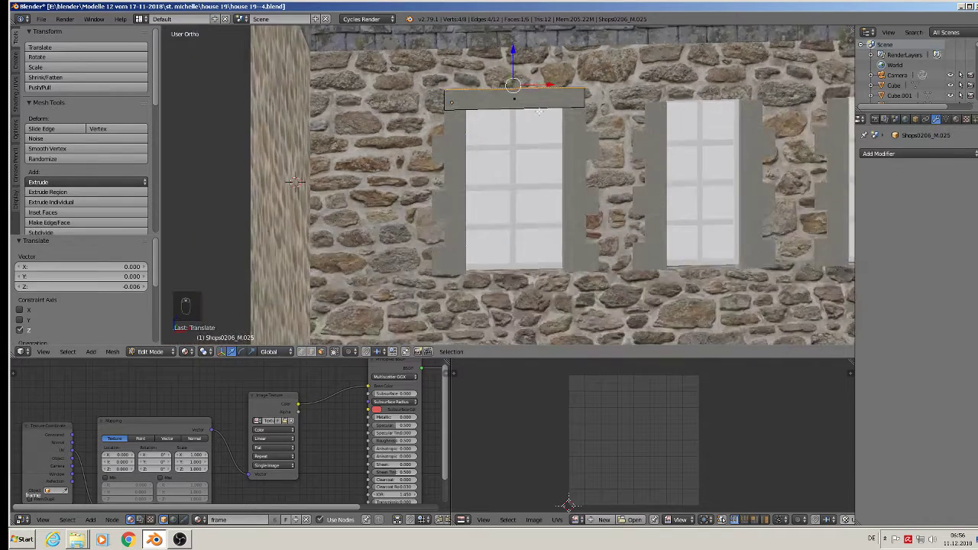
key("Tab")
key("Tab")
key("a")
Cube-project the stone texture onto the lintel, enlarge it, and leave Edit Mode
key("a")
key("u")
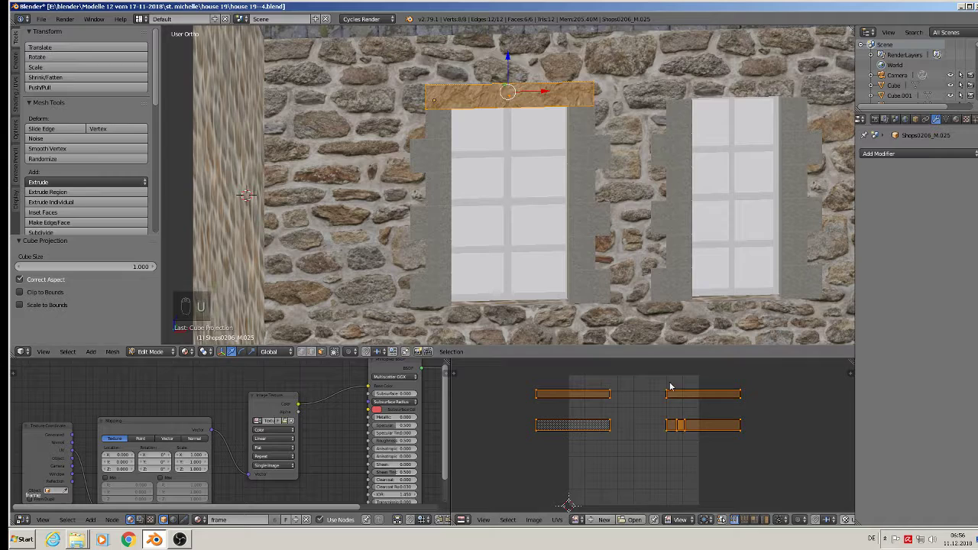
key("s")
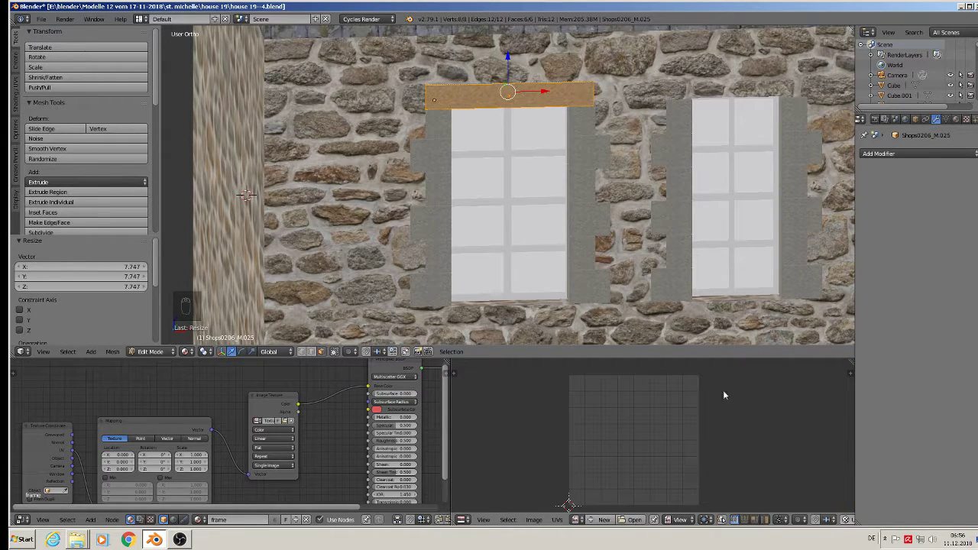
key("Tab")
key("Tab")
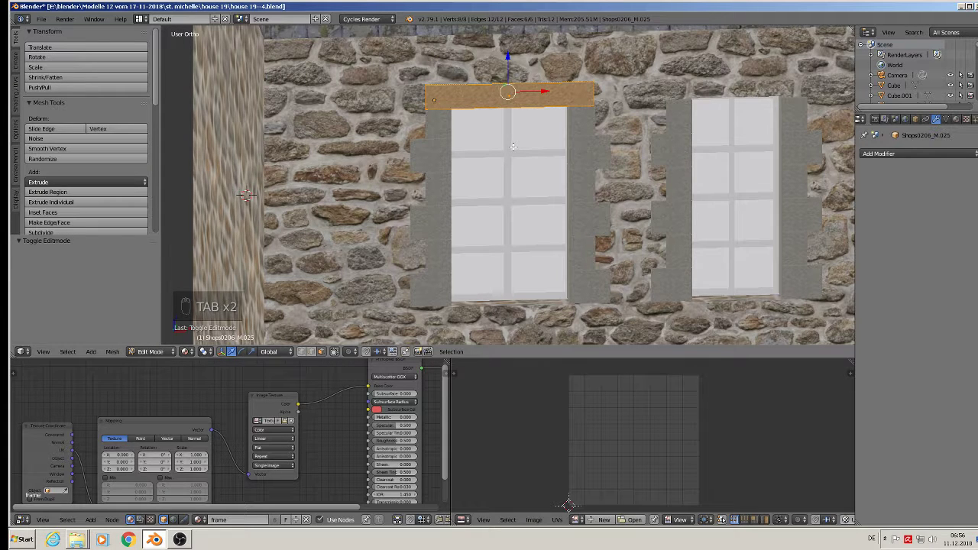
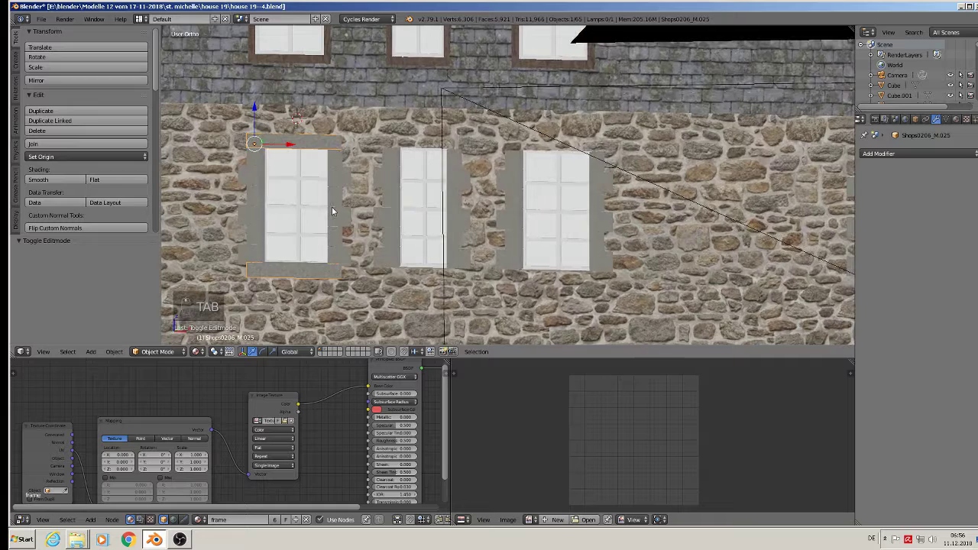
Place linked and narrowed copies of the window surround over further upper-floor front windows
key("alt+d")
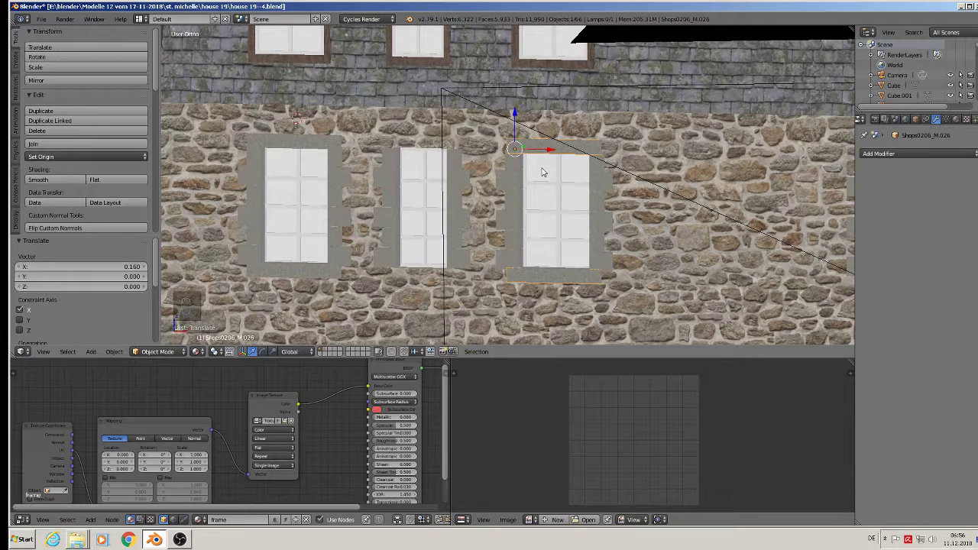
key("shift+d")
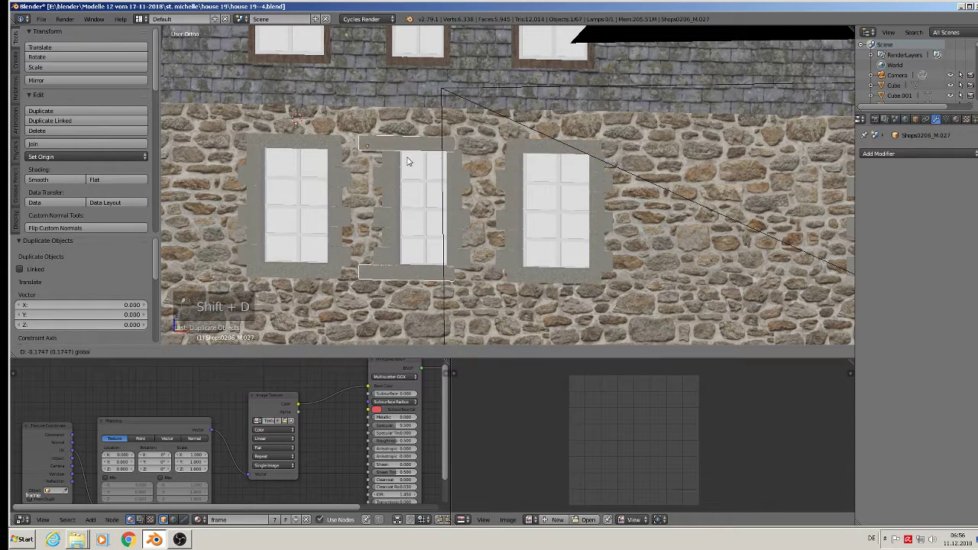
key("s")
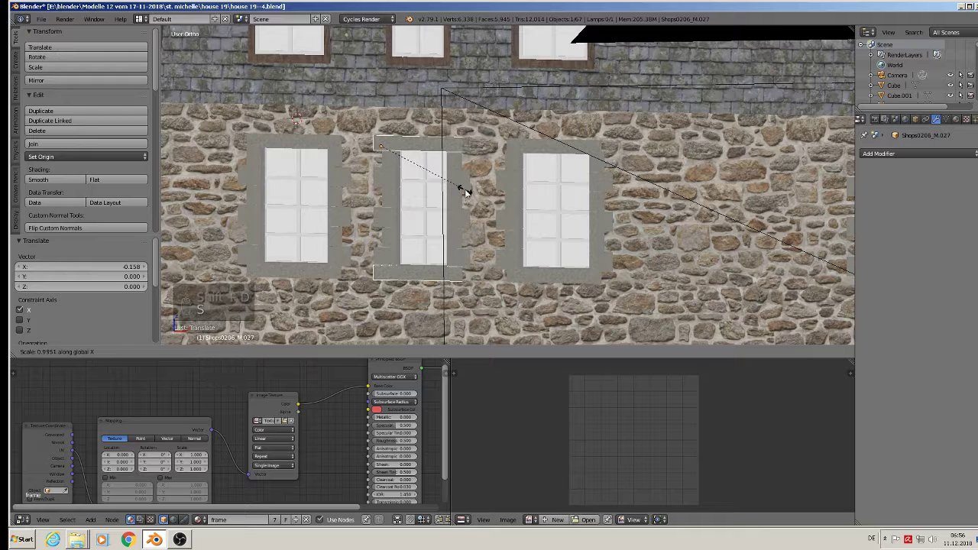
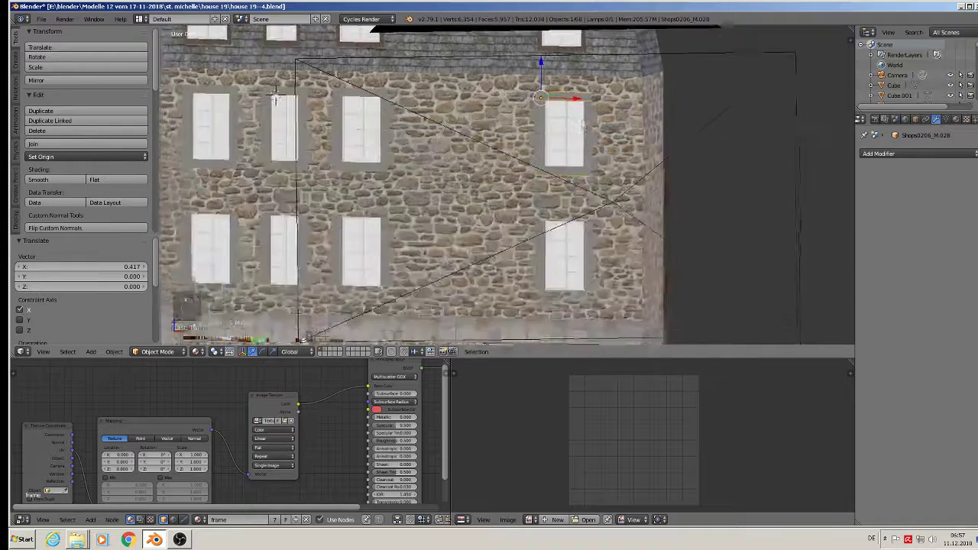
key("alt+d")
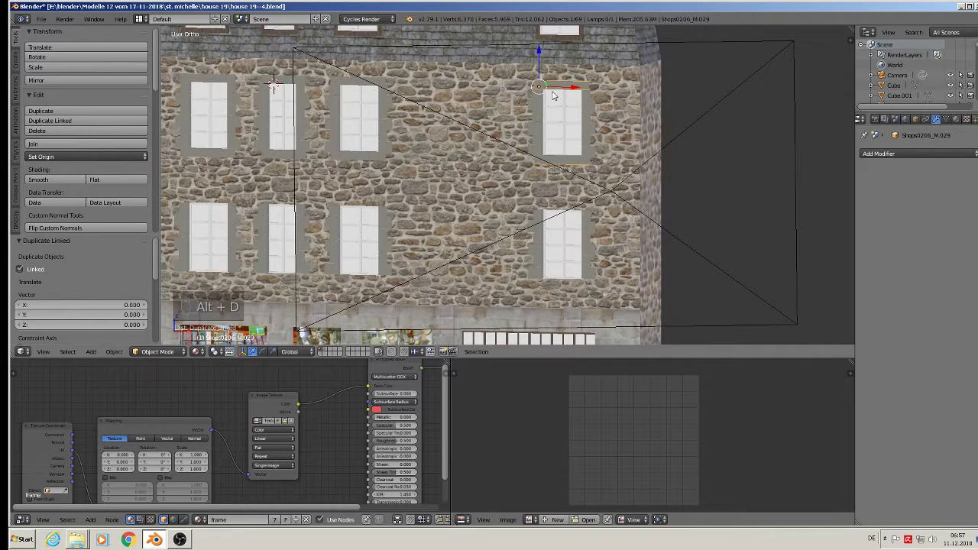
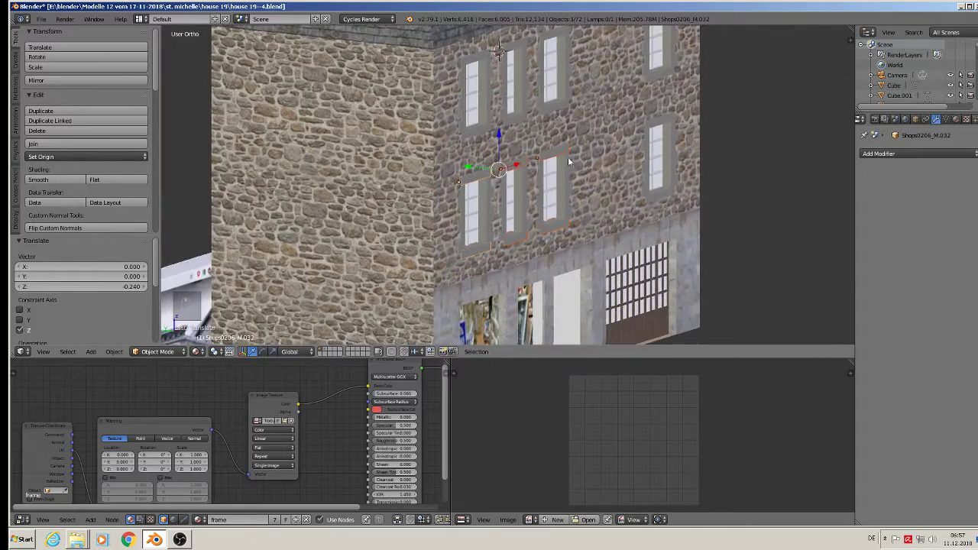
Deselect the placed surround and turn the view toward the house corner
key("a")
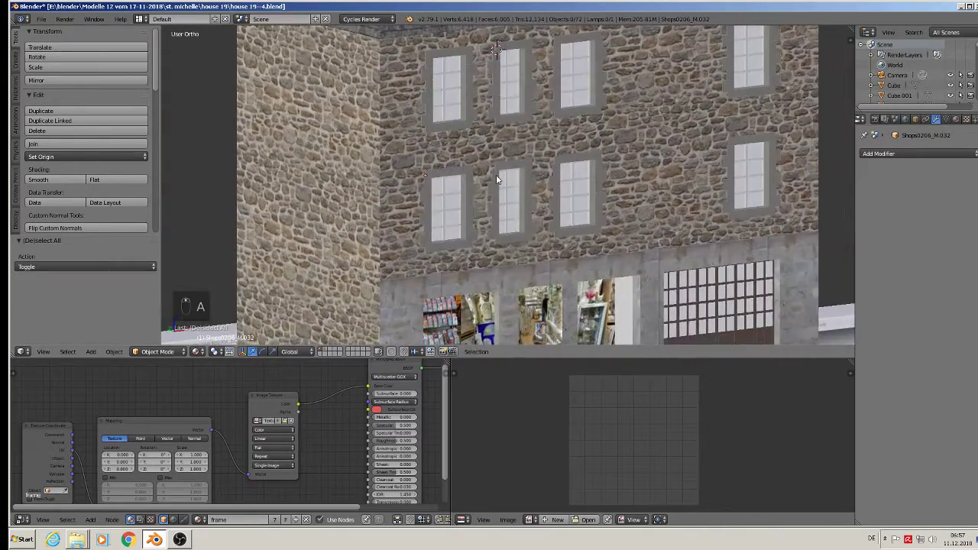
left_click_drag(443, 178, 542, 189)
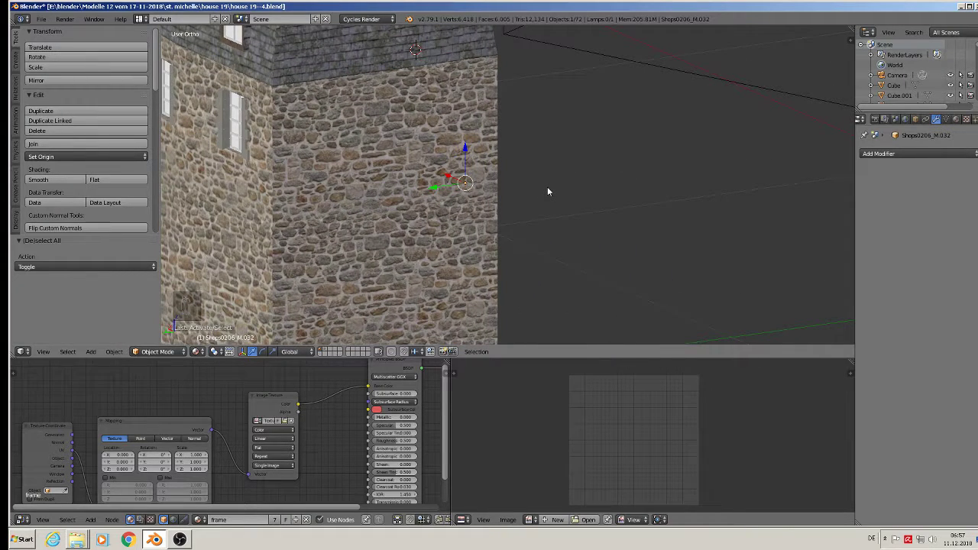
Duplicate and shrink surrounds onto the side-wall windows, rotating one copy about Z to follow the angled wall
key("shift+d")
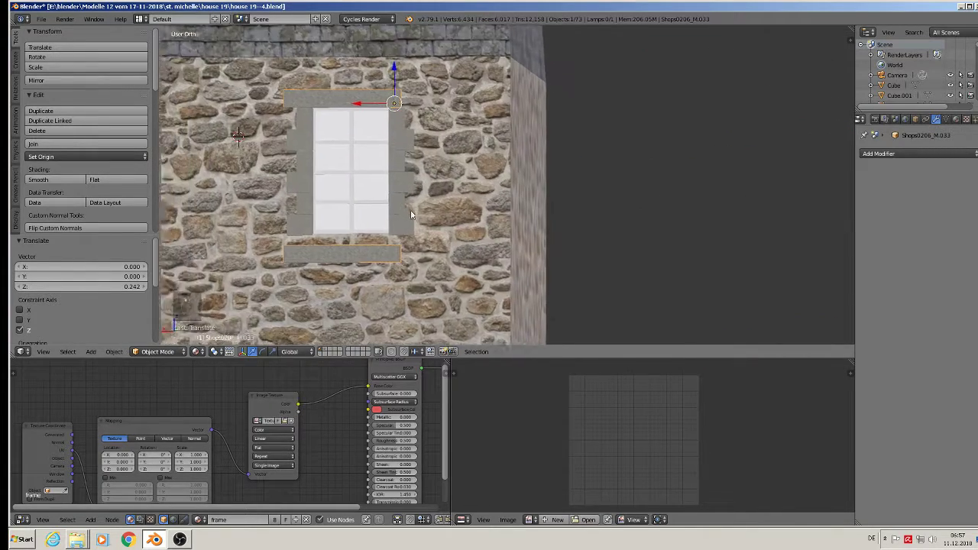
key("s")
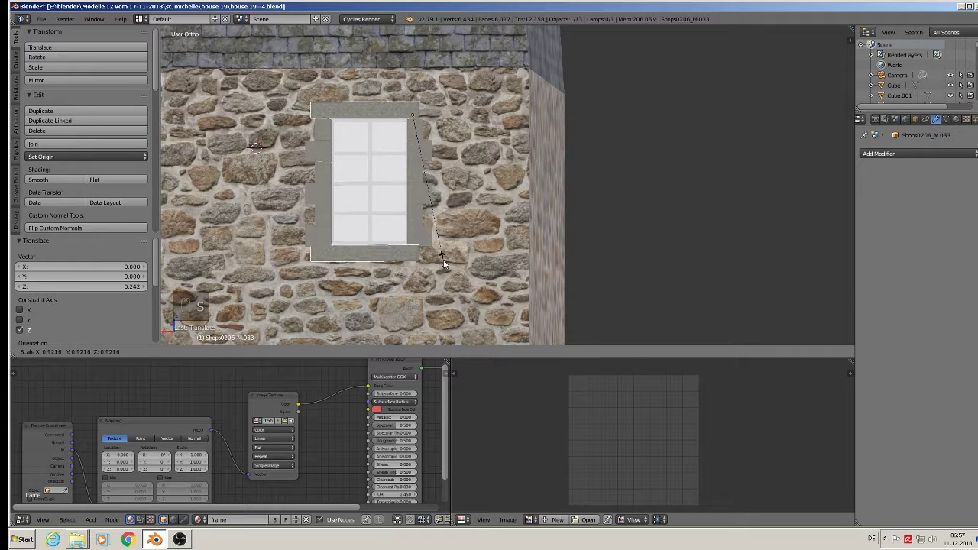
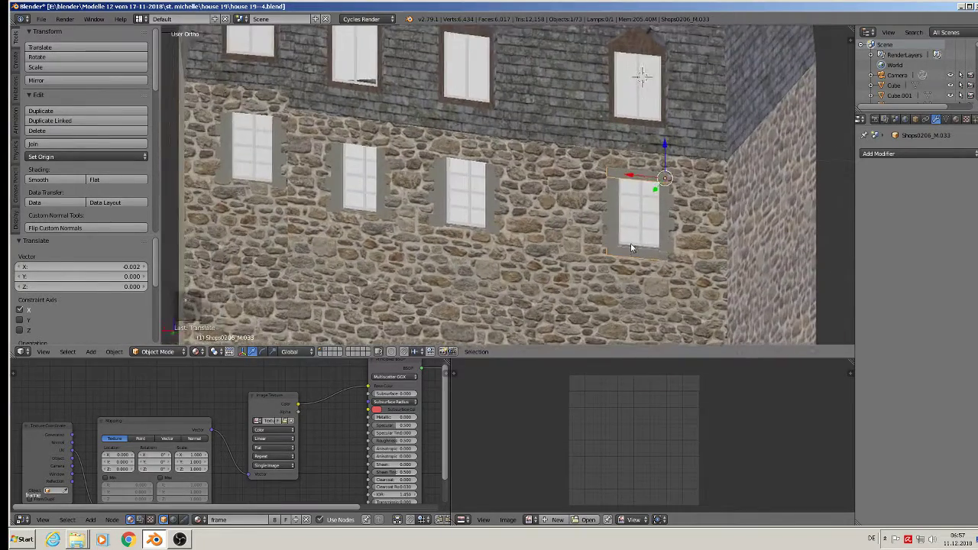
key("shift+d")
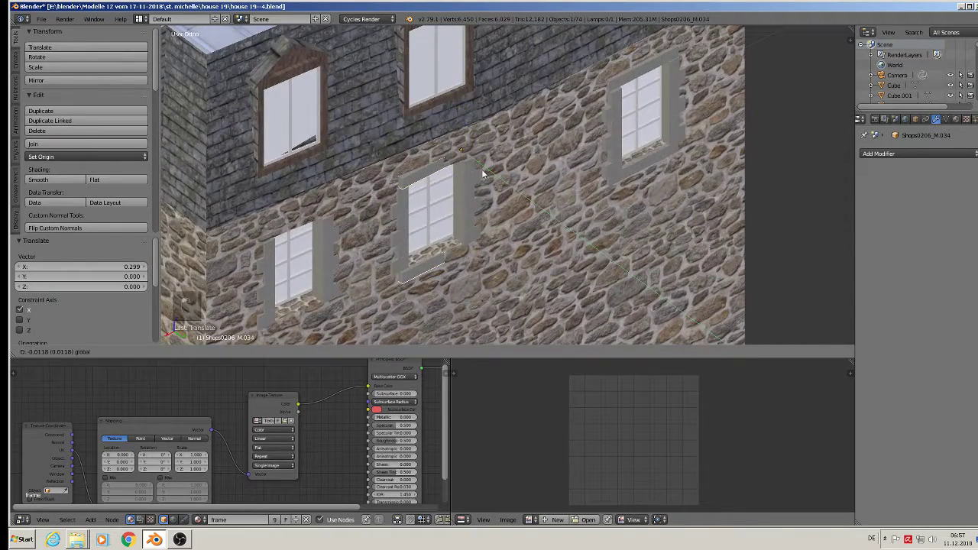
key("r")
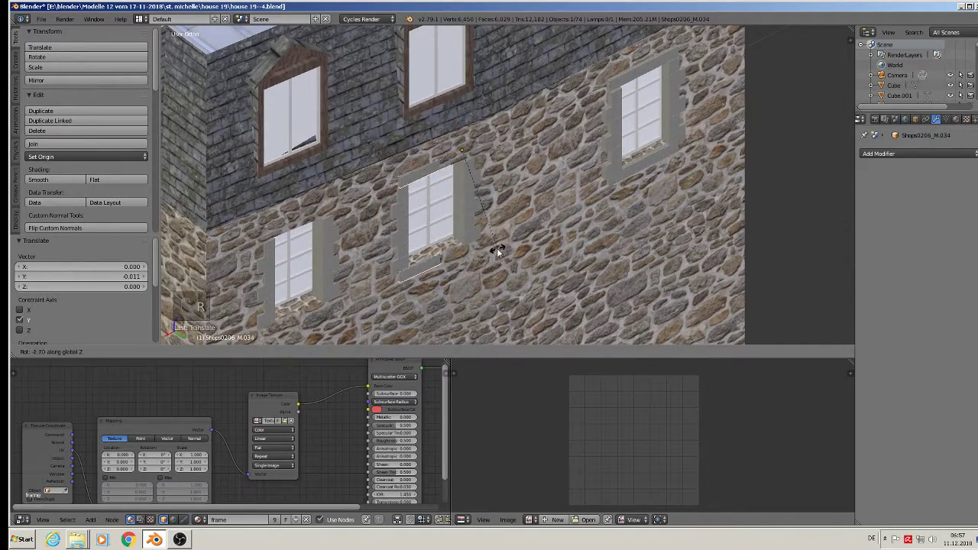
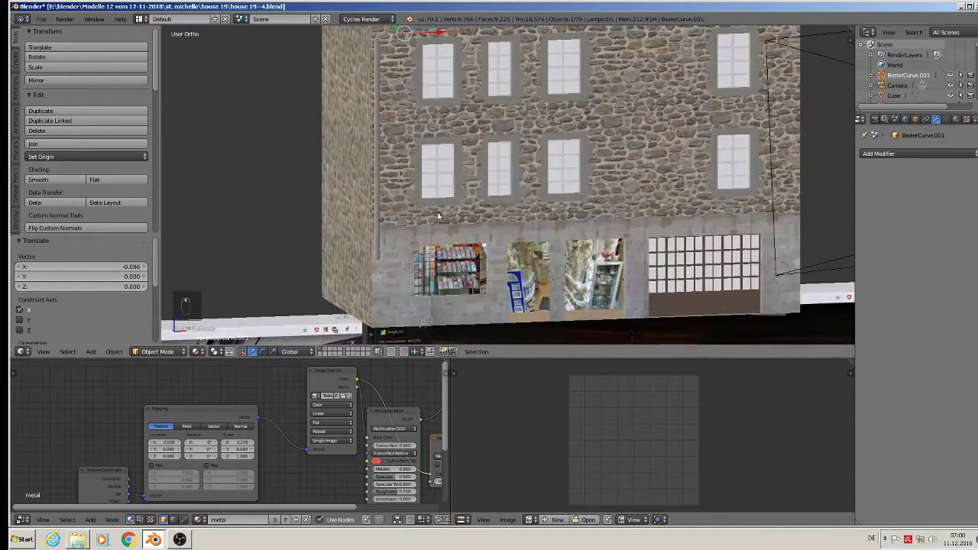
Orbit to the eave gutter and enter Edit Mode on Cylinder.009
middle_click(535, 149)
middle_click(562, 151)
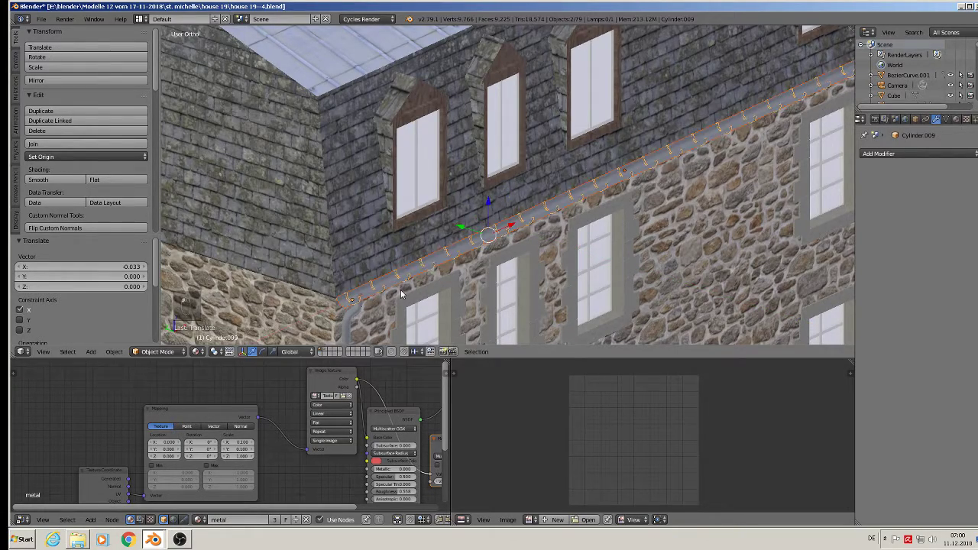
key("Tab")
Rework the gutter end above the downpipe, then move the support brackets along the eave and deselect
key("Tab")
key("Tab")
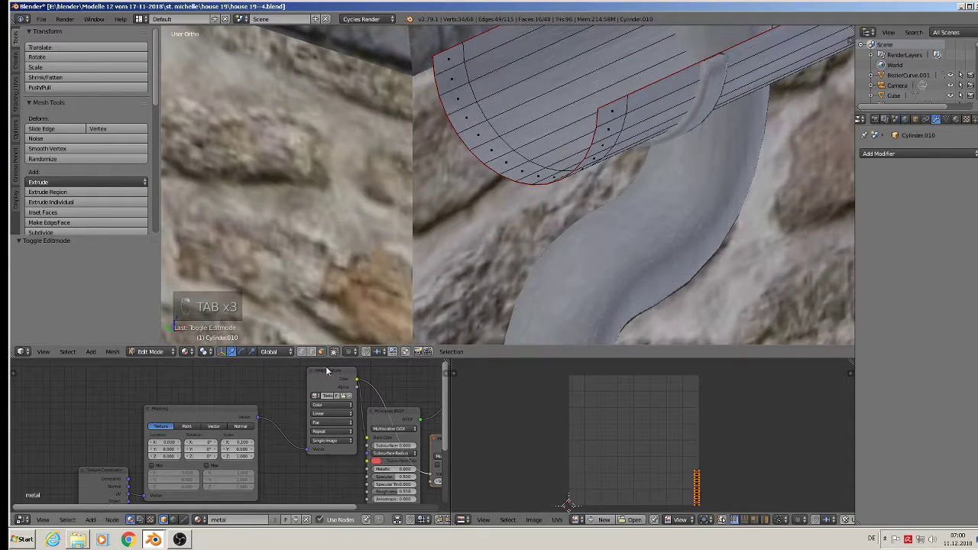
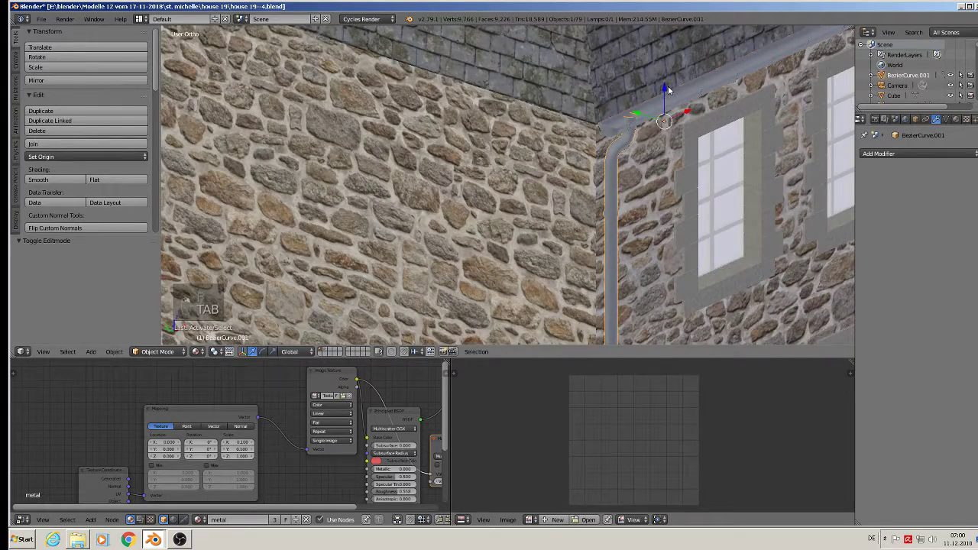
middle_click(706, 112)
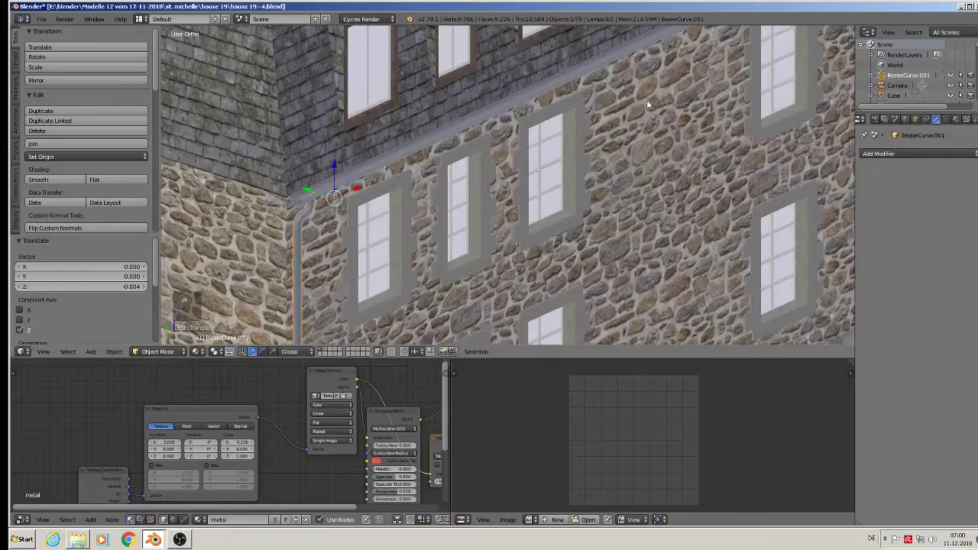
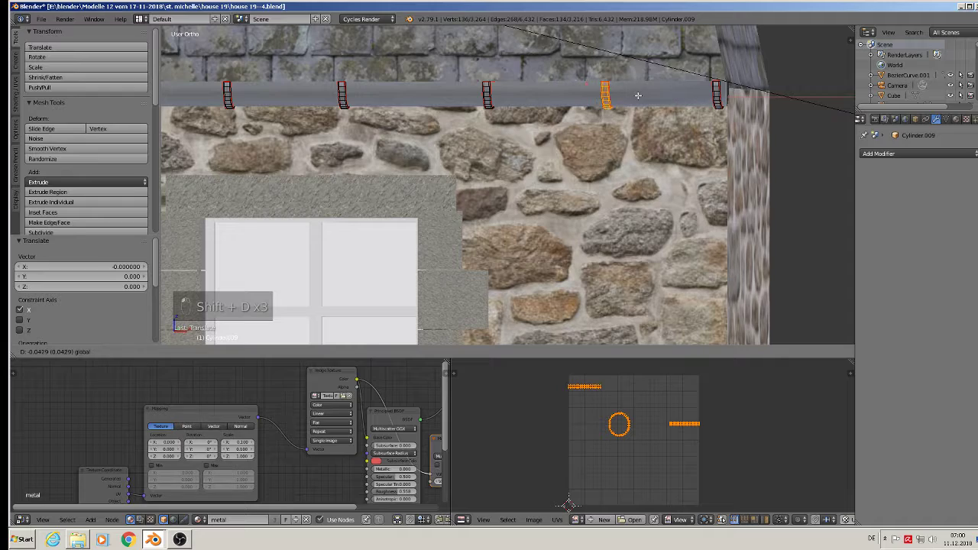
key("a")
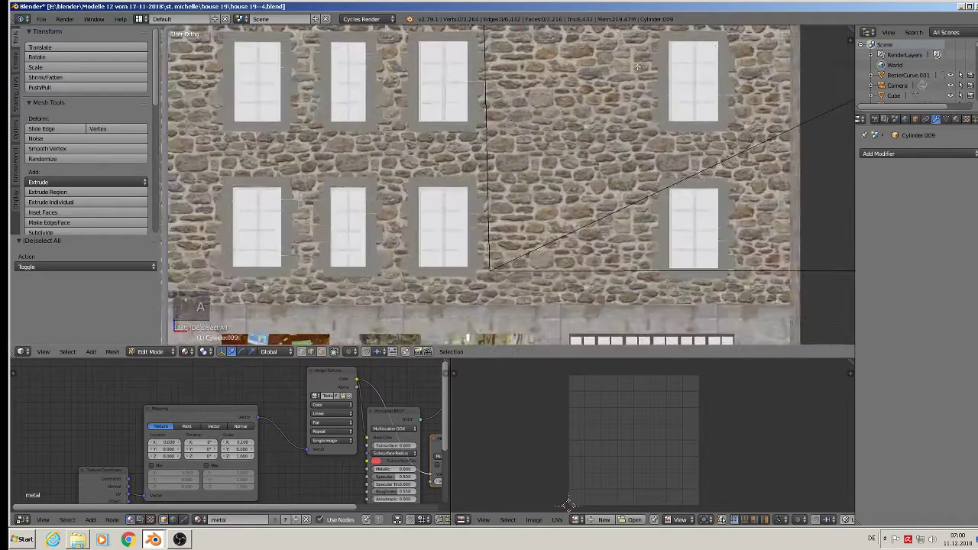
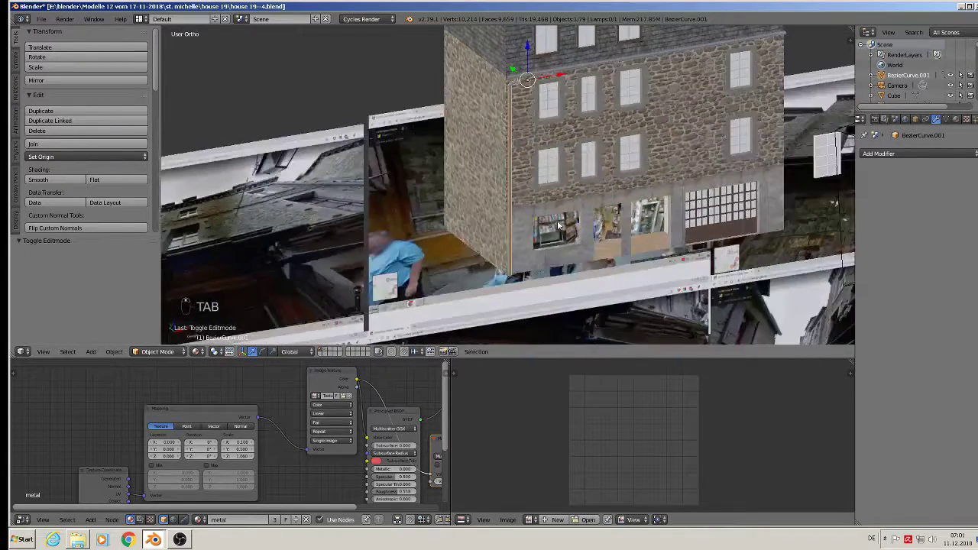
Deselect all, enter Edit Mode on the shopfront stone wall Plane and select all its faces
key("a")
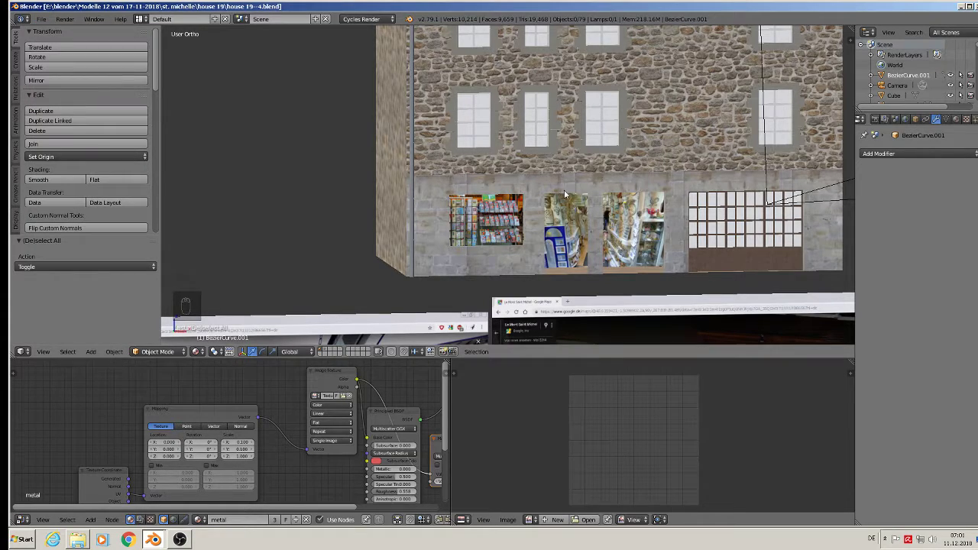
key("Tab")
key("Tab")
key("Tab")
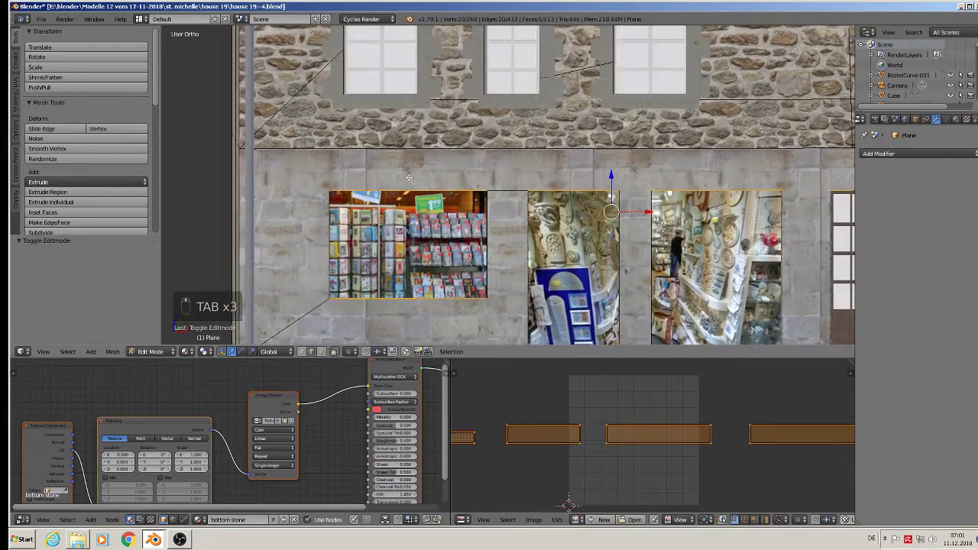
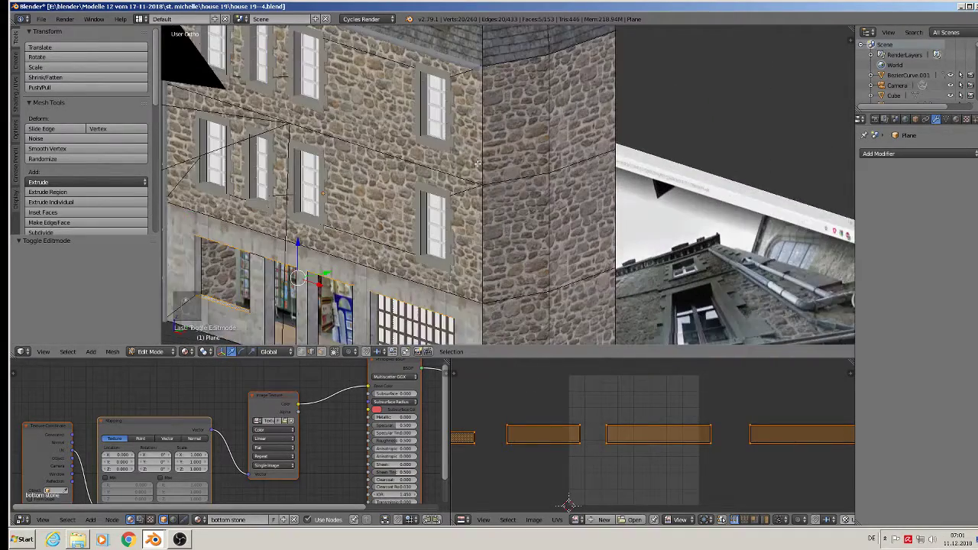
Duplicate the corner quoin pillar, slide it along the wall and rotate it about Z for another corner
key("Tab")
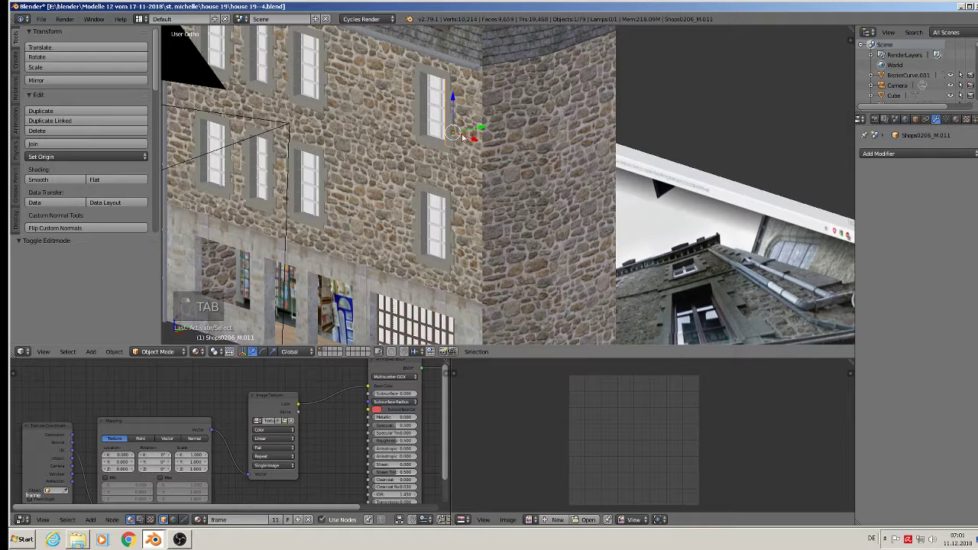
key("shift+d")
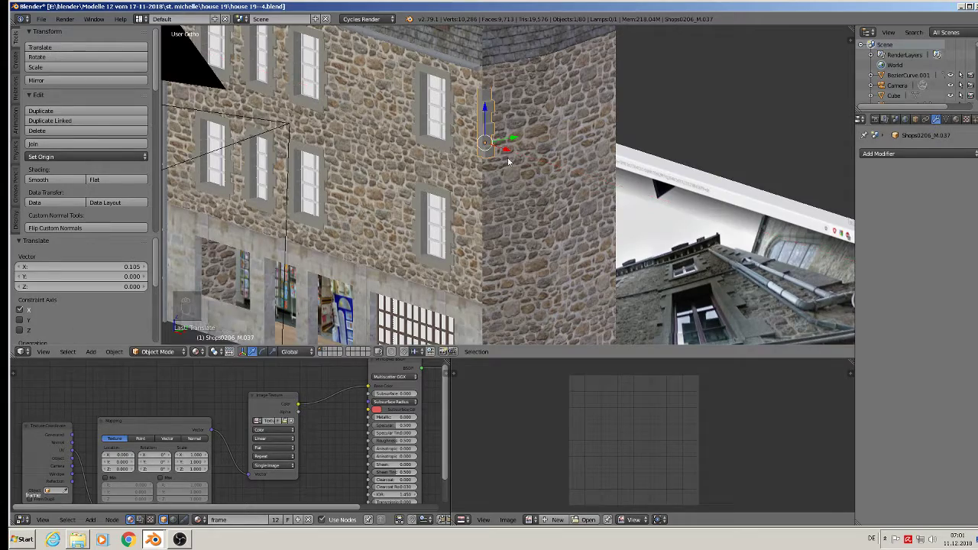
middle_click(511, 167)
middle_click(538, 182)
left_click_drag(513, 184, 551, 142)
key("r")
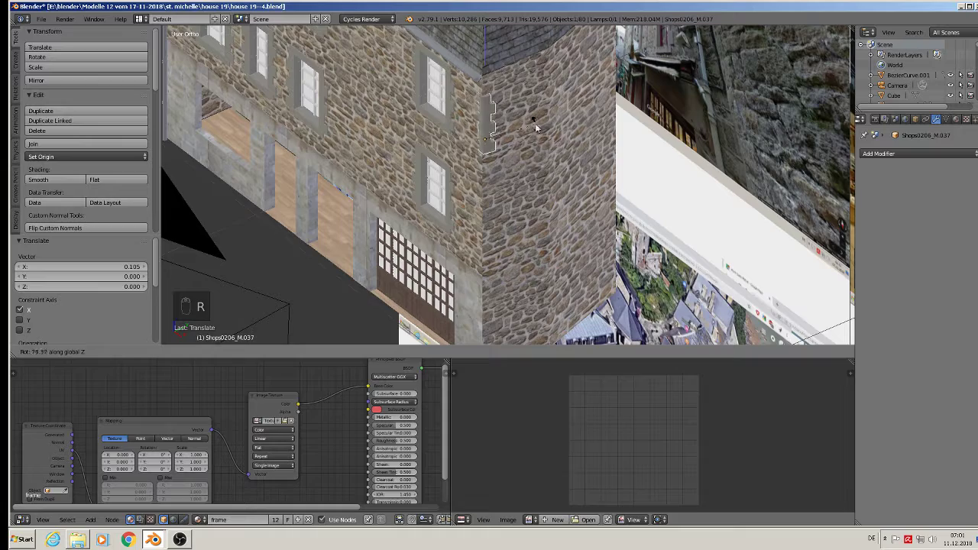
left_click_drag(490, 112, 487, 94)
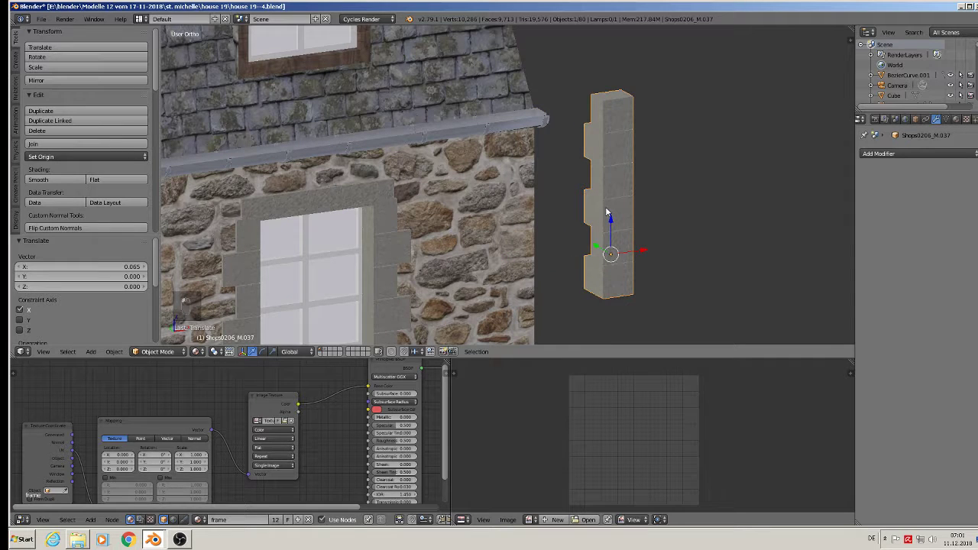
Loop-cut the copied pillar into staggered blocks and enlarge its cube-projected stone UVs
key("Tab")
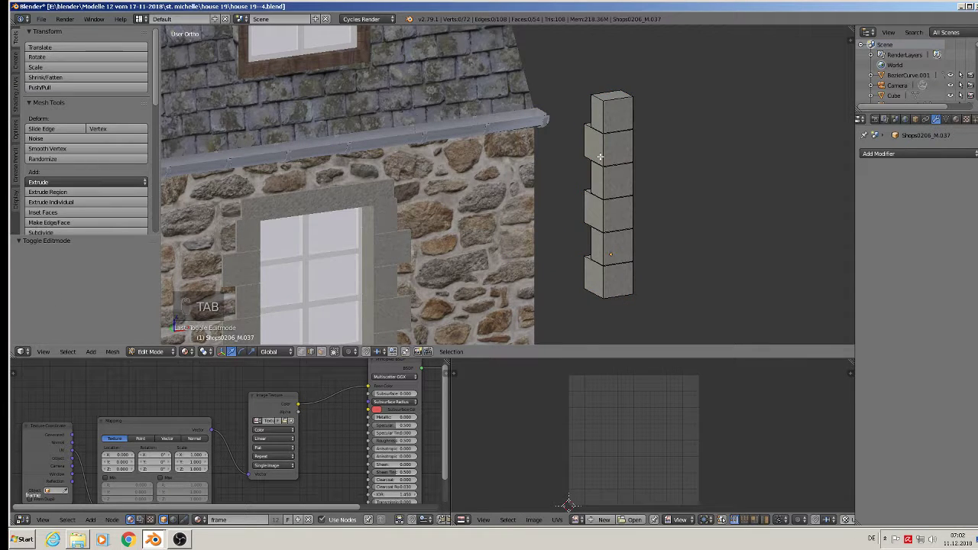
key("ctrl+r")
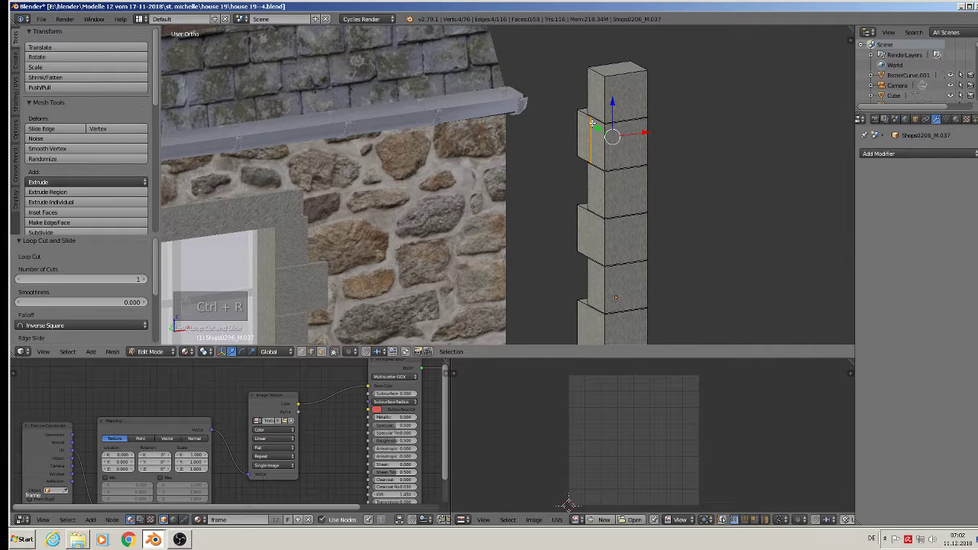
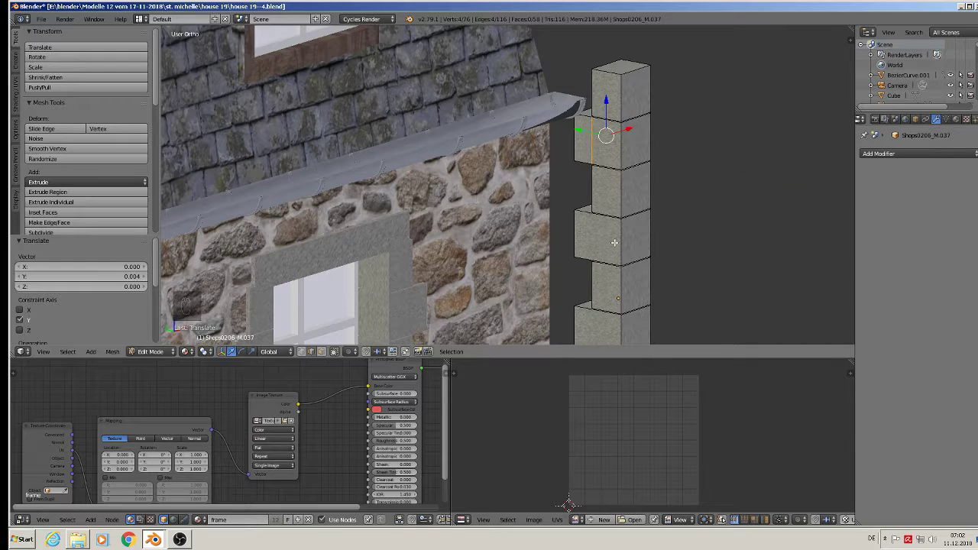
key("ctrl+r")
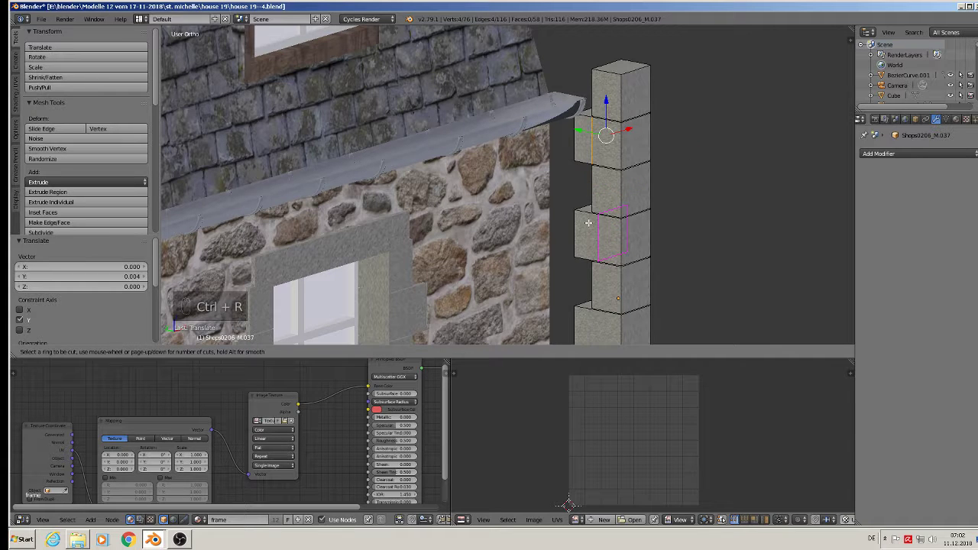
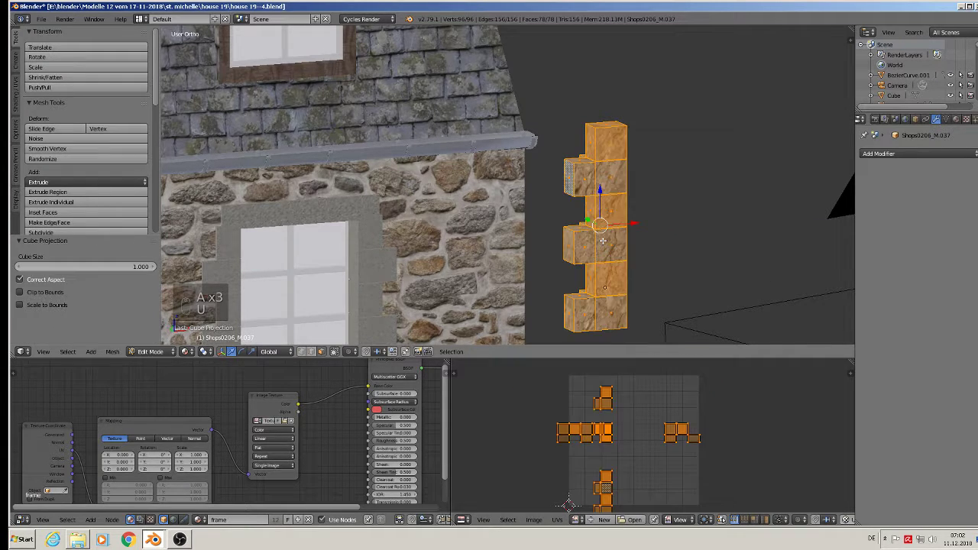
key("s")
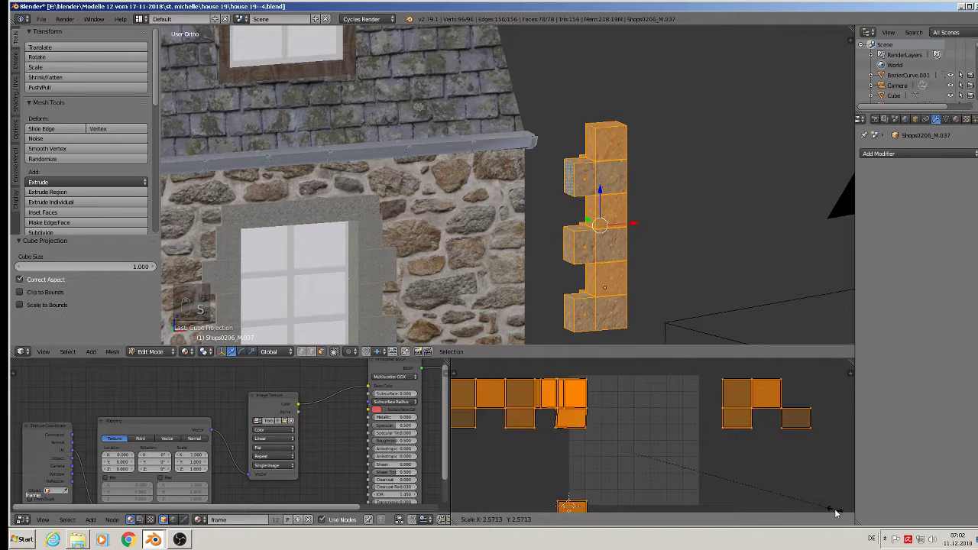
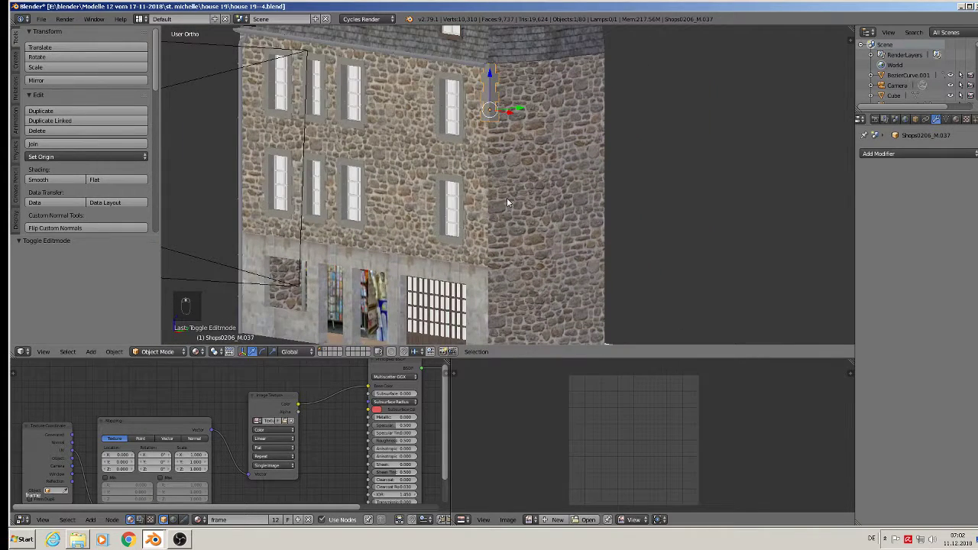
Stack duplicated quoin pillar pieces down the house corner toward the shopfront
key("shift+d")
left_click_drag(494, 77, 495, 133)
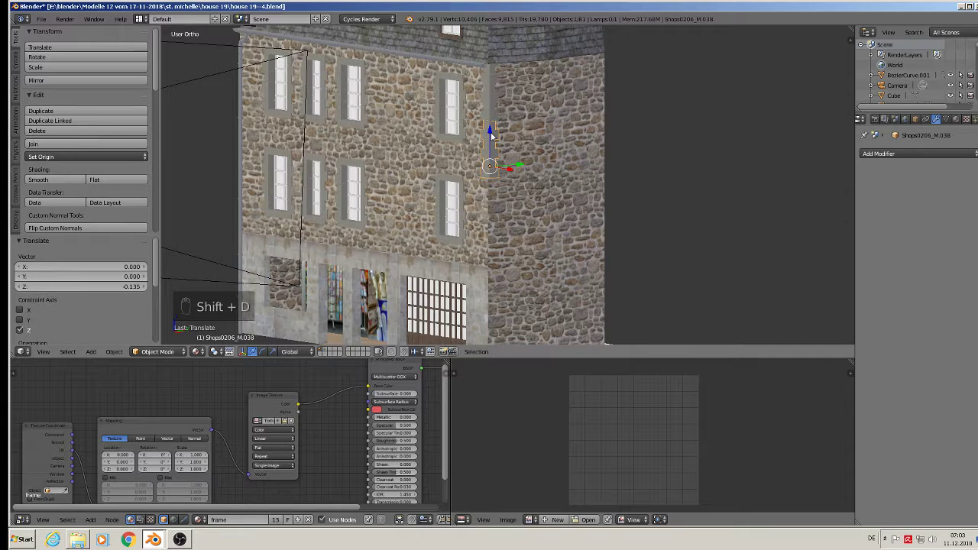
key("shift+d")
left_click_drag(495, 131, 493, 187)
key("shift+d")
left_click_drag(492, 182, 502, 239)
key("shift+d")
left_click_drag(496, 245, 498, 287)
key("shift+d")
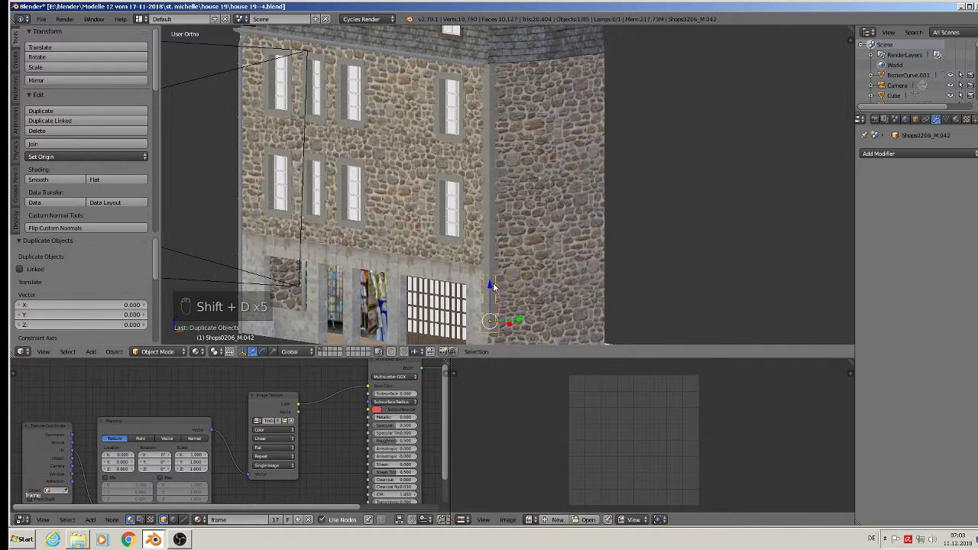
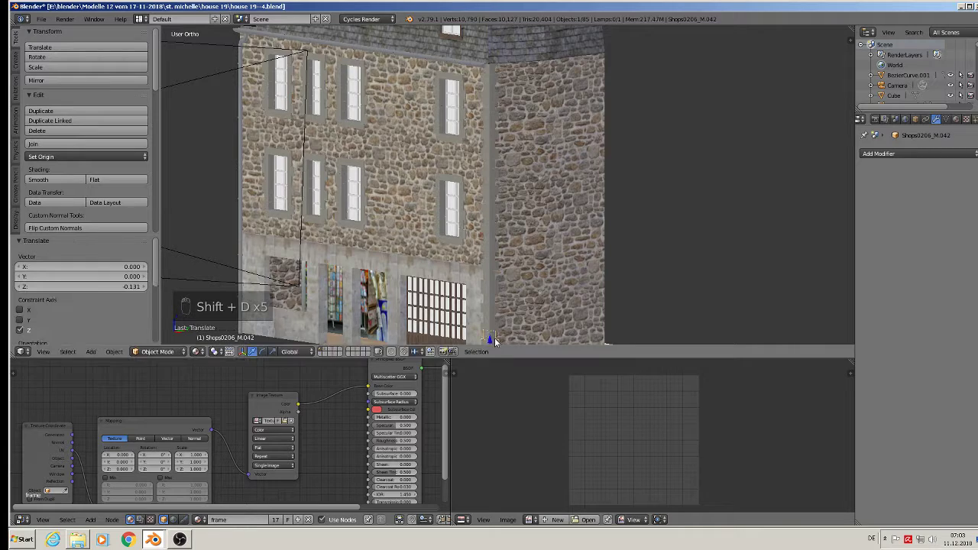
Trim the lowest pillar copy by deleting its surplus block vertices, then nudge it into place
key("Tab")
key("a")
key("l")
key("l")
key("x")
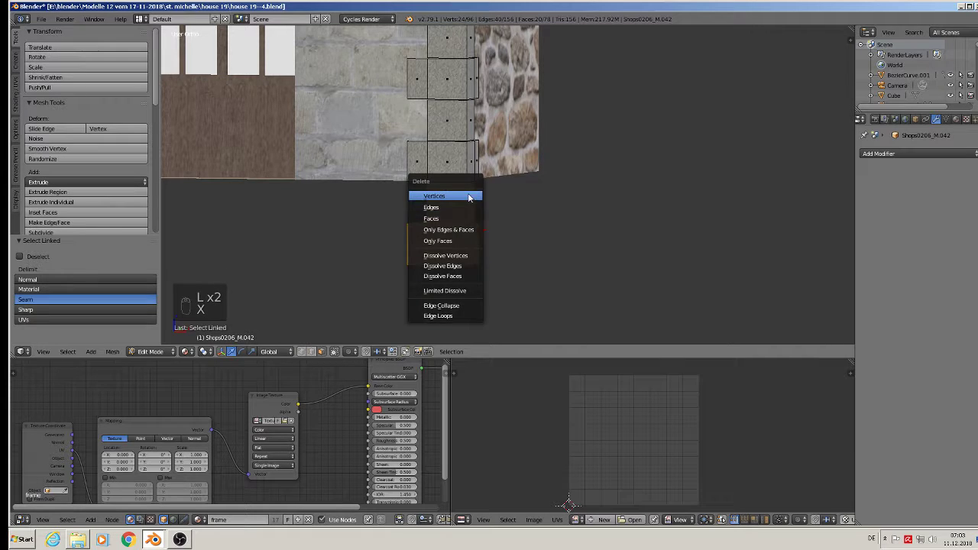
key("l")
key("x")
key("Tab")
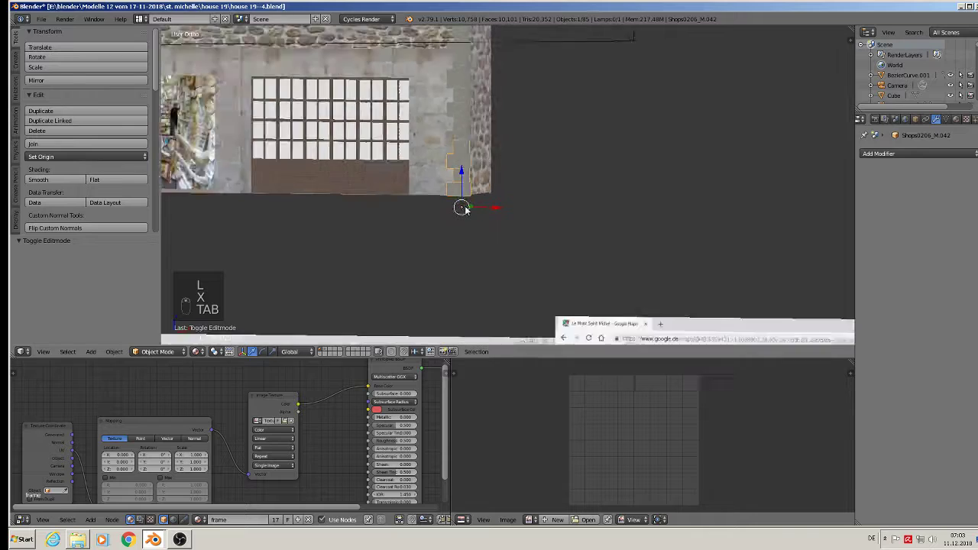
key("a")
left_click(479, 234)
key("a")
left_click_drag(490, 237, 537, 239)
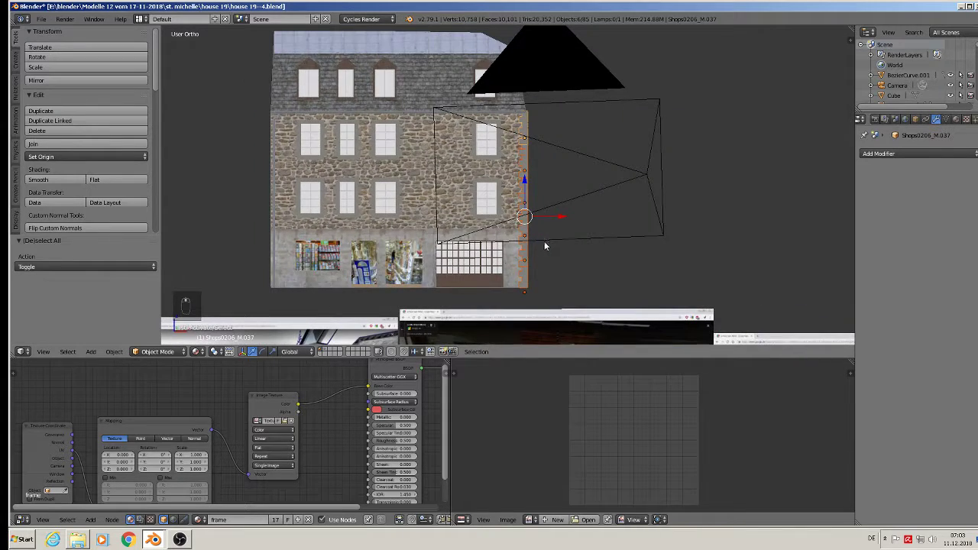
Join the pillar pieces into one quoin column and fit it onto the house corner
key("shift+d")
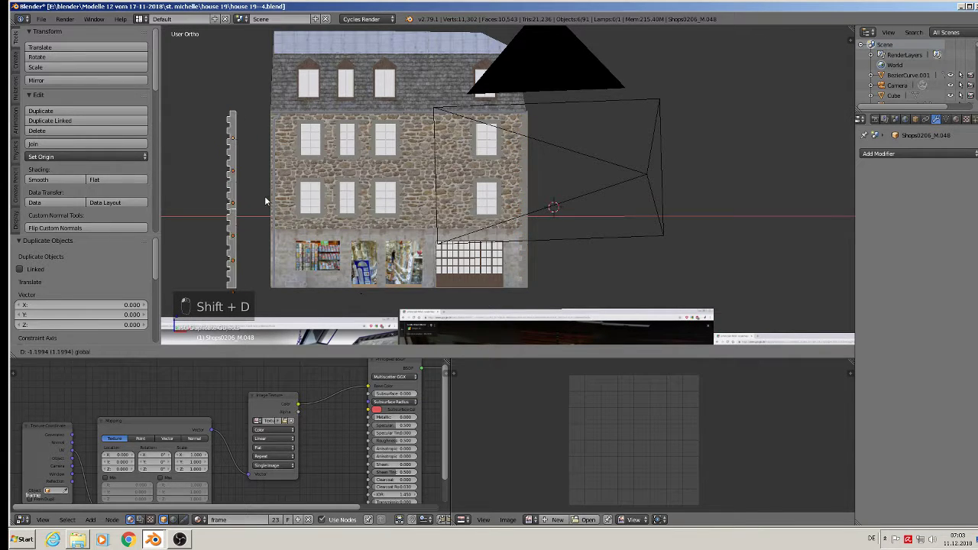
left_click_drag(38, 144, 280, 219)
left_click(280, 224)
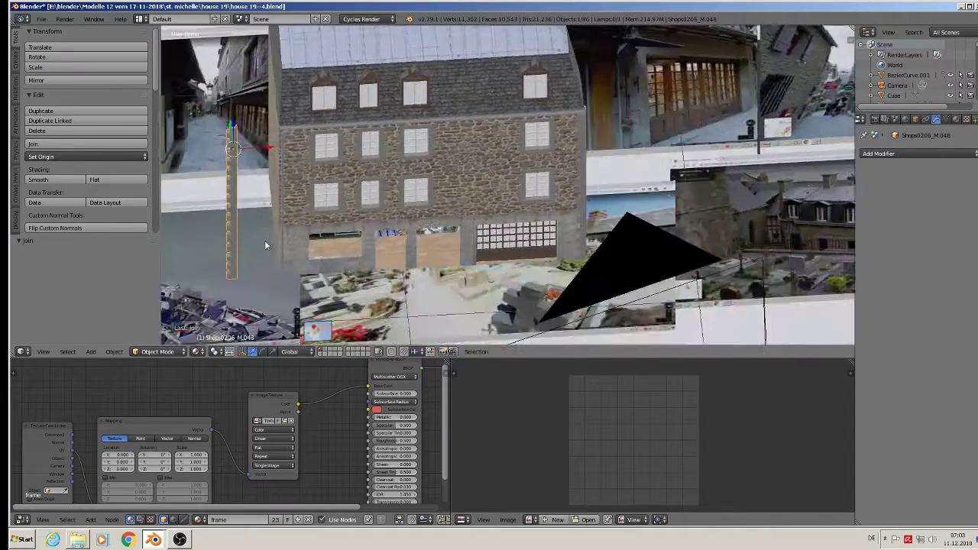
key("r")
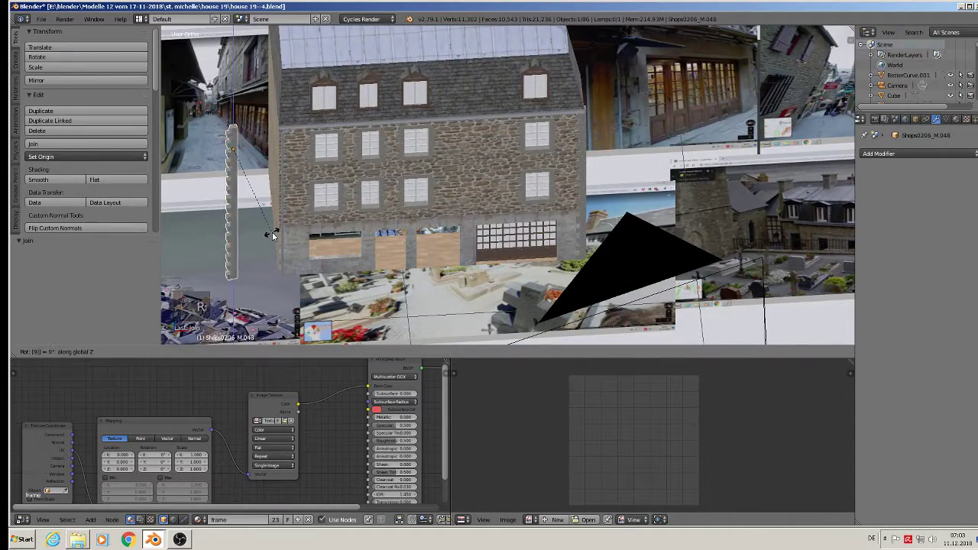
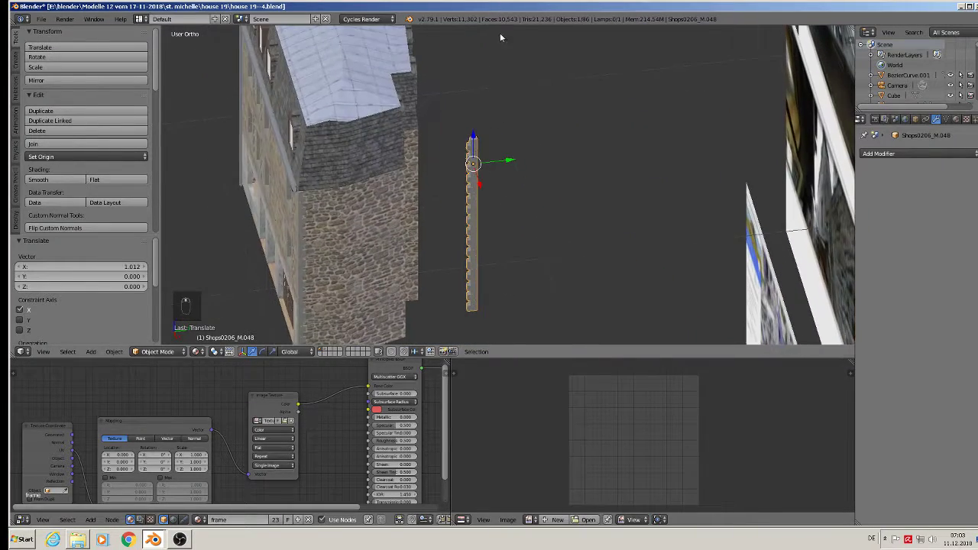
left_click_drag(501, 154, 509, 175)
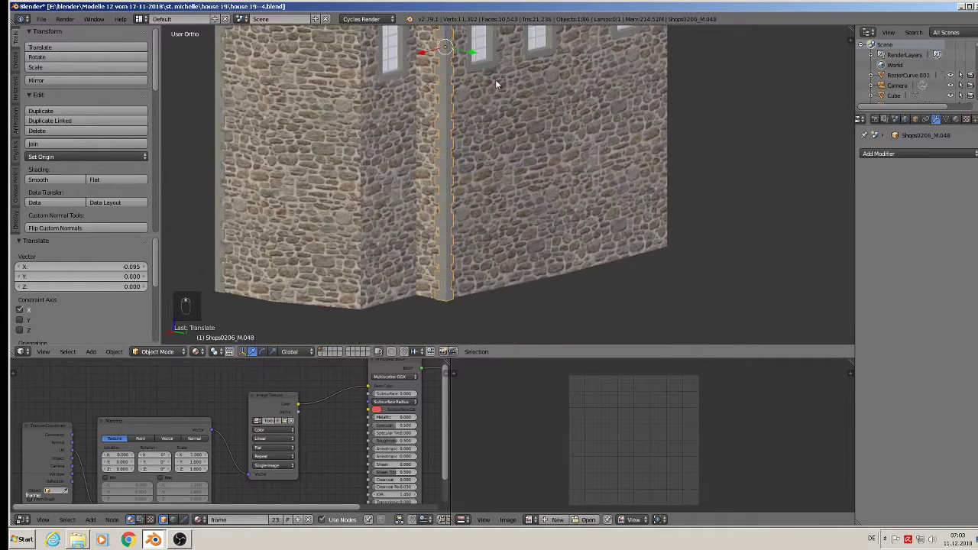
left_click_drag(444, 138, 407, 161)
Place a rotated copy of the quoin column on another house corner
key("shift+d")
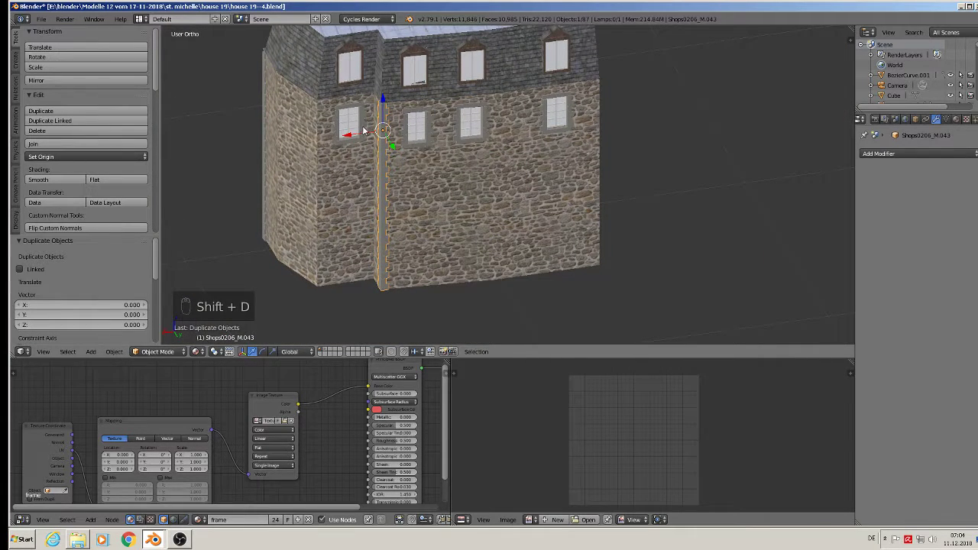
left_click_drag(362, 135, 345, 140)
left_click_drag(345, 141, 266, 119)
left_click_drag(227, 134, 250, 177)
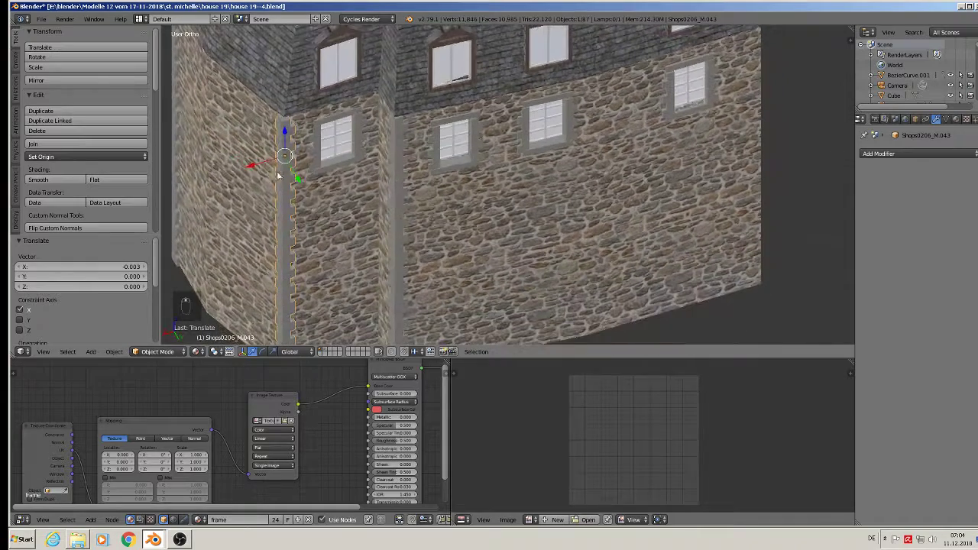
middle_click(302, 176)
left_click_drag(297, 172, 318, 196)
key("r")
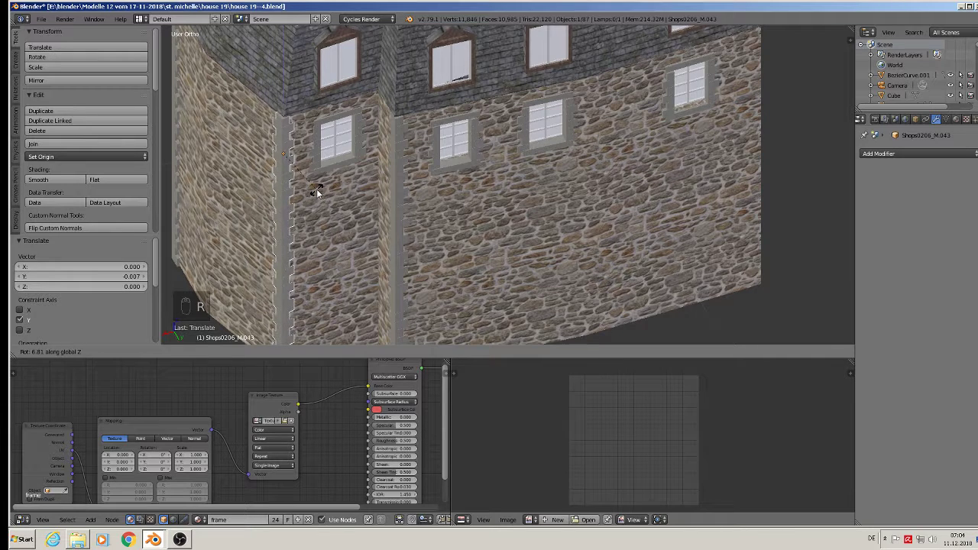
key("a")
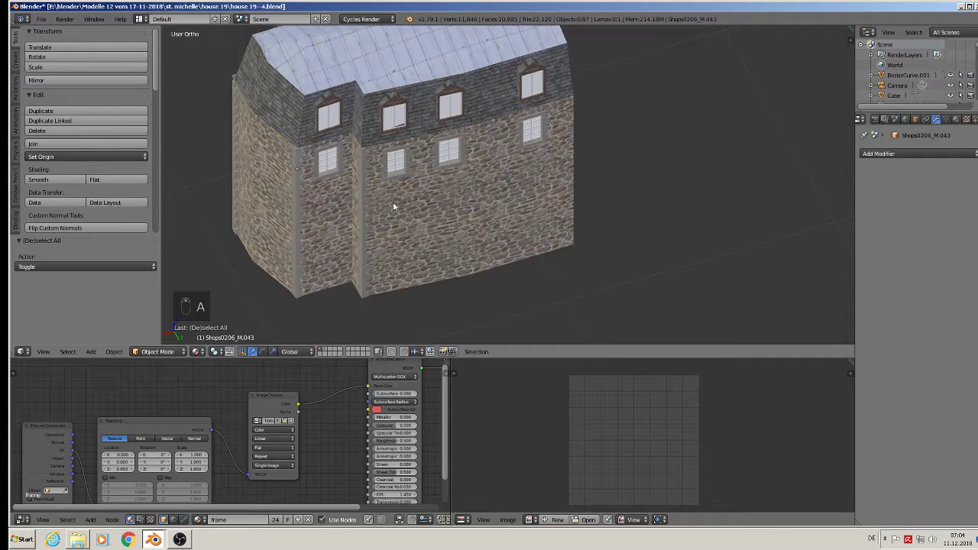
Duplicate the quoin column twice more and move the copies toward the remaining corners
key("shift+d")
left_click_drag(339, 182, 582, 161)
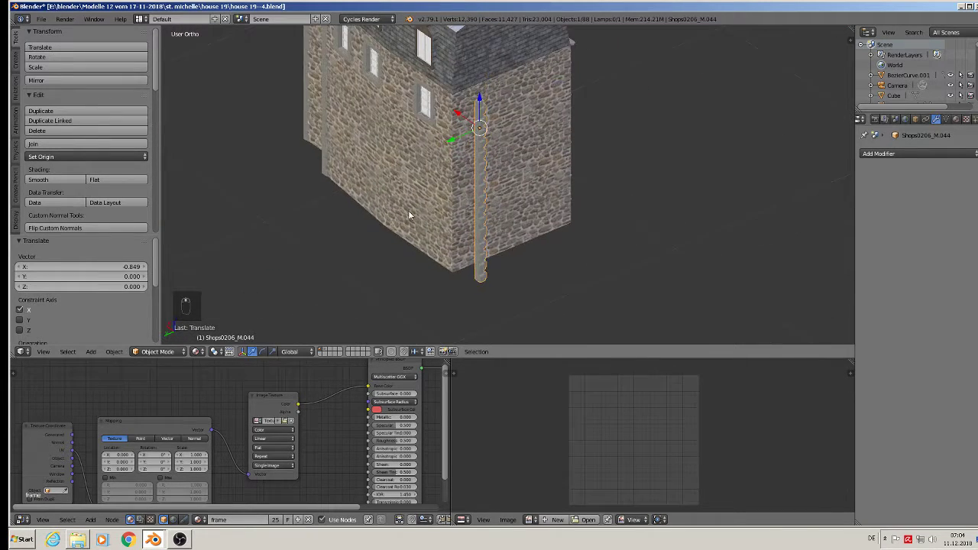
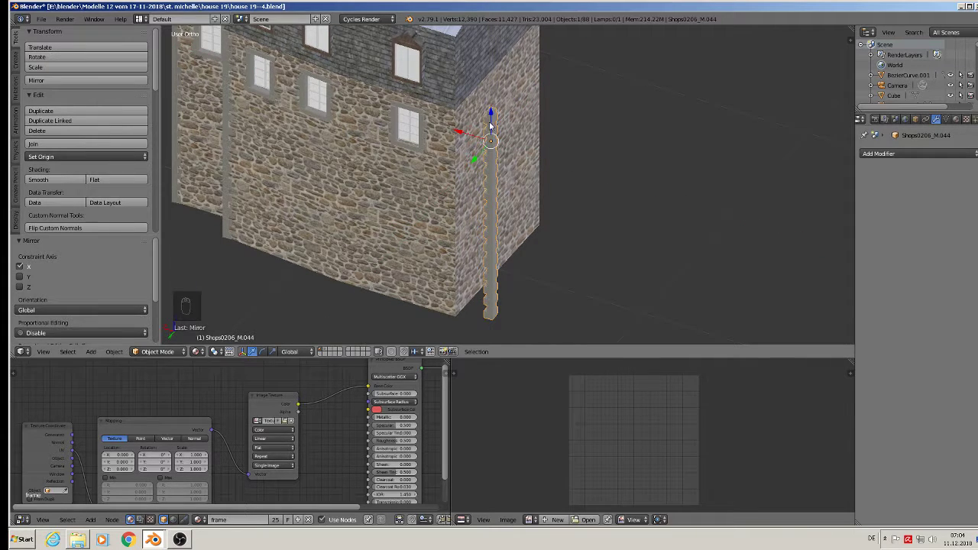
left_click_drag(468, 130, 389, 200)
left_click_drag(463, 172, 341, 190)
key("shift+d")
left_click_drag(337, 172, 423, 167)
Rotate a quoin column copy 180° around Z to fit its corner, then deselect all
middle_click(493, 177)
right_click(442, 175)
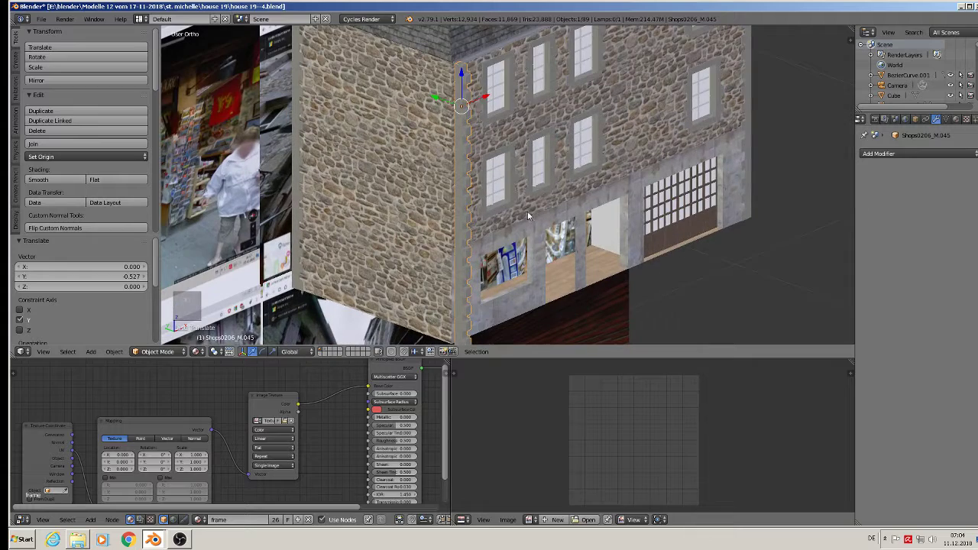
key("r")
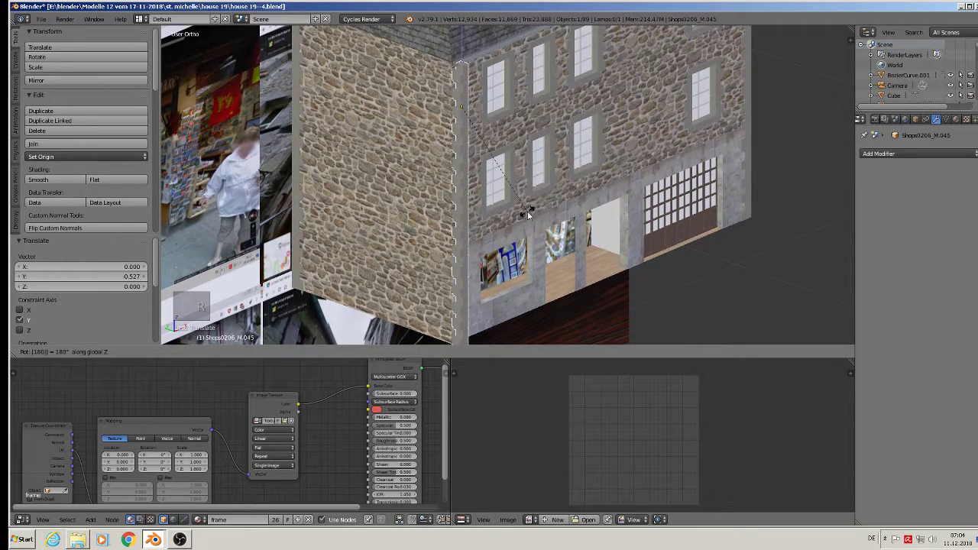
left_click_drag(492, 158, 468, 169)
key("r")
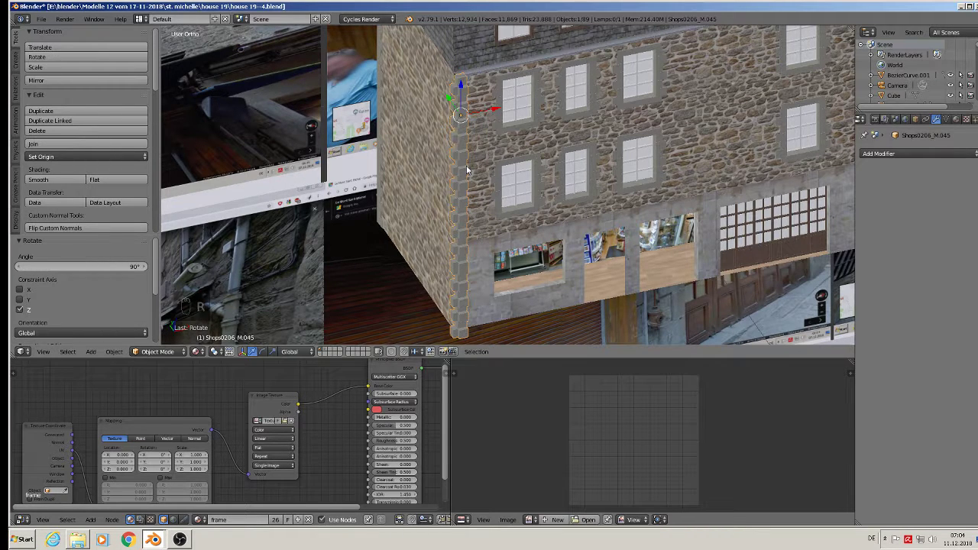
key("r")
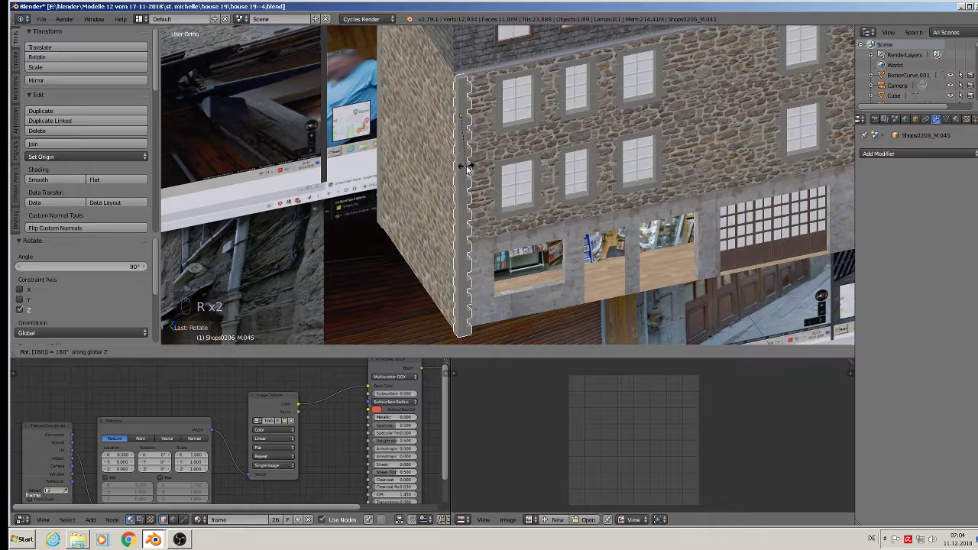
left_click_drag(451, 116, 440, 114)
middle_click(429, 122)
key("a")
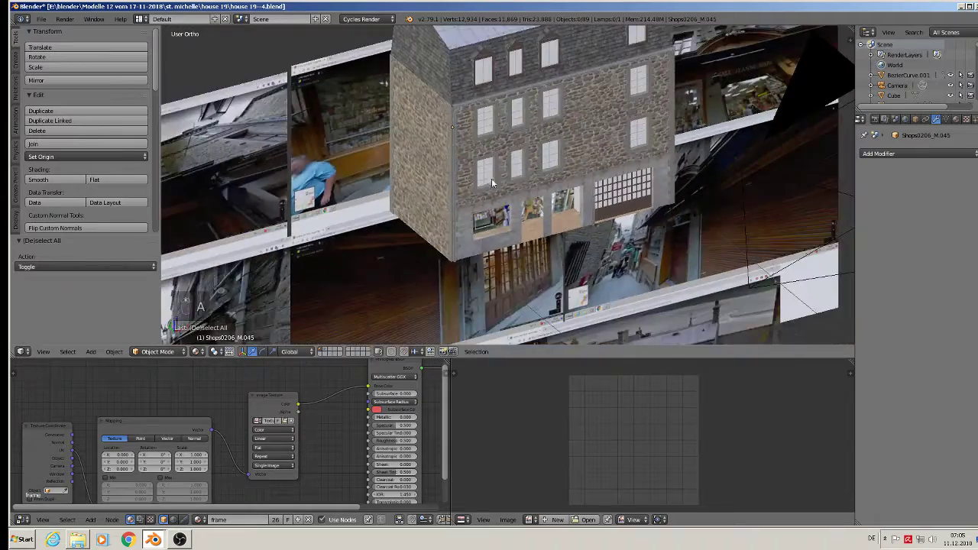
Save the house file and select the frame mesh around the shop windows
key("a")
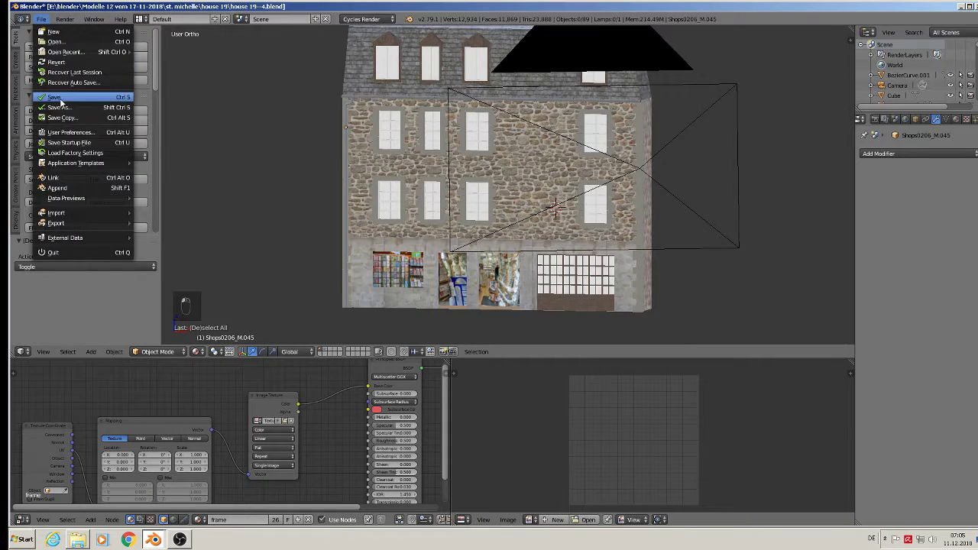
left_click(410, 214)
middle_click(406, 192)
left_click_drag(396, 159, 395, 247)
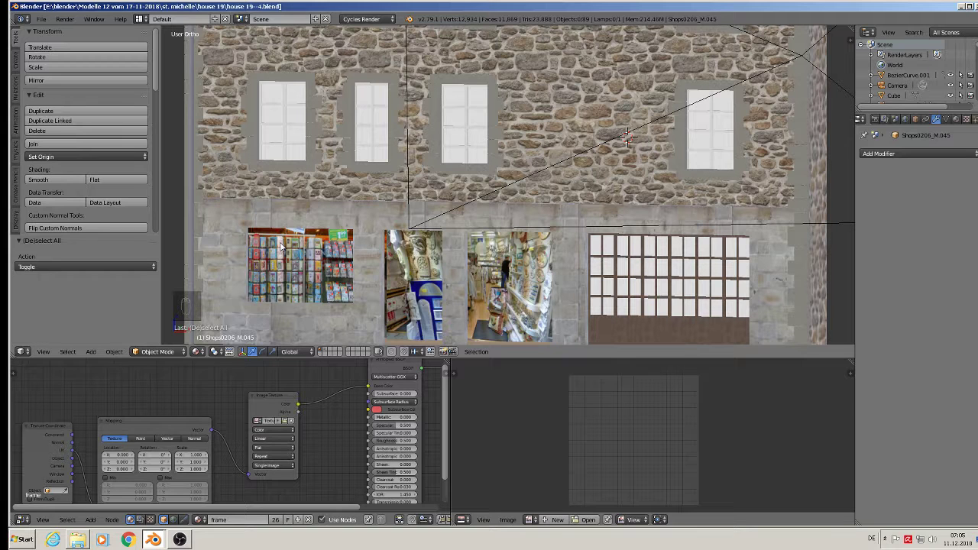
left_click_drag(384, 246, 407, 224)
Reproject the shop window frame faces' UVs from the front view
key("Tab")
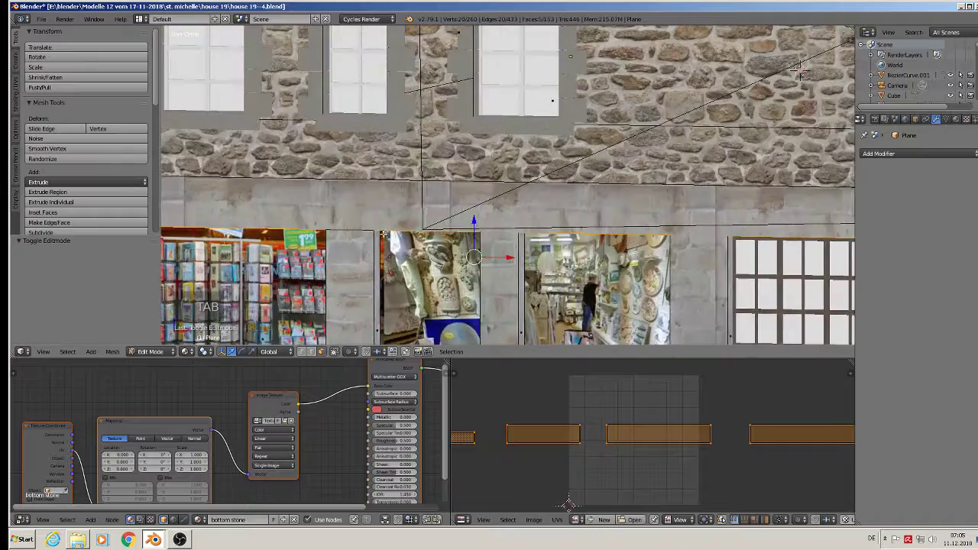
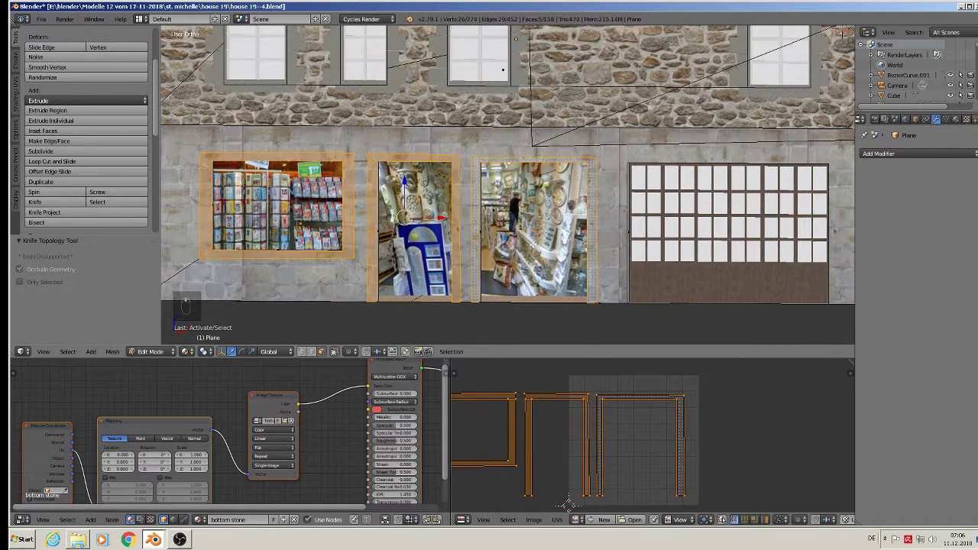
key("u")
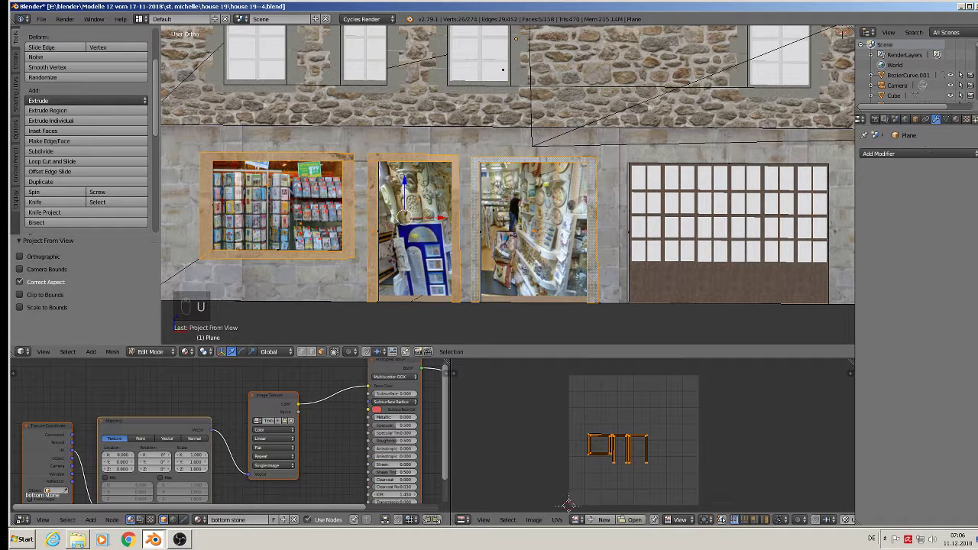
Assign the wood material to the frame faces and finish editing the mesh
left_click_drag(959, 117, 959, 193)
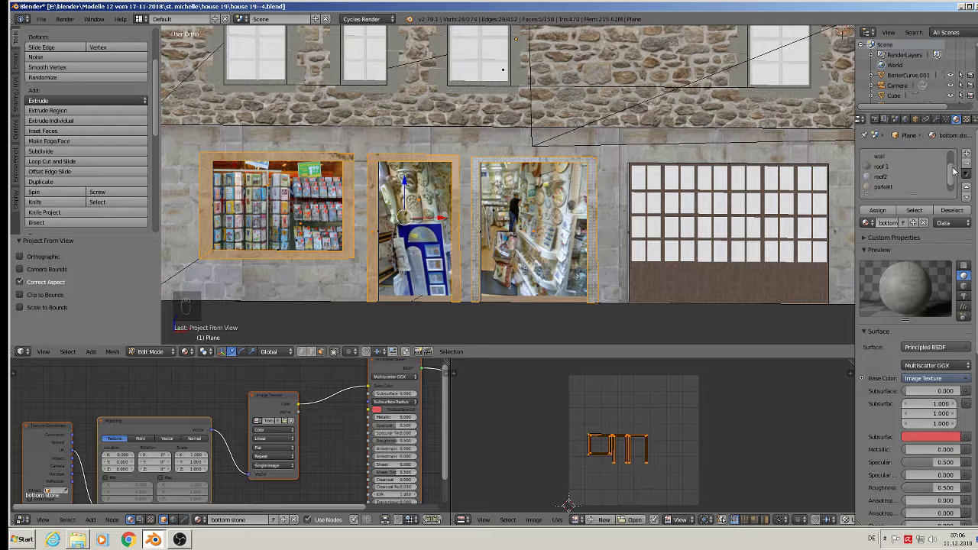
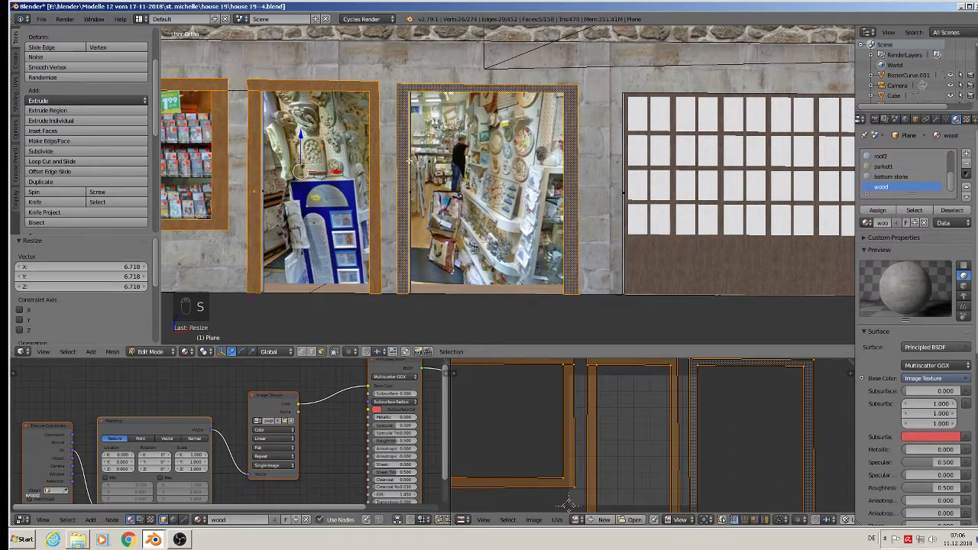
key("Tab")
Deselect all, move the view toward the roof and save the house file
key("a")
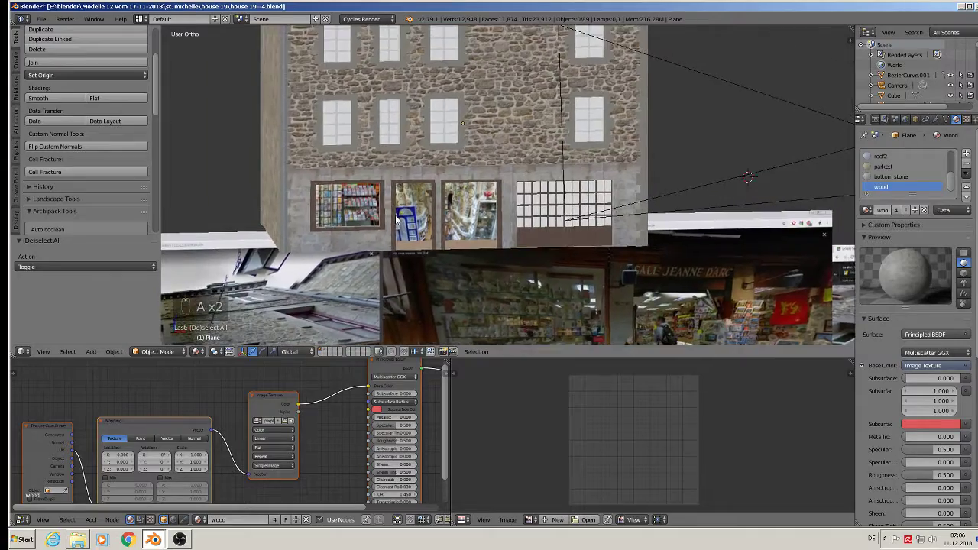
middle_click(411, 221)
middle_click(387, 213)
middle_click(400, 217)
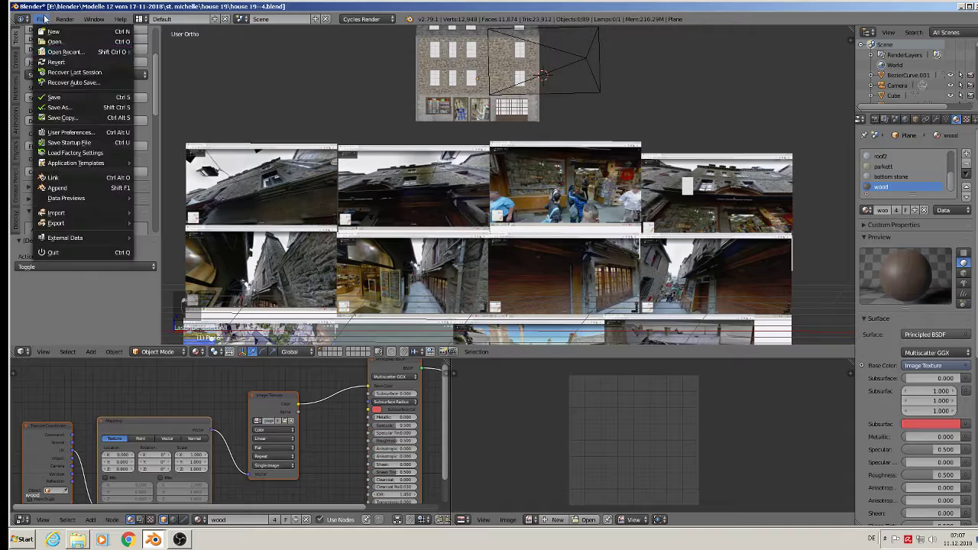
left_click(424, 64)
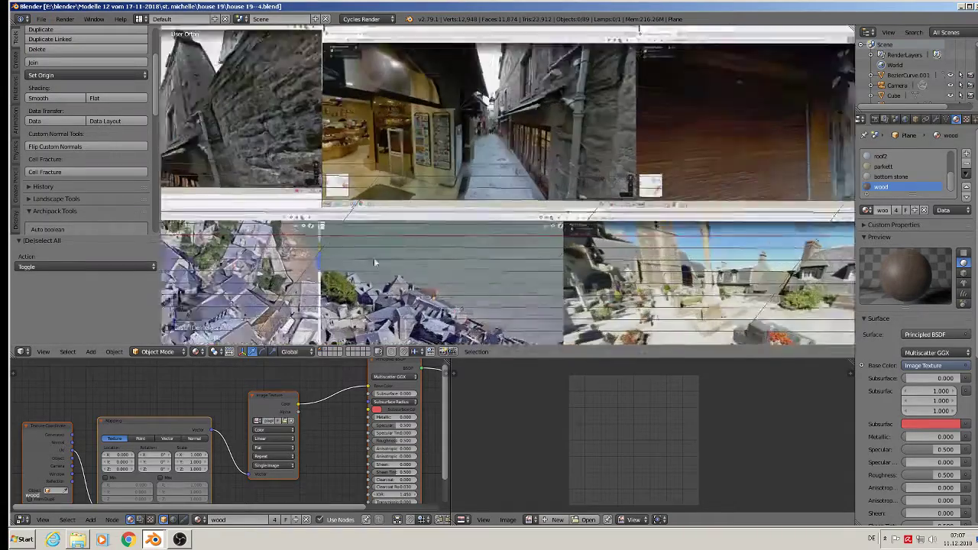
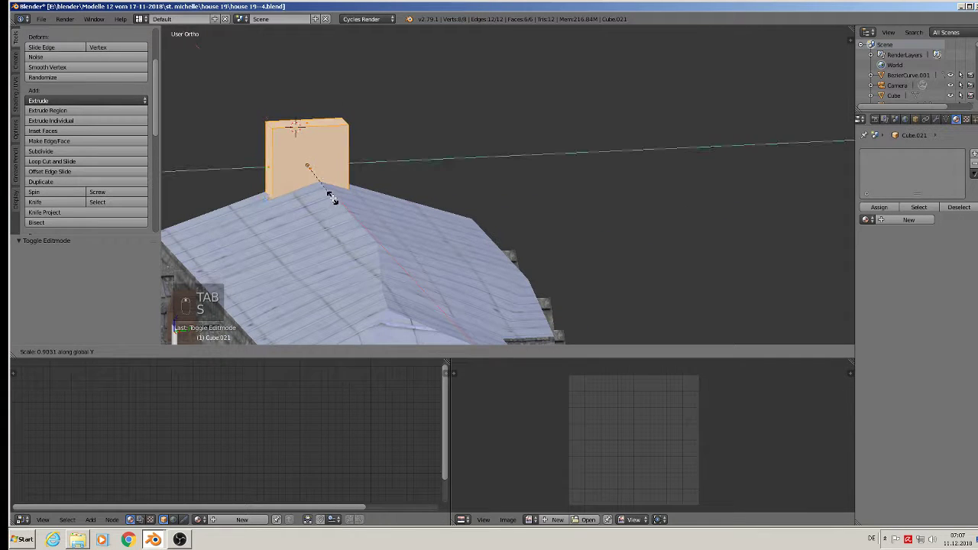
Scale the box into a chimney-shaped block and unwrap all its faces
key("s")
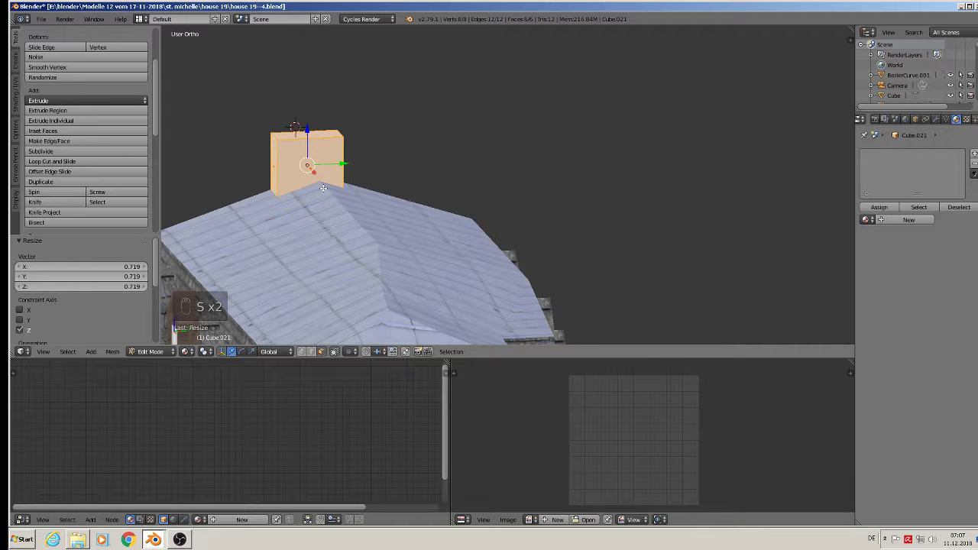
key("Tab")
key("Tab")
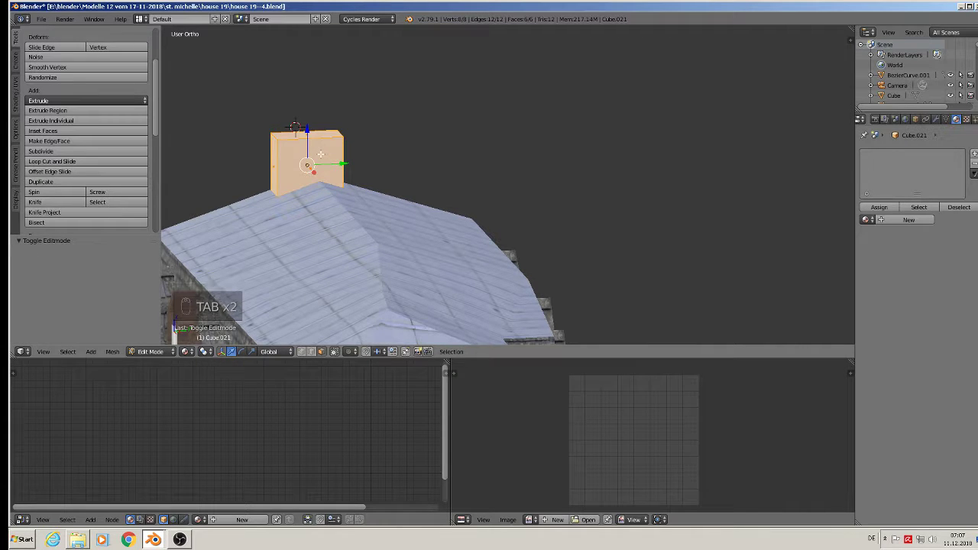
key("u")
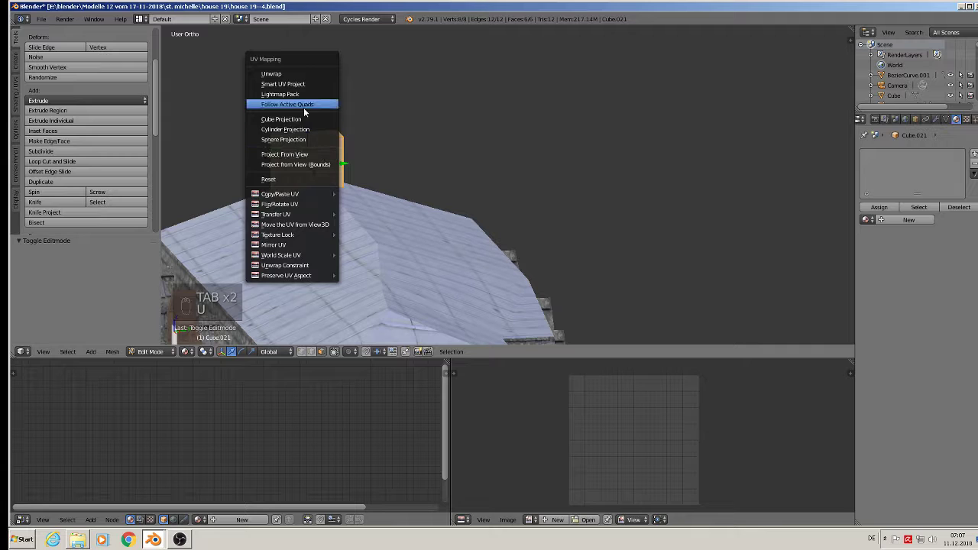
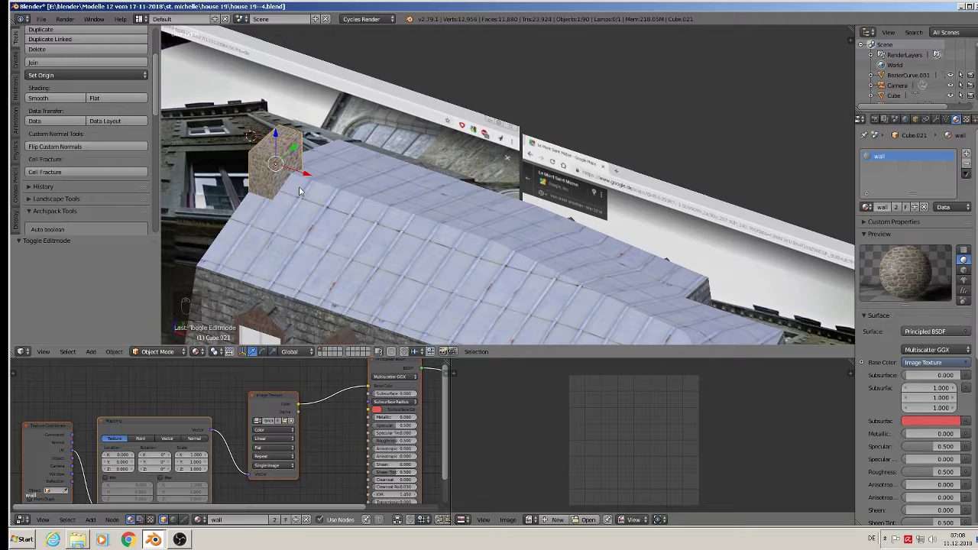
Duplicate the stone chimney and lower the copy onto the far end of the roof
key("shift+d")
left_click_drag(311, 172, 480, 157)
middle_click(481, 158)
key("shift+d")
left_click_drag(709, 276, 719, 188)
left_click_drag(675, 231, 664, 268)
left_click_drag(664, 267, 694, 248)
left_click_drag(694, 248, 698, 224)
right_click(698, 224)
left_click(729, 278)
middle_click(767, 291)
middle_click(743, 284)
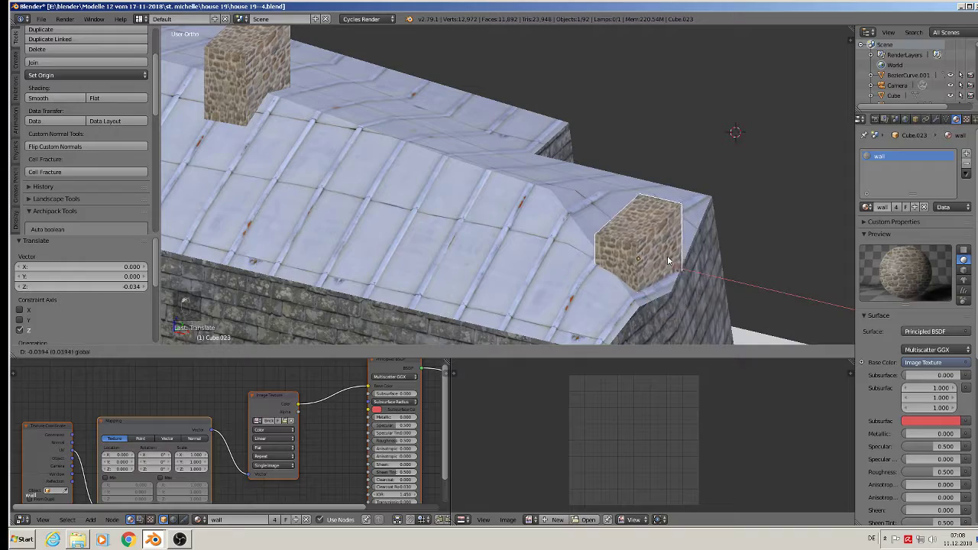
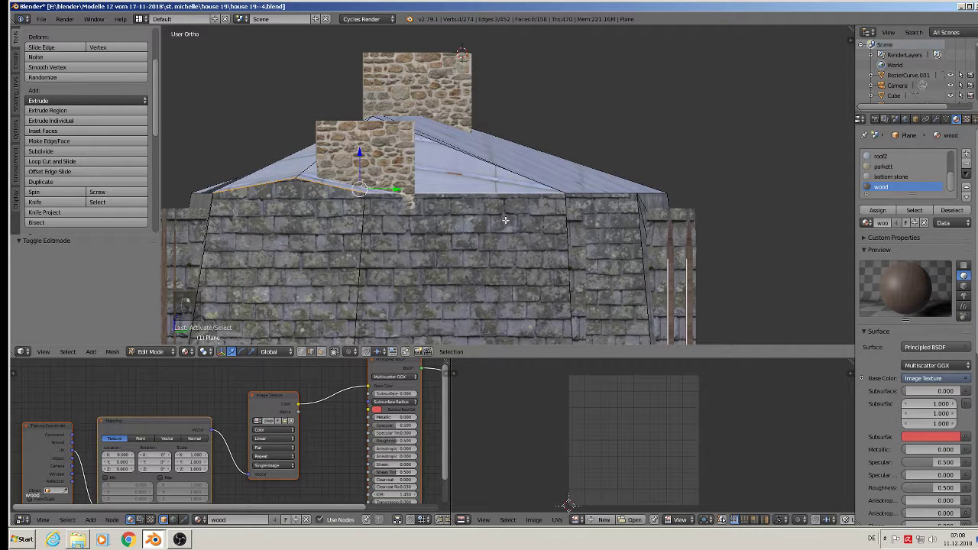
Flatten the four selected roof-edge vertices to a single height along Z
key("s")
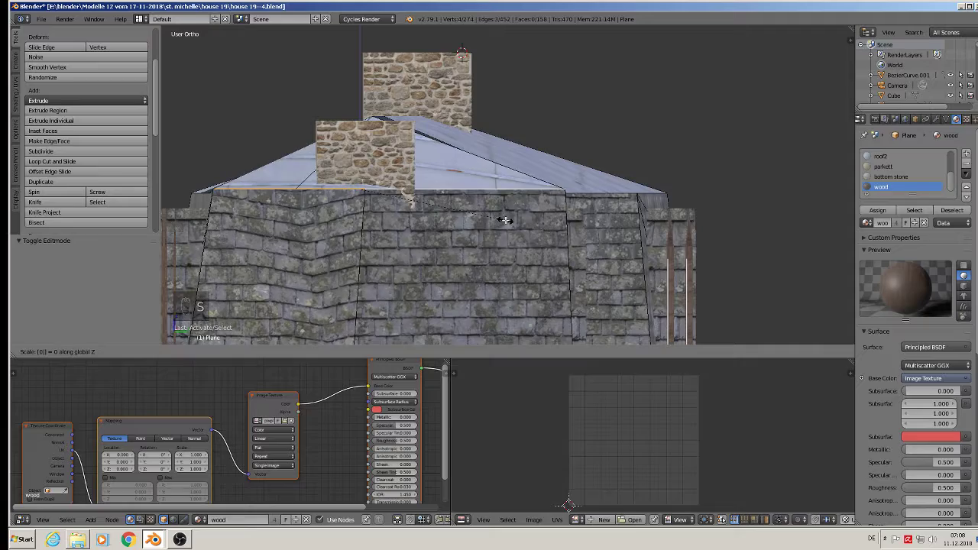
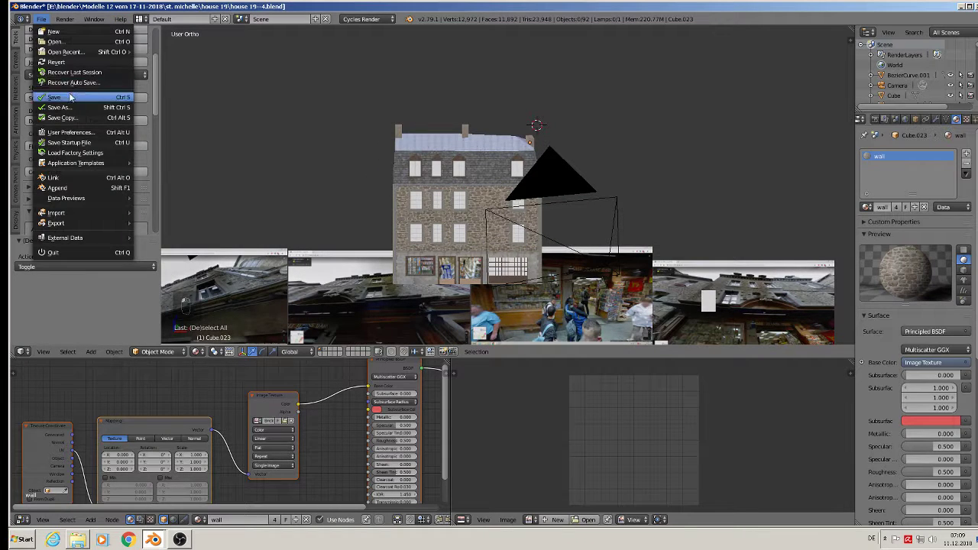
Save the house file with the new chimneys and orbit to view the facade
middle_click(340, 319)
middle_click(380, 311)
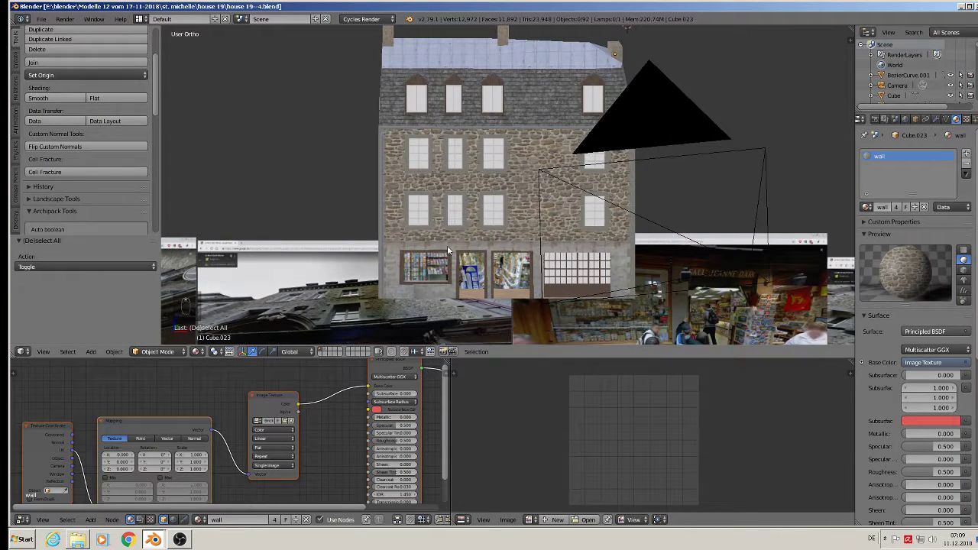